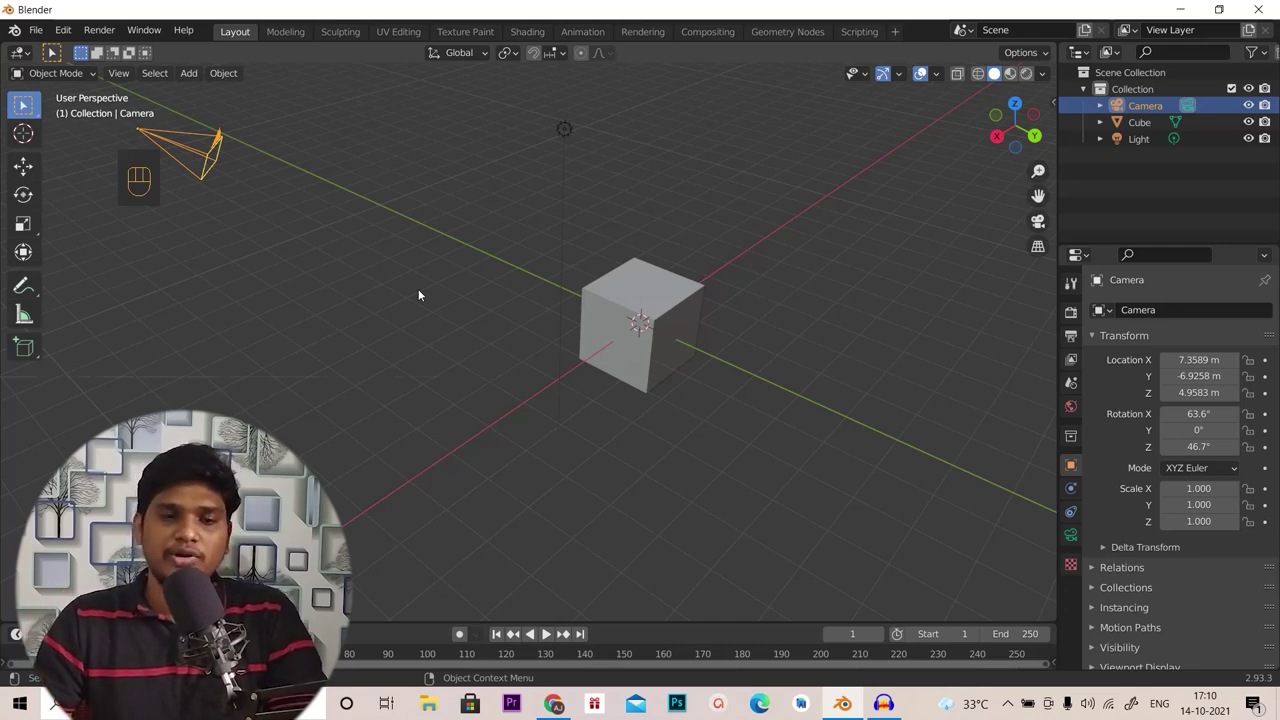
Switch to the scene camera view with Numpad 0 so the cube is framed
key("KP_0")
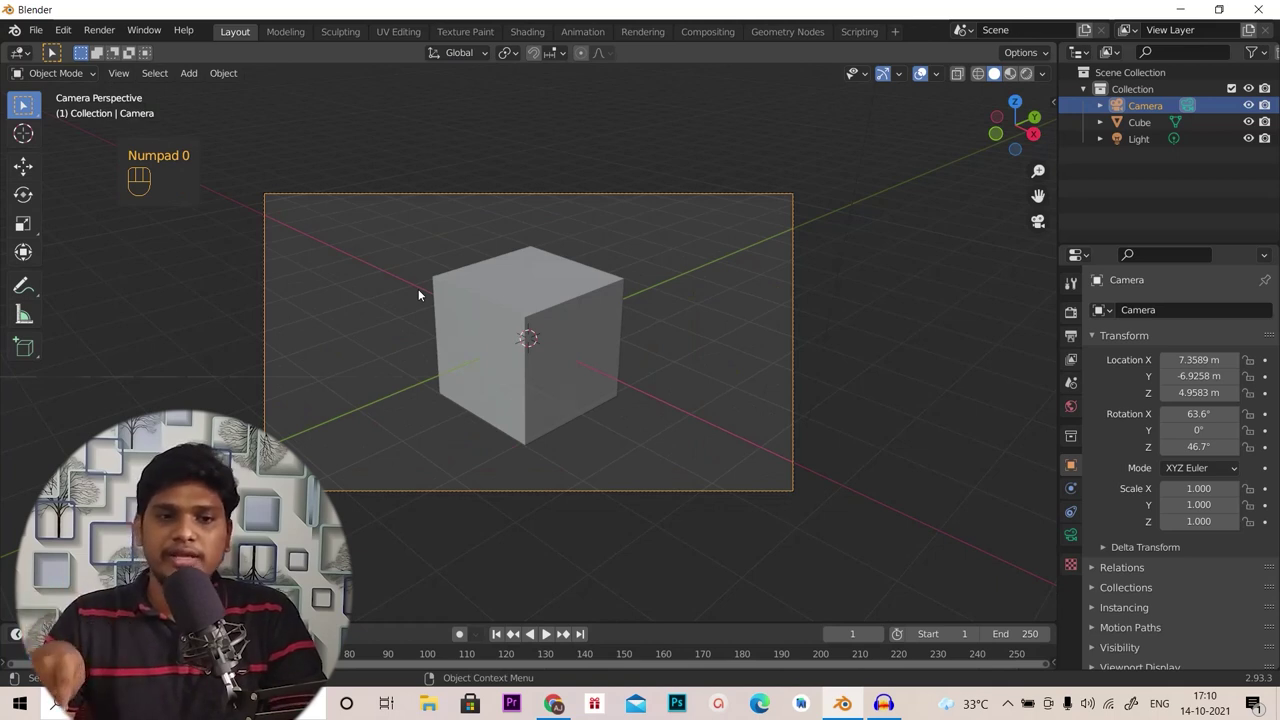
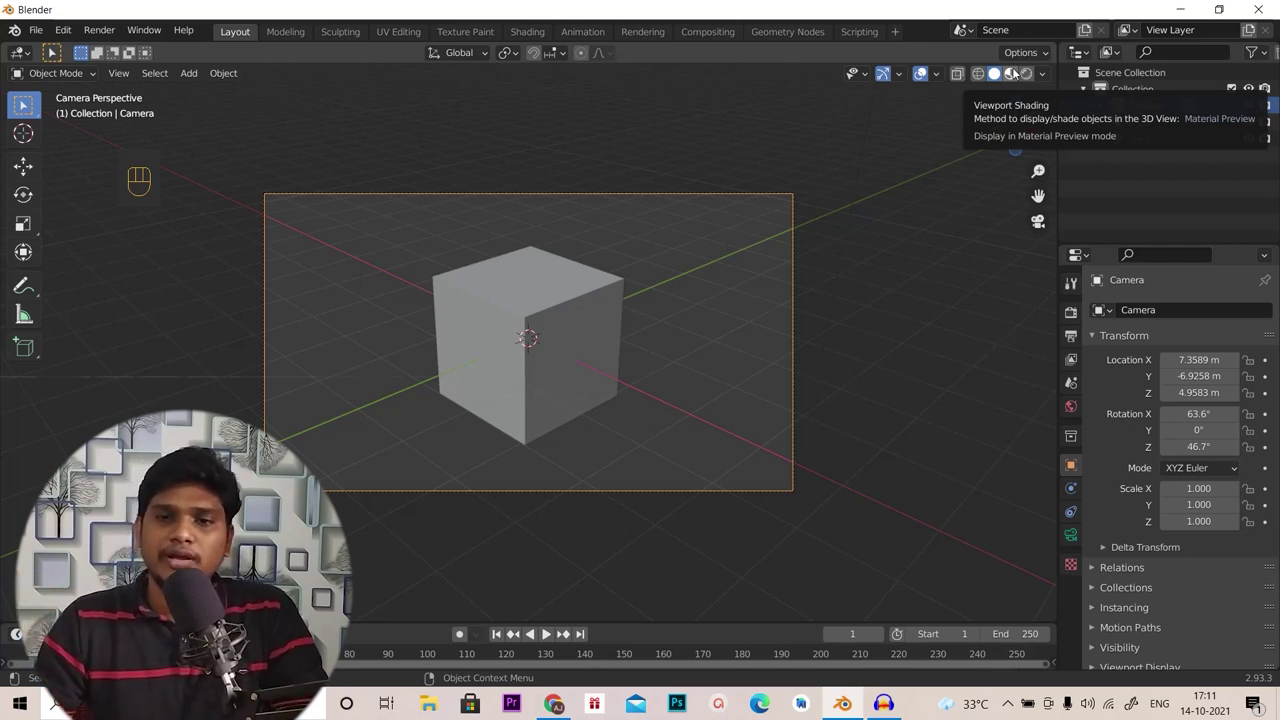
Preview with Rendered shading, toggle the light's visibility, then leave camera view and look down on the cube
left_click(1018, 74)
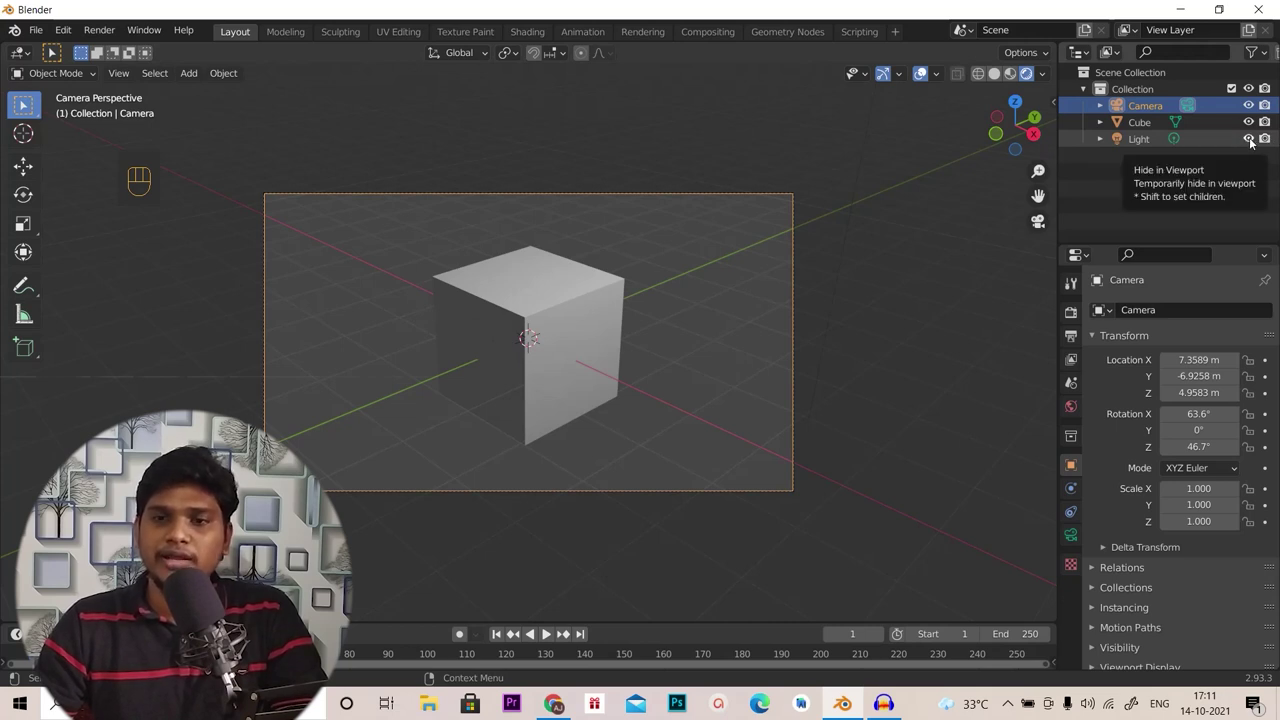
left_click(1253, 138)
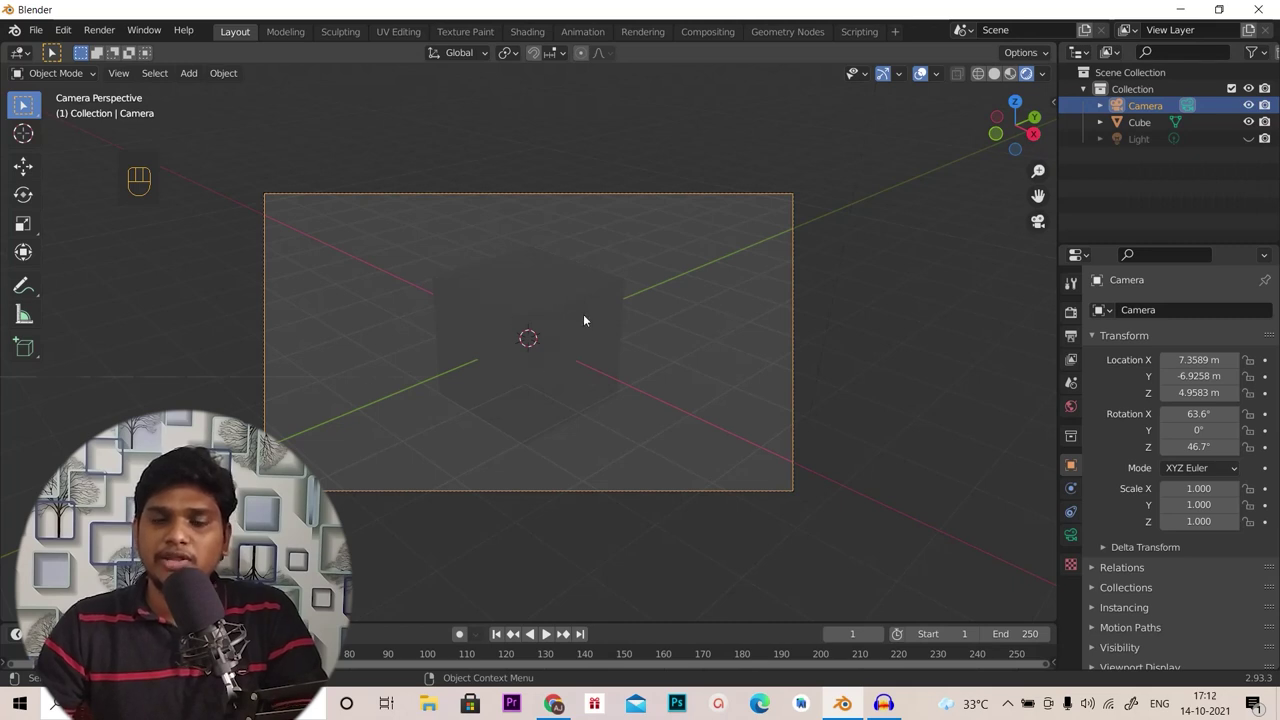
left_click(1259, 138)
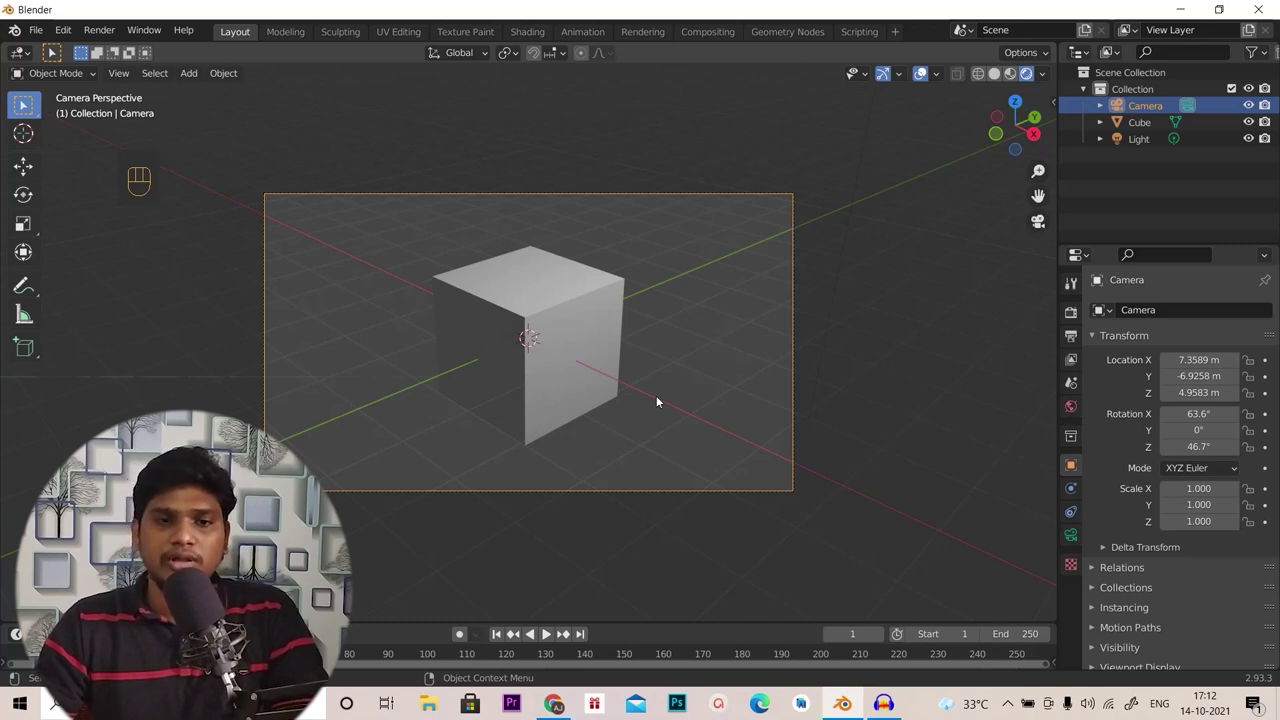
key("KP_0")
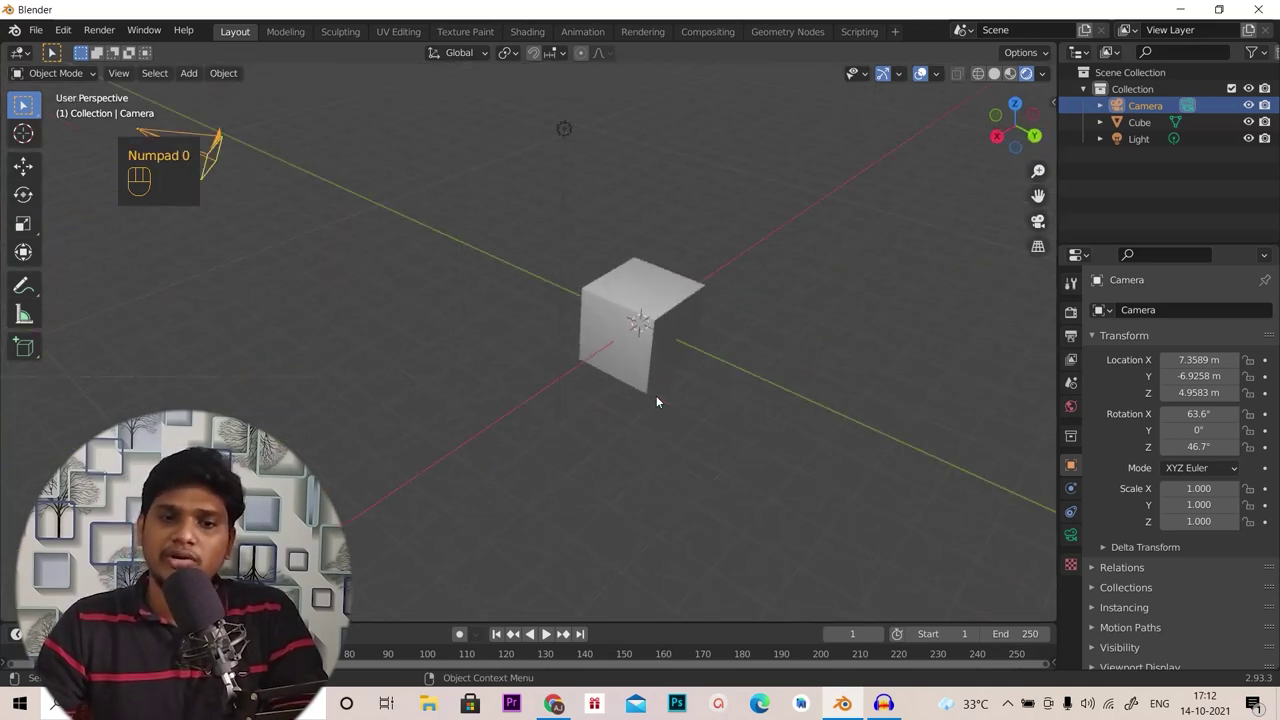
left_click_drag(658, 405, 760, 334)
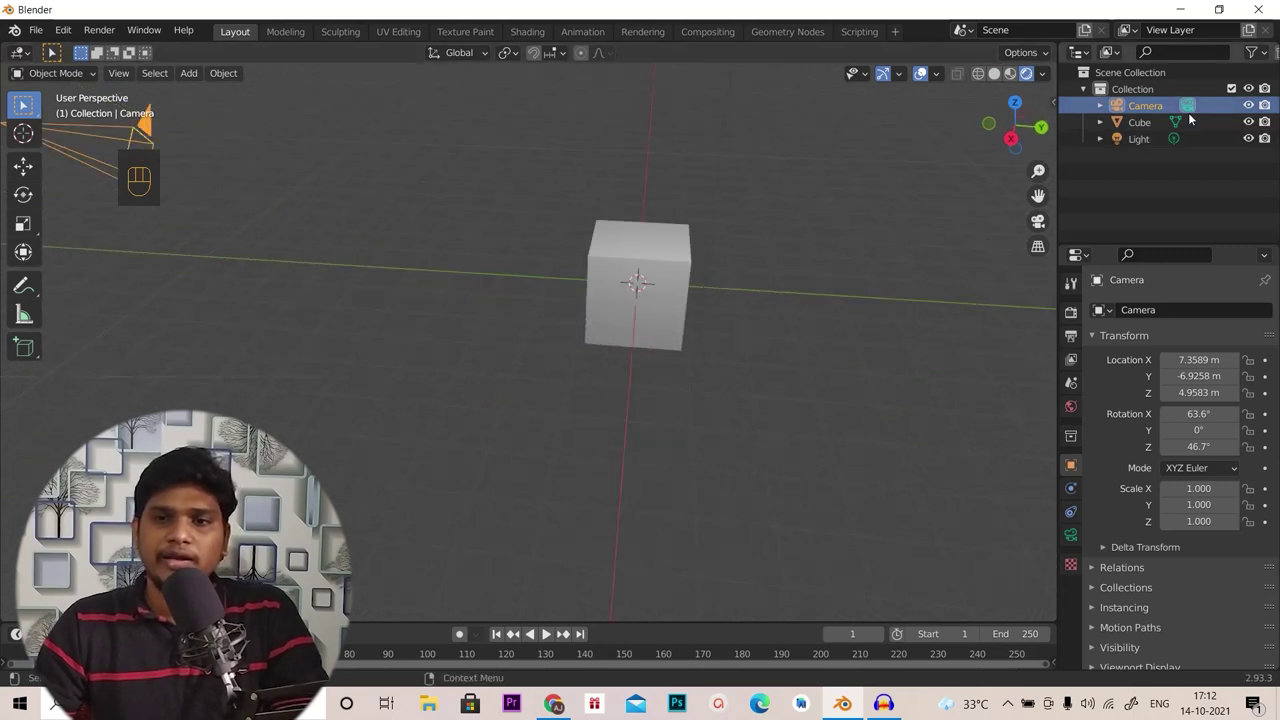
Select the Light in the Outliner and hide it from the viewport to darken the scene
left_click(1152, 129)
left_click(1155, 152)
left_click(1152, 143)
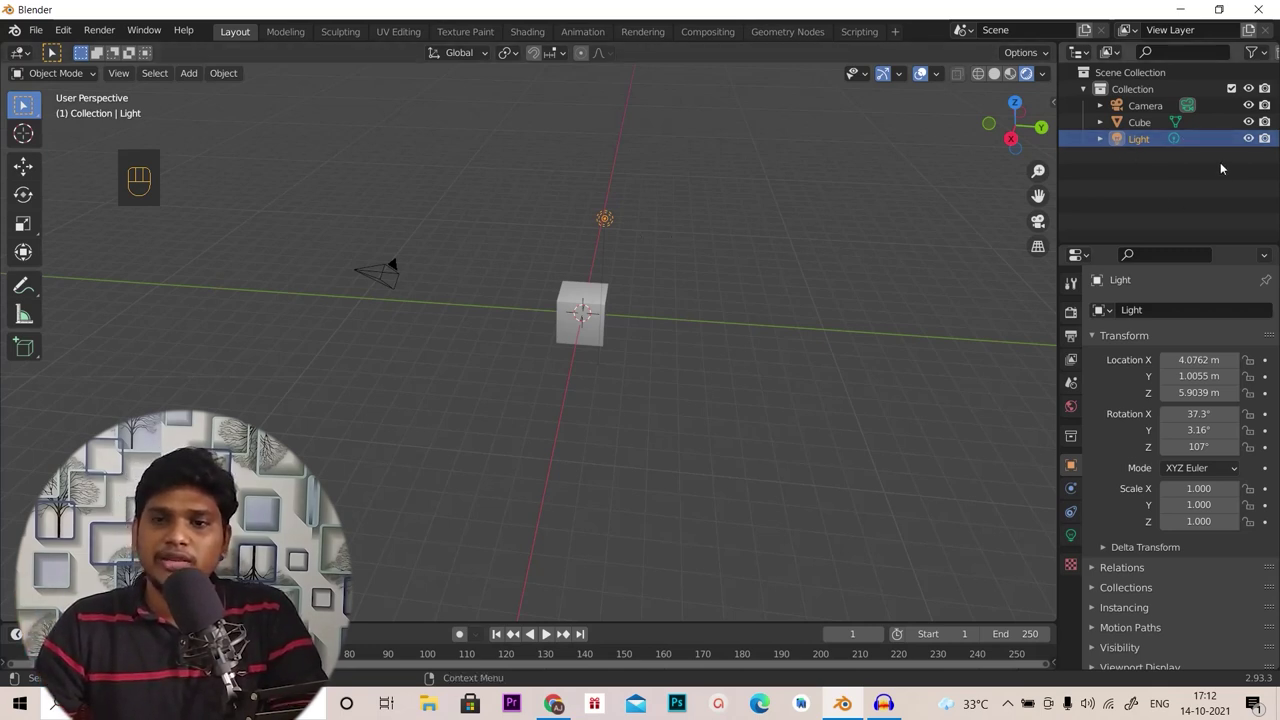
left_click(1252, 143)
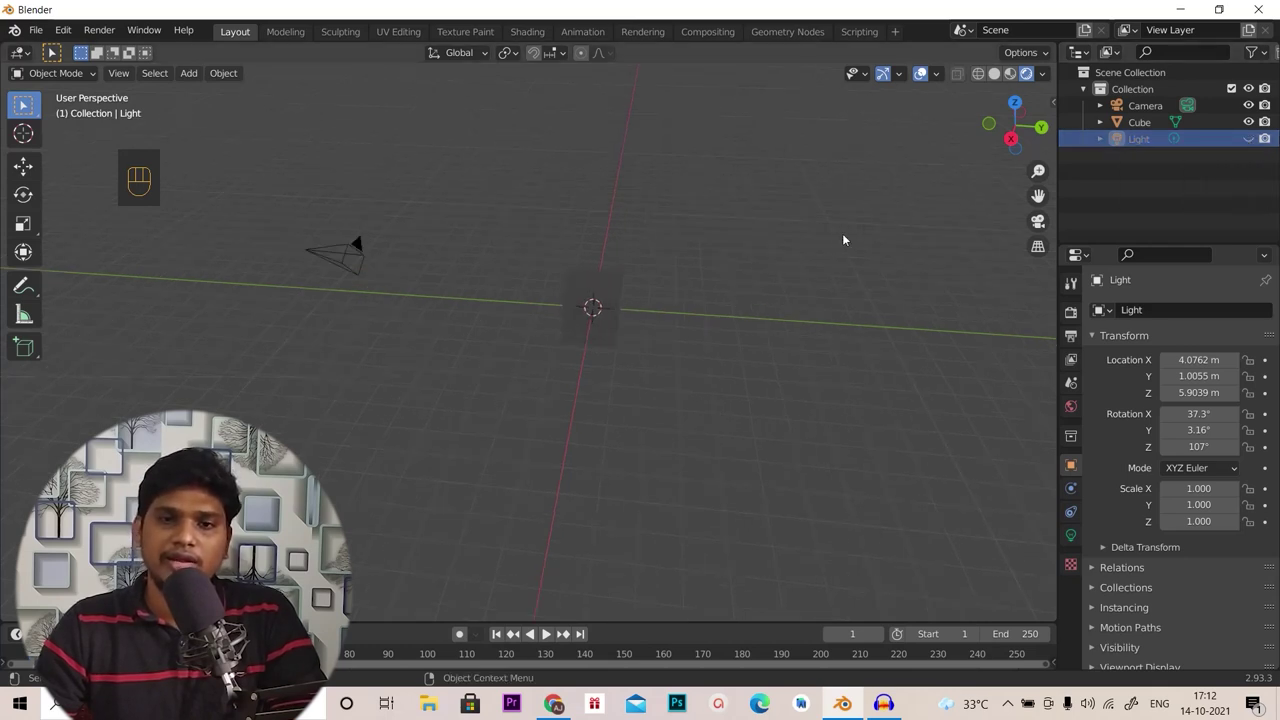
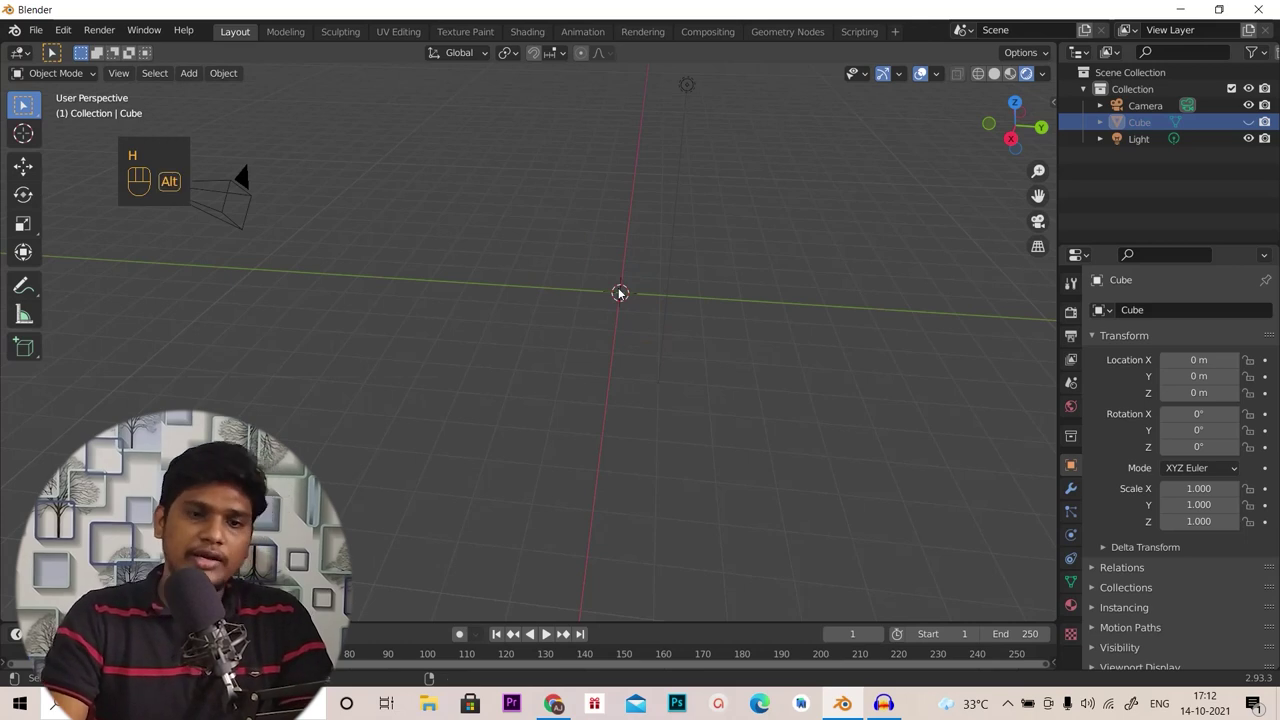
Unhide the cube with Alt+H and view it deselected in Wireframe shading
key("alt+h")
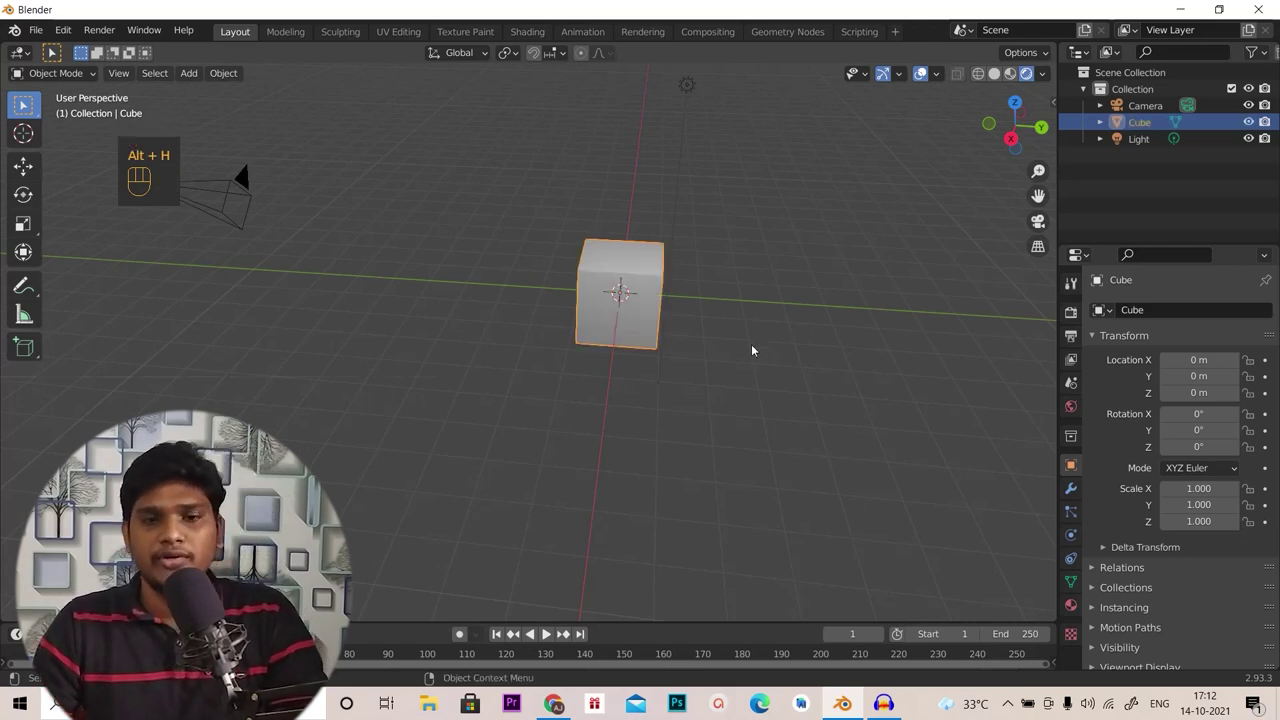
left_click_drag(798, 346, 821, 334)
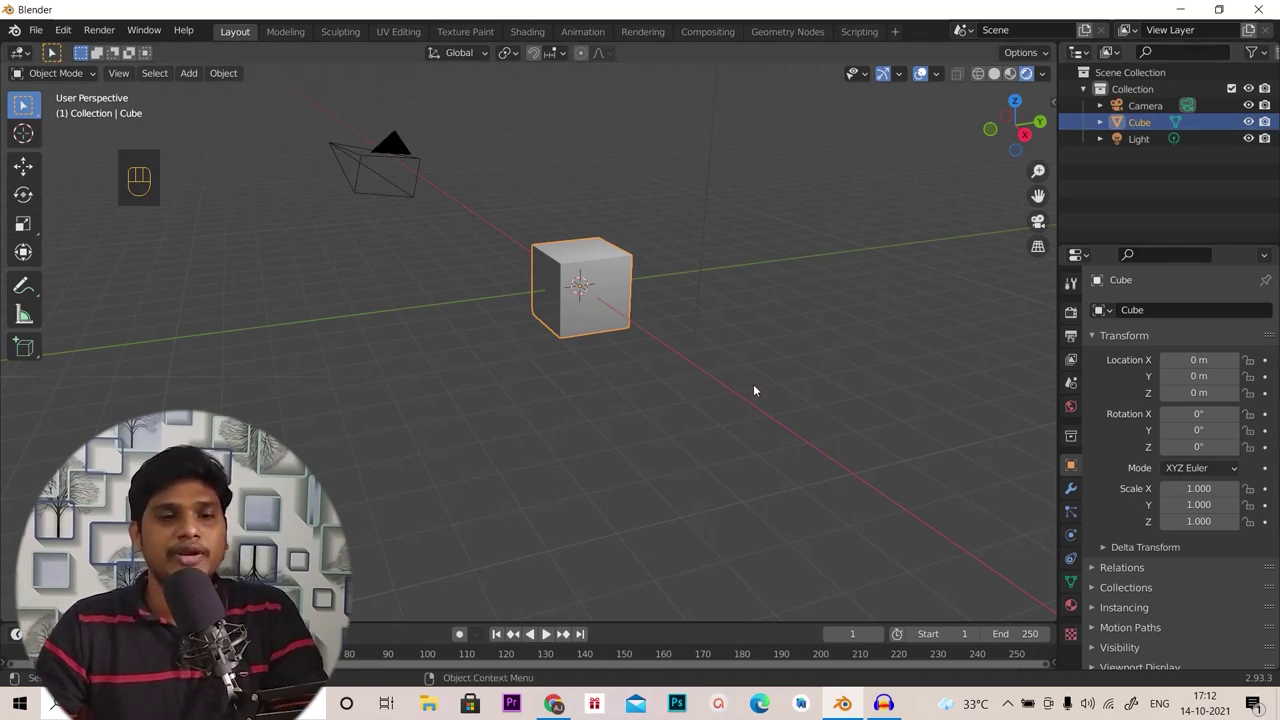
middle_click(748, 389)
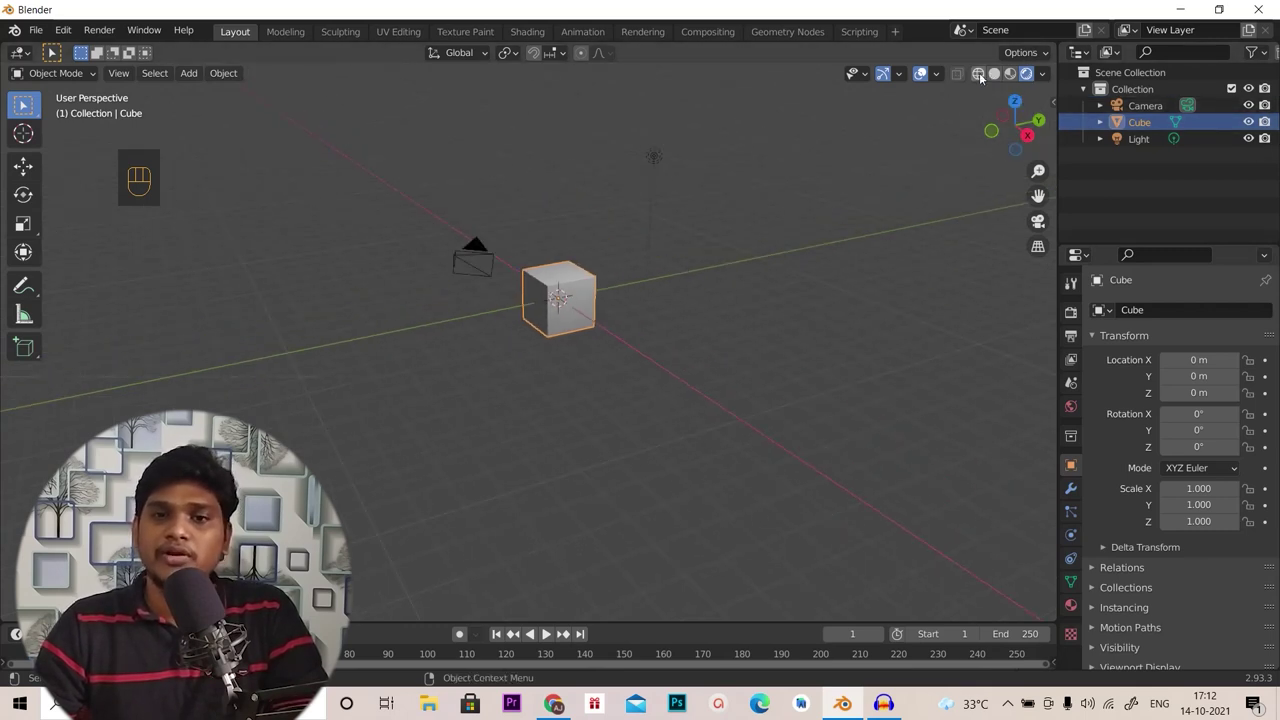
left_click(984, 77)
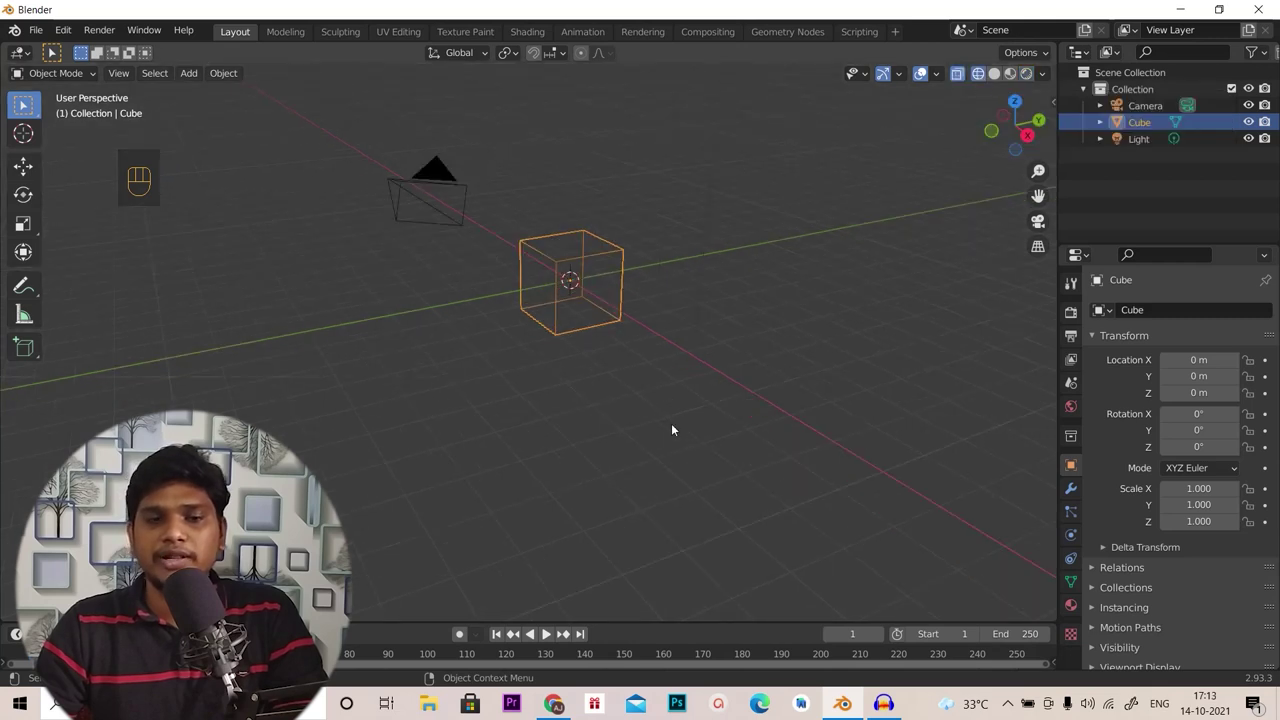
left_click(680, 423)
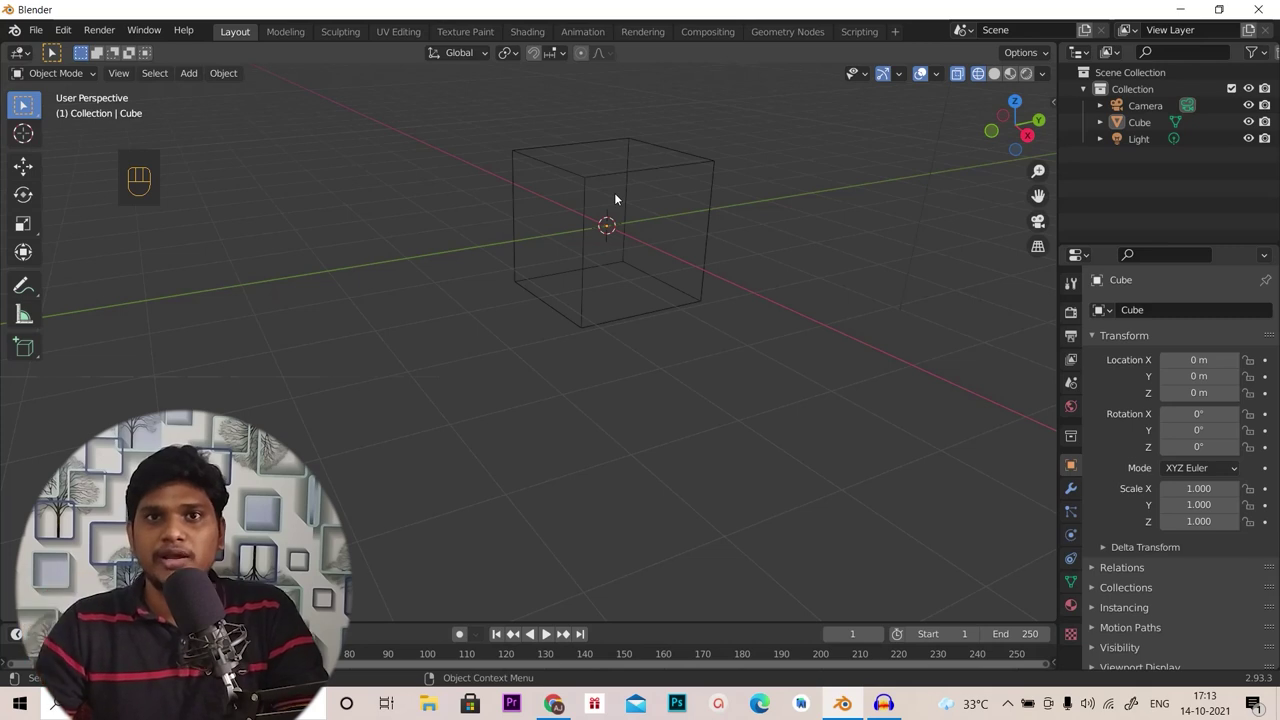
left_click_drag(781, 277, 760, 289)
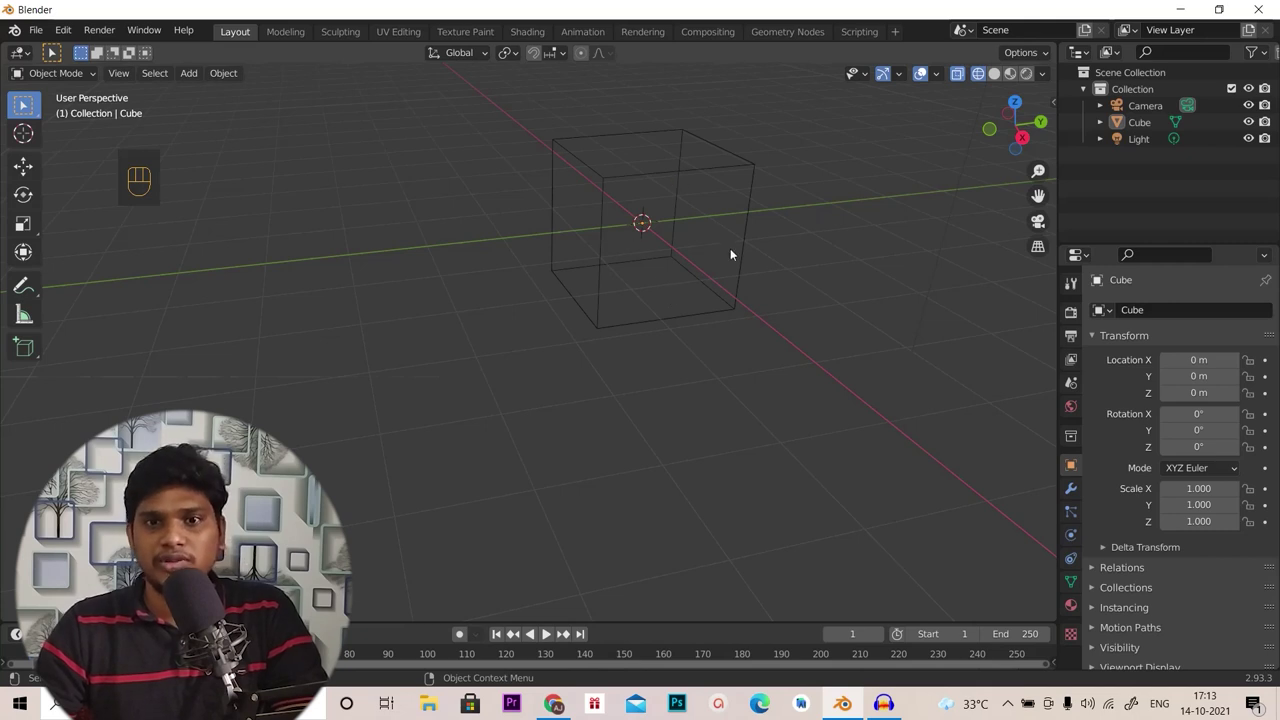
Return the viewport to Solid shading and view the cube side-on
left_click(998, 78)
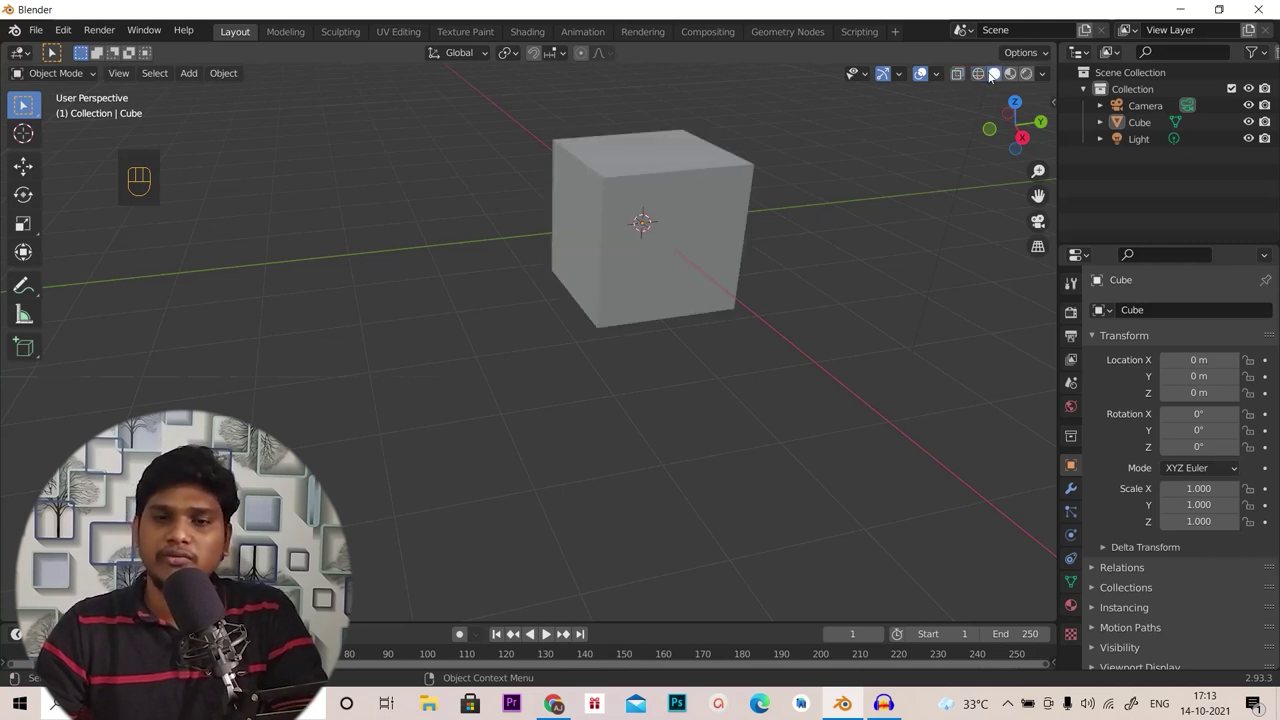
left_click_drag(714, 408, 722, 384)
middle_click(670, 492)
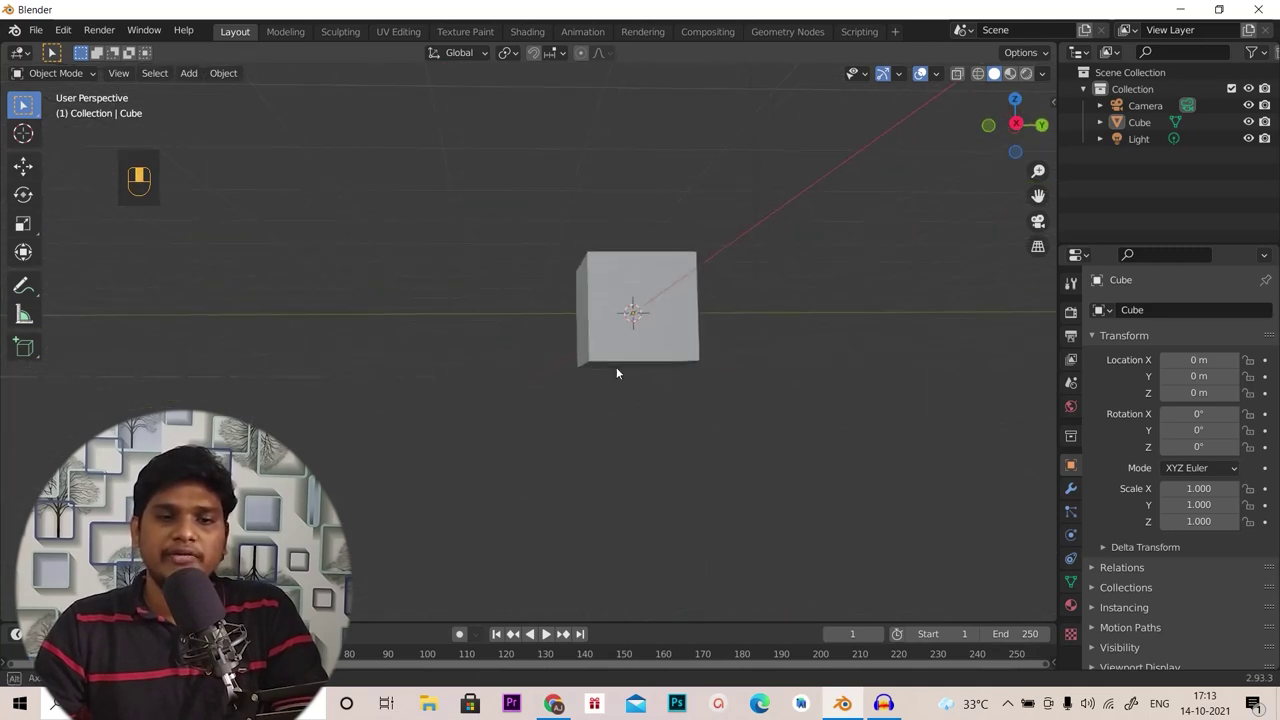
Return to the Layout workspace and practise selecting the cube and camera
left_click_drag(661, 399, 692, 451)
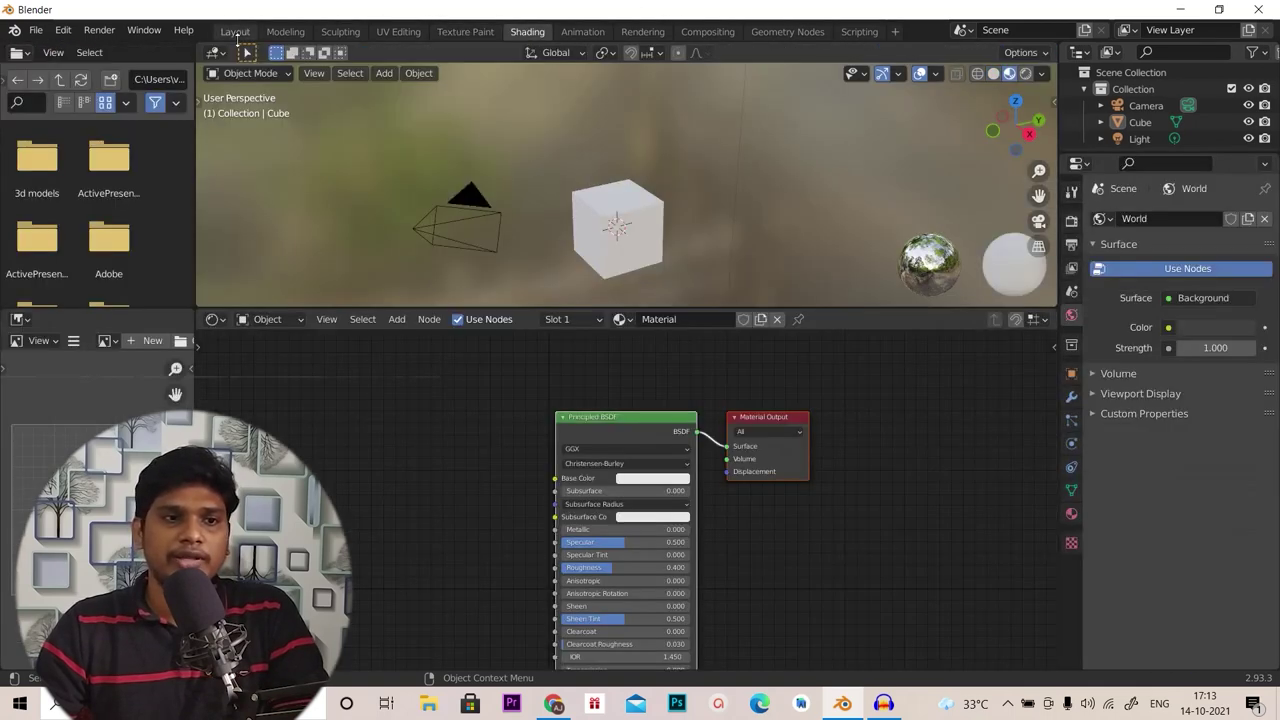
left_click(250, 34)
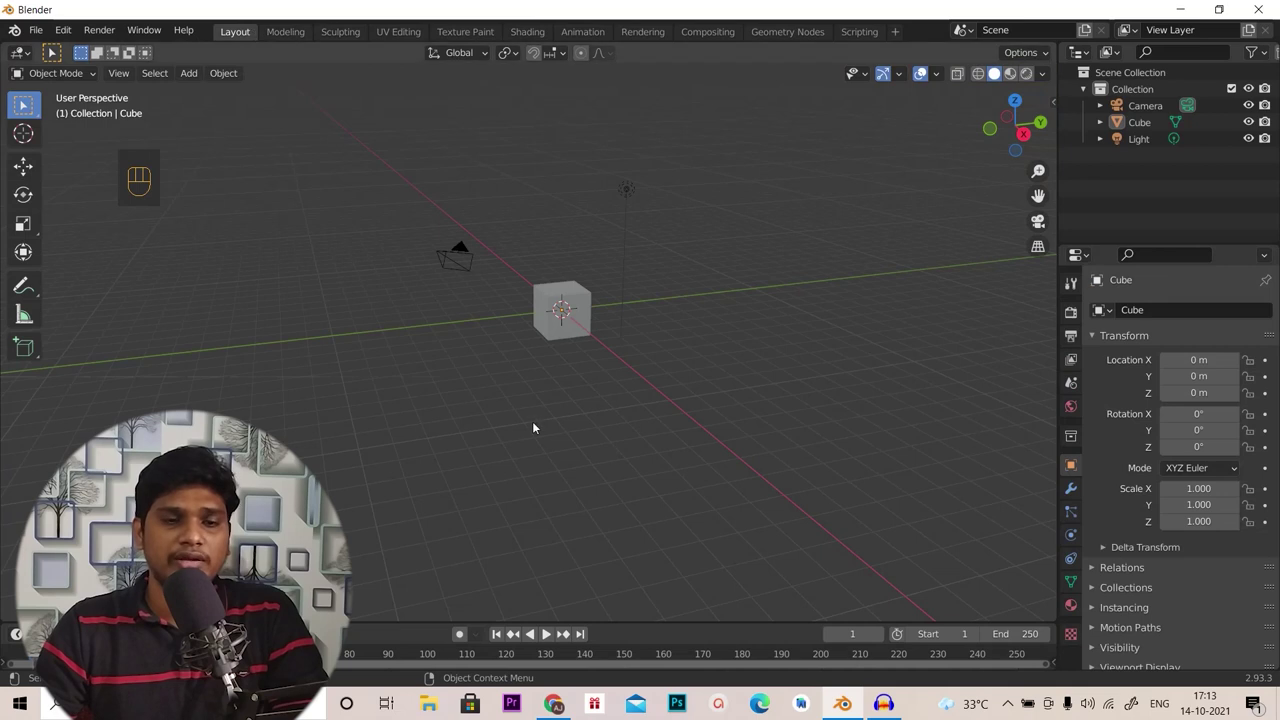
left_click(626, 277)
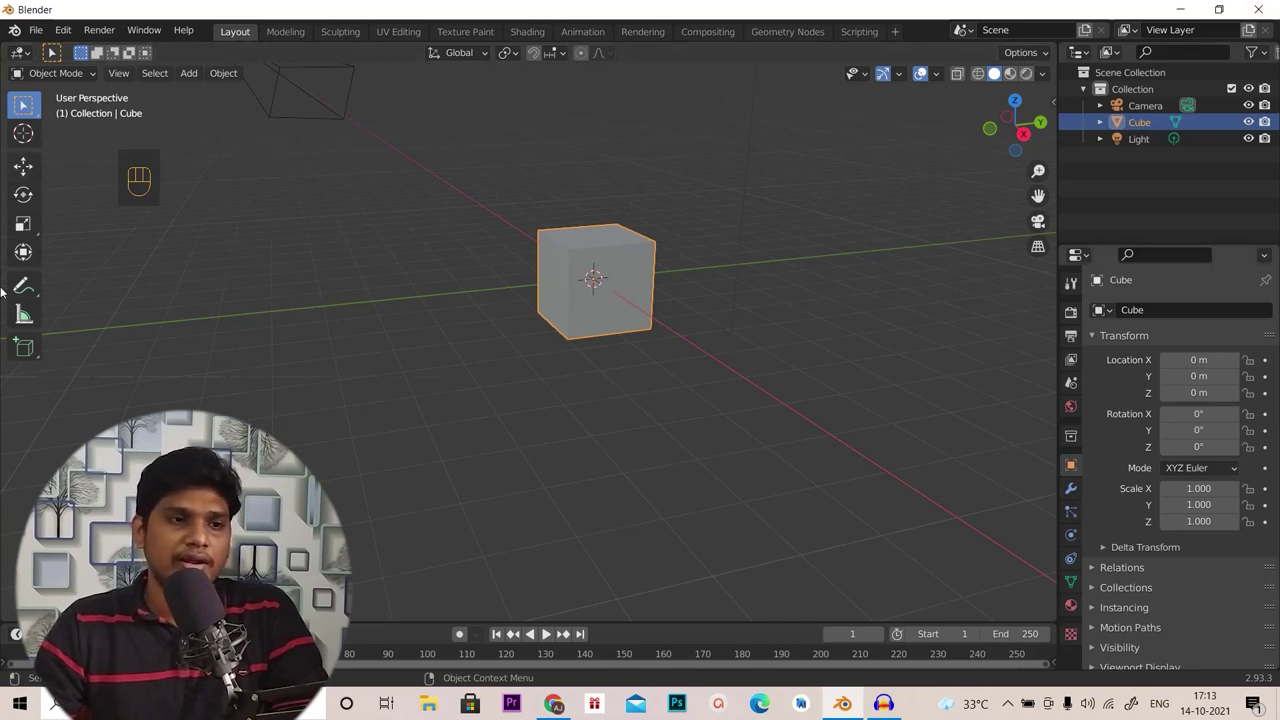
left_click(28, 112)
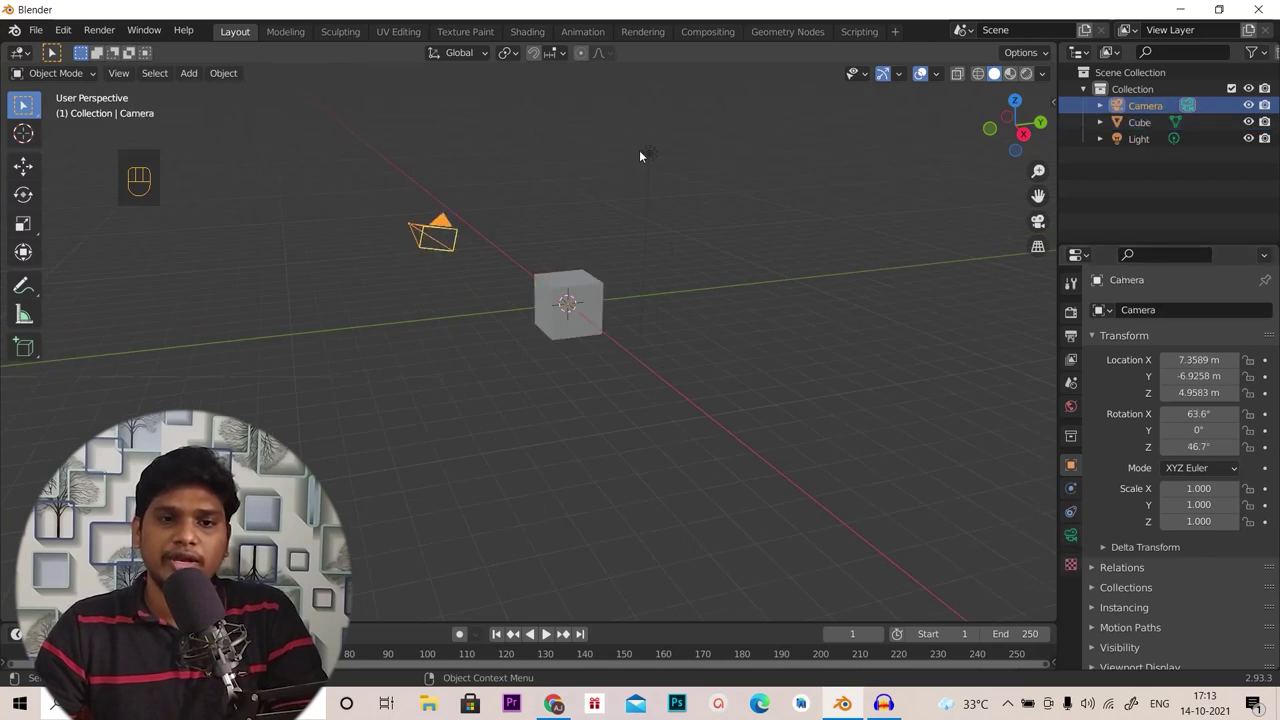
left_click(642, 162)
left_click(585, 294)
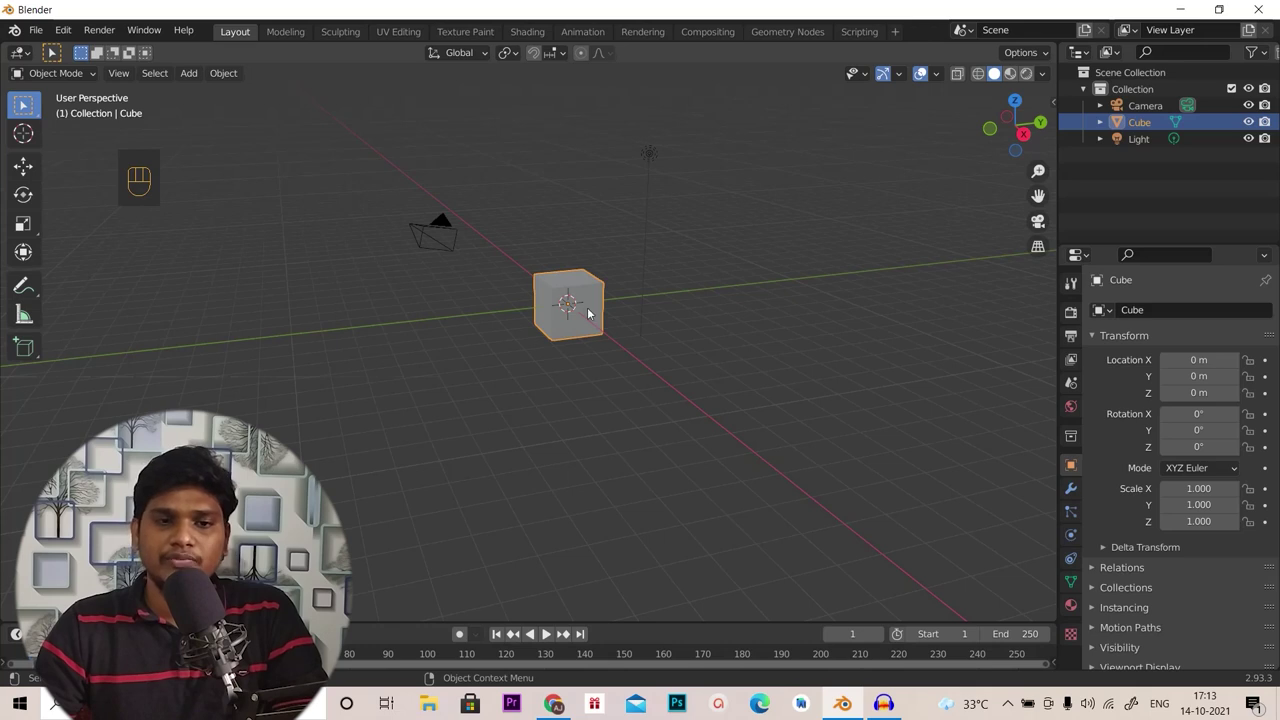
Select the camera, cube and light together with the light active
left_click_drag(603, 321, 657, 339)
left_click_drag(632, 315, 559, 307)
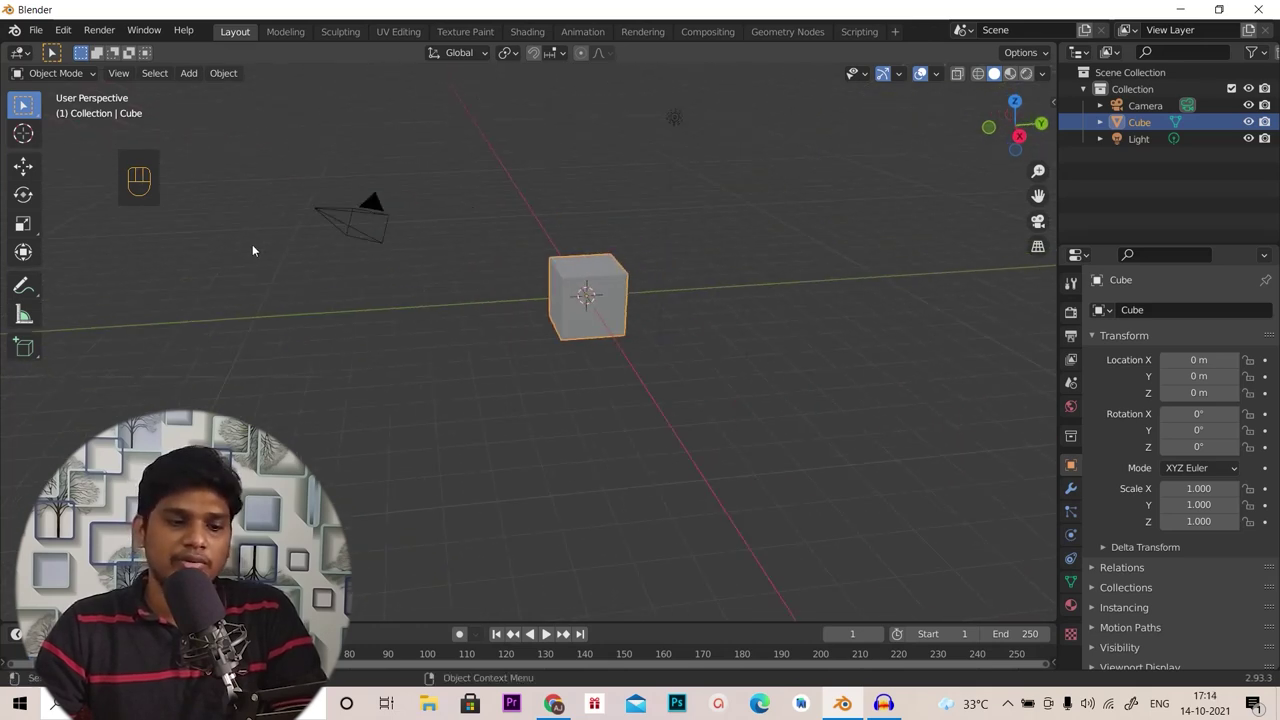
left_click(362, 220)
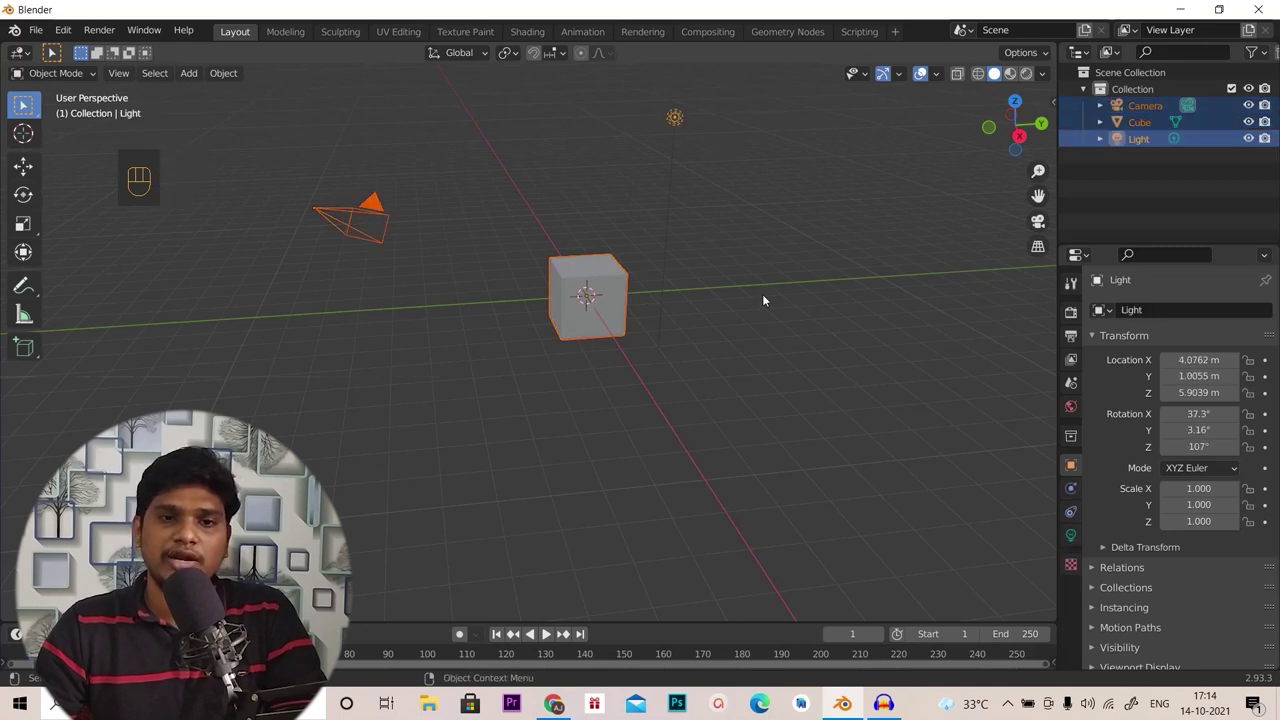
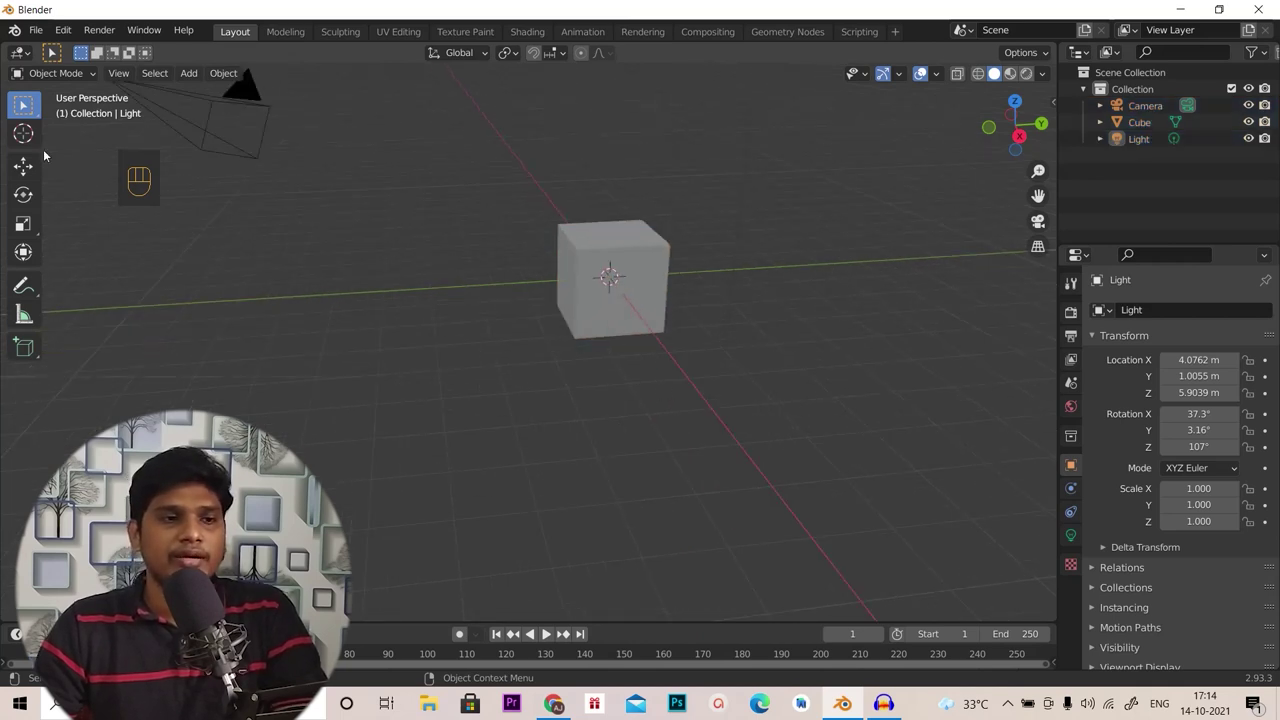
Move the cube to Y 2.7304 m and Z 4.4182 m, trying G and X-constrained moves
left_click(34, 141)
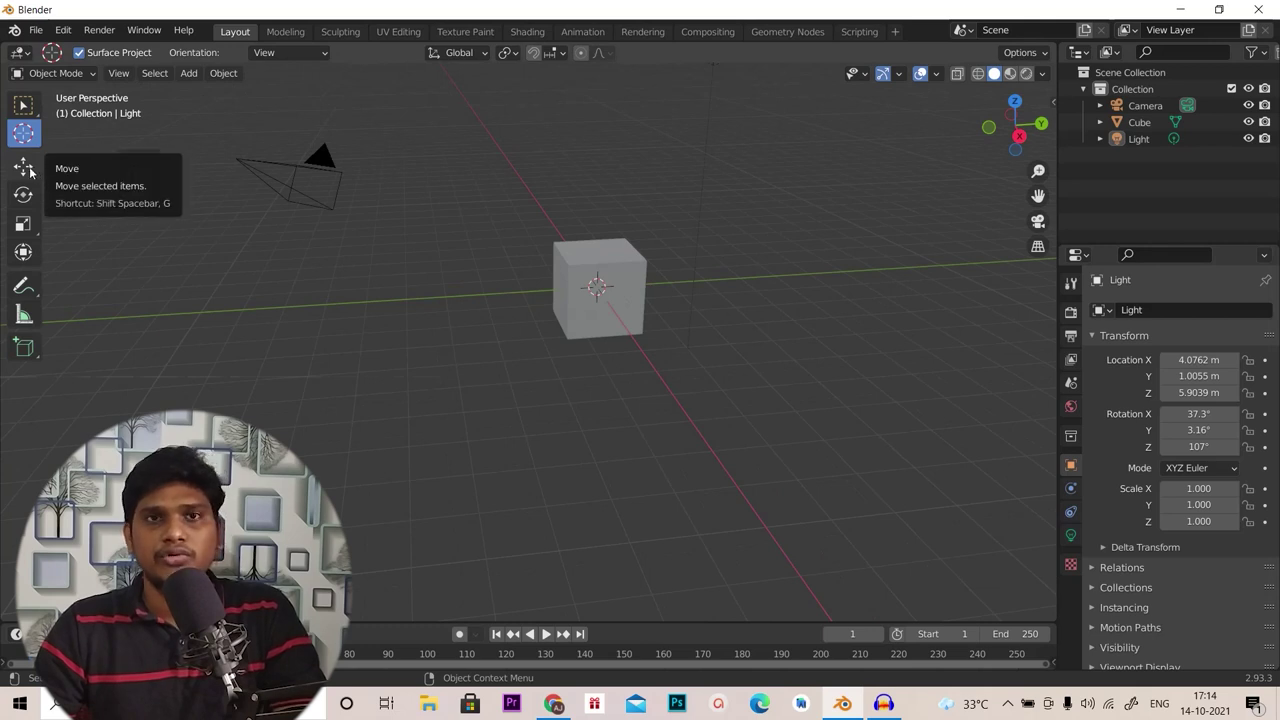
left_click(34, 171)
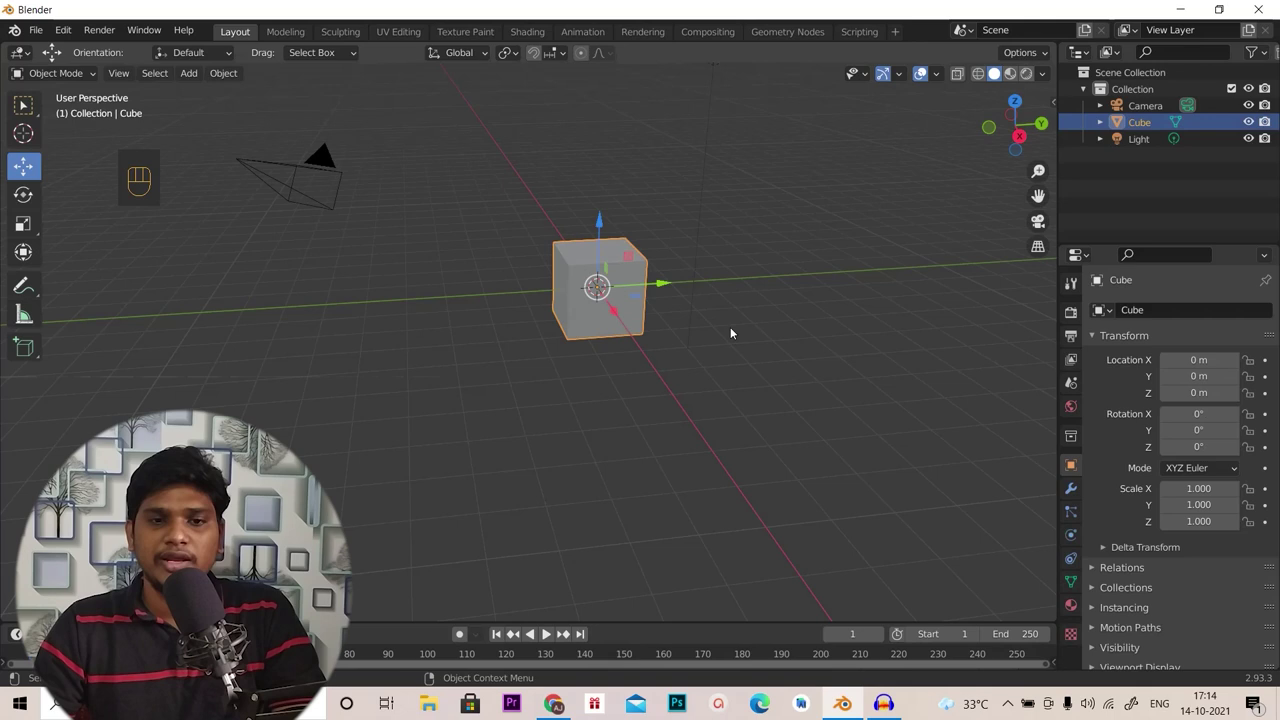
left_click_drag(734, 341, 674, 341)
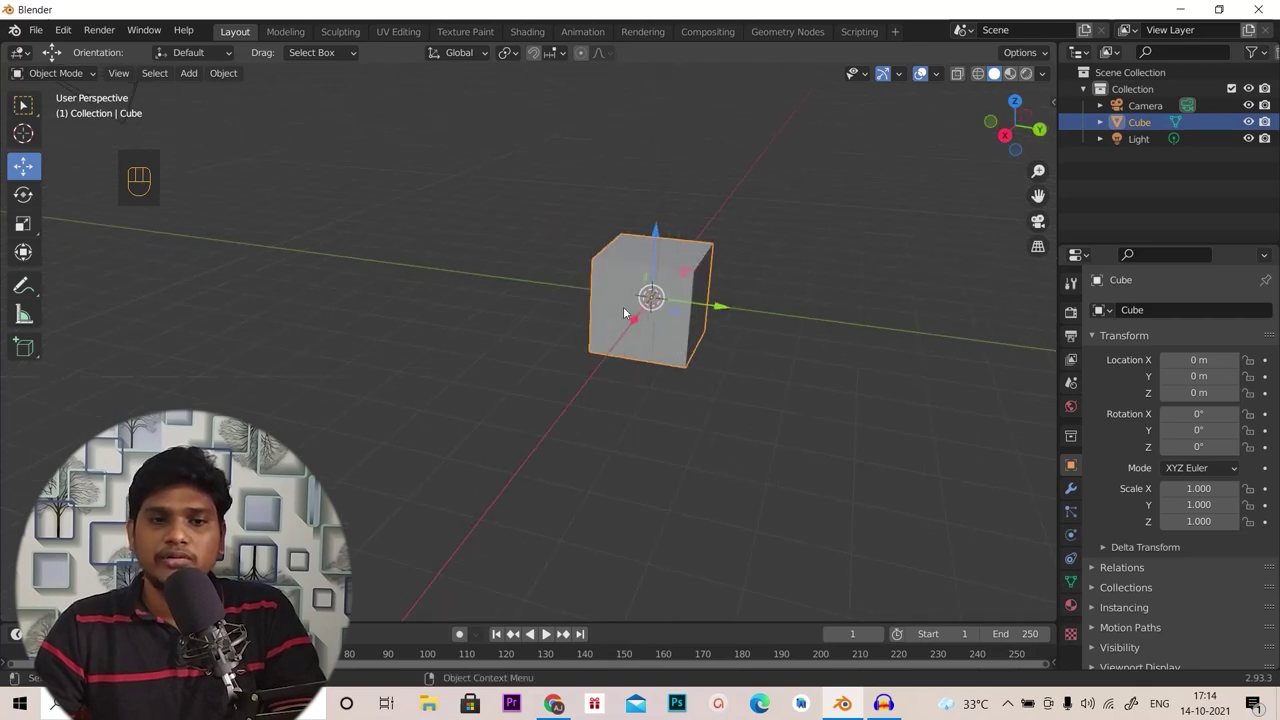
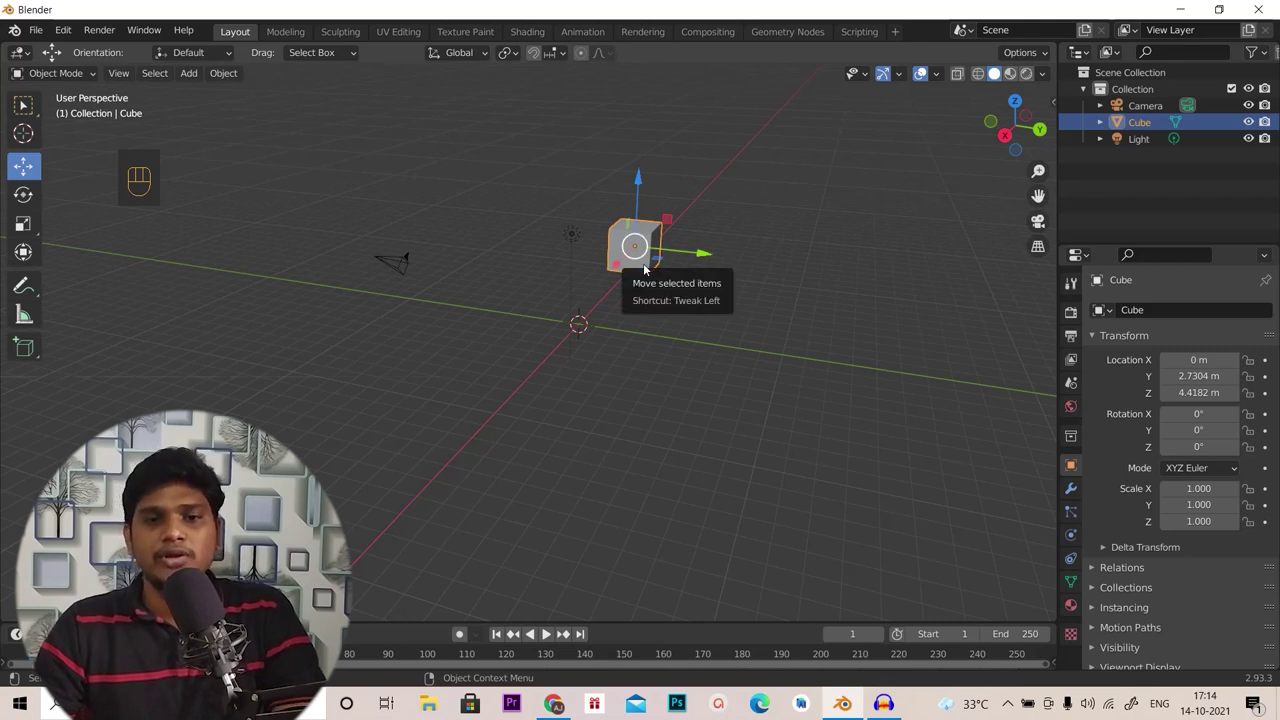
left_click(652, 274)
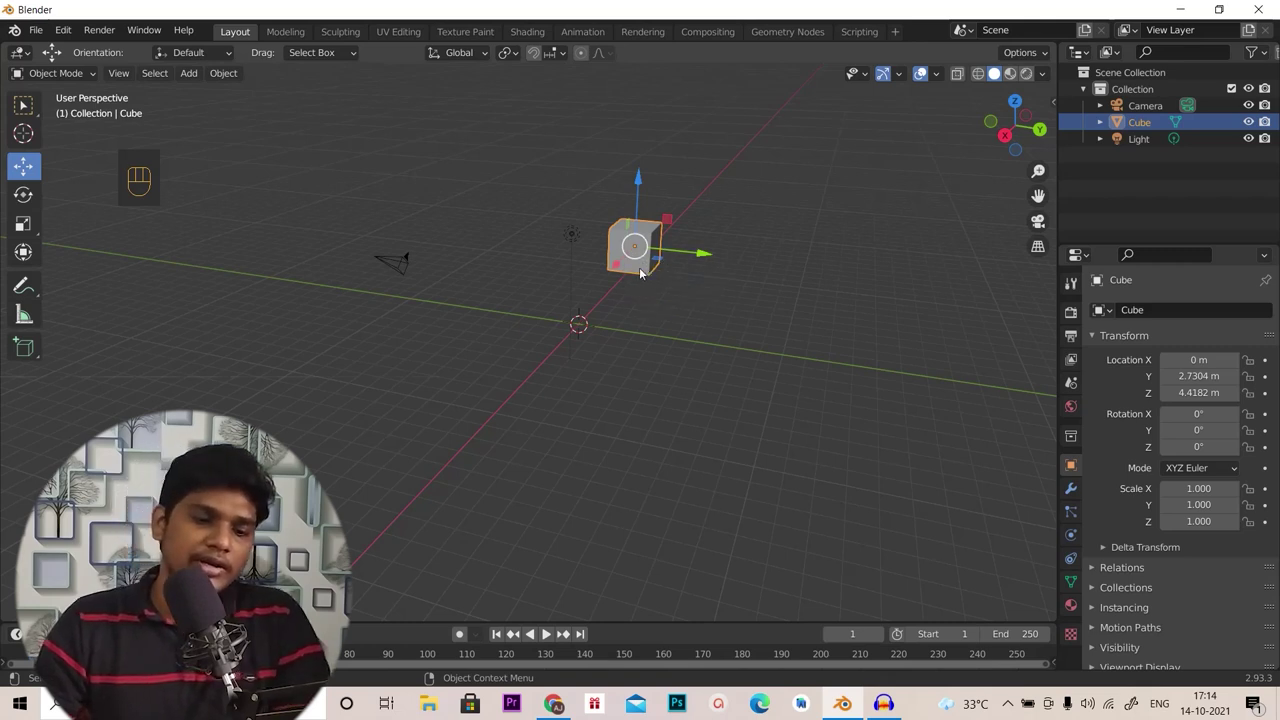
key("g")
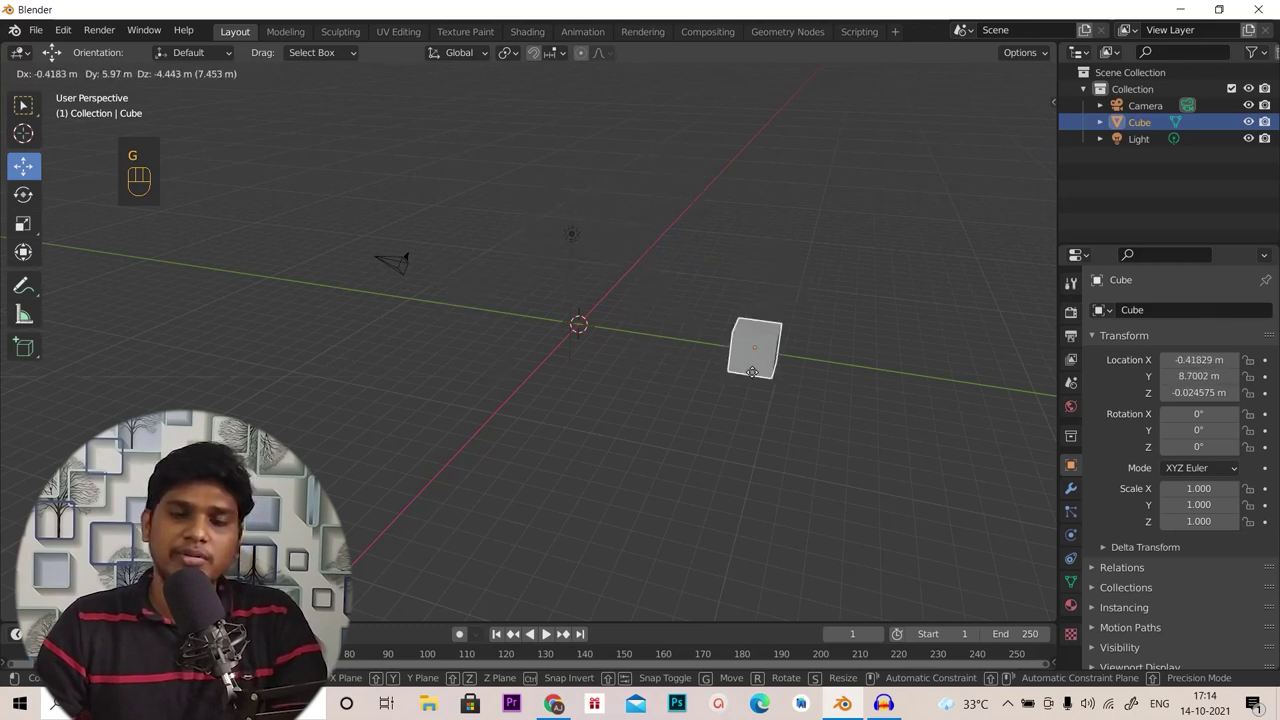
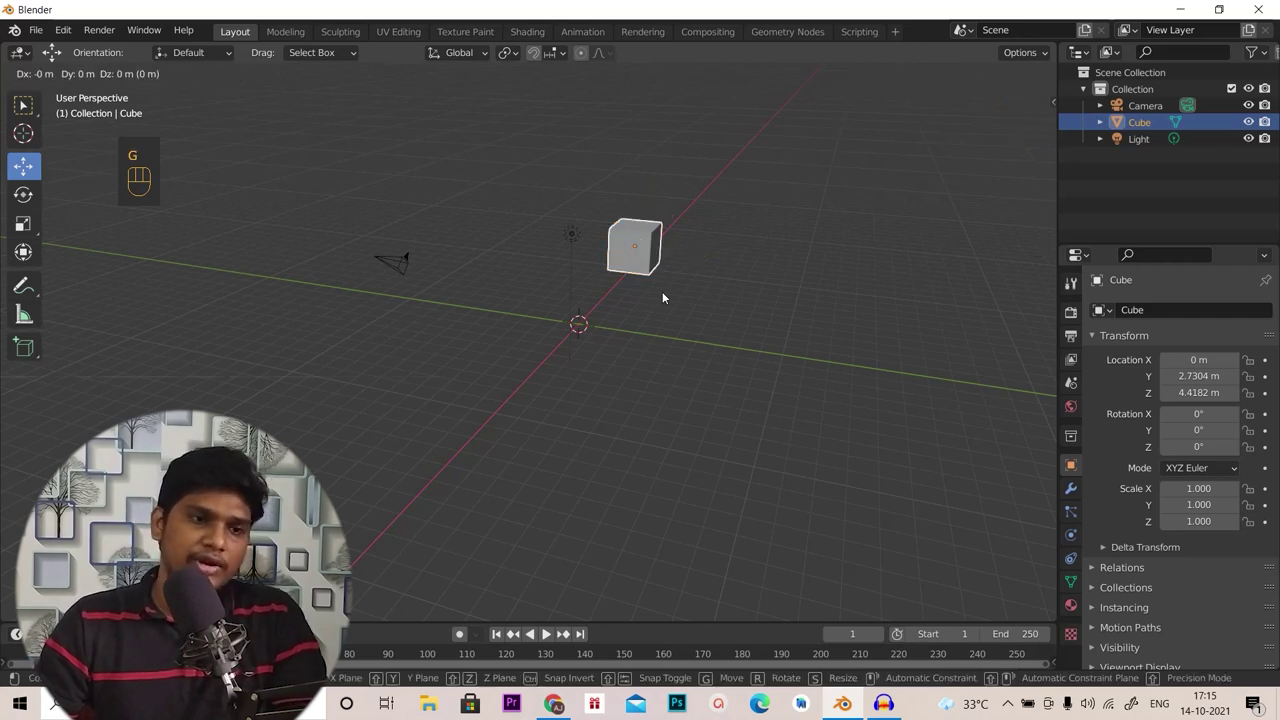
key("x")
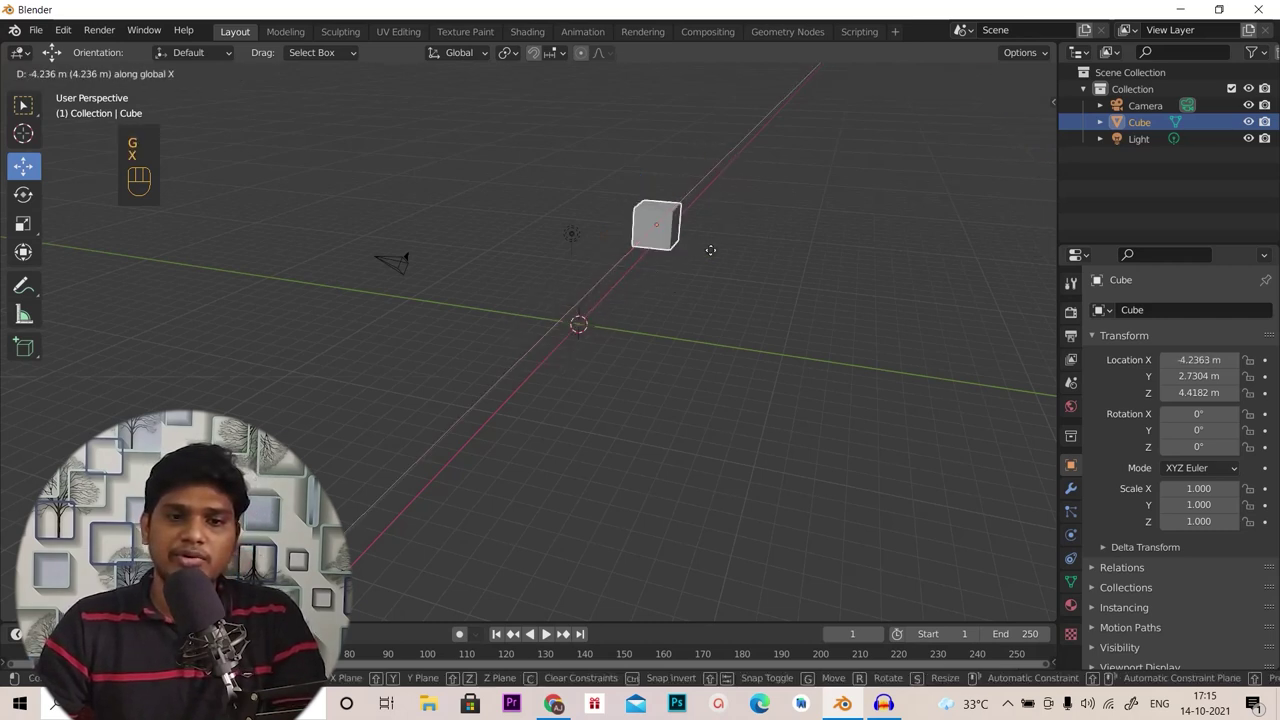
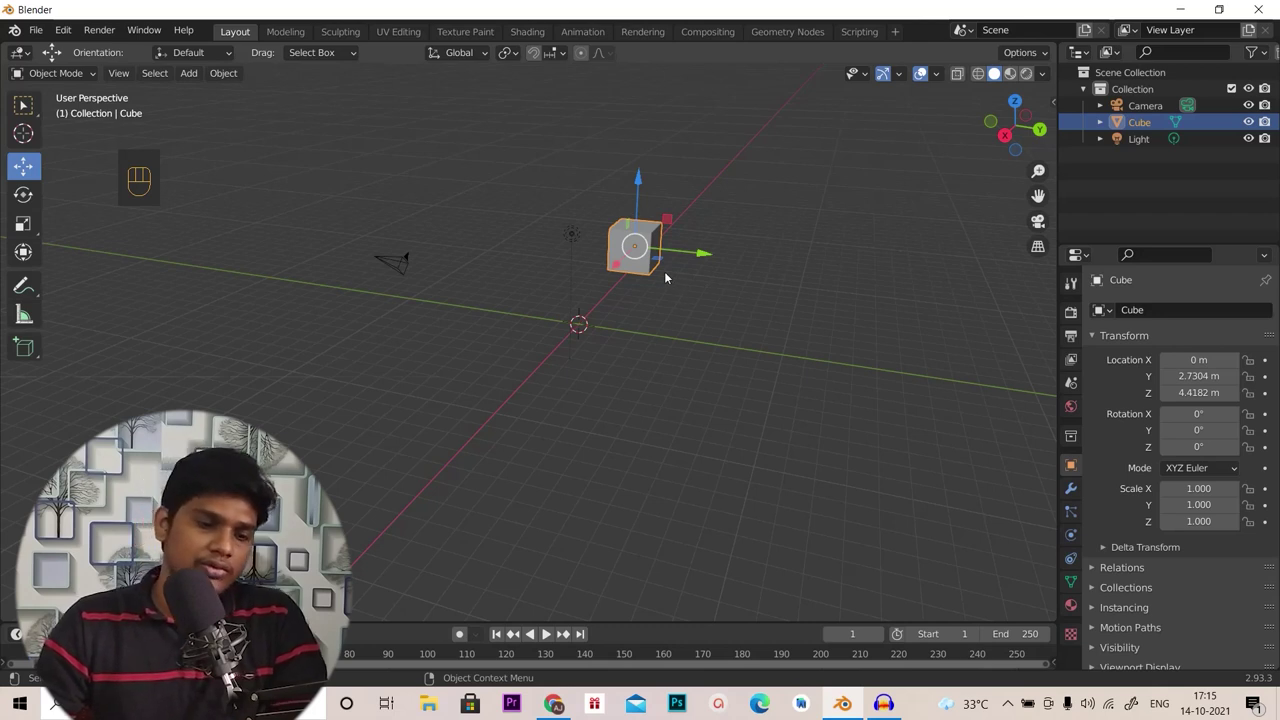
key("g")
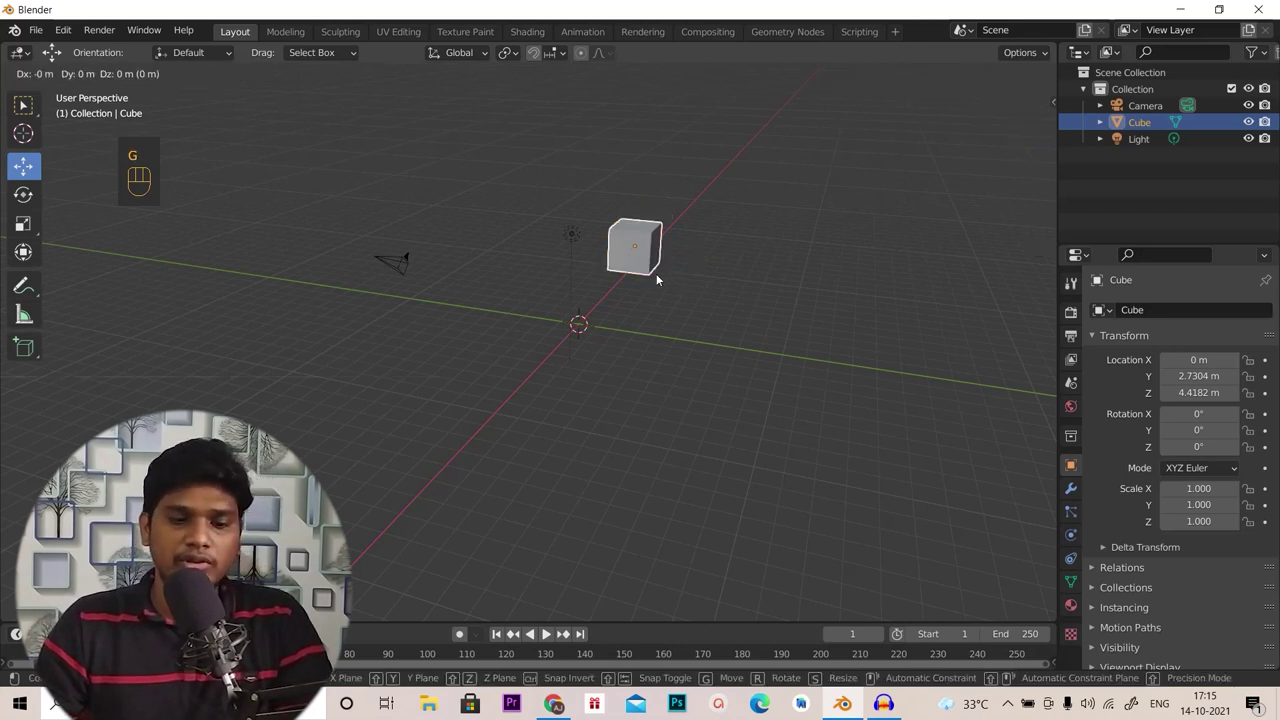
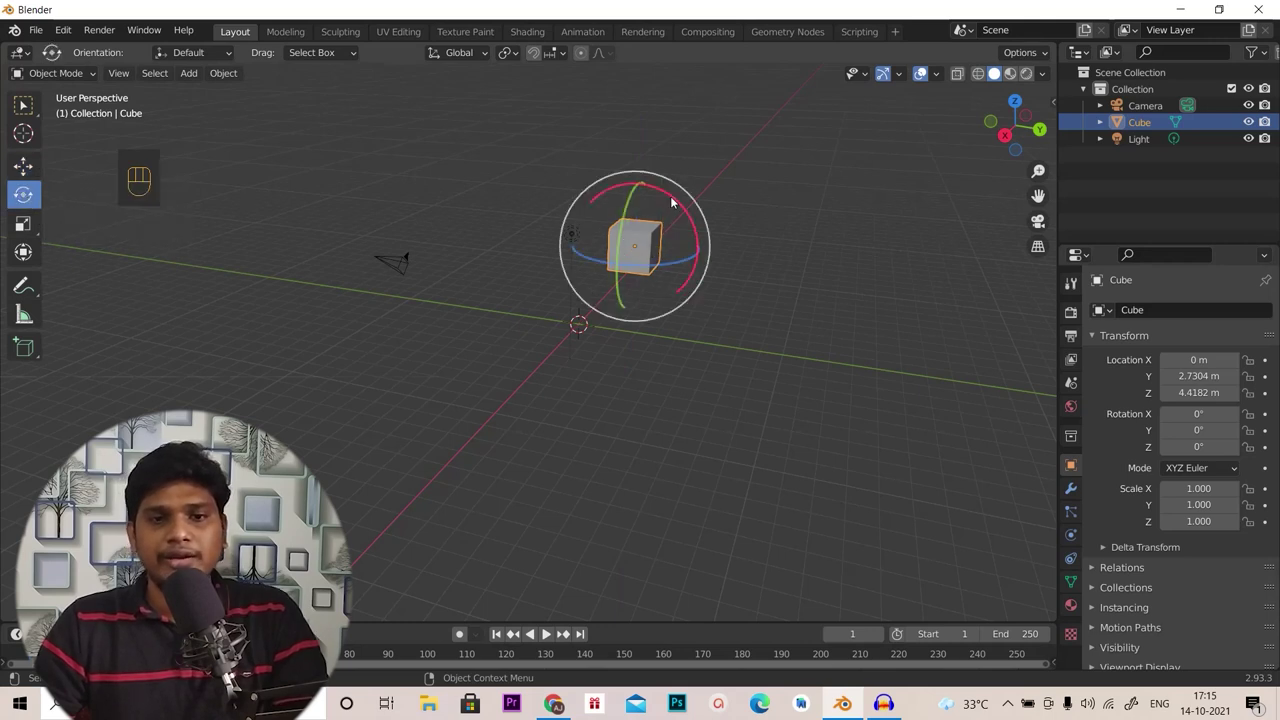
Rotate the cube to -61.5° about X with the rotate ring, then try R and R+Y rotations
left_click_drag(694, 212, 696, 256)
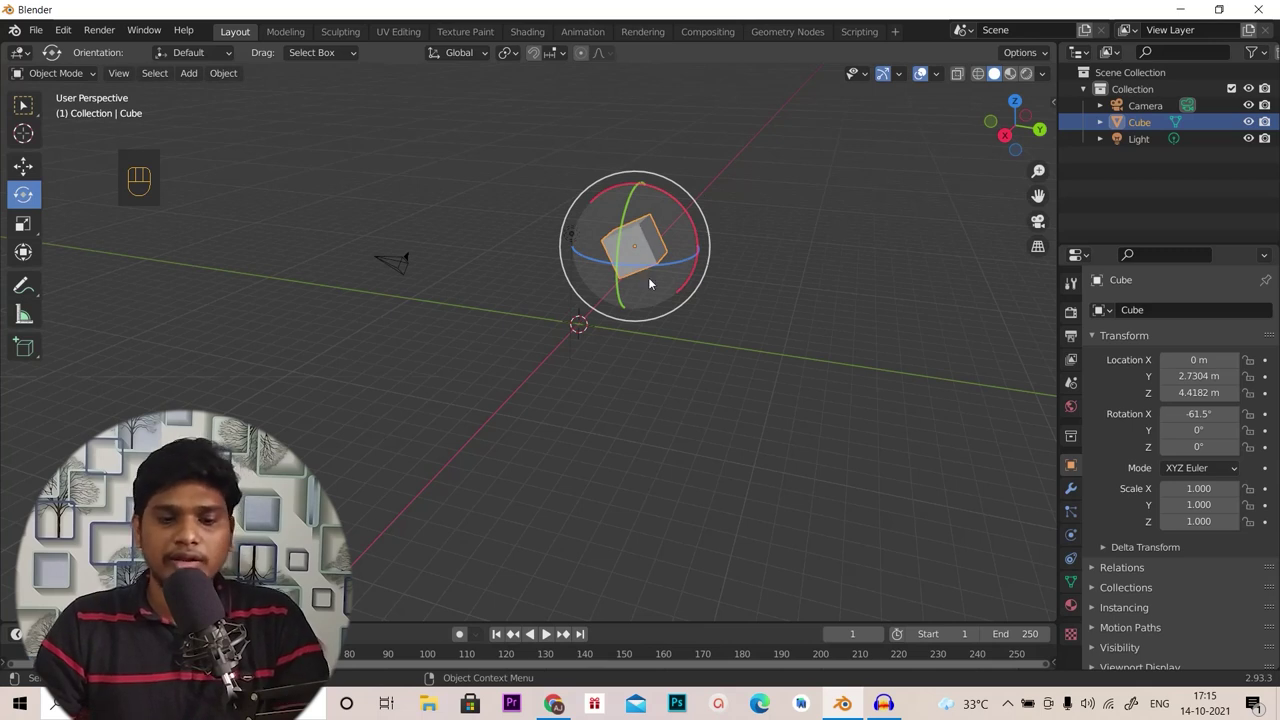
key("r")
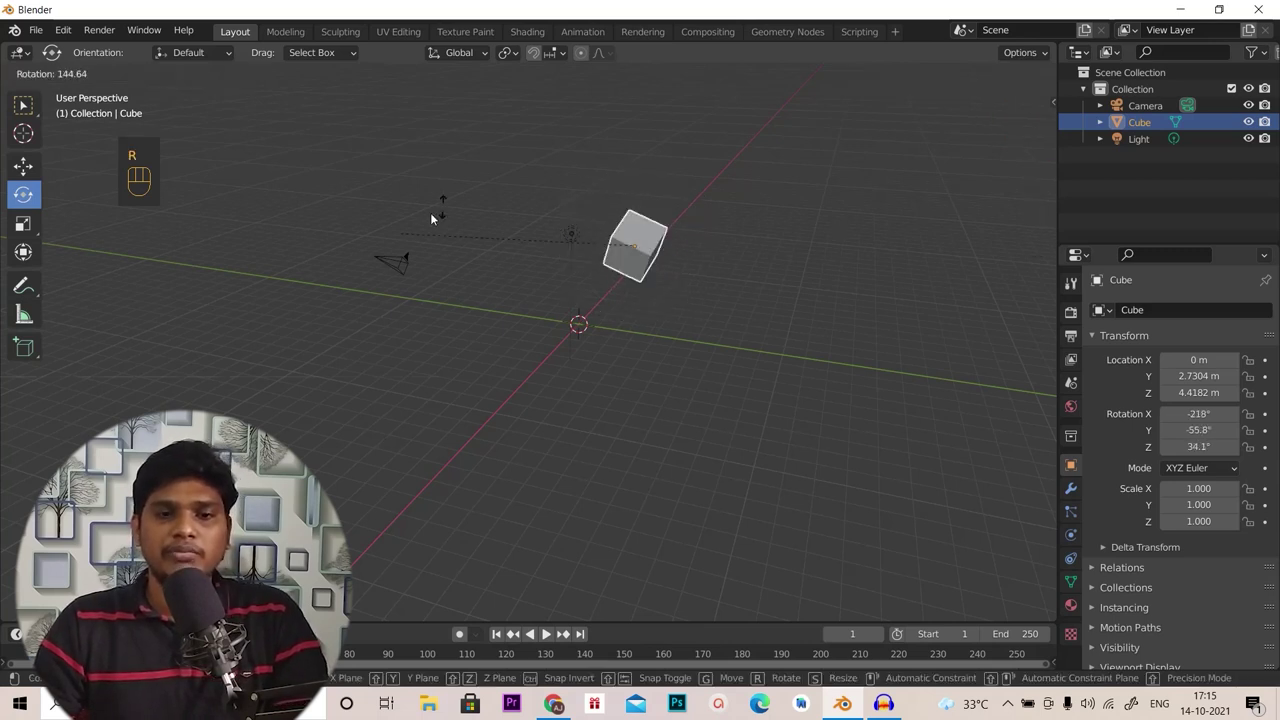
right_click(598, 300)
key("r")
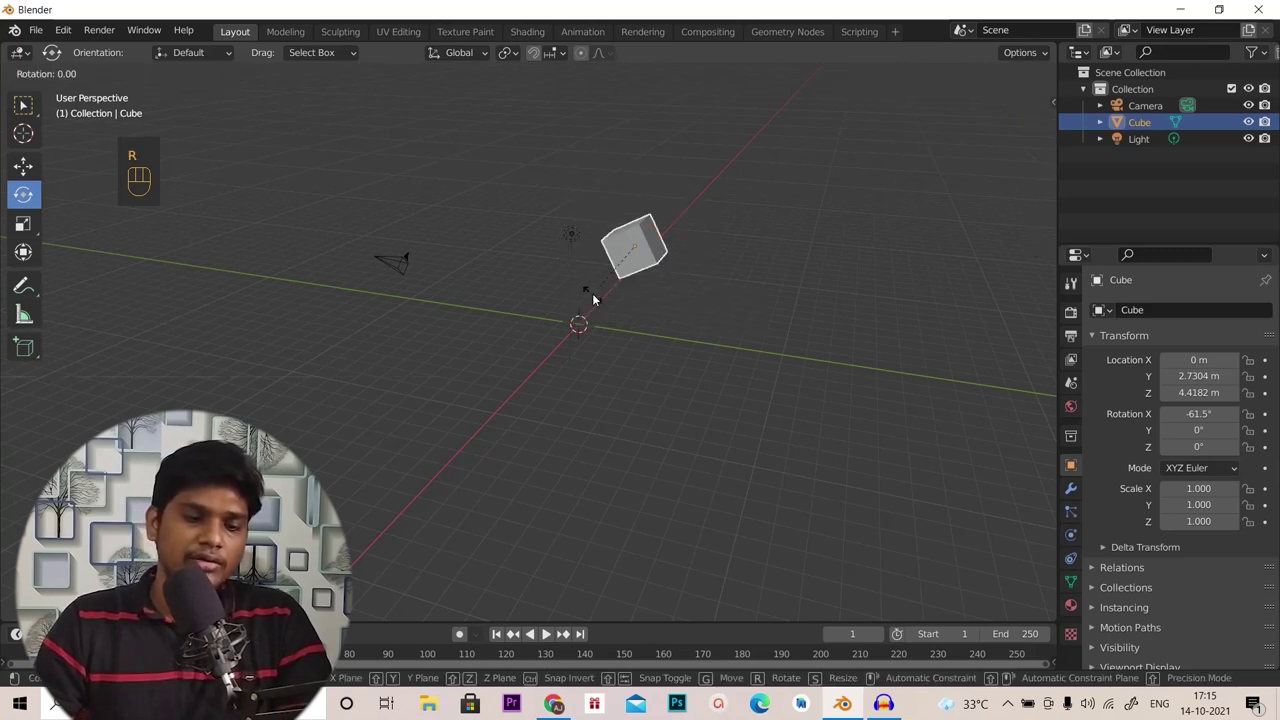
key("y")
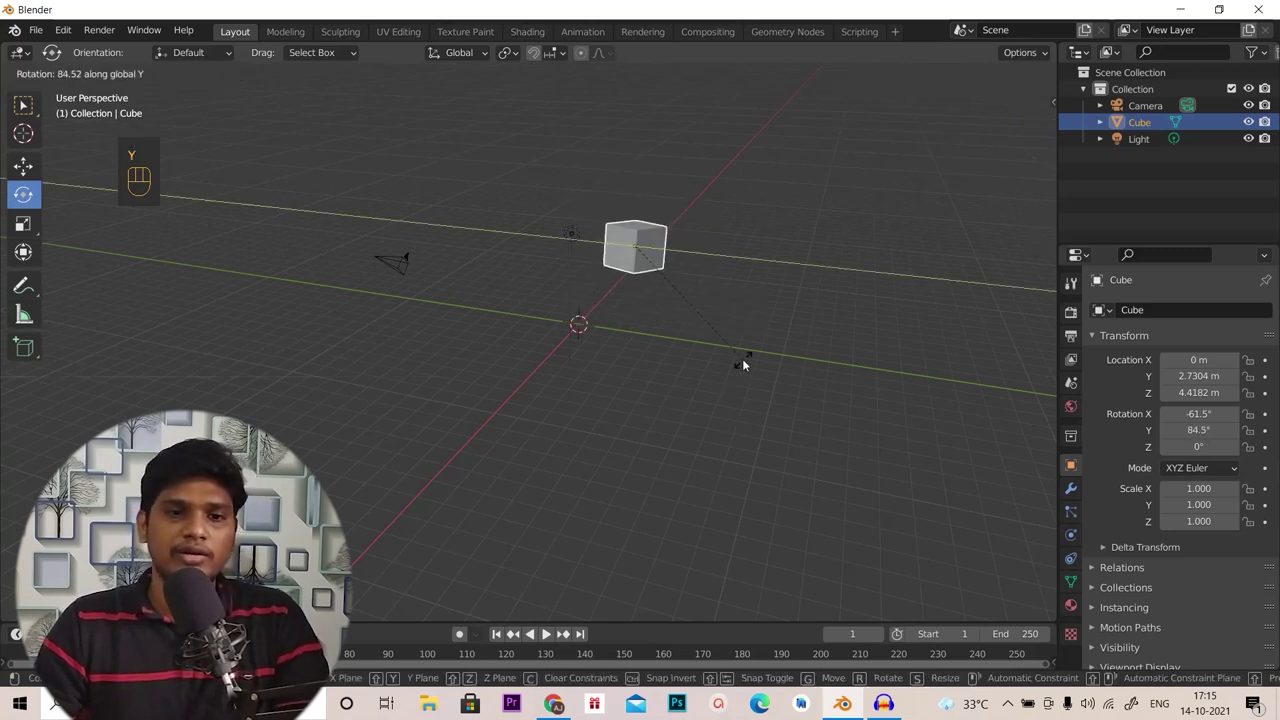
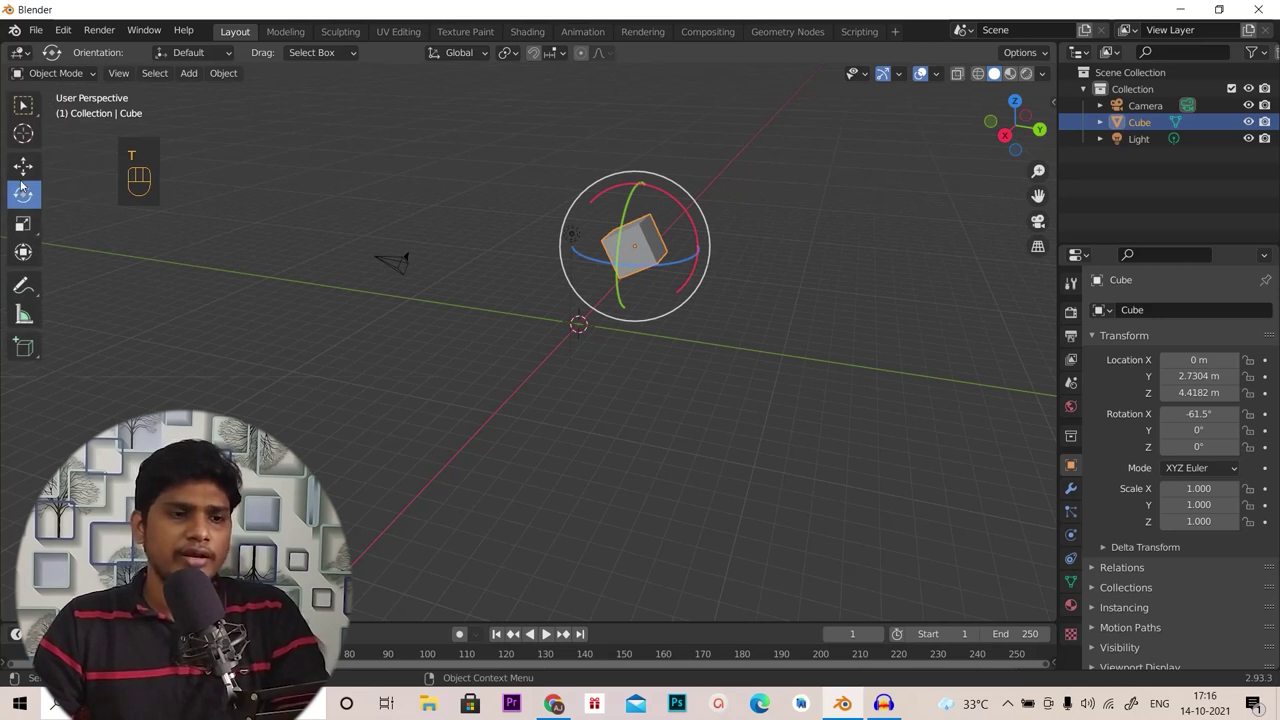
Scale the cube to X 4.615, Y -3.911, Z -4.832 with the Scale tool and S+X / S+Y
left_click(39, 227)
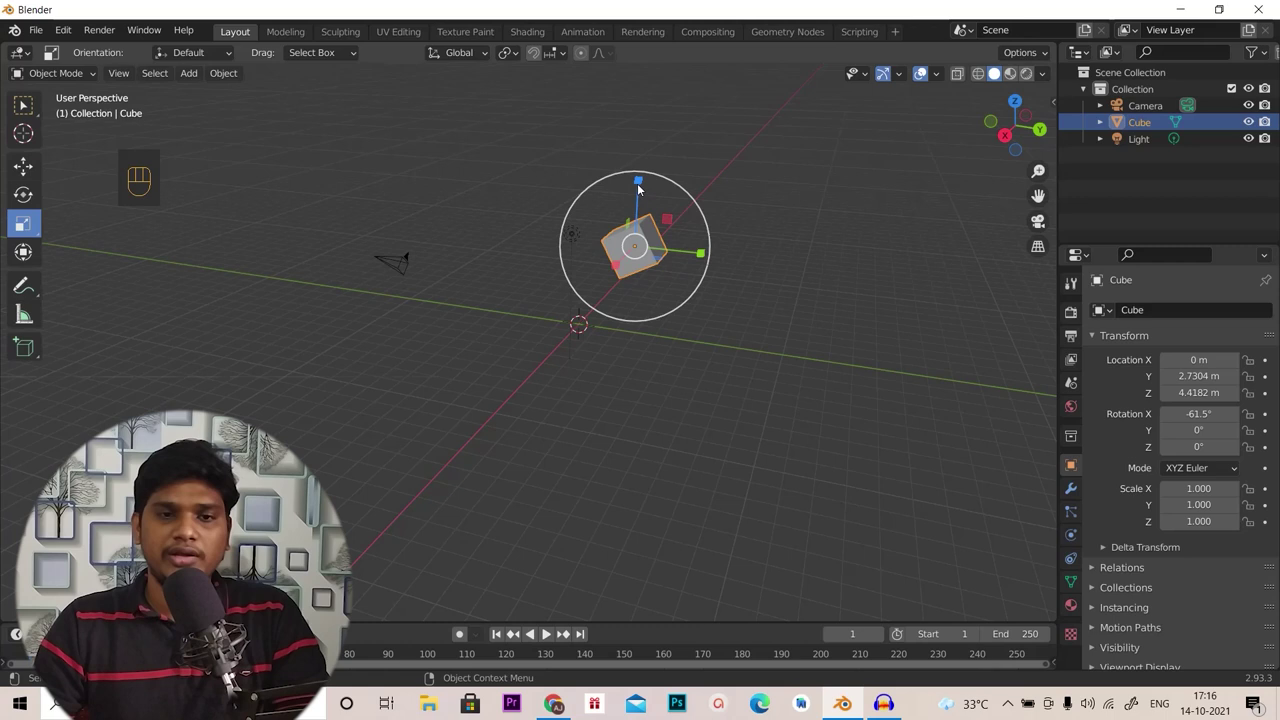
left_click_drag(642, 185, 666, 354)
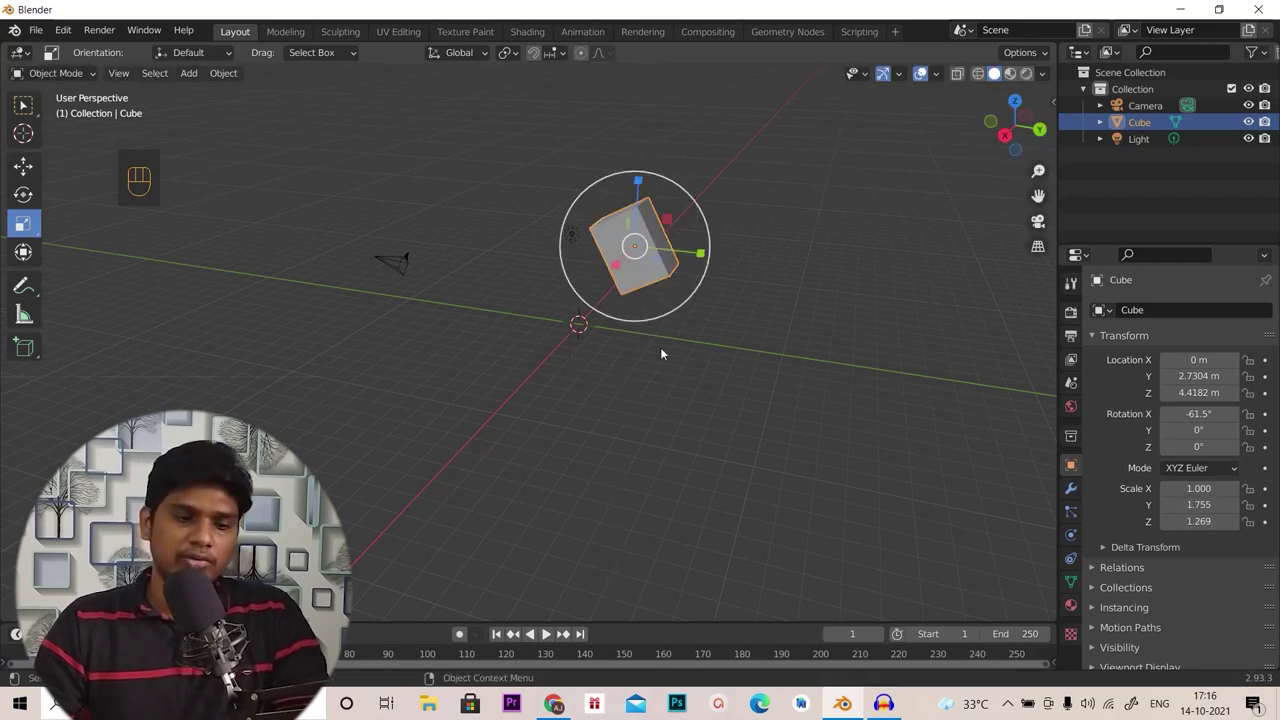
key("s")
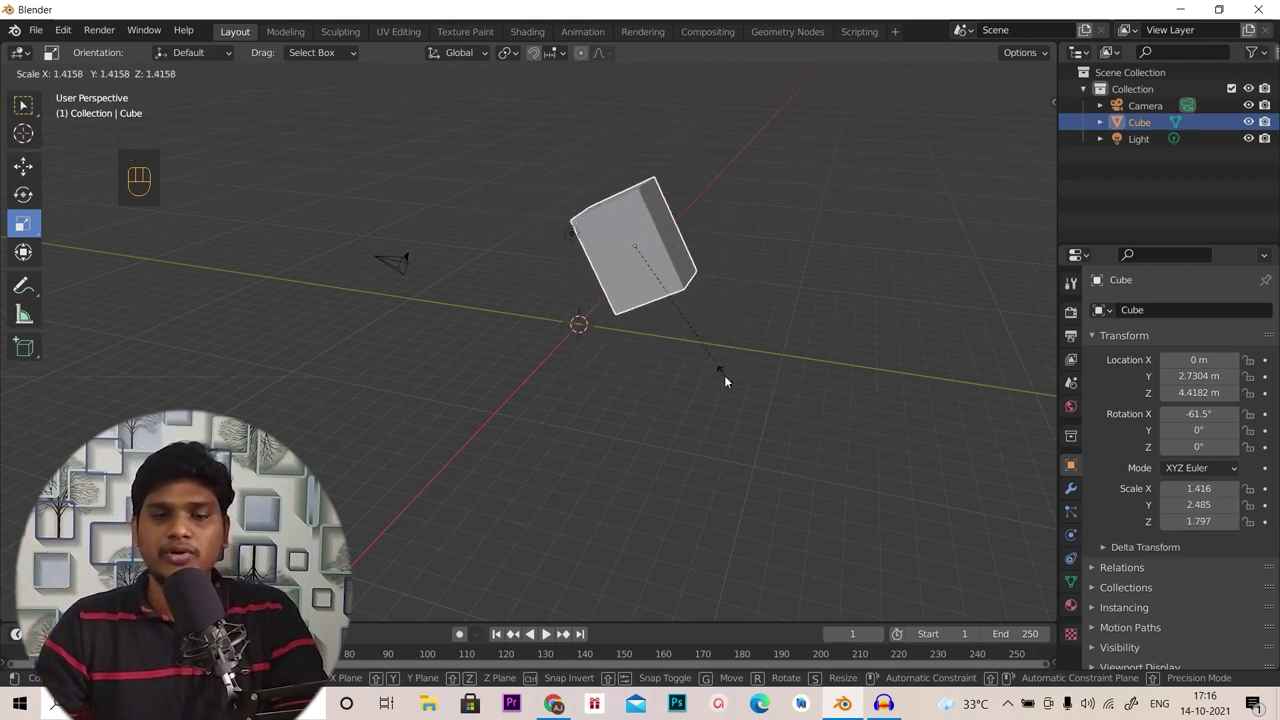
right_click(730, 382)
key("s")
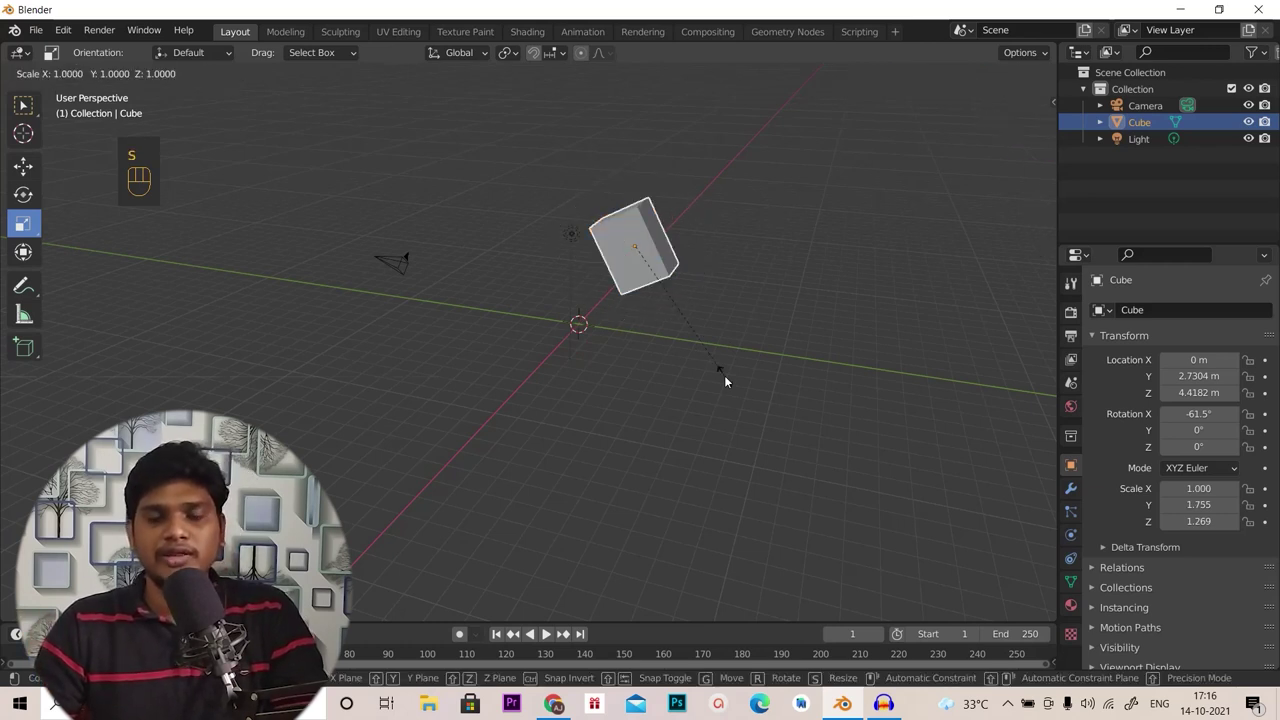
key("x")
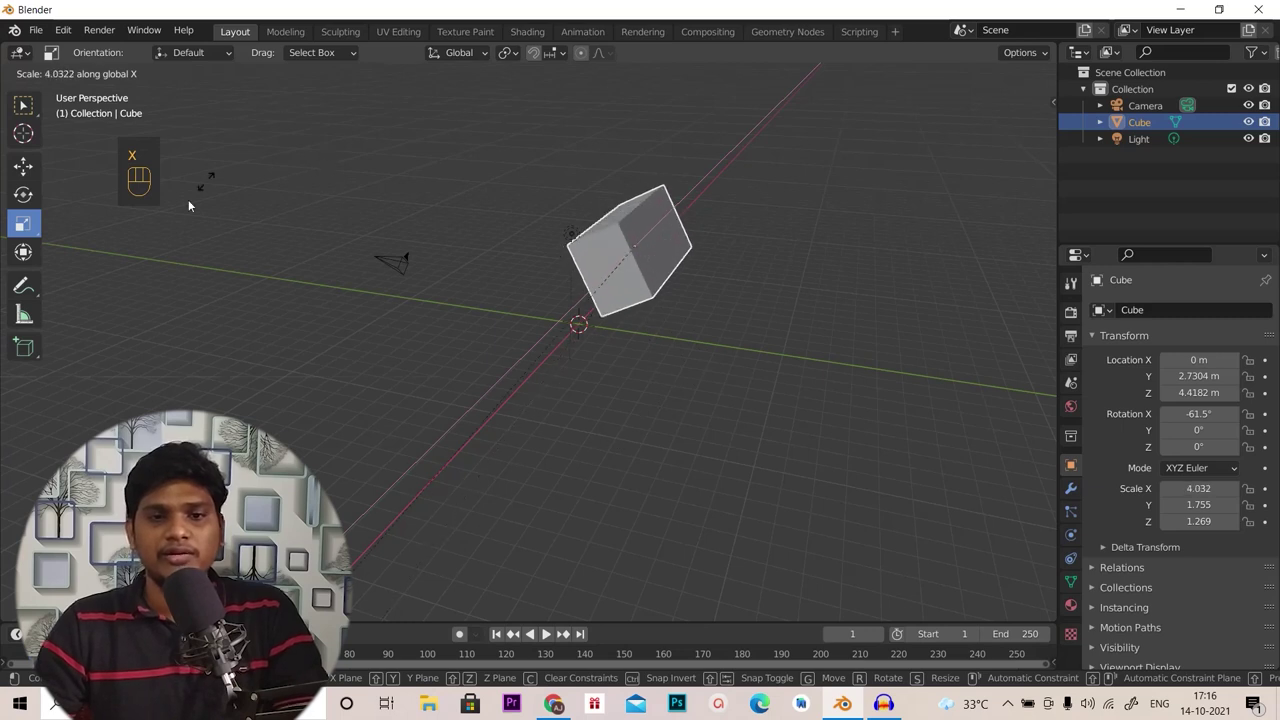
left_click(304, 346)
key("s")
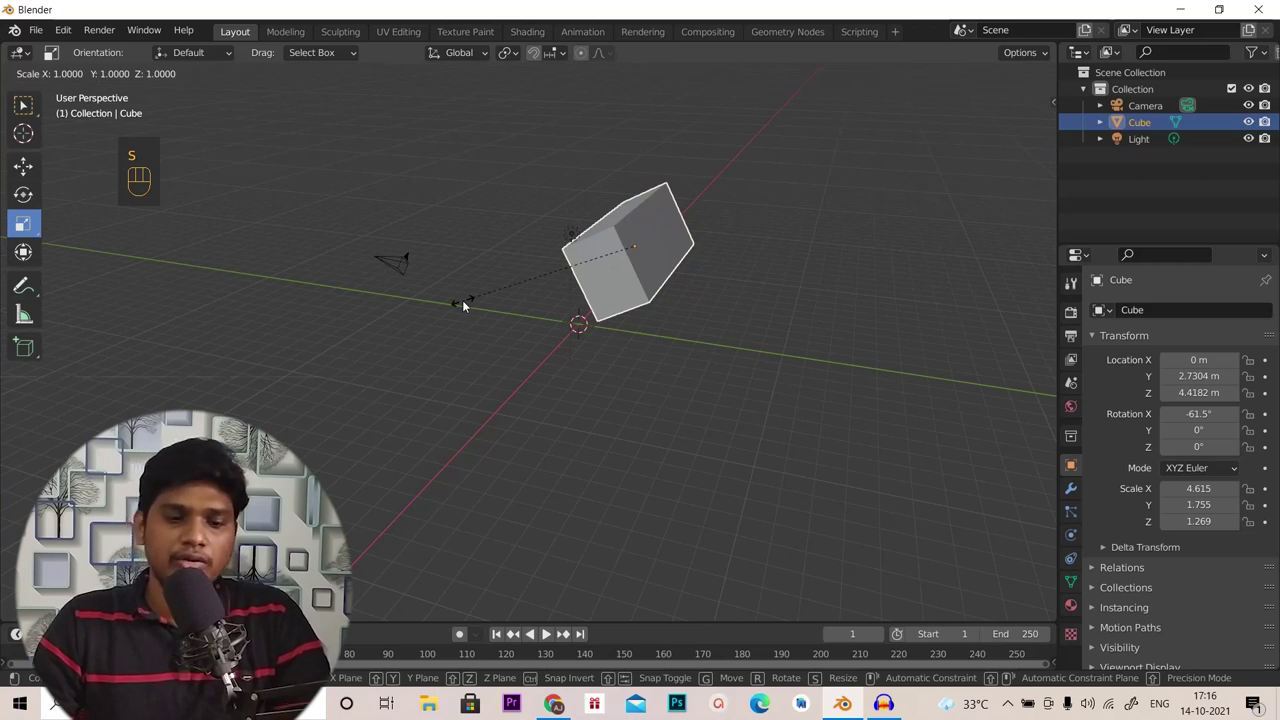
key("y")
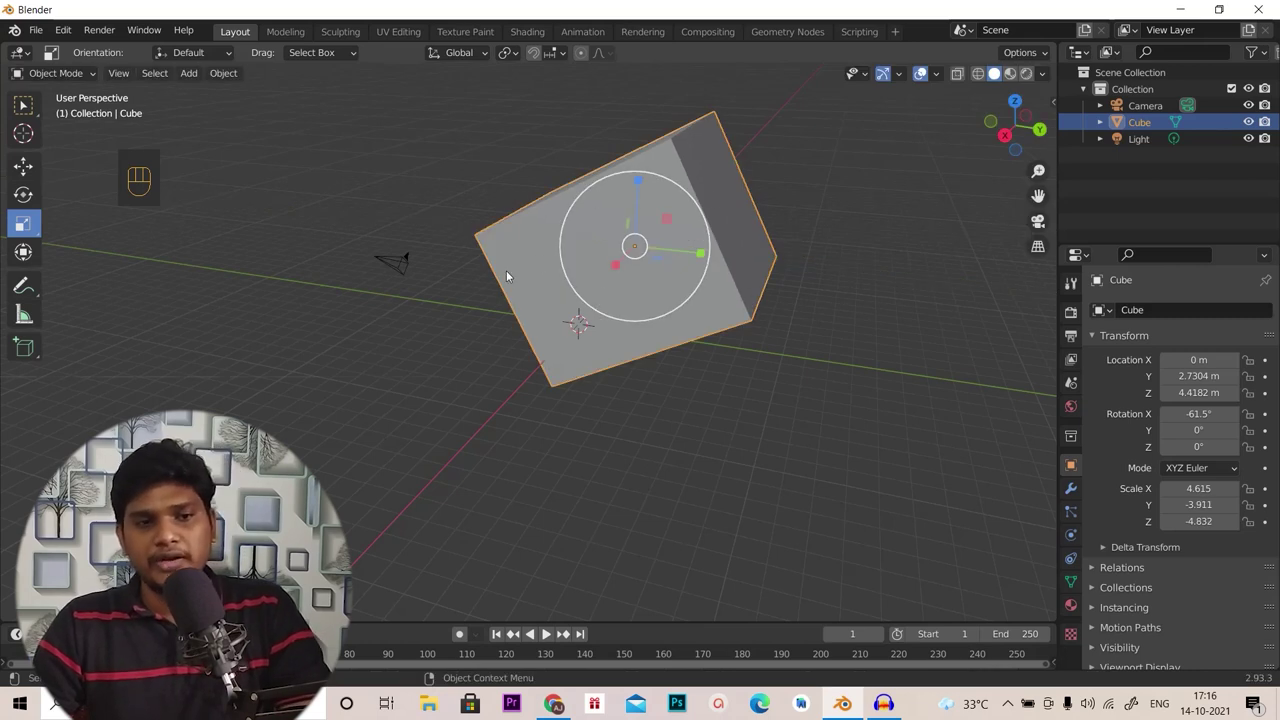
left_click_drag(772, 298, 671, 317)
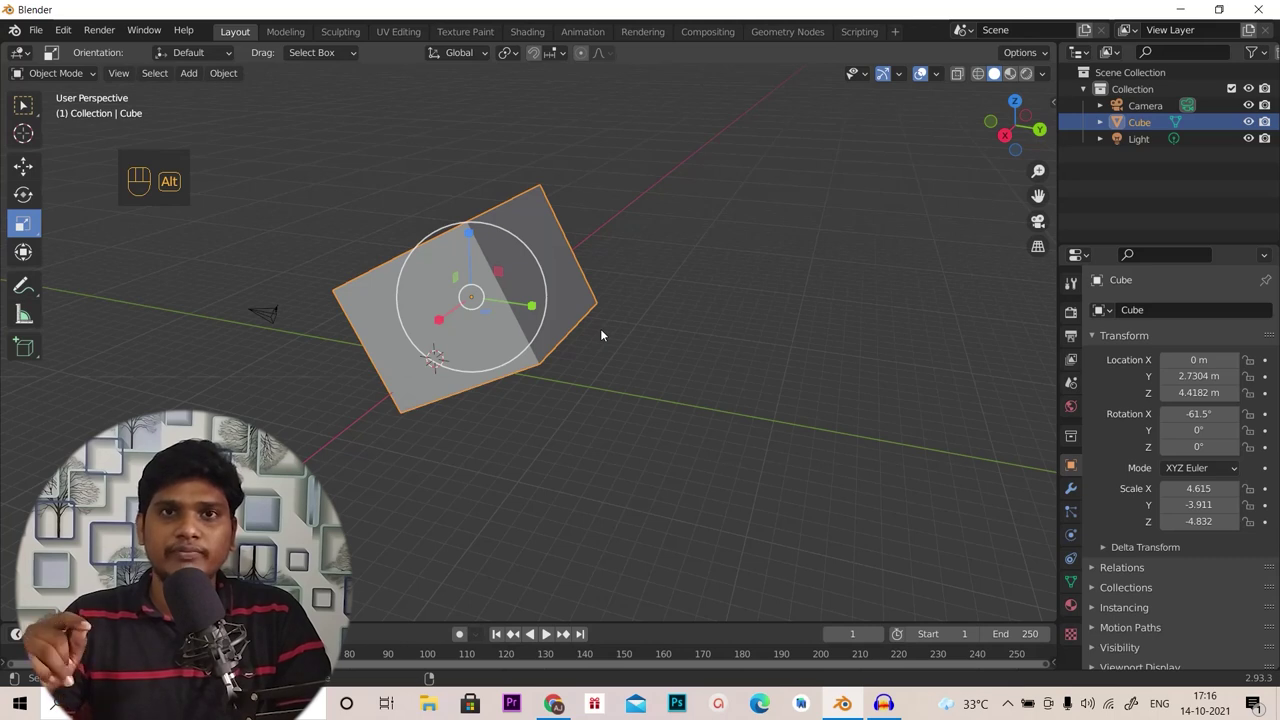
Clear the cube's location, rotation and scale with Alt+G, Alt+R and Alt+S
key("alt+g")
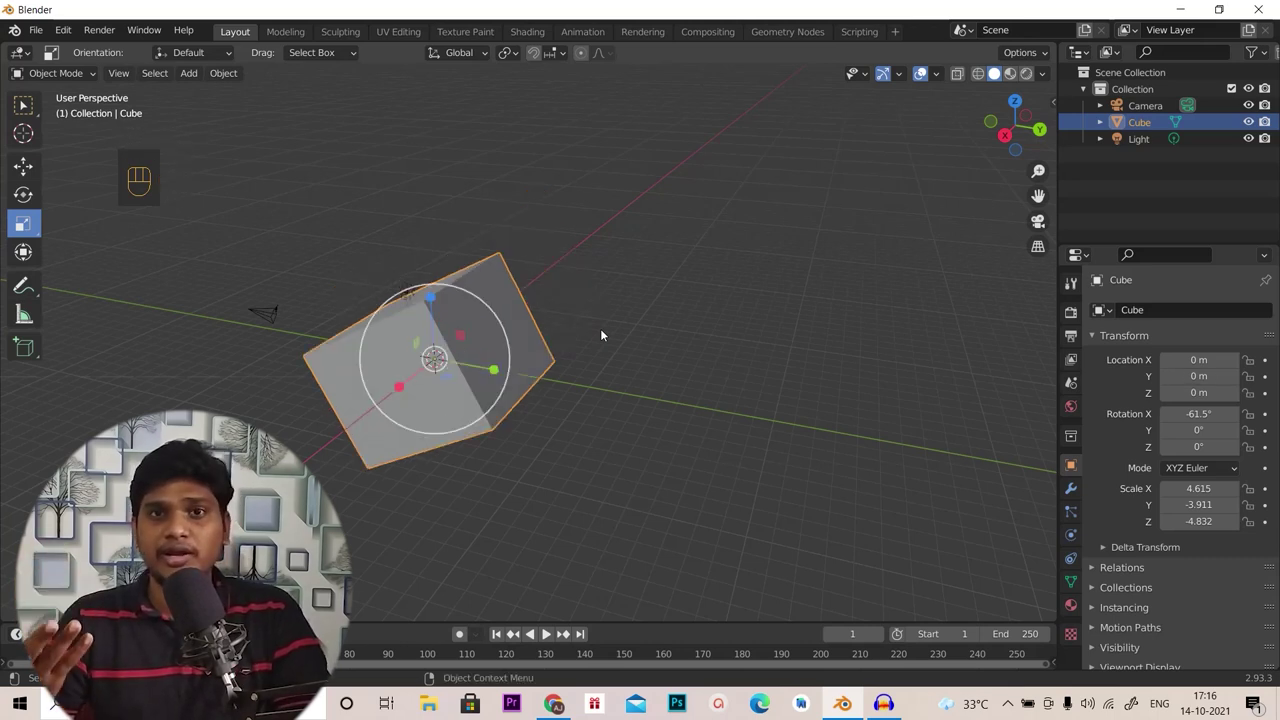
key("alt+r")
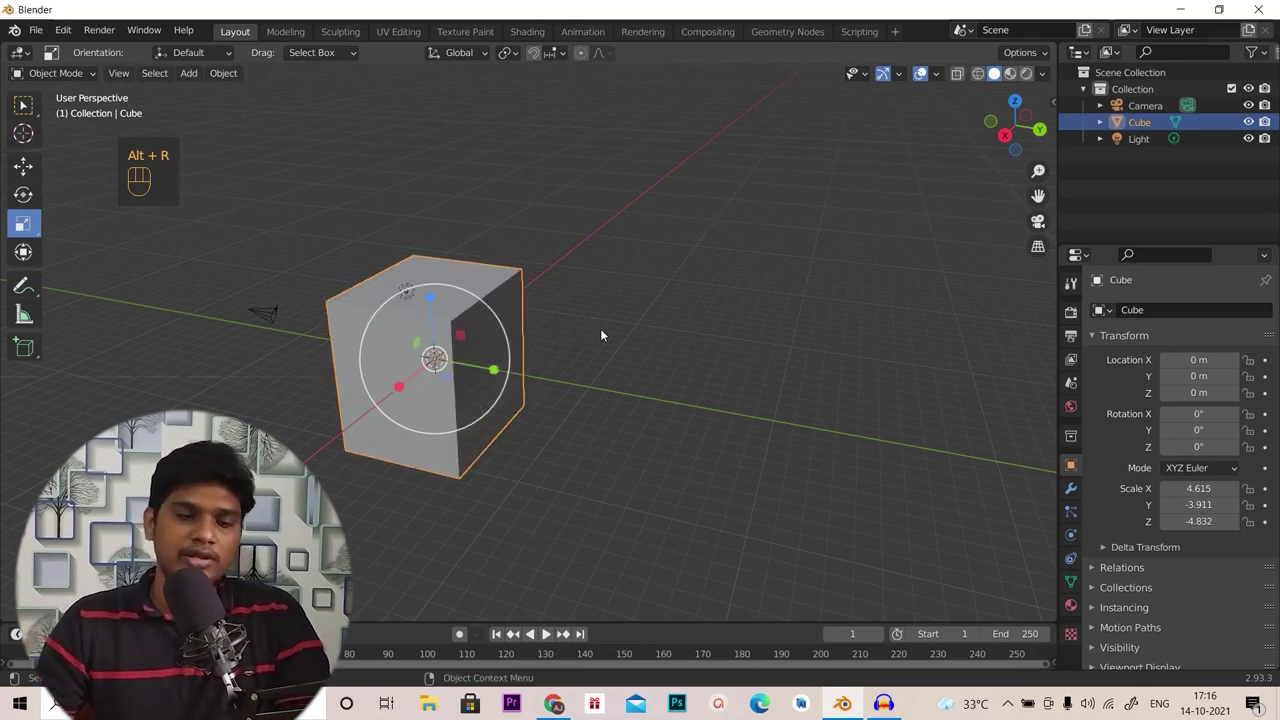
key("alt+s")
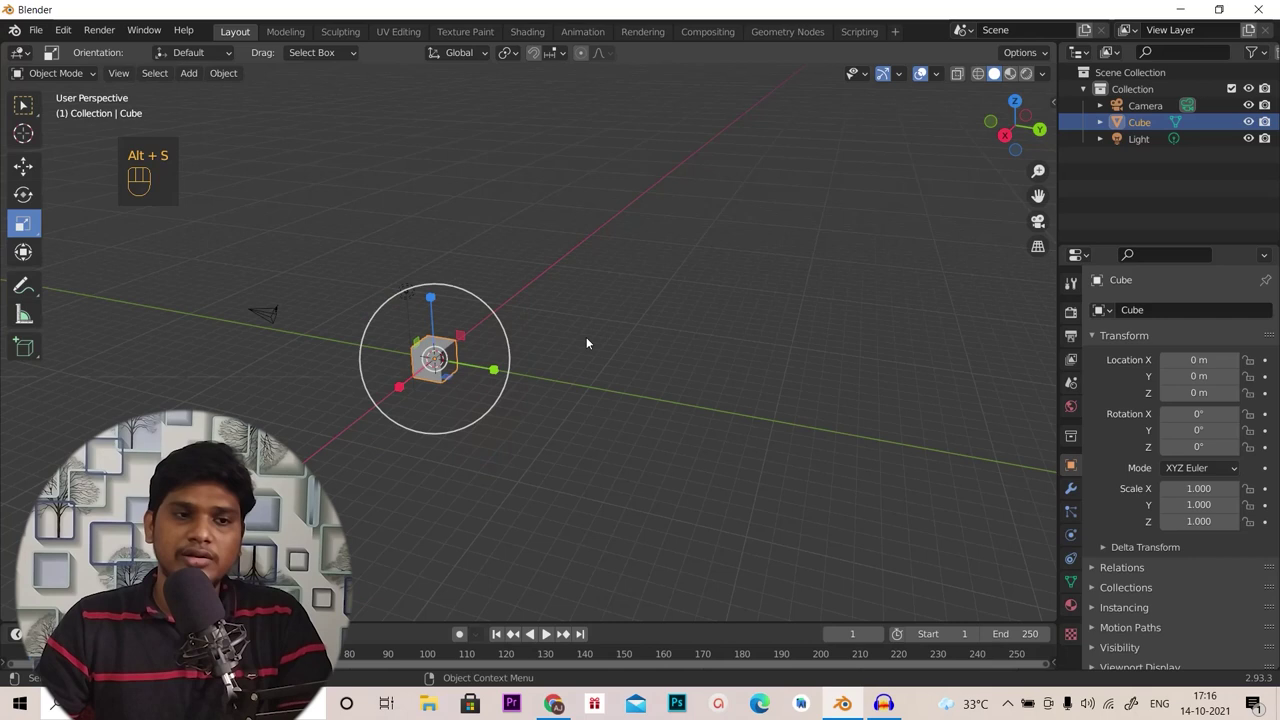
left_click_drag(539, 347, 768, 309)
left_click_drag(744, 363, 800, 363)
left_click(31, 108)
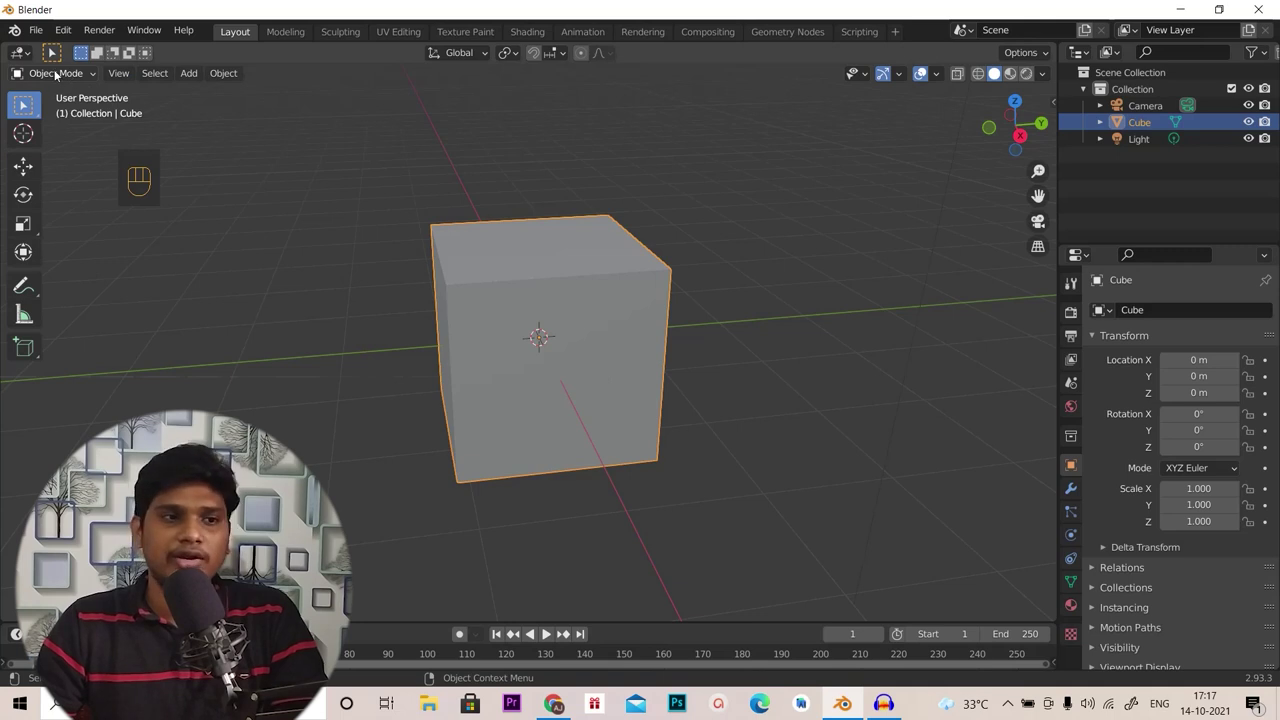
left_click_drag(80, 79, 66, 114)
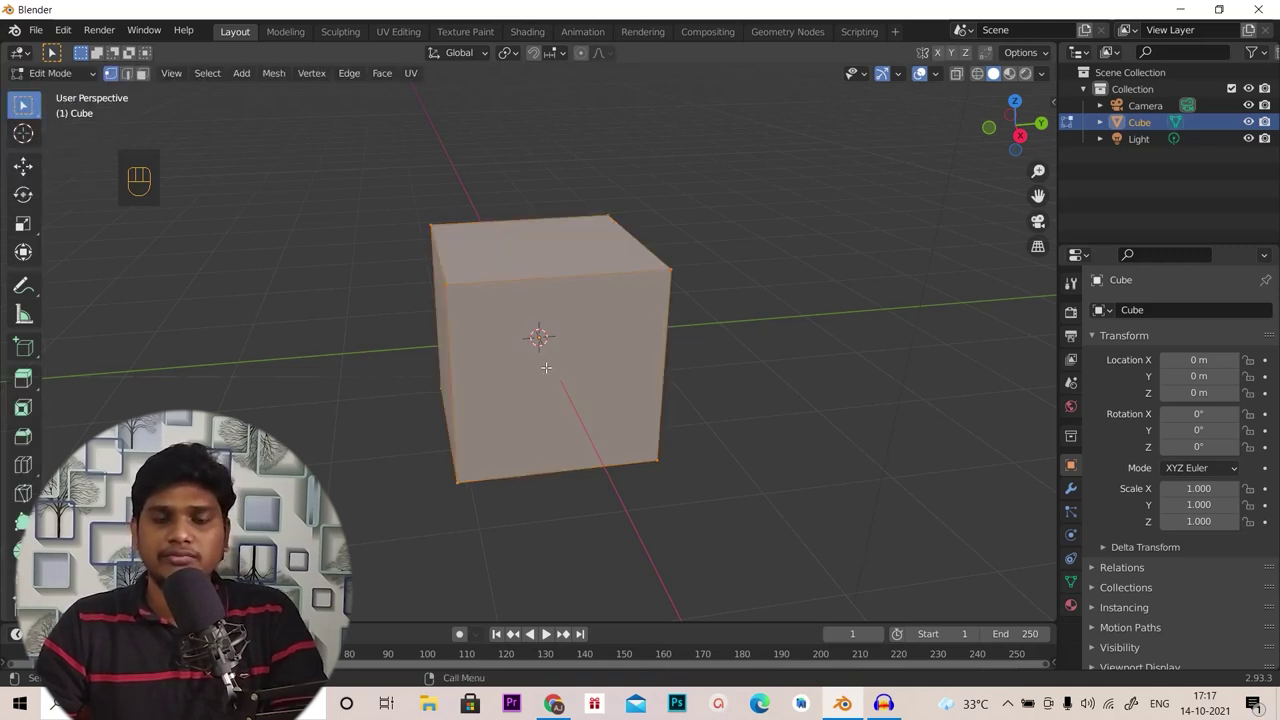
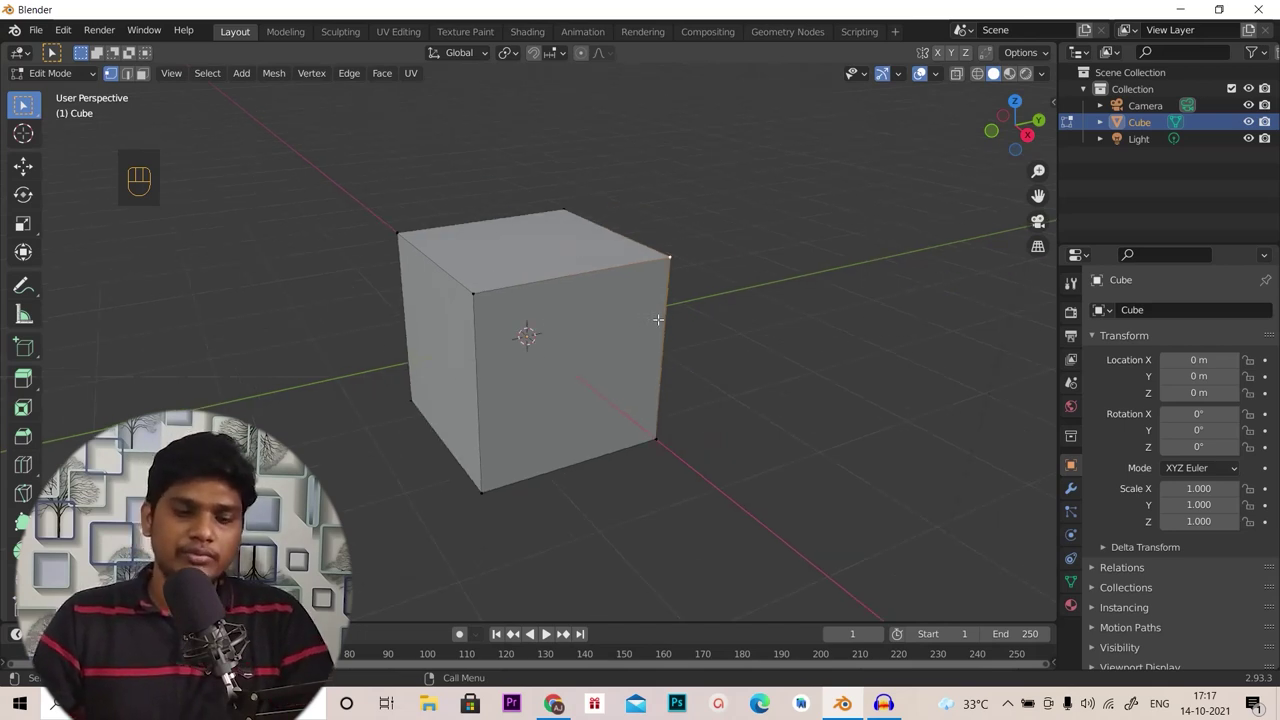
key("g")
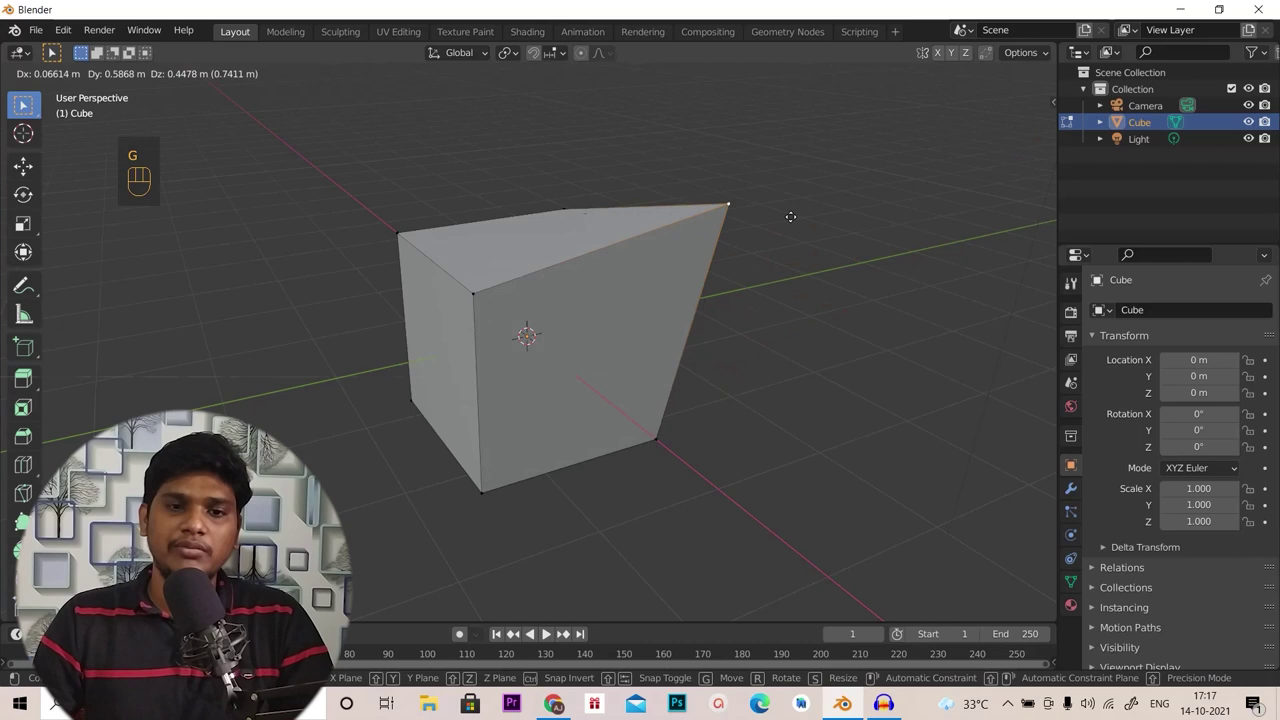
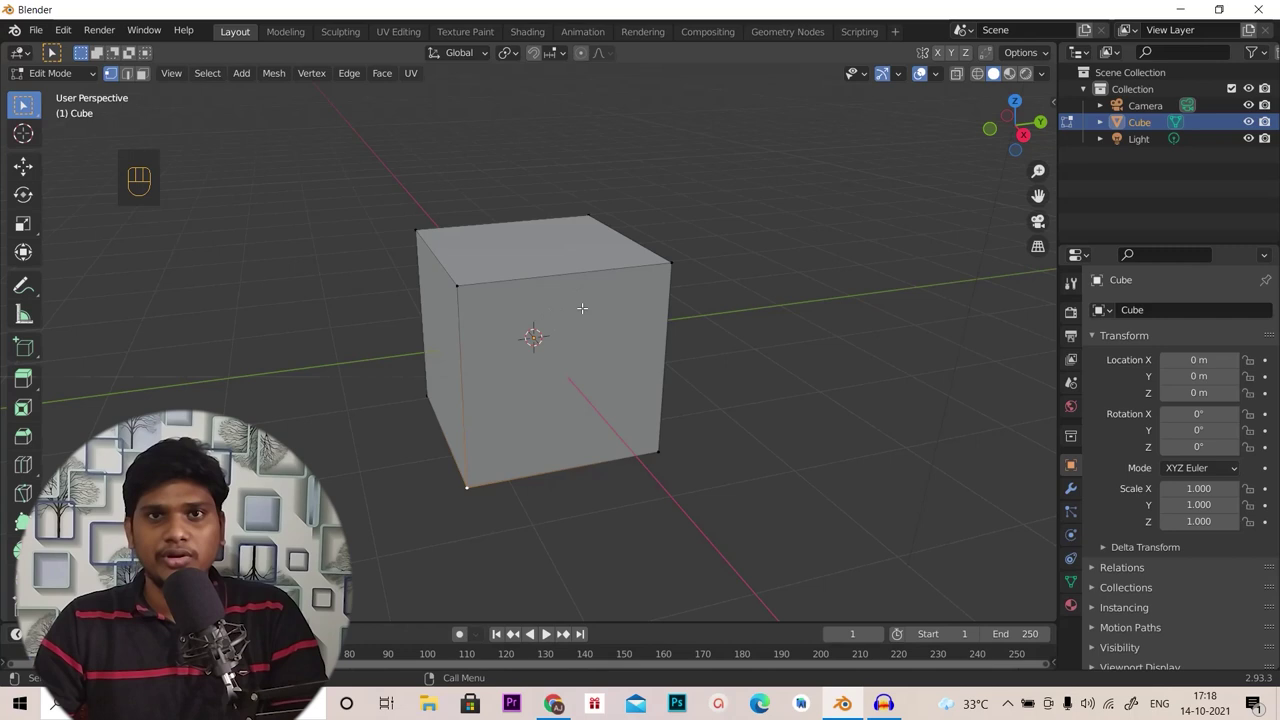
key("1")
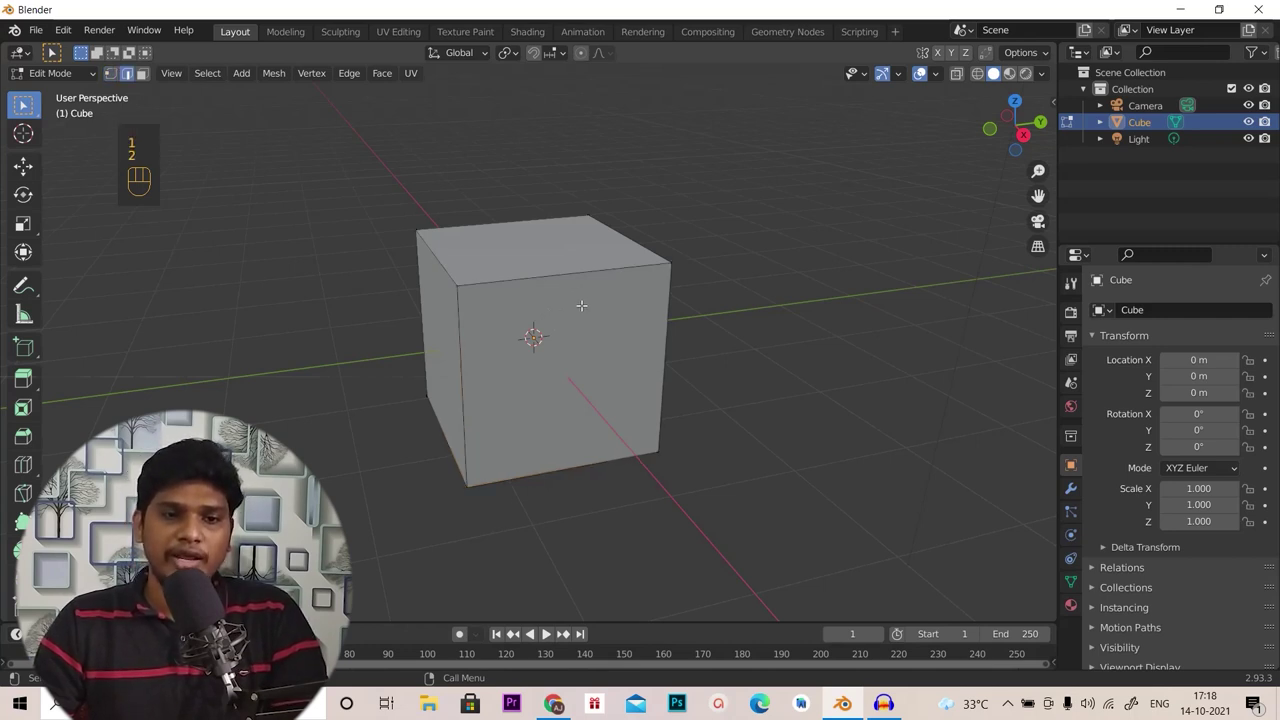
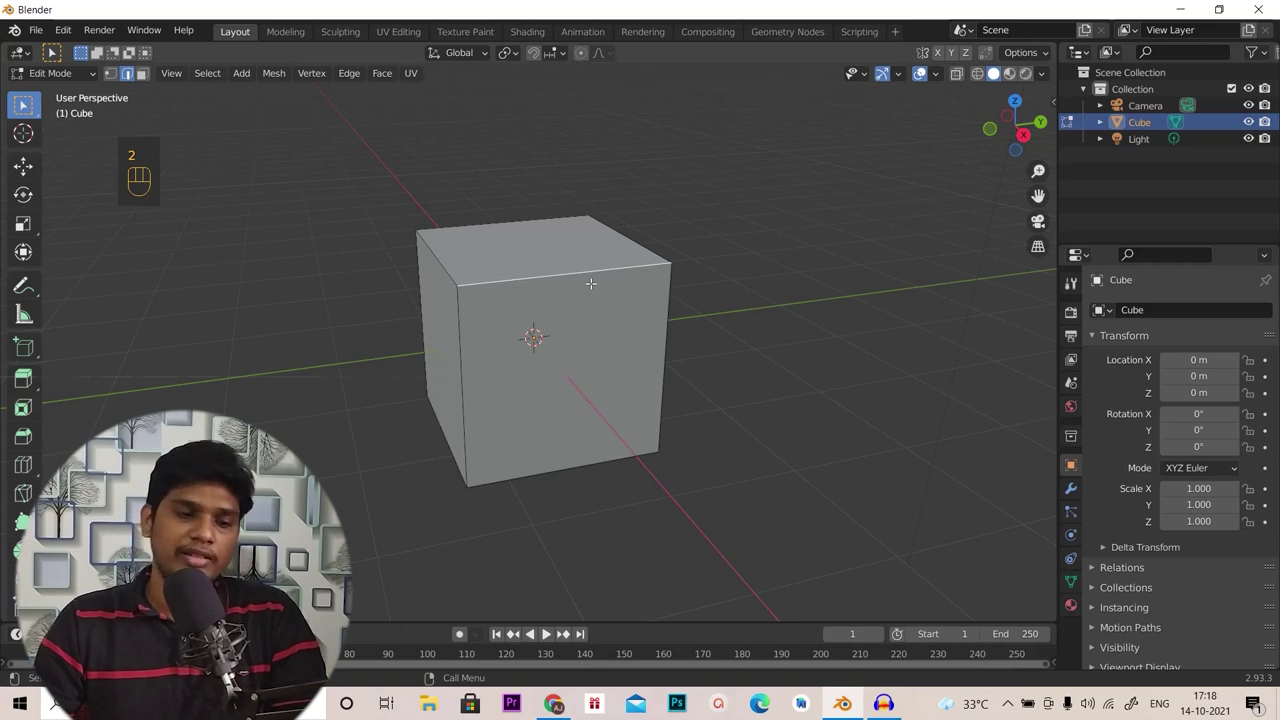
key("3")
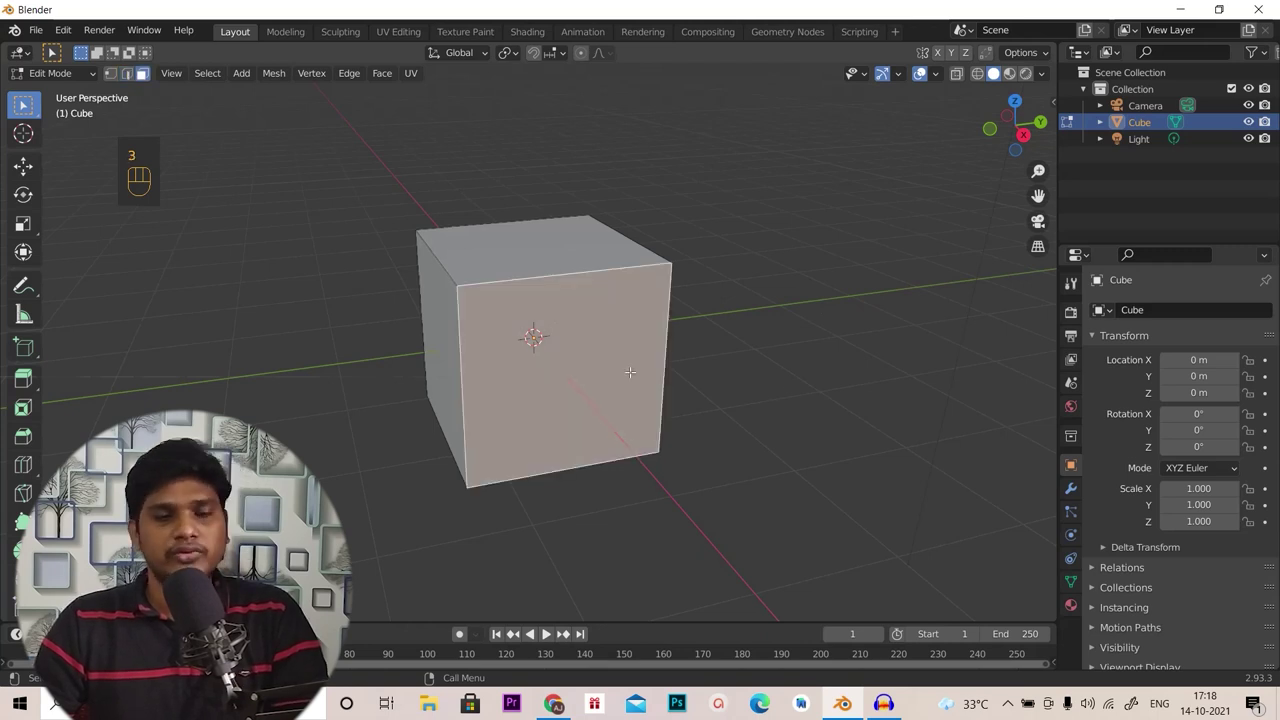
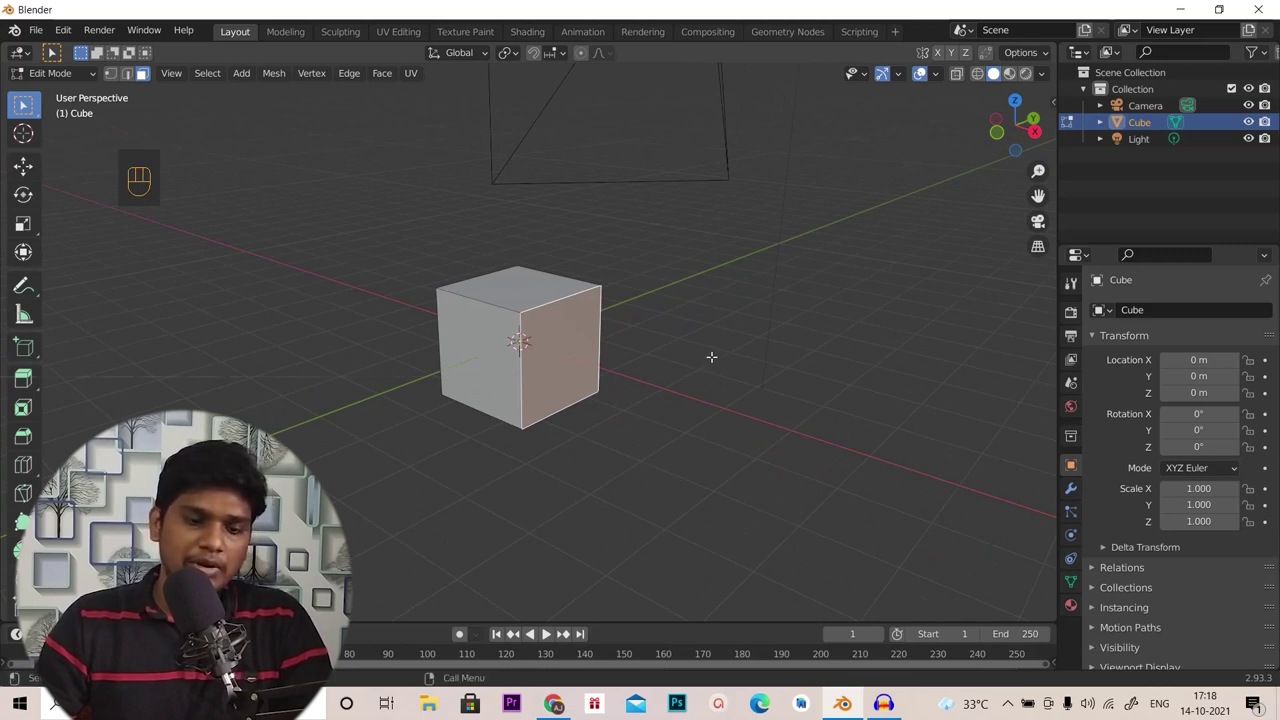
key("g")
key("x")
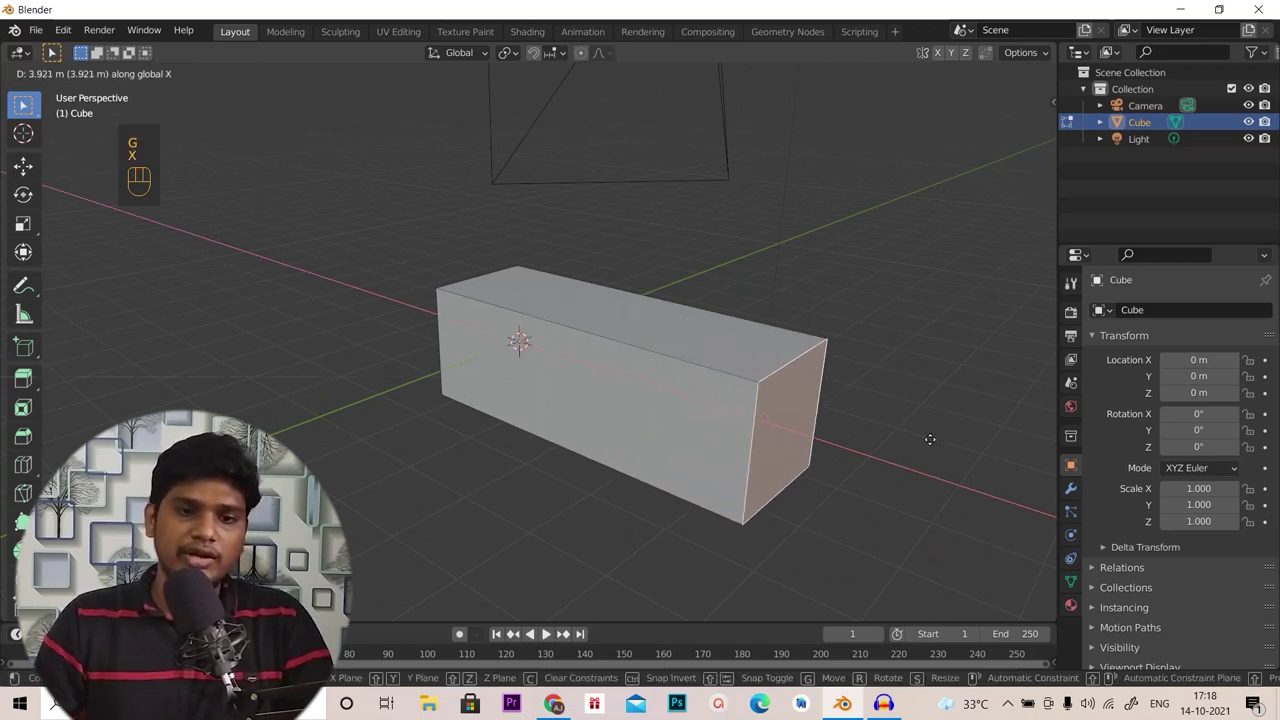
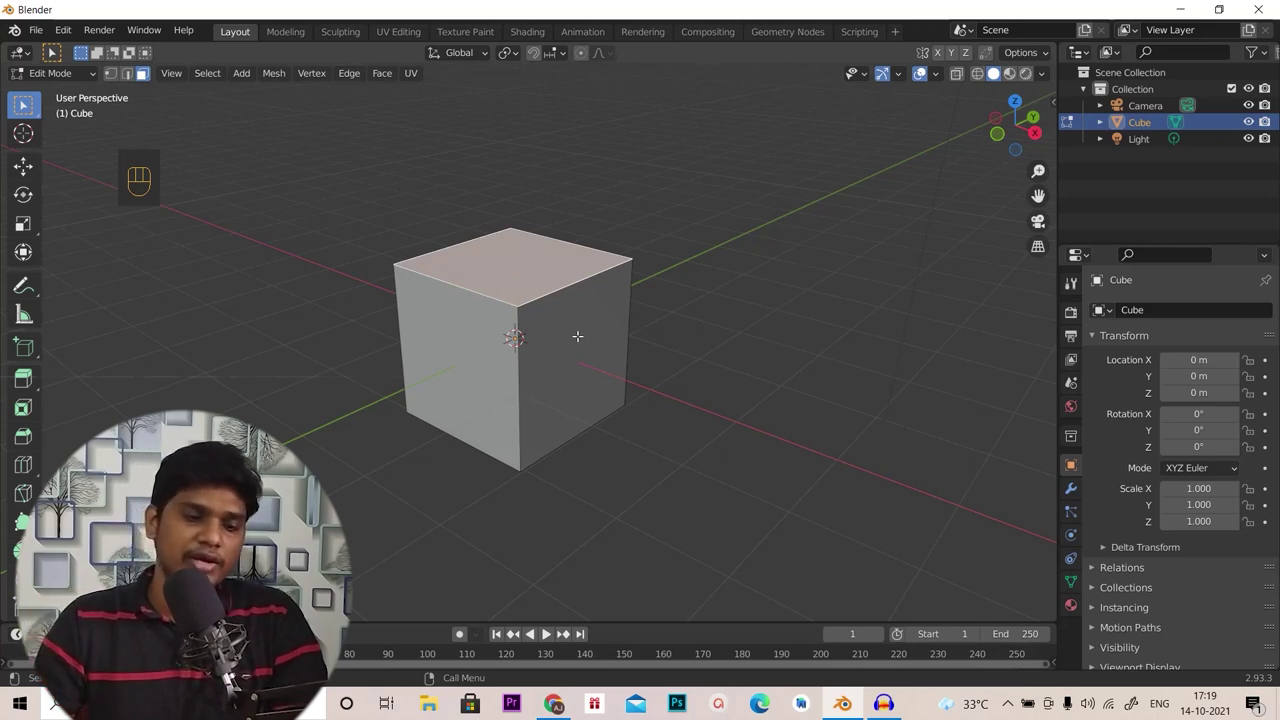
Extrude the cube's top face upward along its normal with E
key("e")
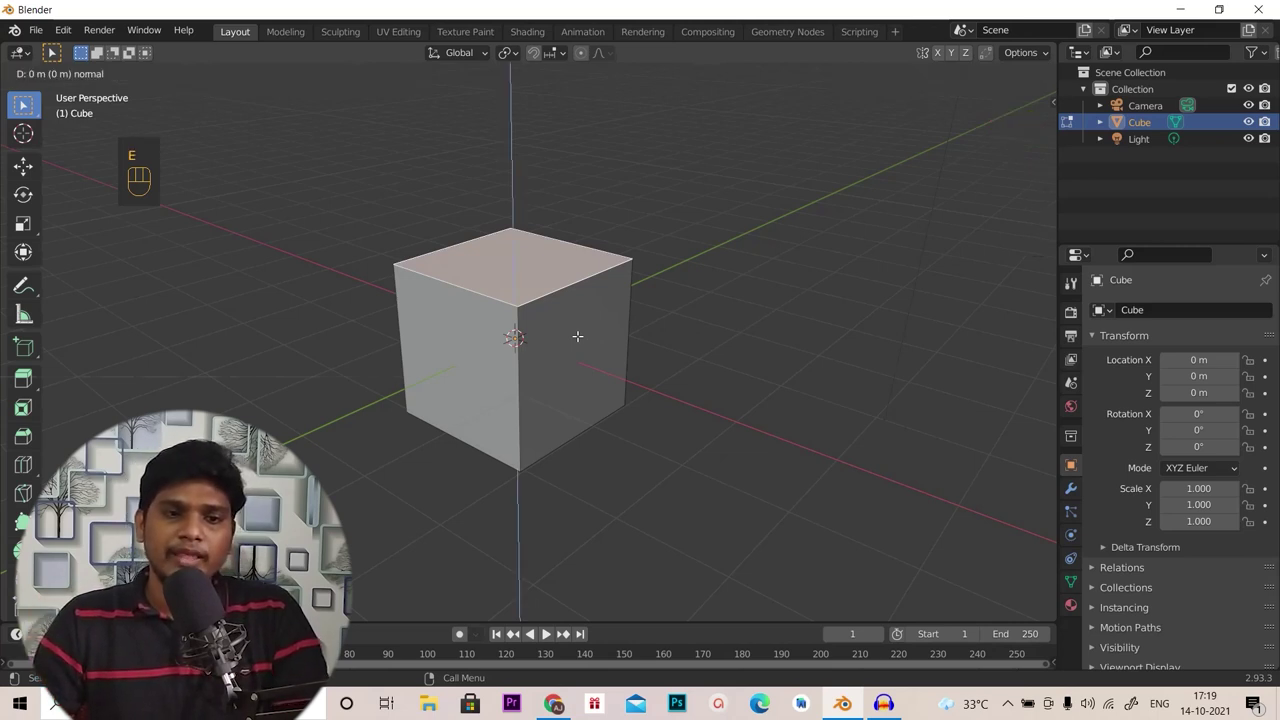
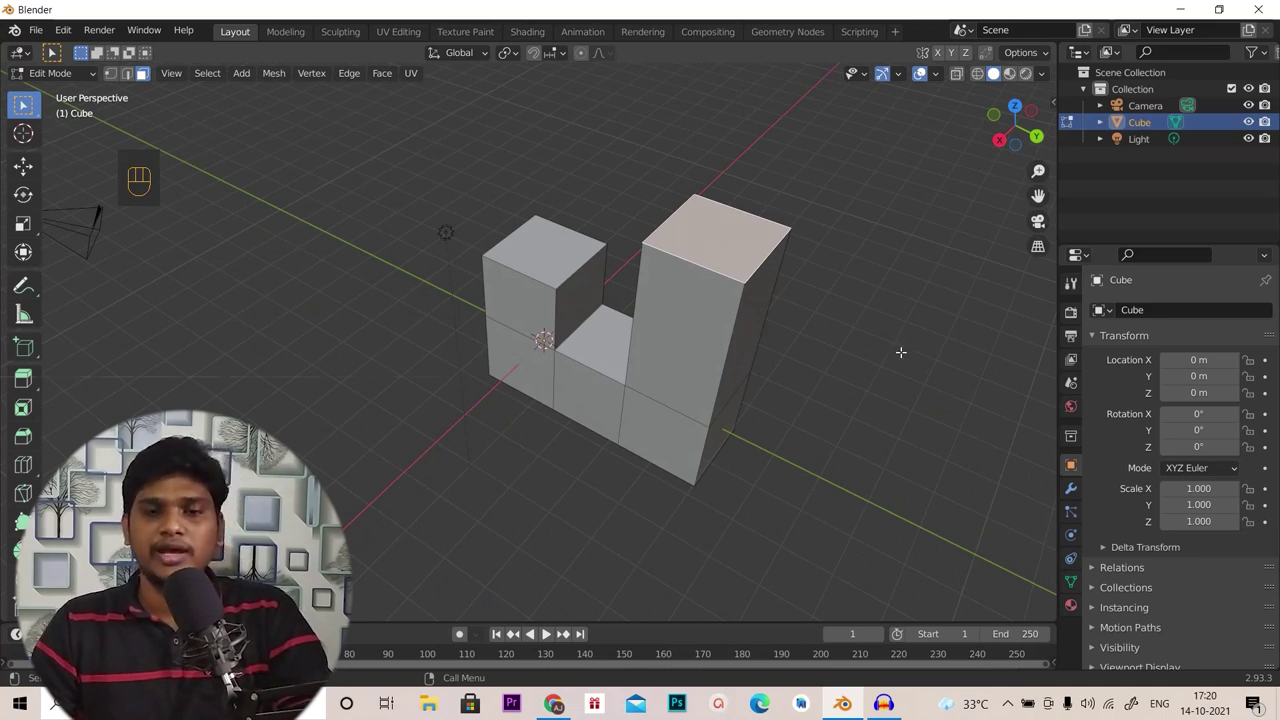
Inset the tall column's top face with I and extrude the inner face upward
key("i")
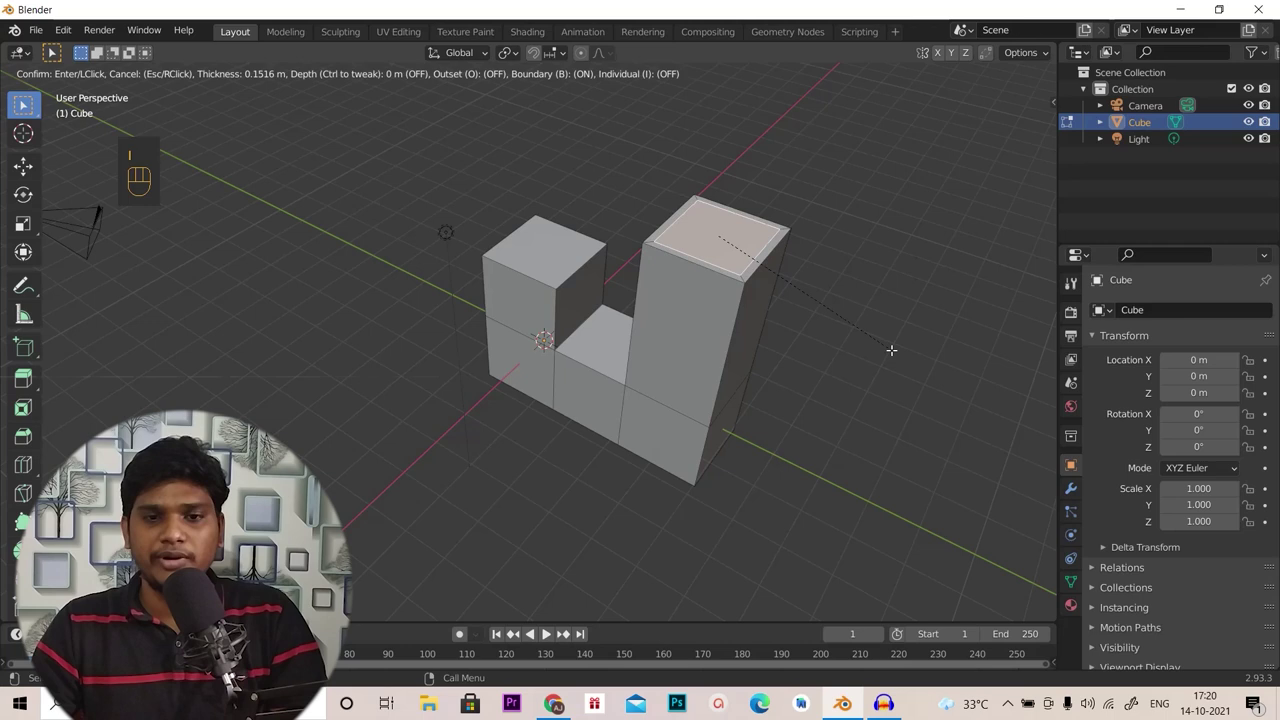
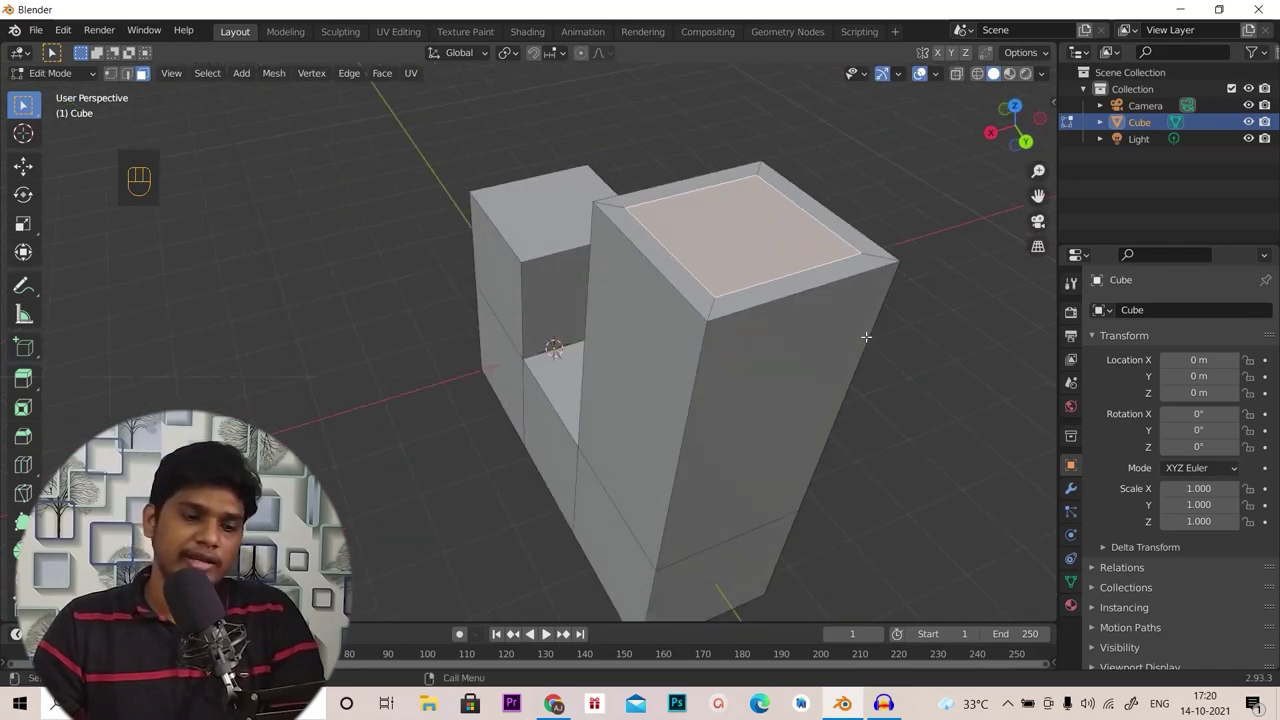
key("e")
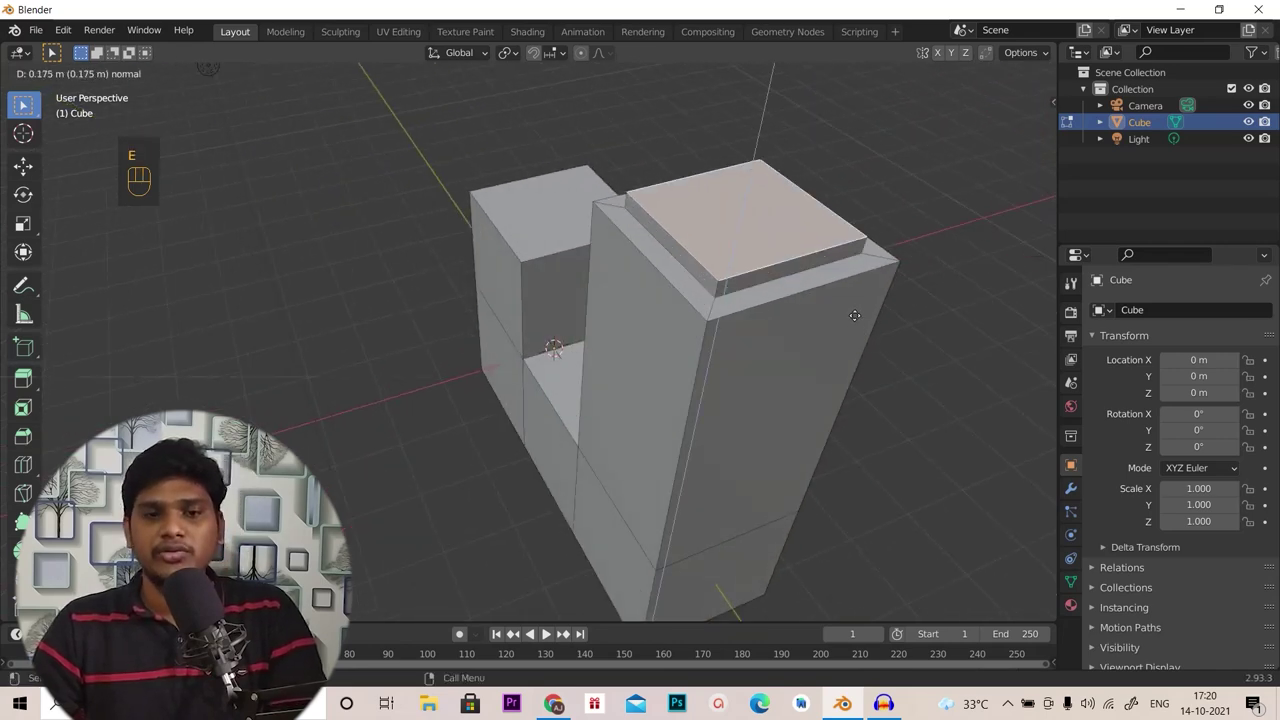
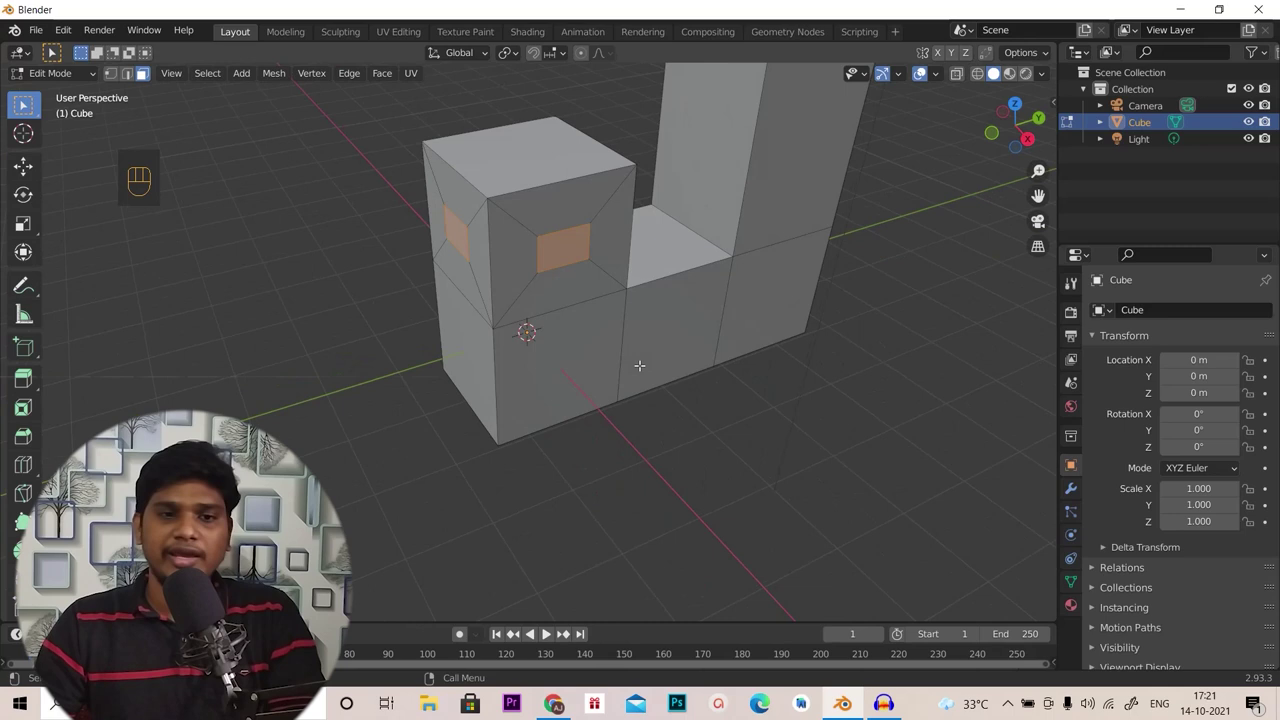
Undo a plain extrude and extrude the window faces inward along their normals instead
key("e")
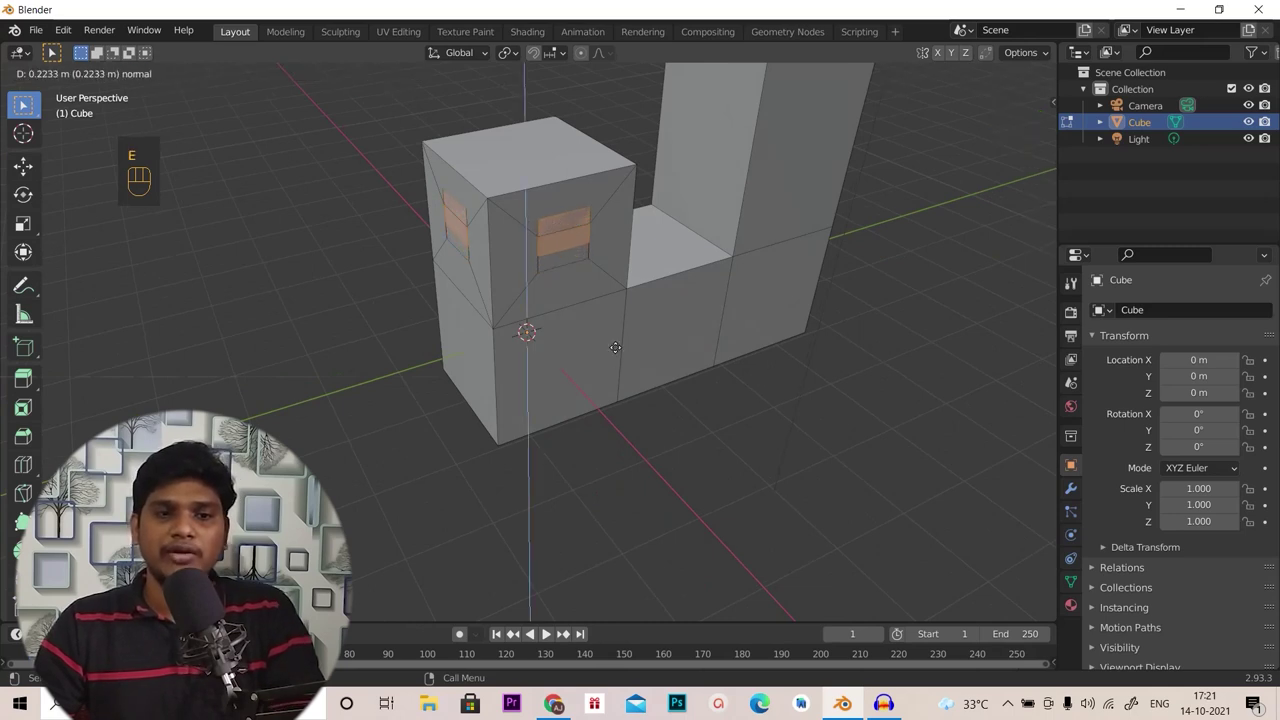
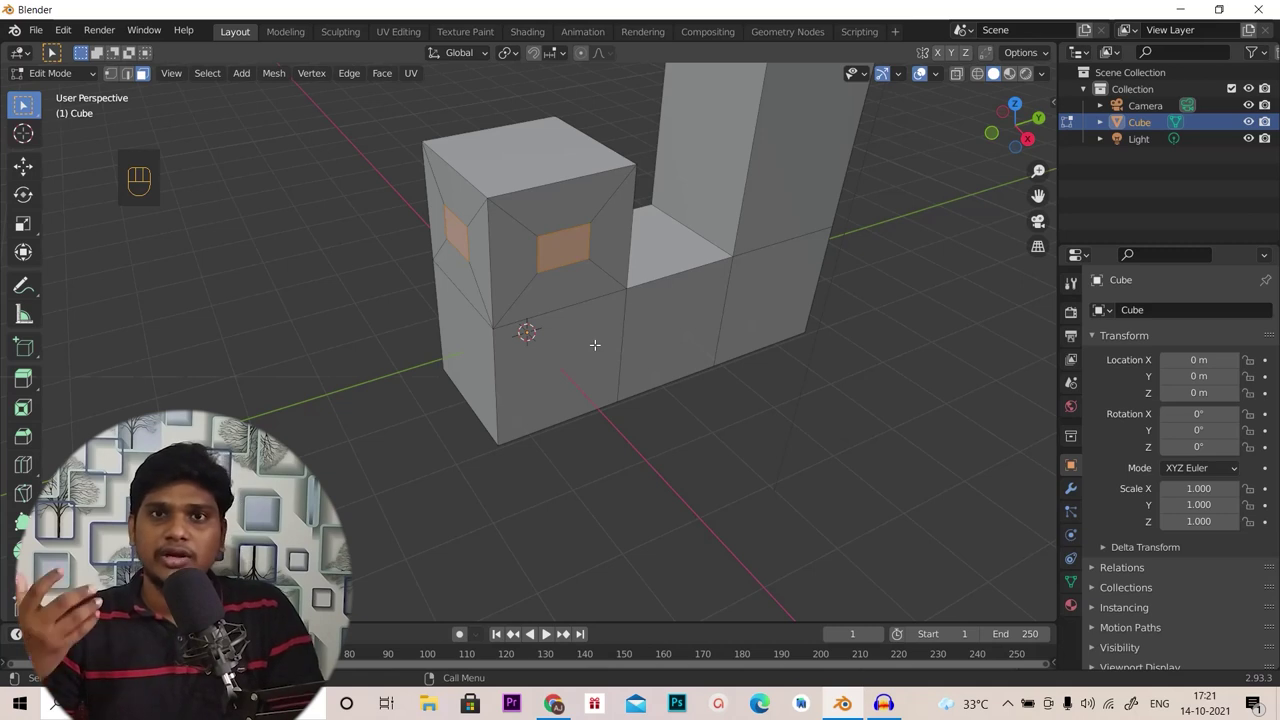
key("ctrl+z")
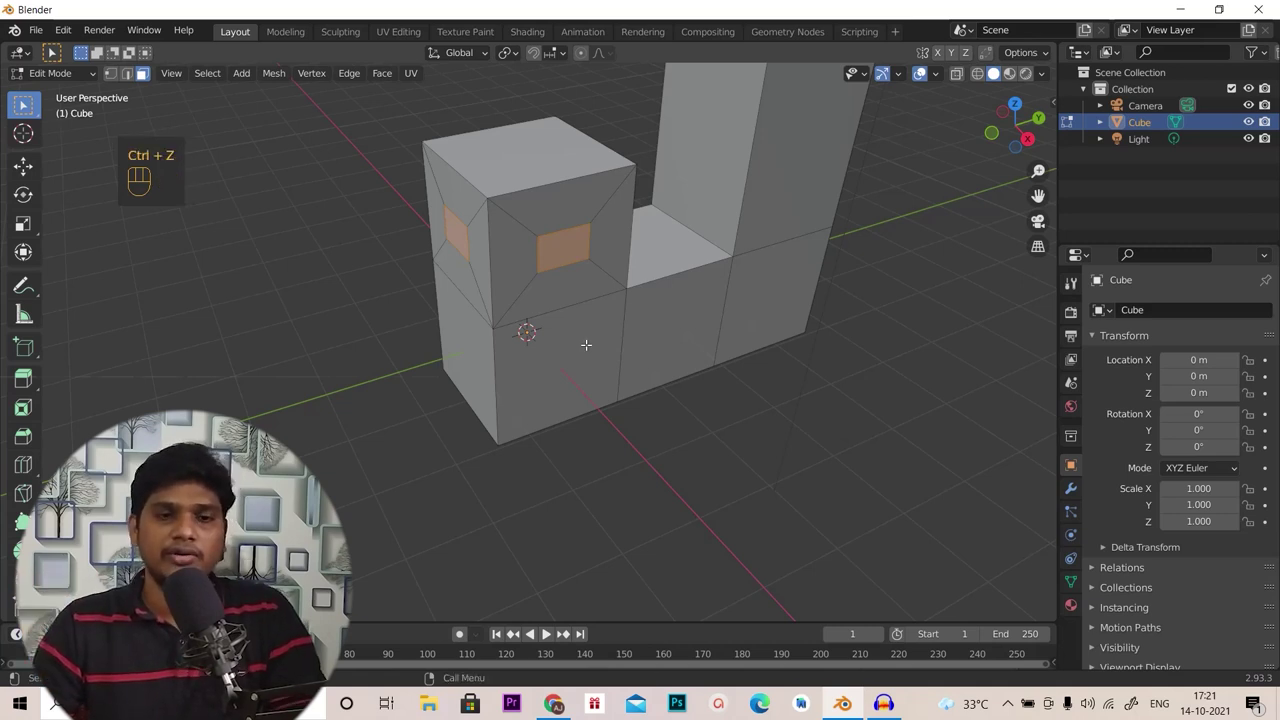
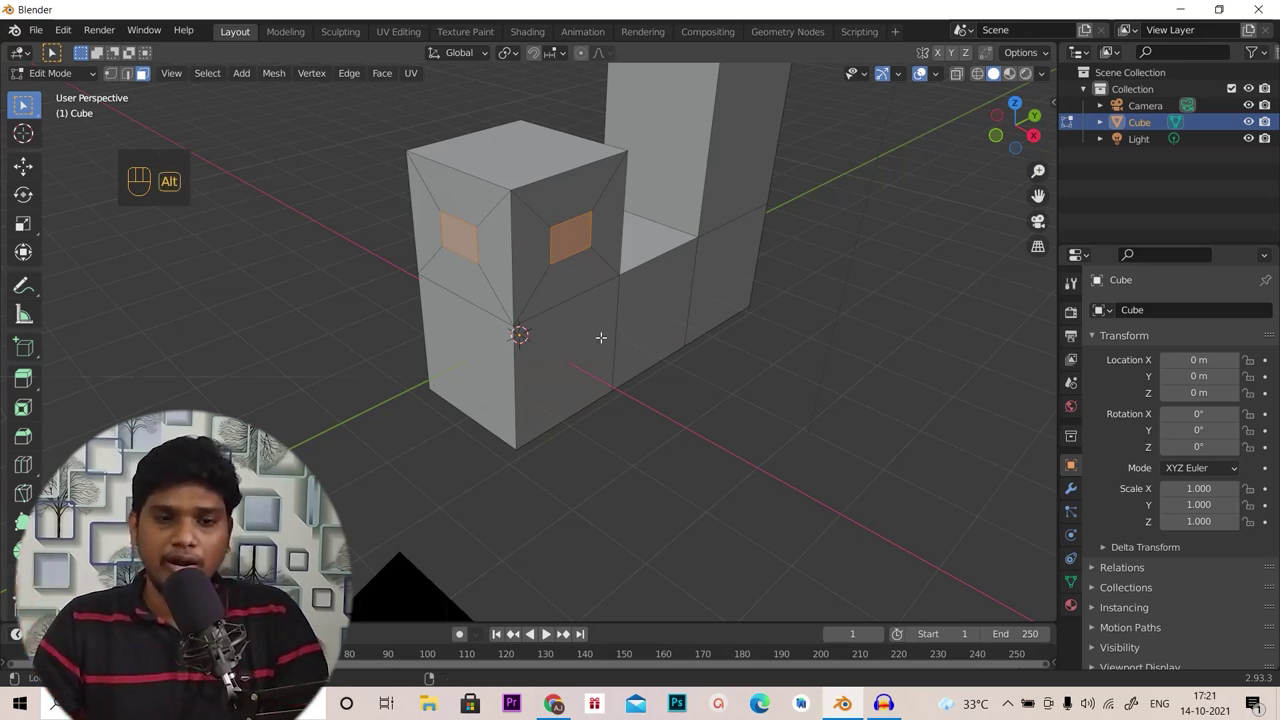
key("alt+e")
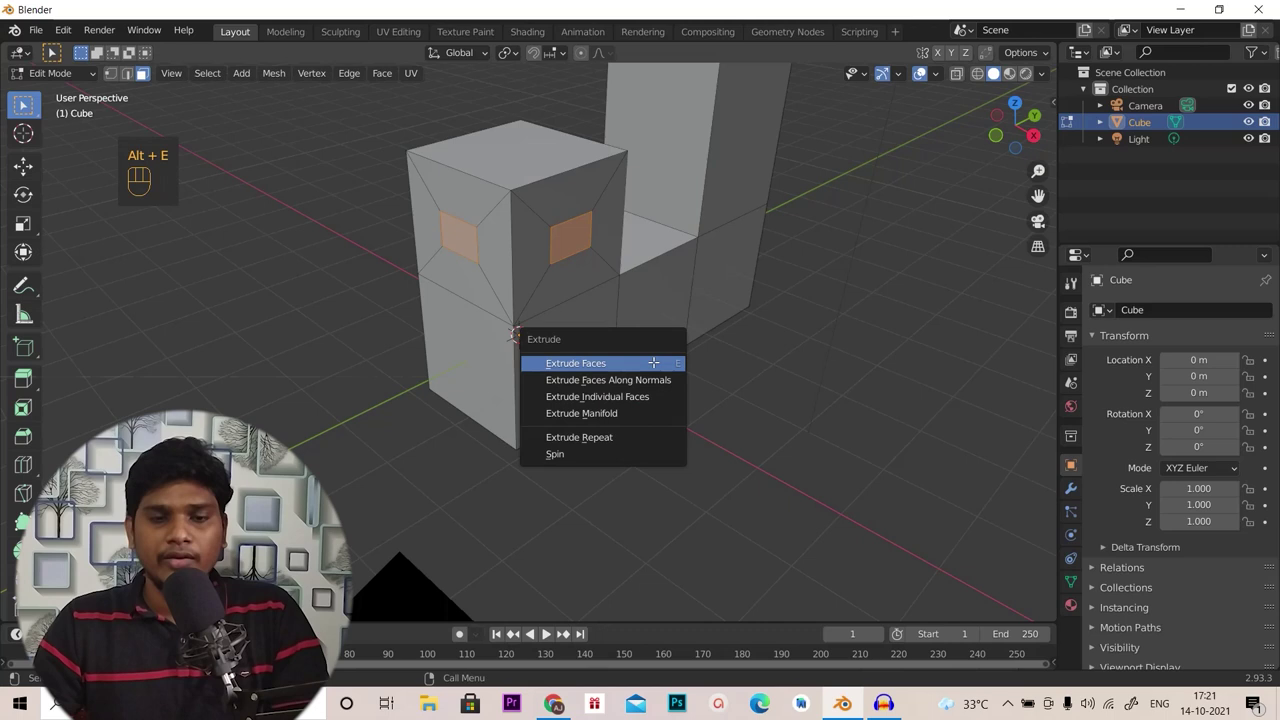
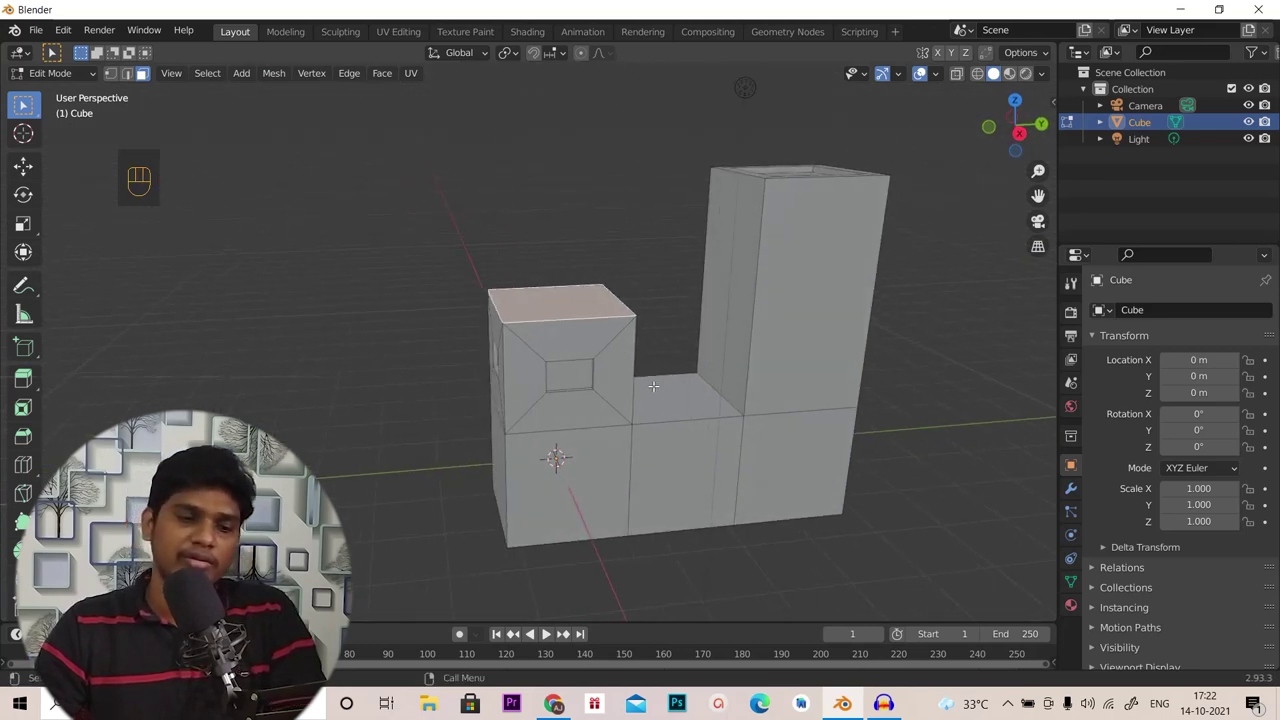
Extrude the short block's top face upward along its normal
key("e")
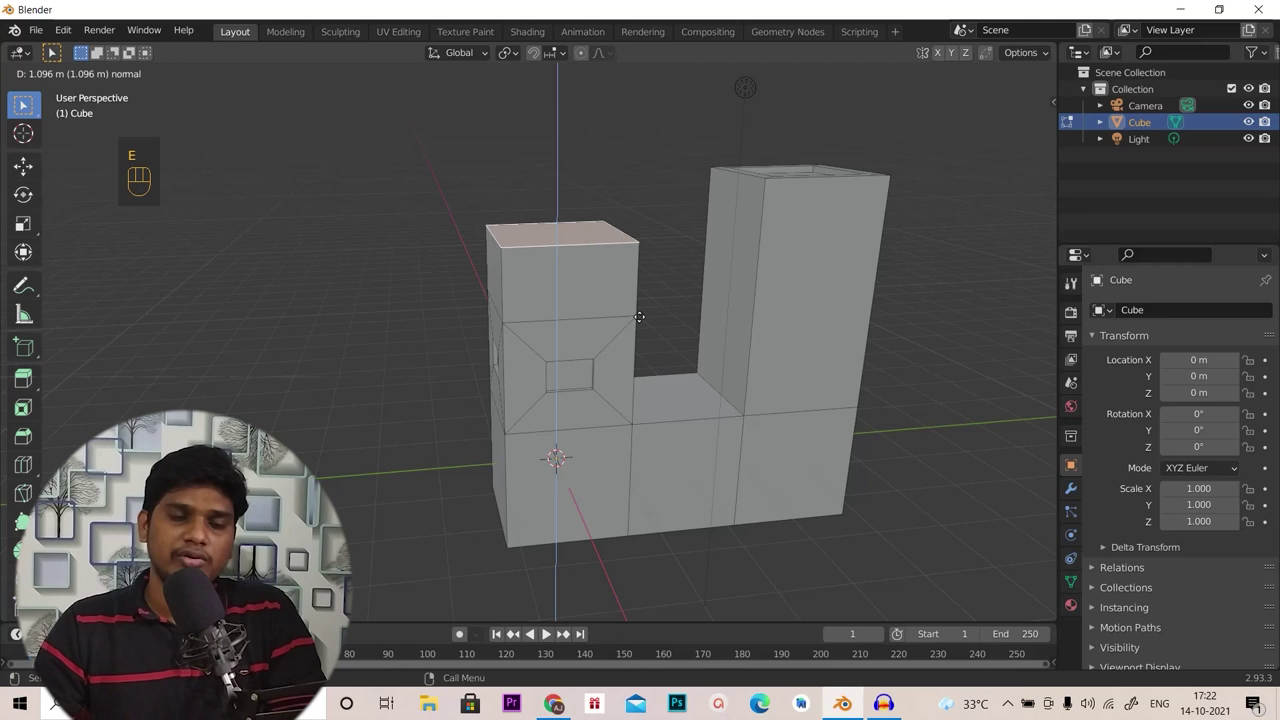
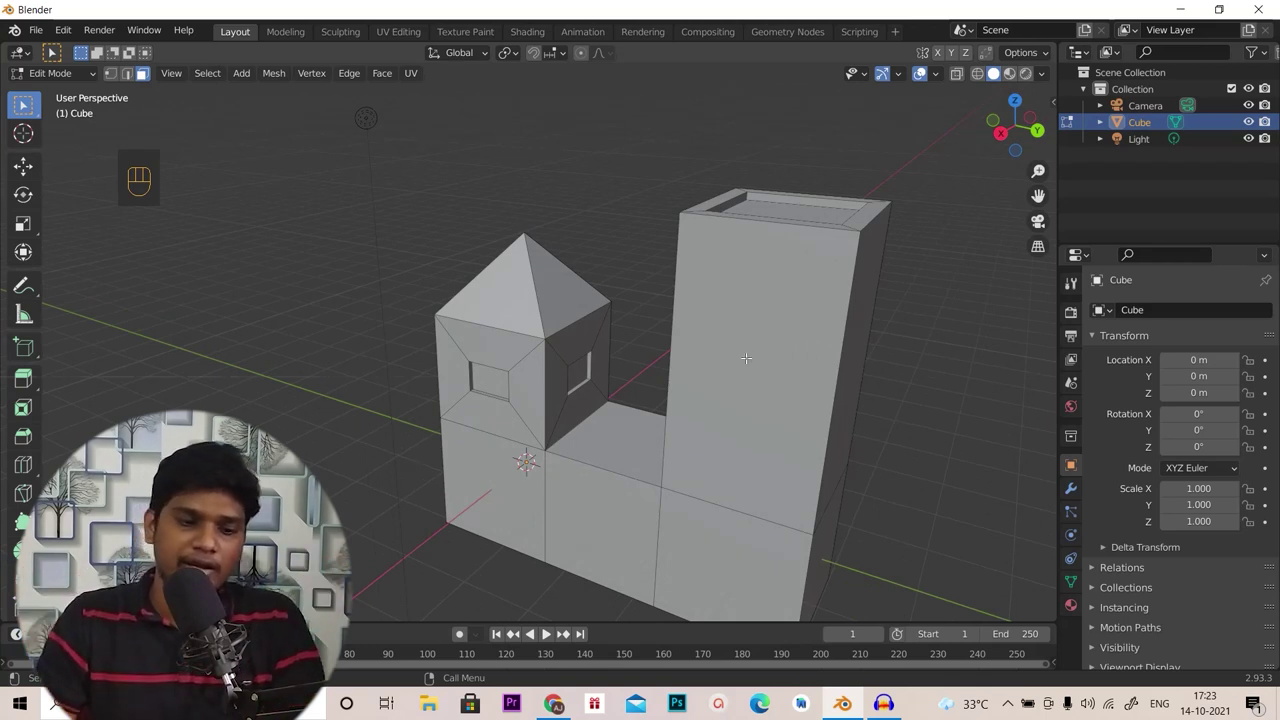
Add a horizontal edge loop around the tall column and return to Object Mode
key("ctrl+r")
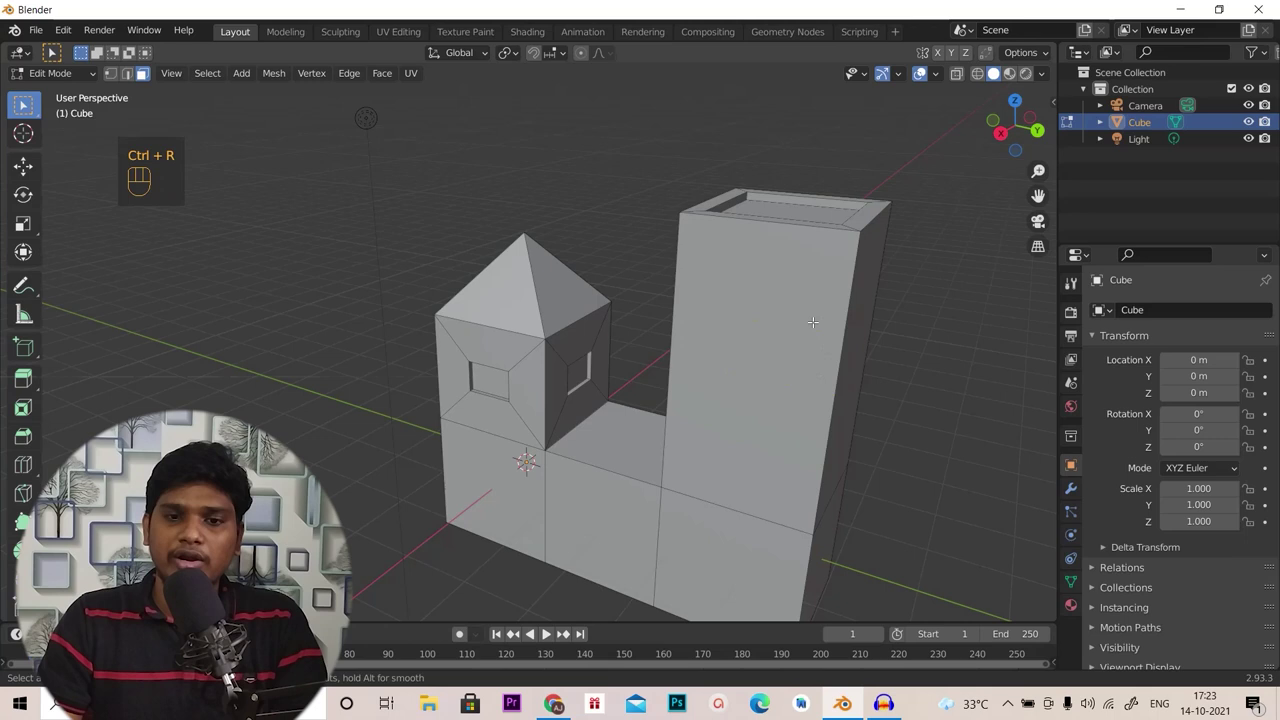
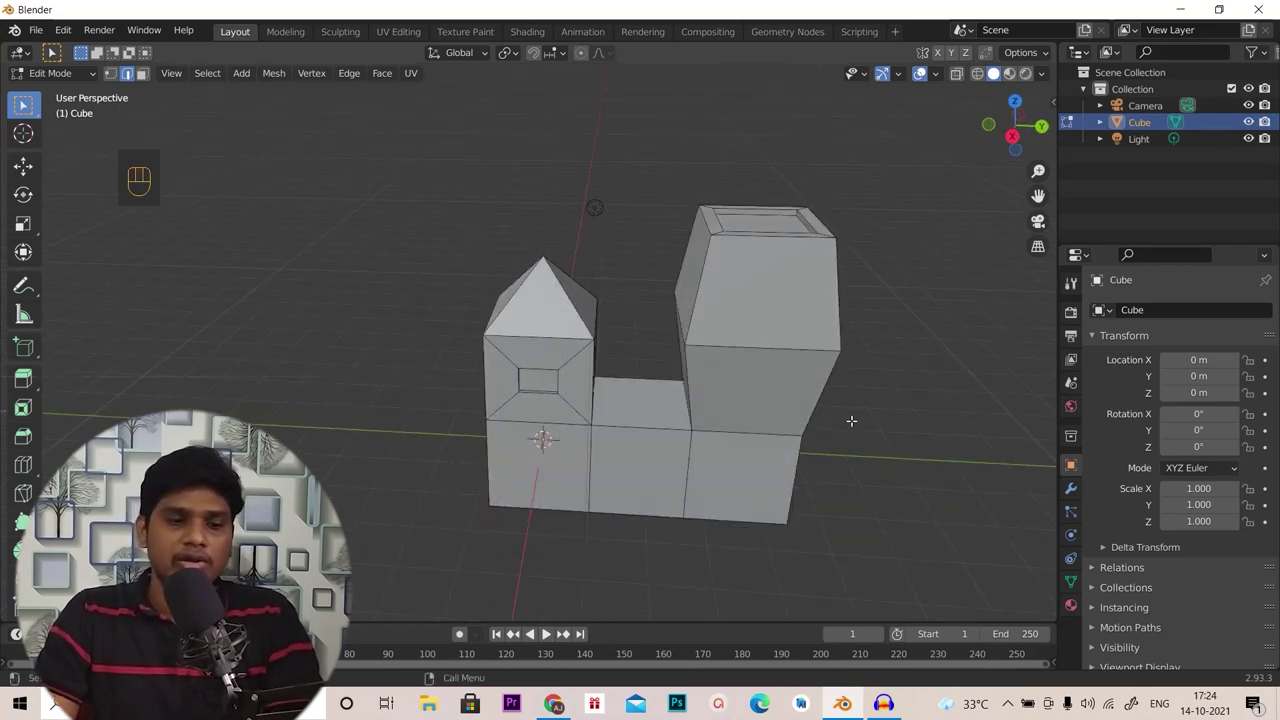
key("Tab")
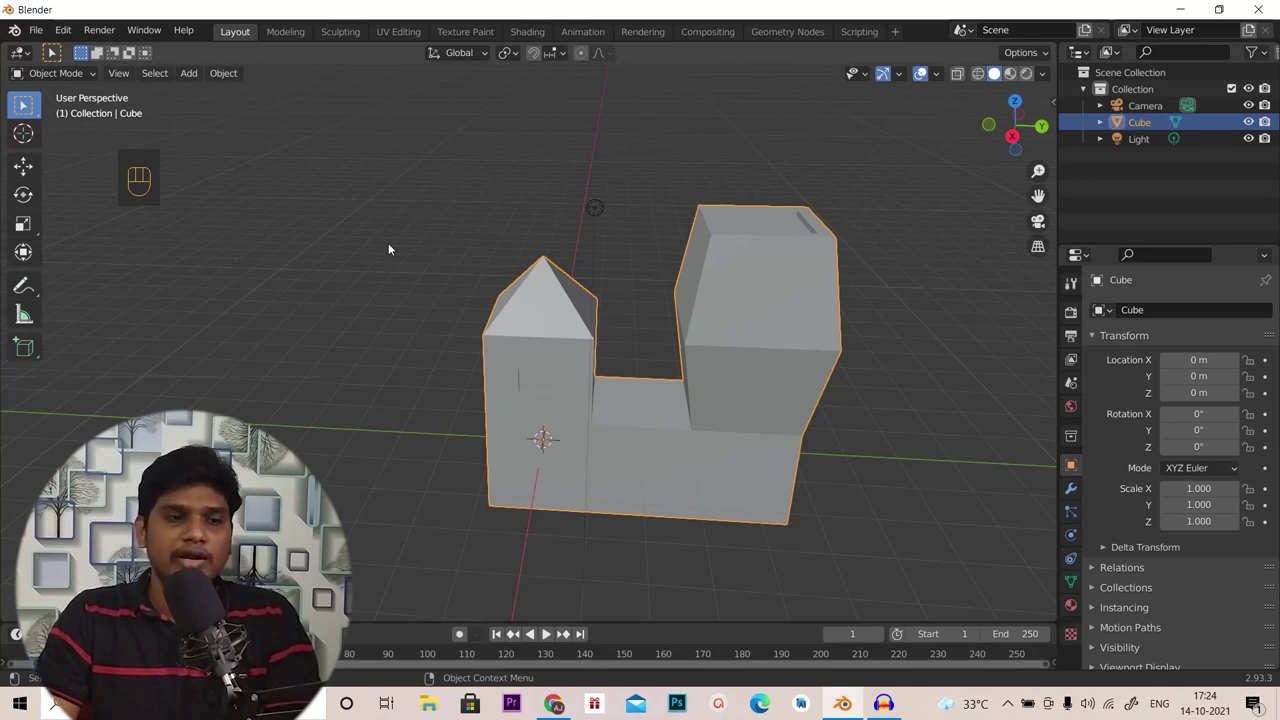
Delete the house-shaped model, leaving only the camera and light in the scene
key("Tab")
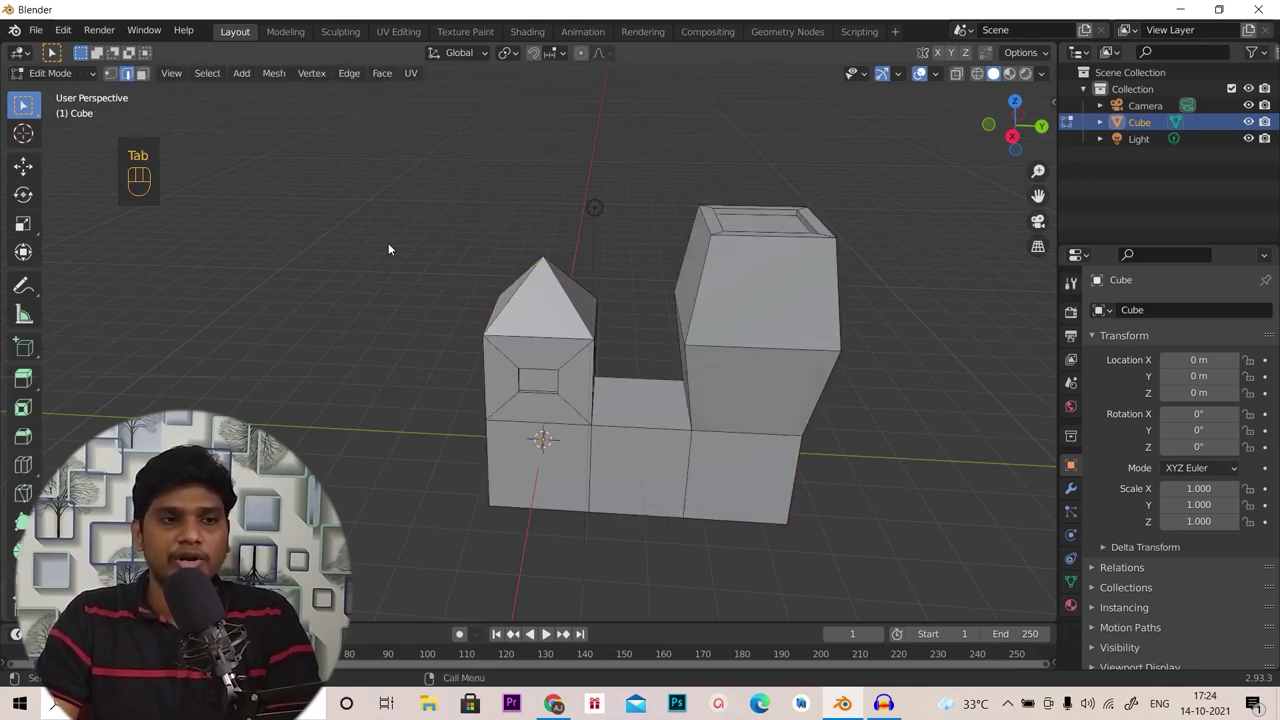
key("Tab")
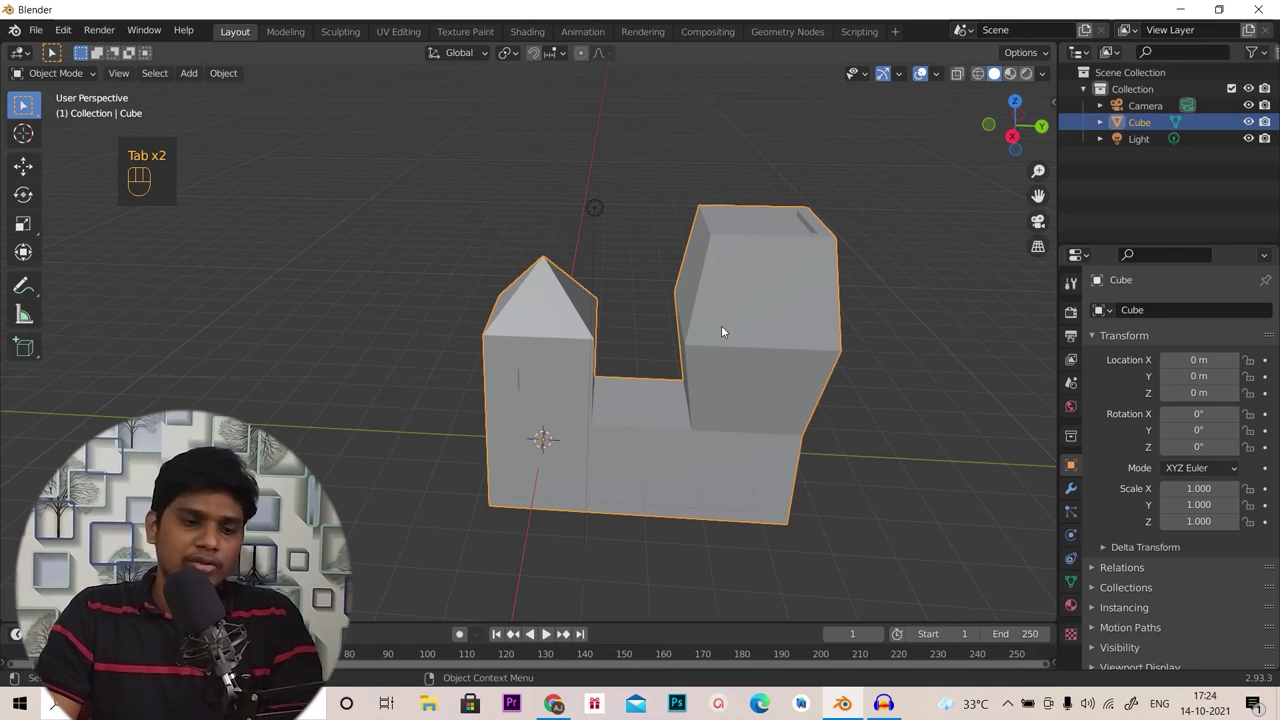
left_click_drag(746, 352, 710, 316)
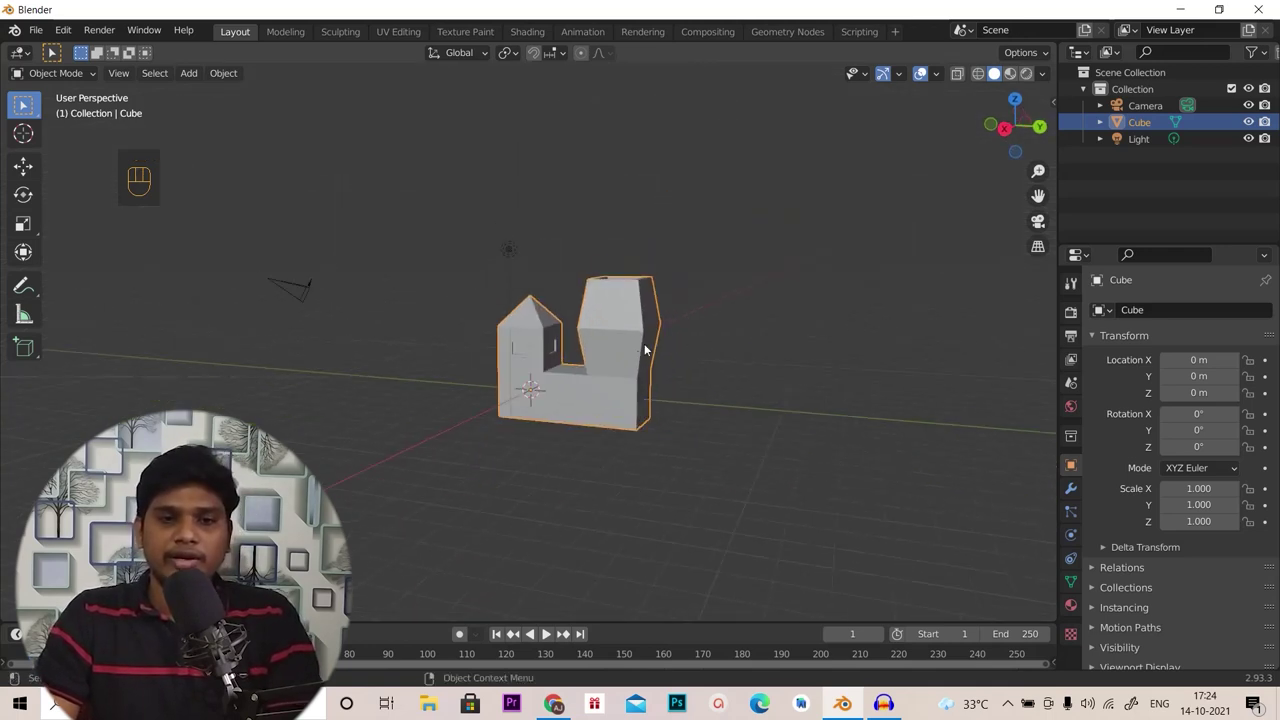
key("x")
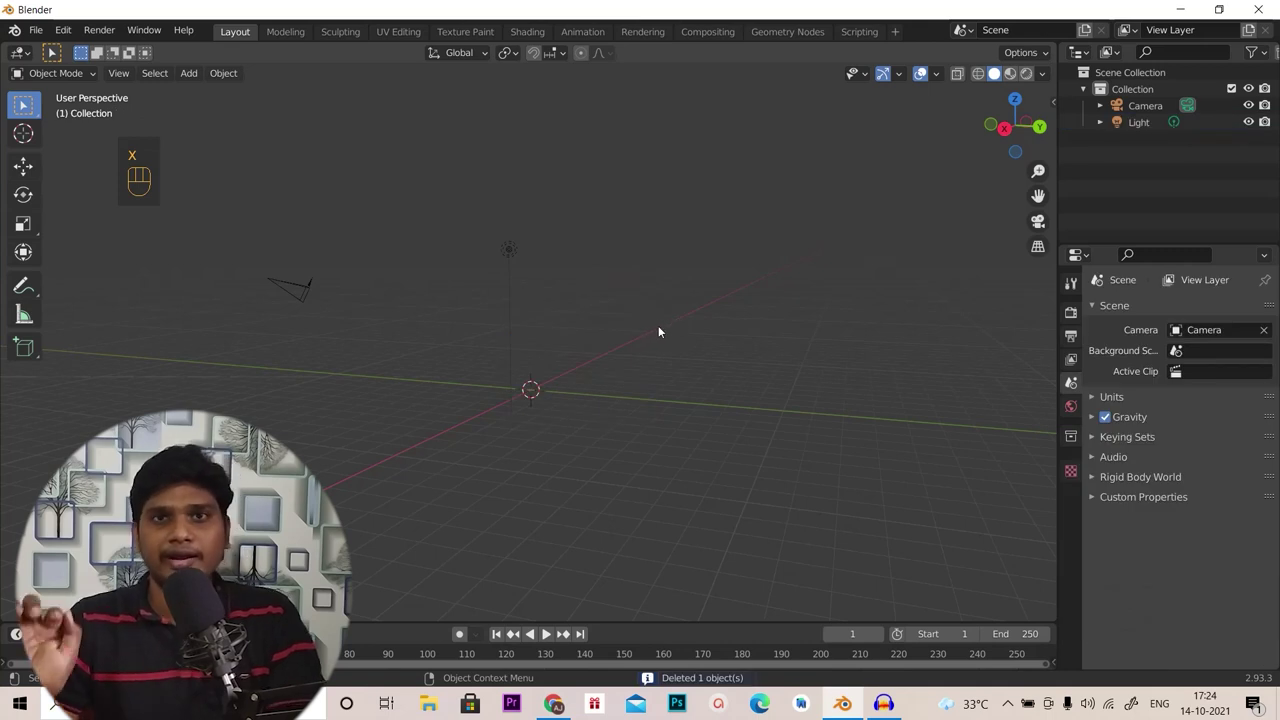
left_click_drag(630, 359, 639, 372)
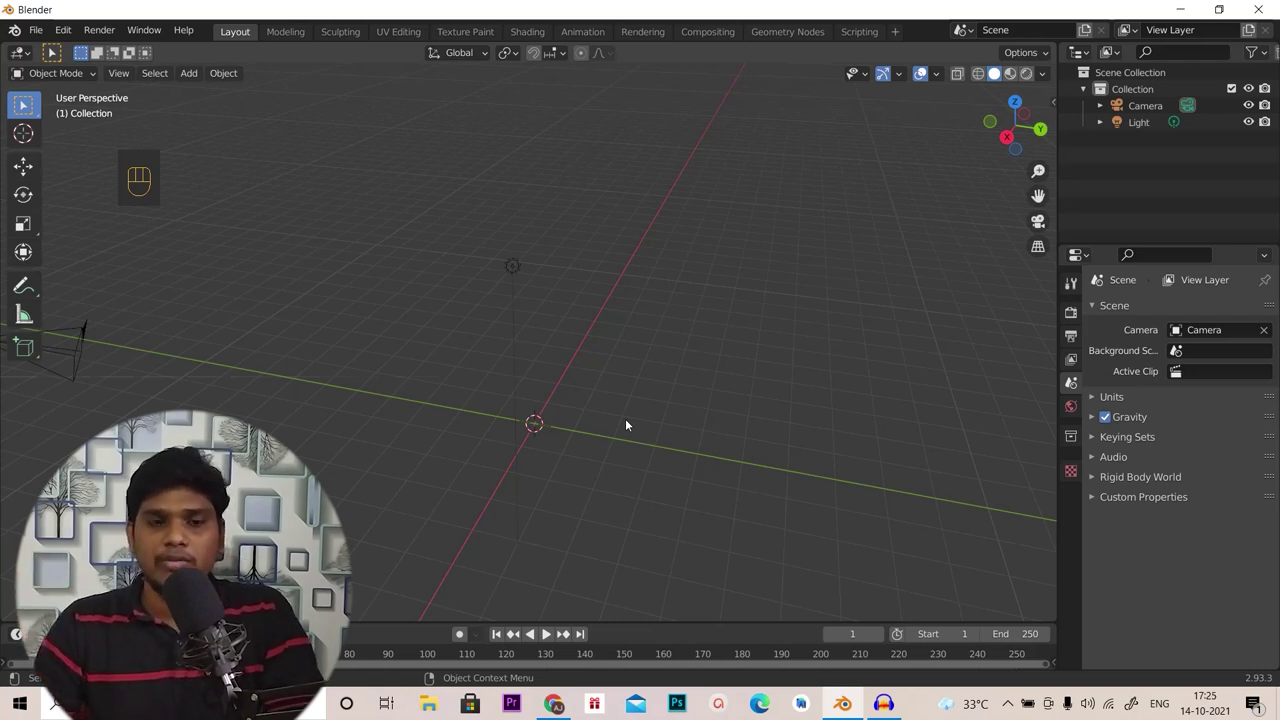
Add a plane and then a UV sphere, deleting each after a quick look
key("shift+a")
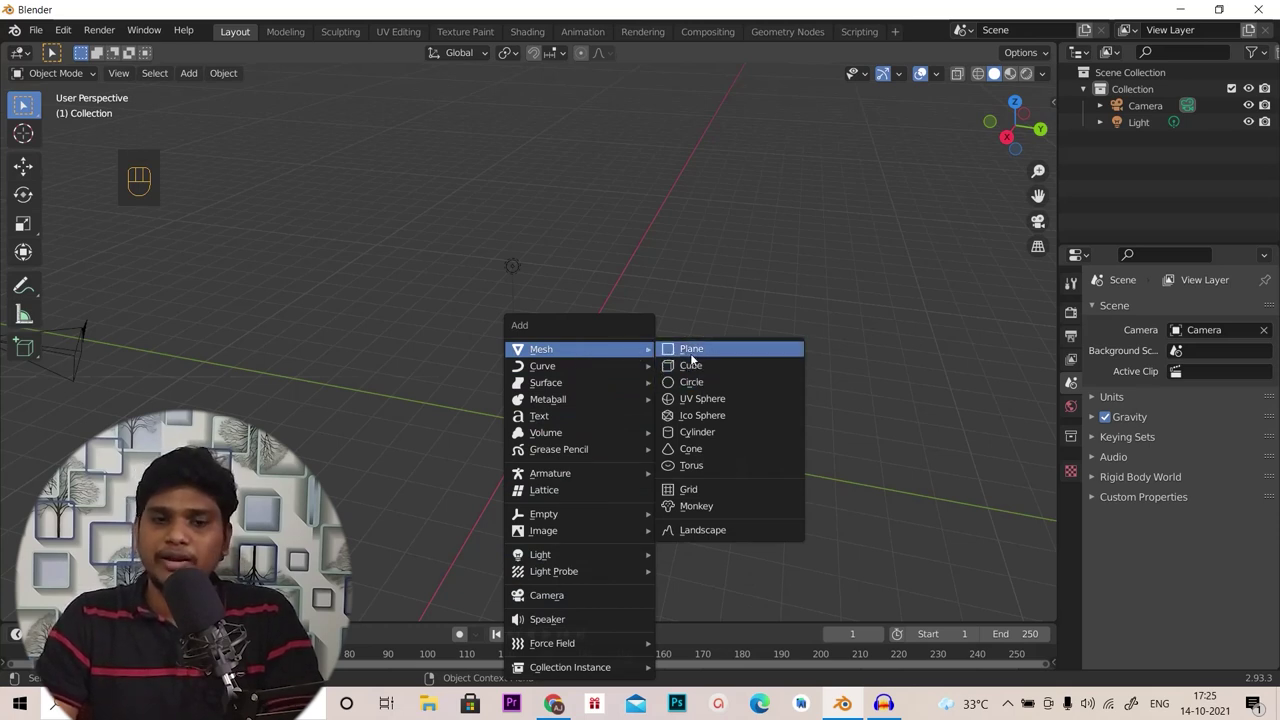
left_click_drag(702, 414, 678, 410)
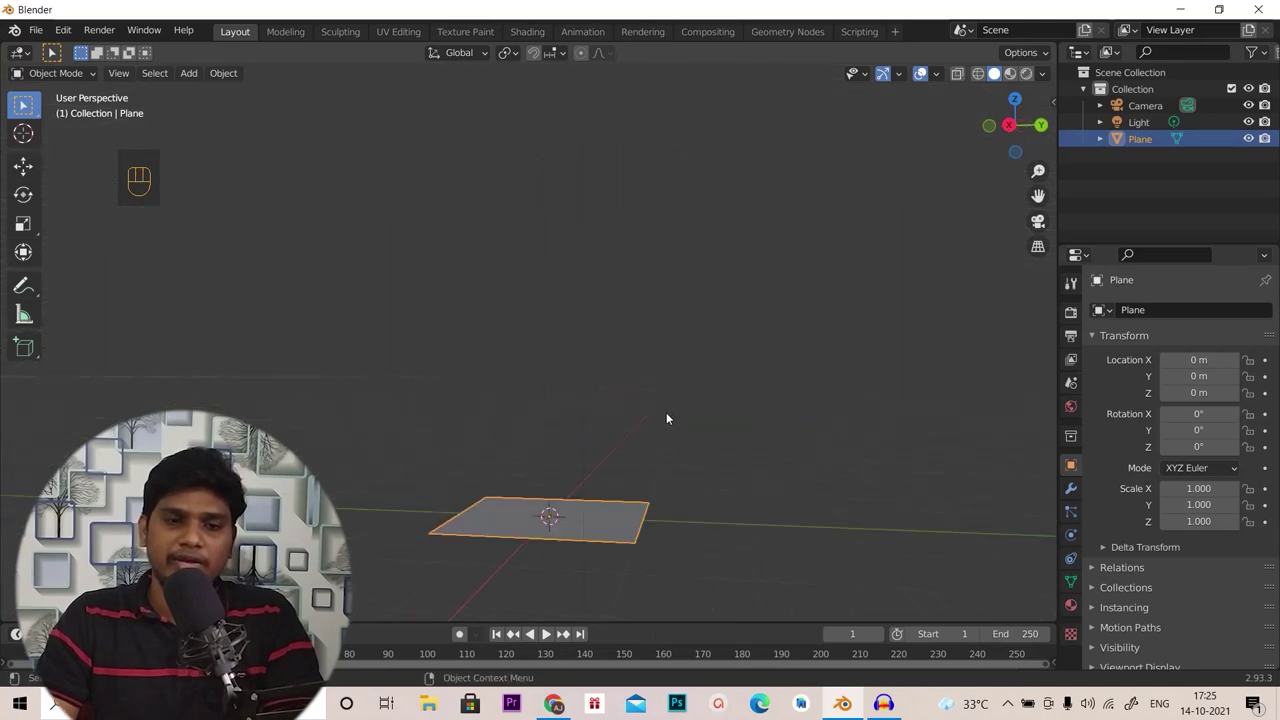
left_click_drag(709, 466, 709, 382)
left_click_drag(706, 434, 712, 466)
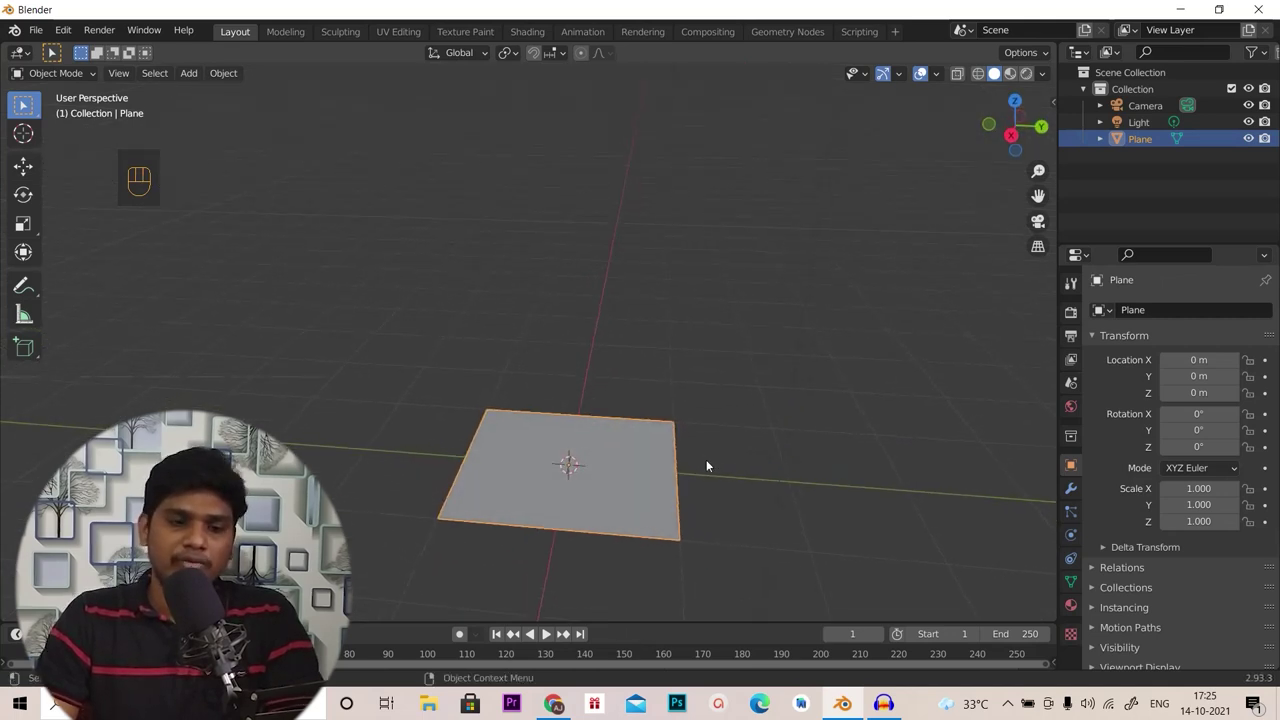
key("x")
key("shift+a")
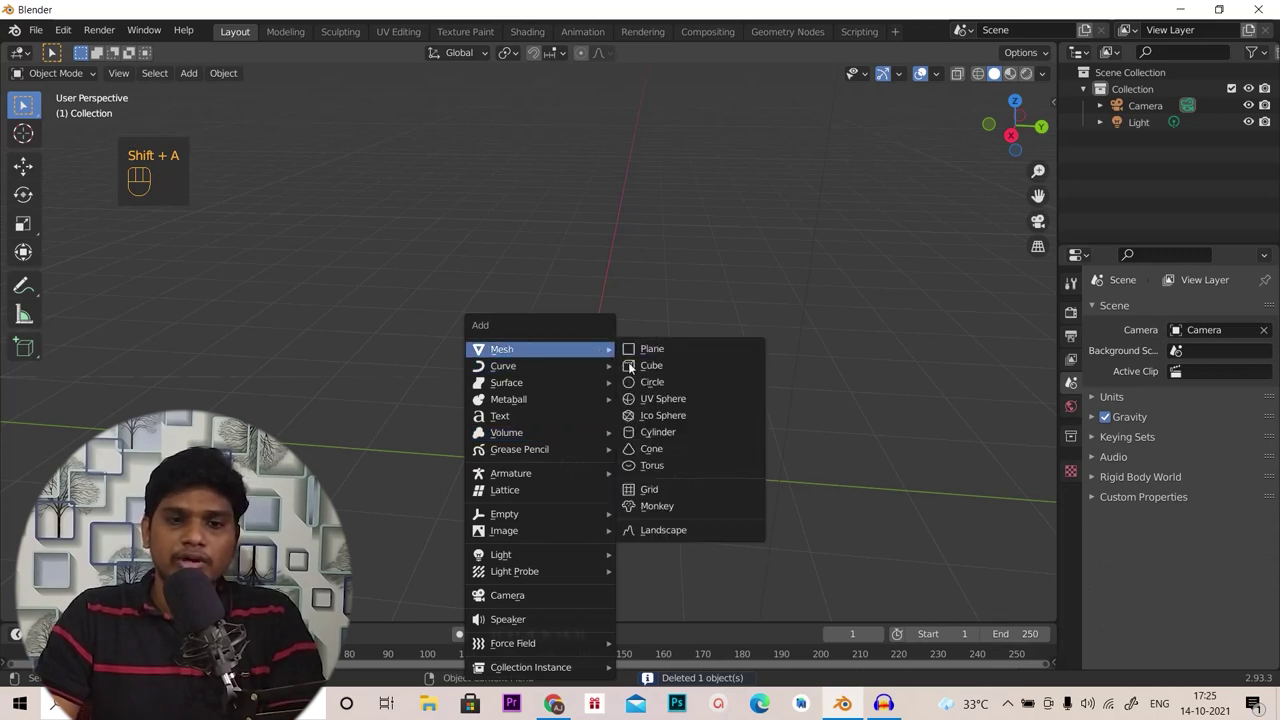
left_click_drag(662, 450, 664, 487)
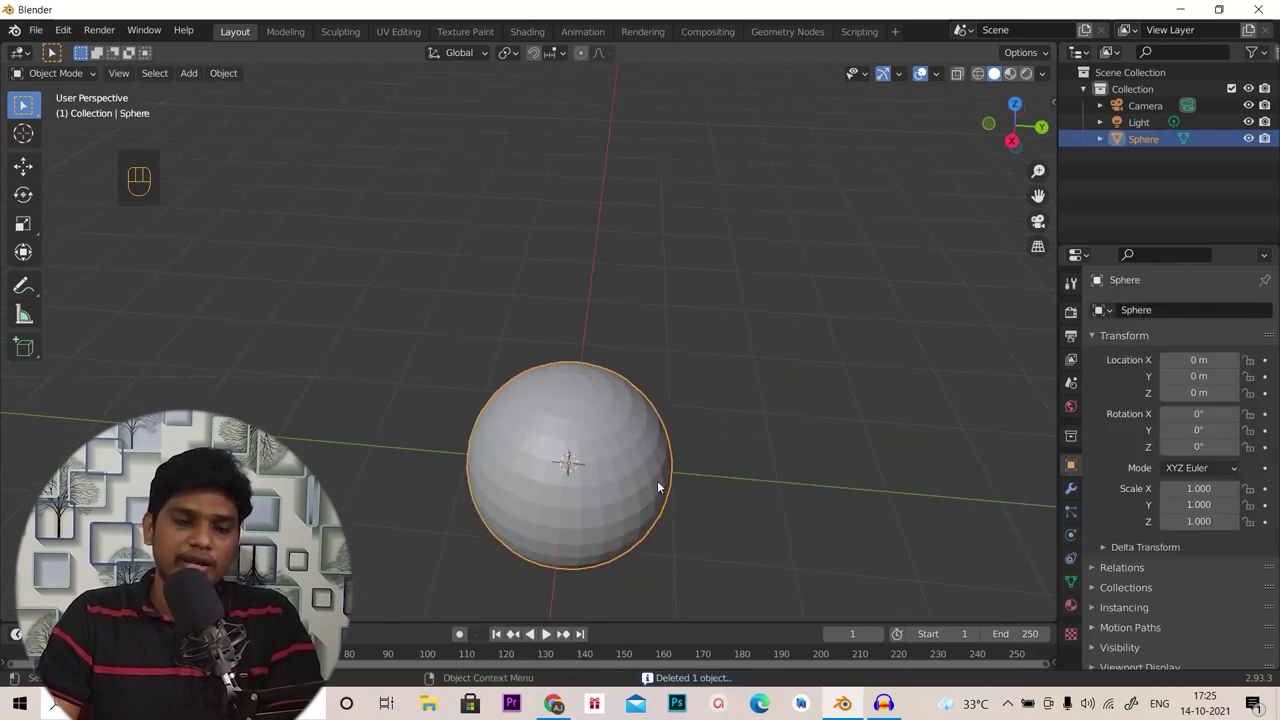
key("x")
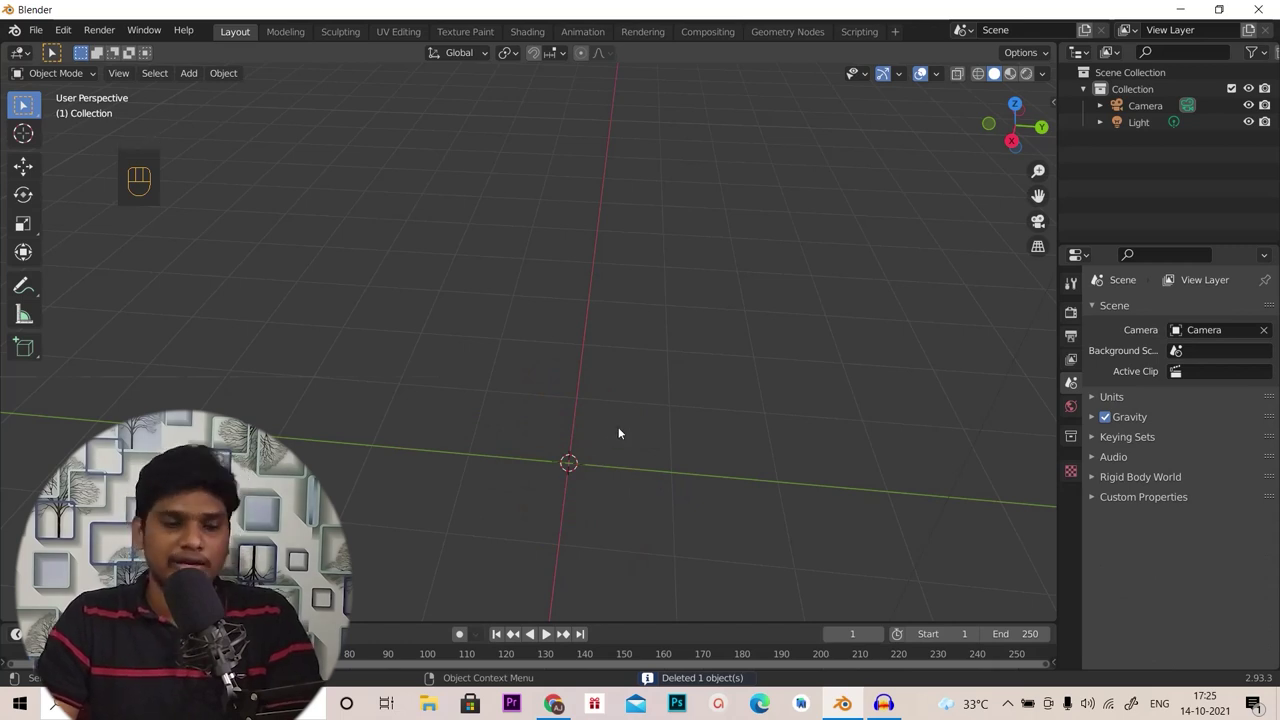
Add a default cube at the origin and orbit around it
key("shift+a")
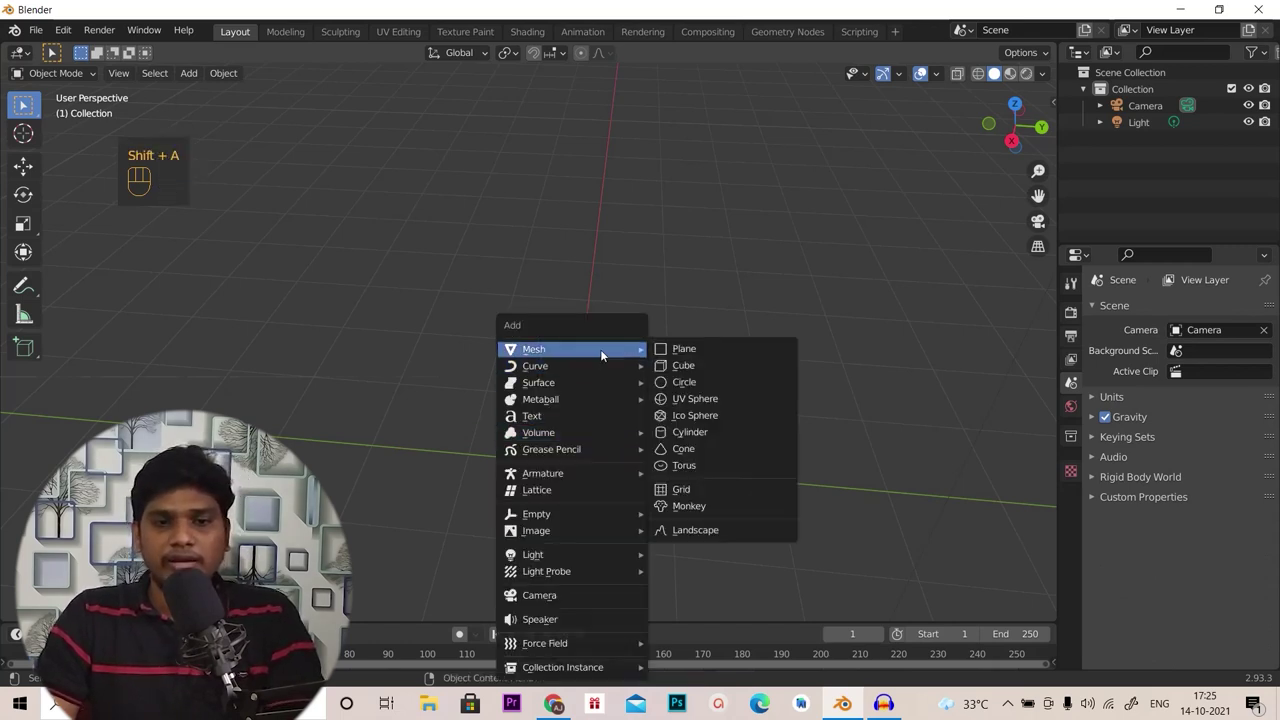
left_click_drag(718, 501, 674, 485)
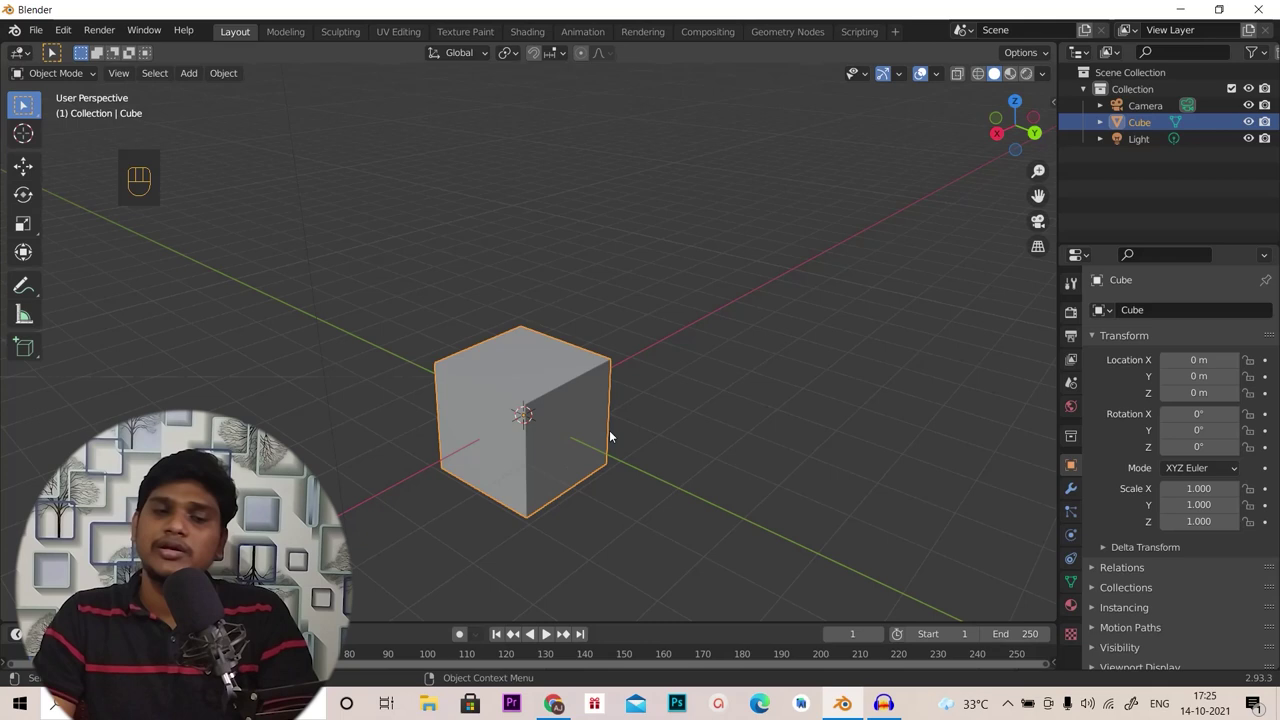
left_click_drag(642, 465, 687, 472)
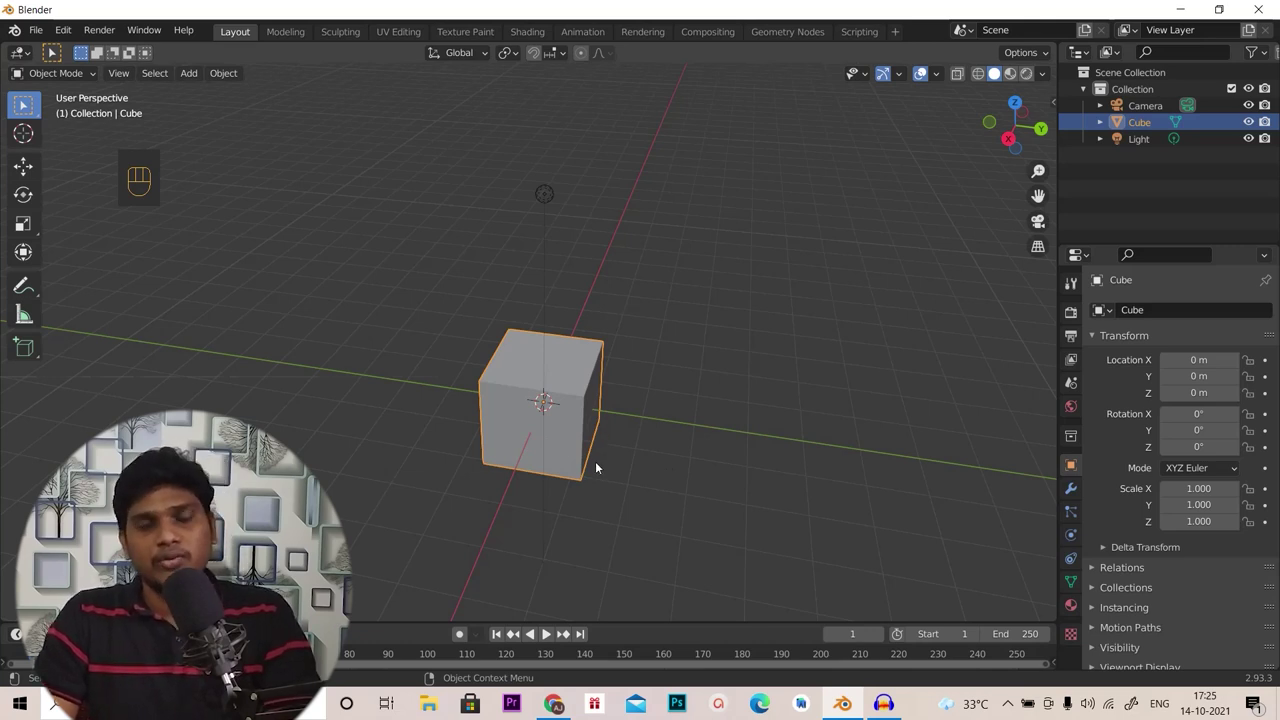
left_click_drag(620, 468, 649, 467)
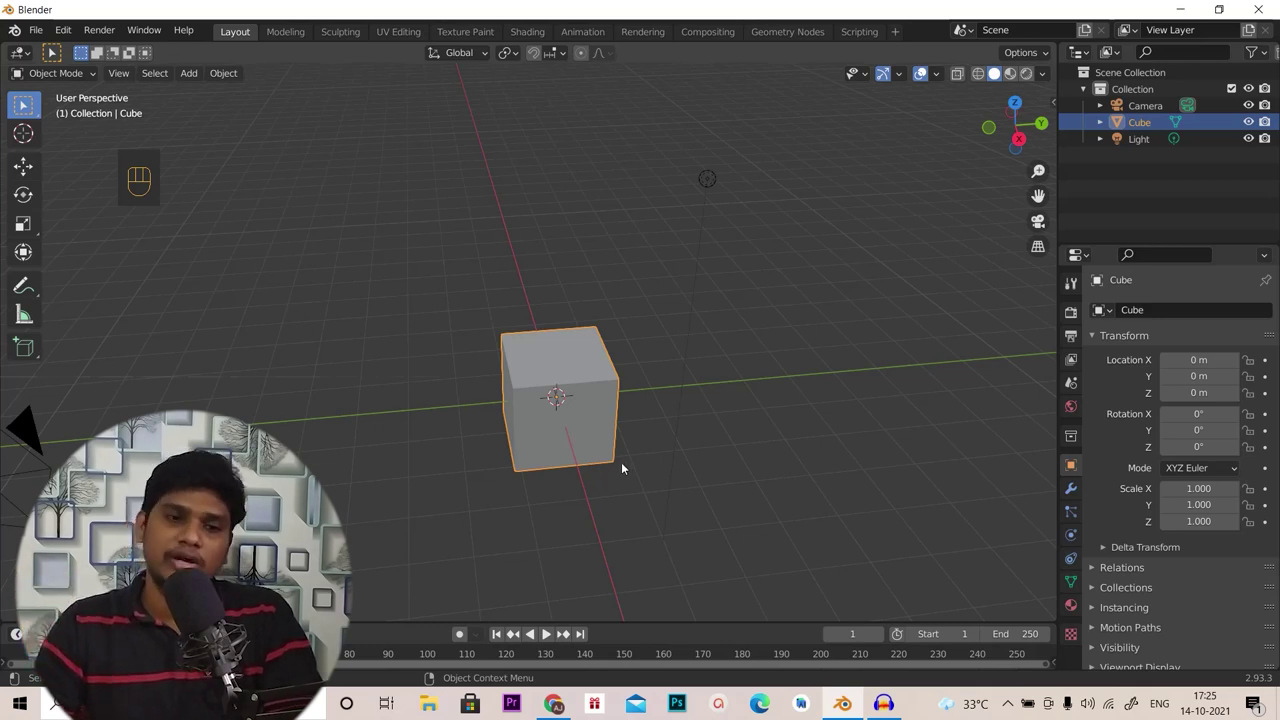
left_click_drag(696, 472, 618, 456)
middle_click(629, 456)
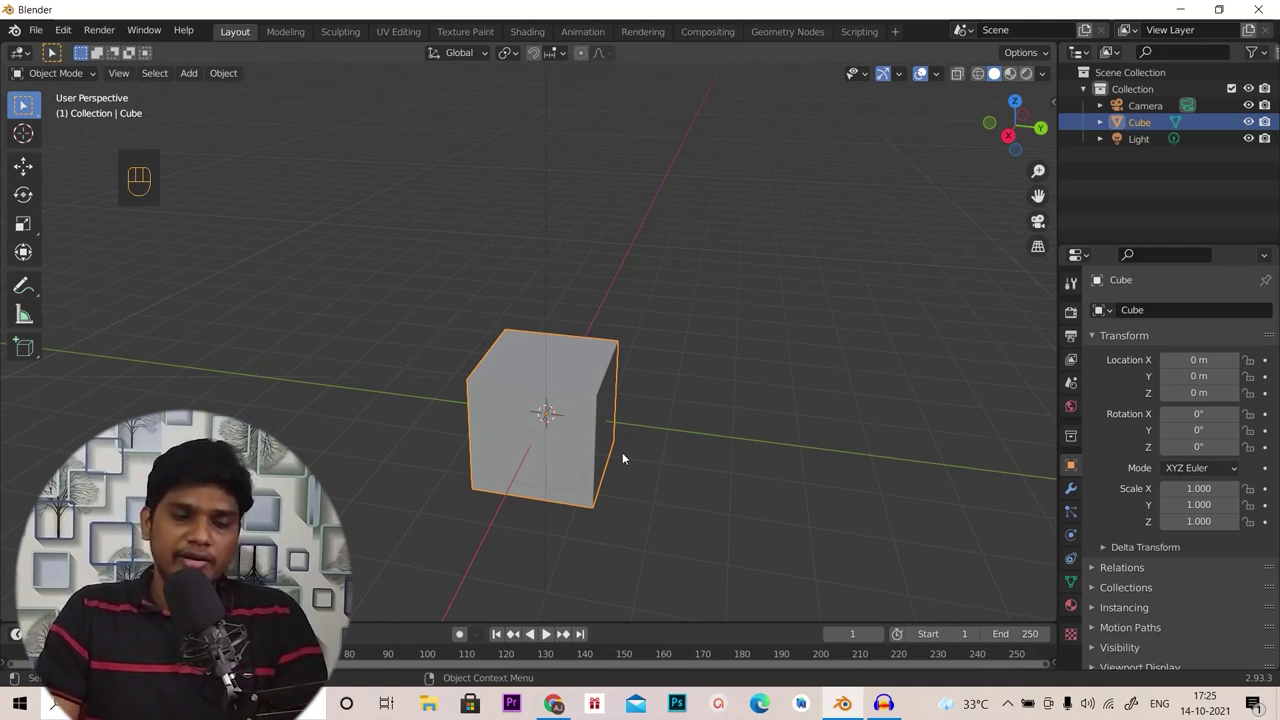
Duplicate the cube as Cube.001 and place it beside the original, about 3.7 m along Y
left_click(568, 435)
key("shift+d")
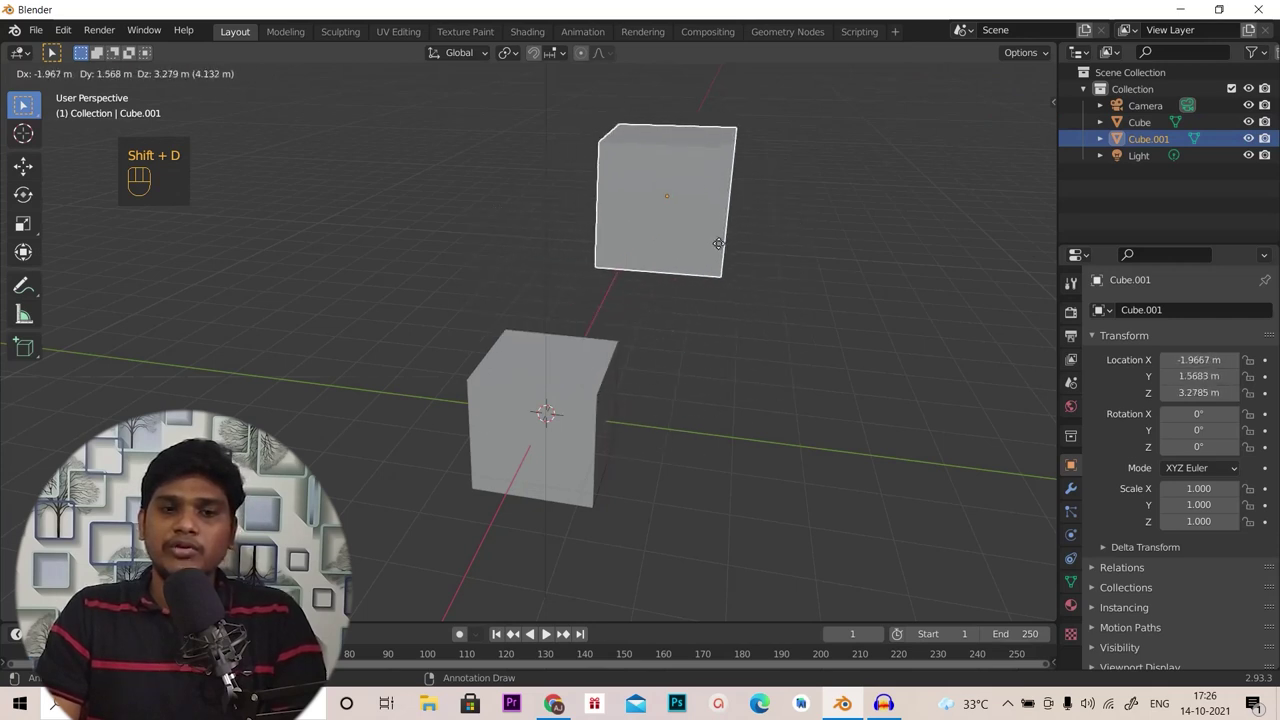
right_click(735, 220)
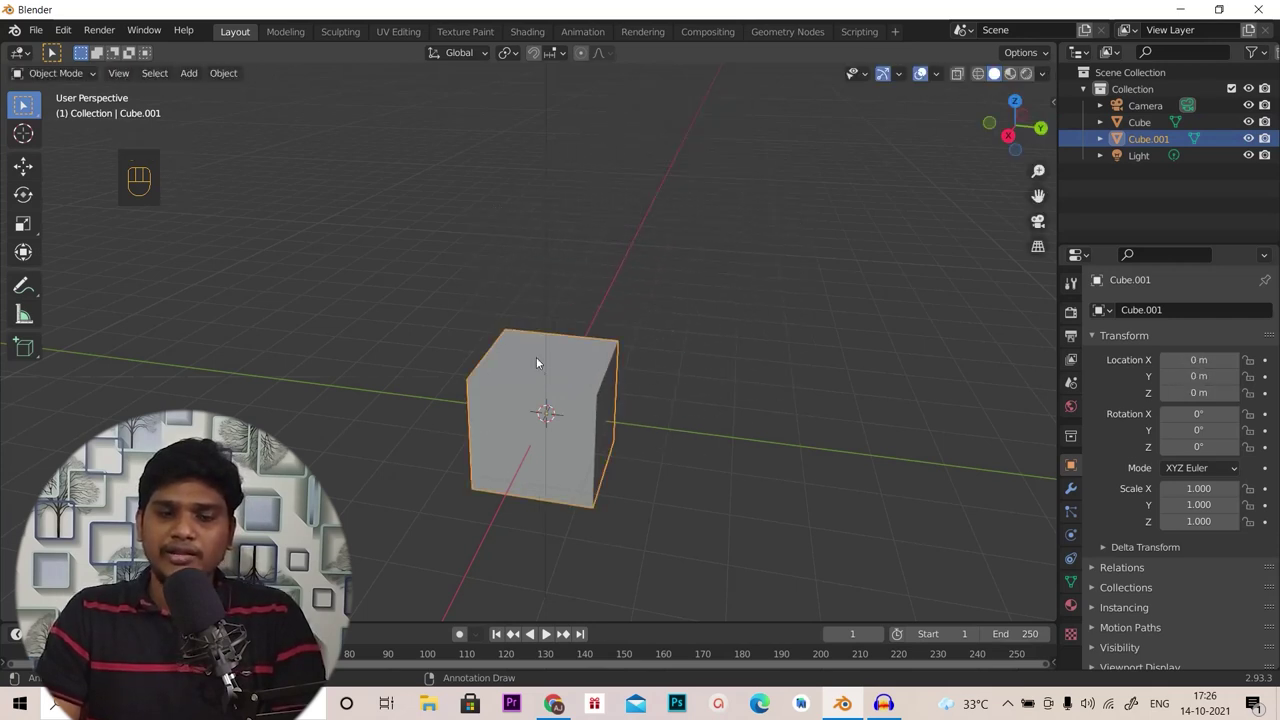
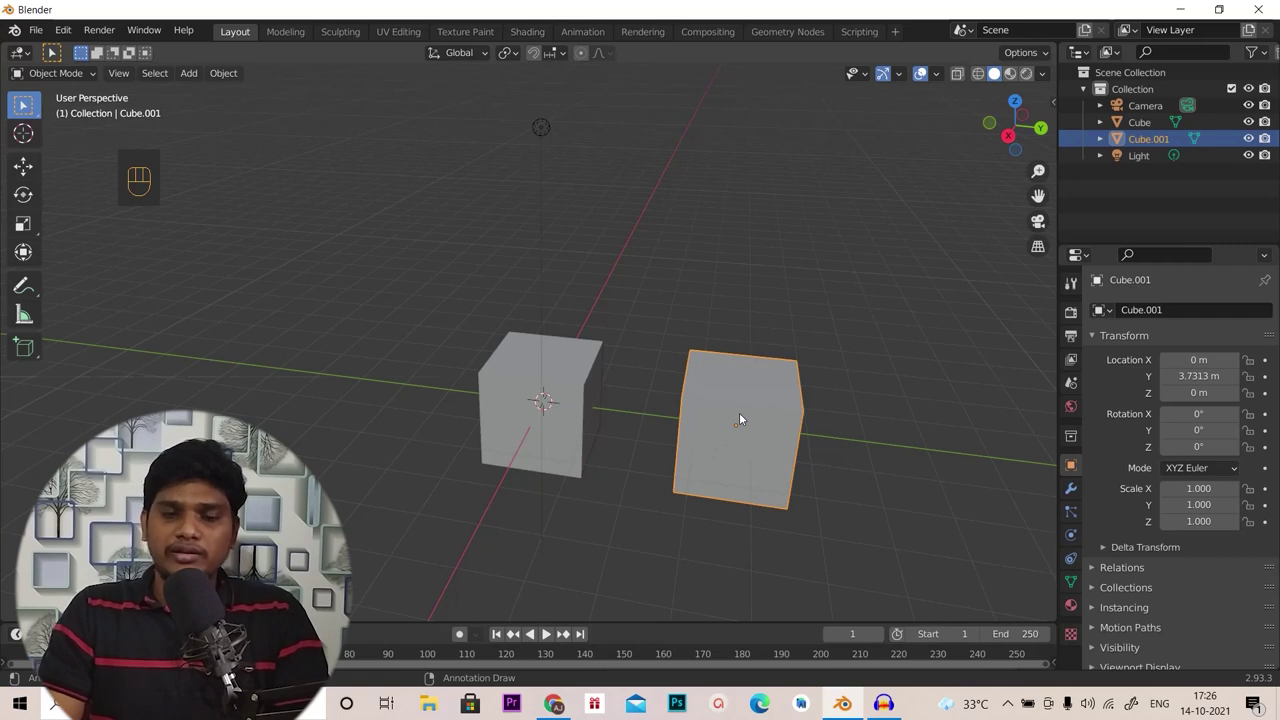
left_click(559, 395)
left_click(722, 396)
Orbit around the two cubes and reselect the original
middle_click(502, 401)
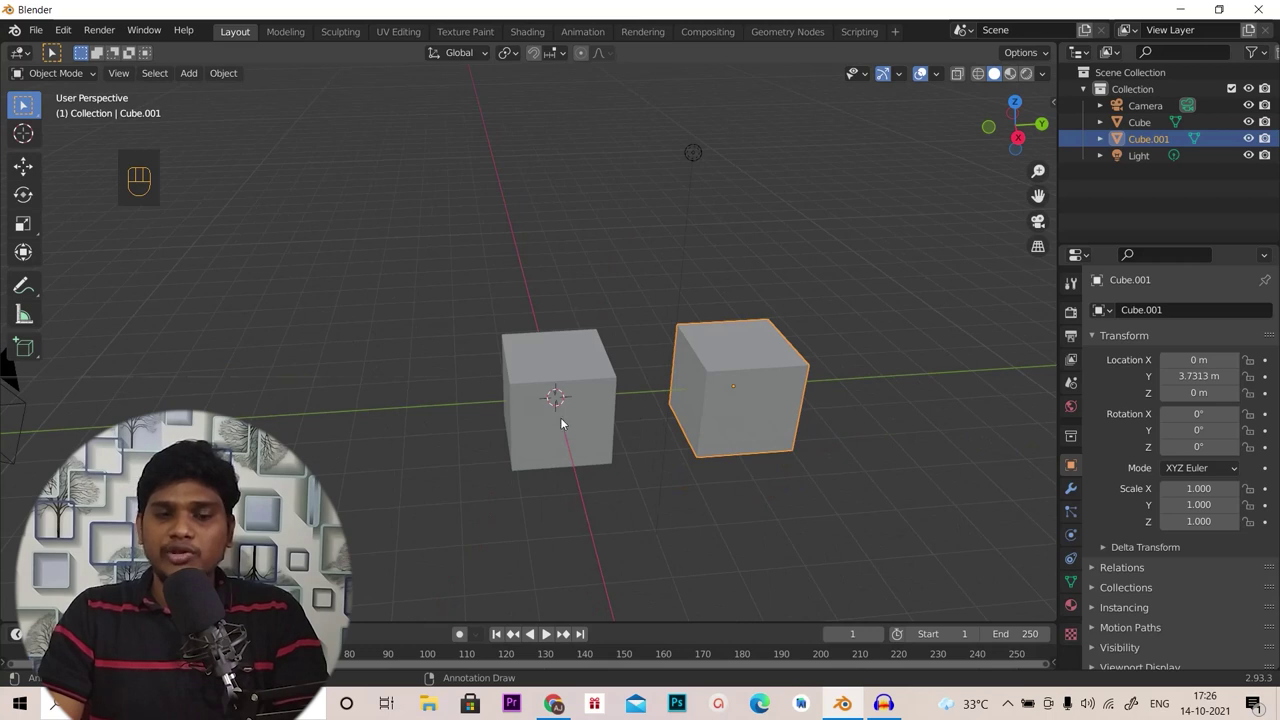
left_click_drag(832, 433, 811, 419)
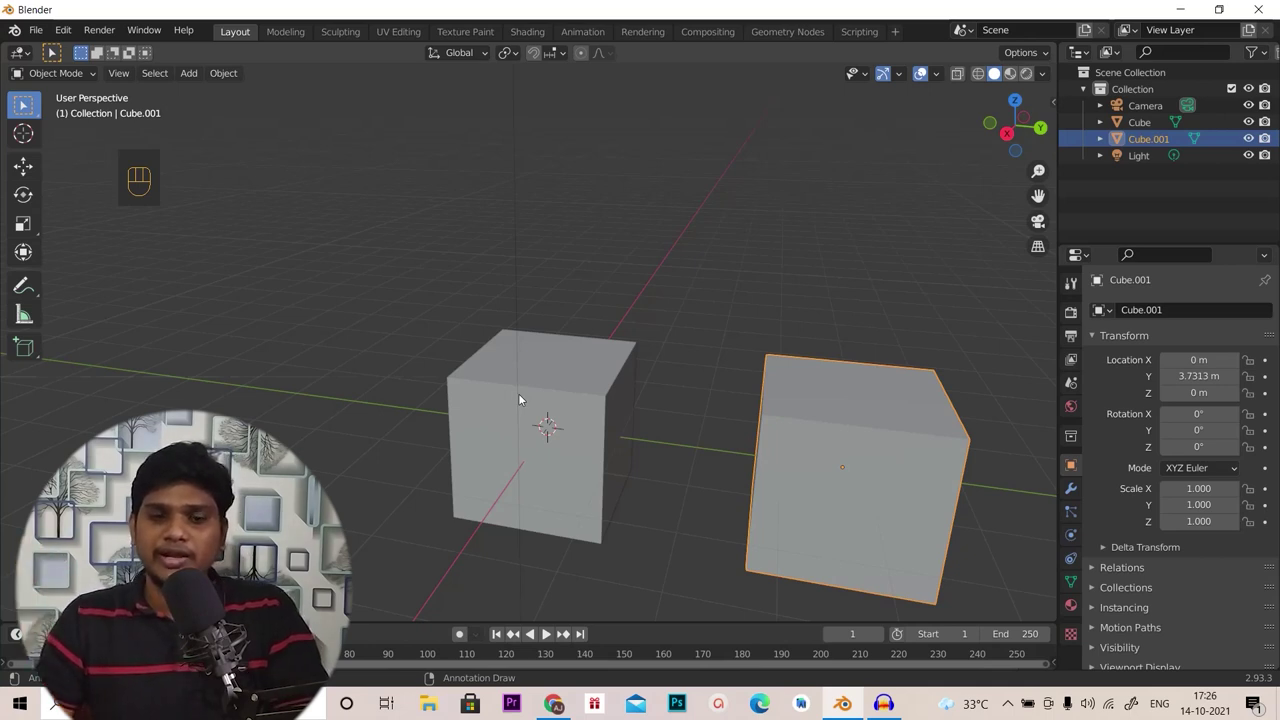
left_click(524, 400)
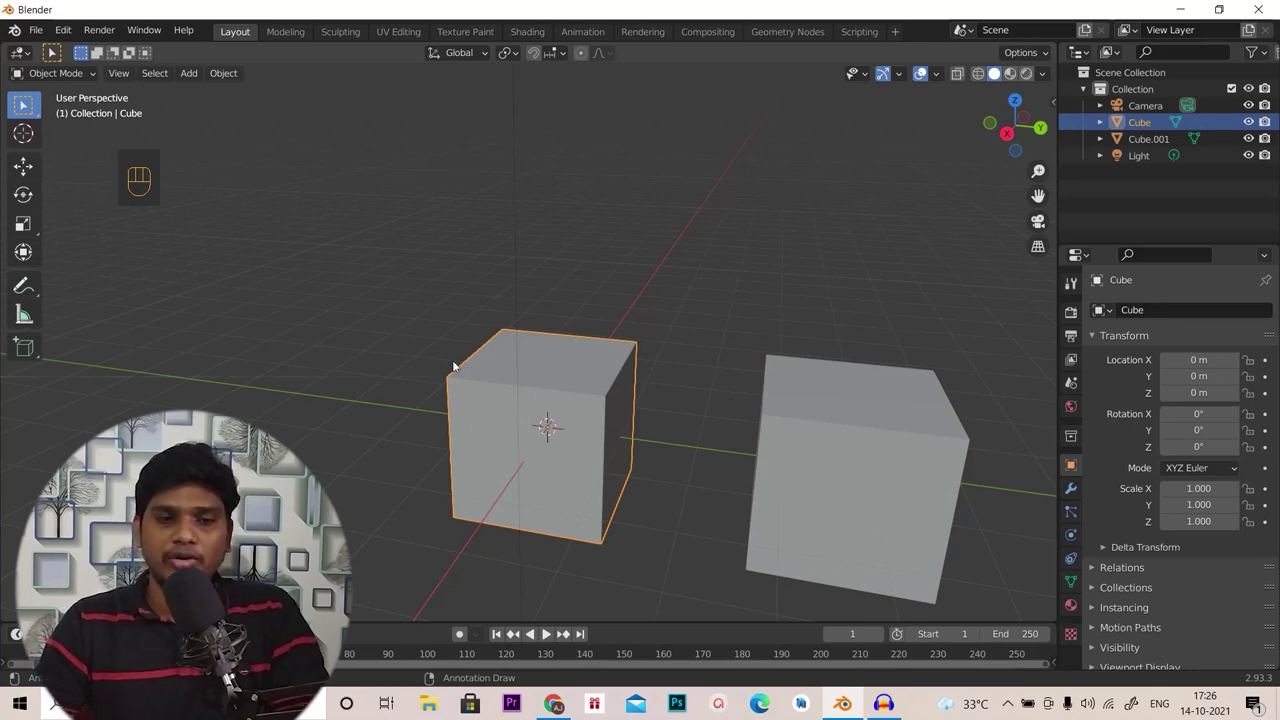
left_click_drag(474, 373, 544, 389)
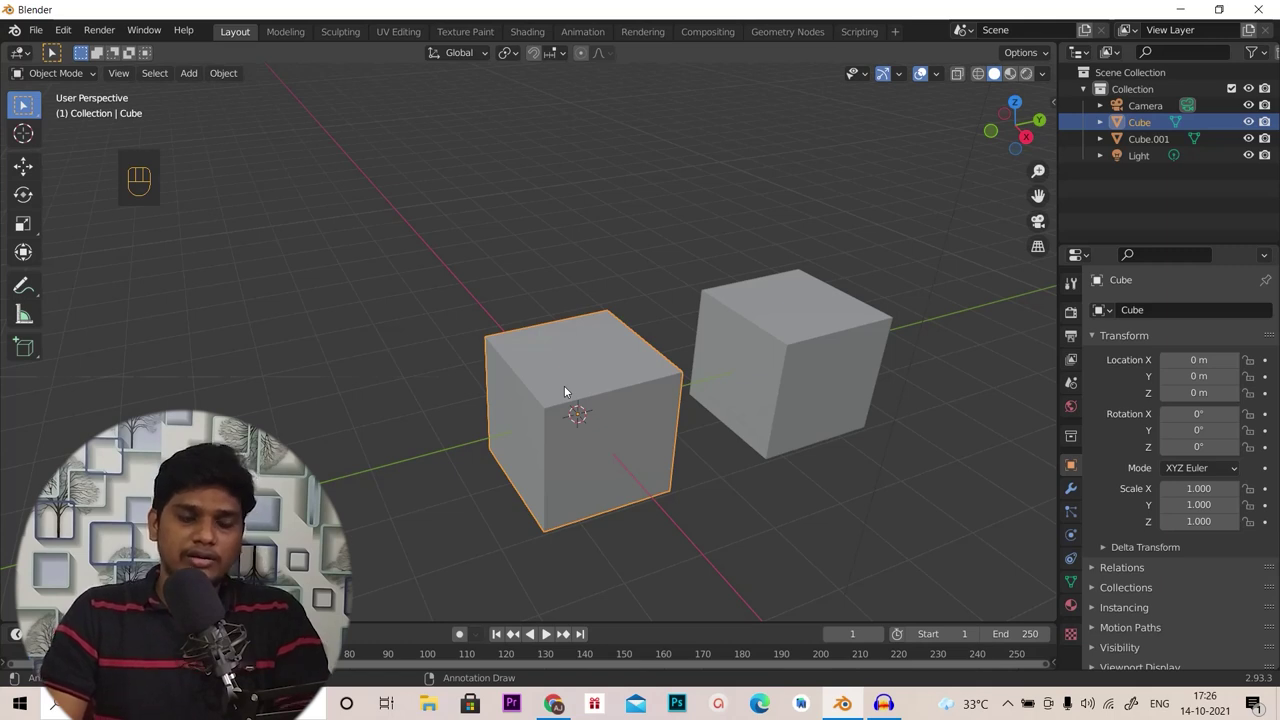
Duplicate the original cube again as Cube.002 on the -Y side
key("alt+d")
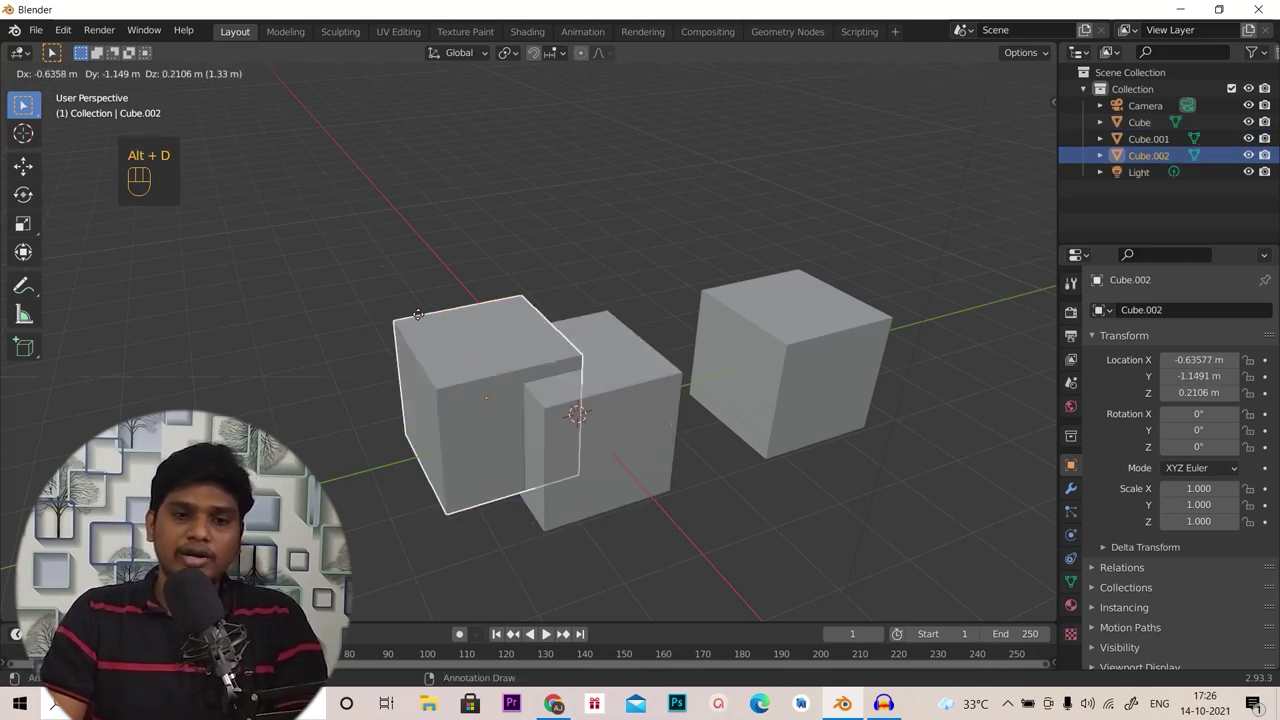
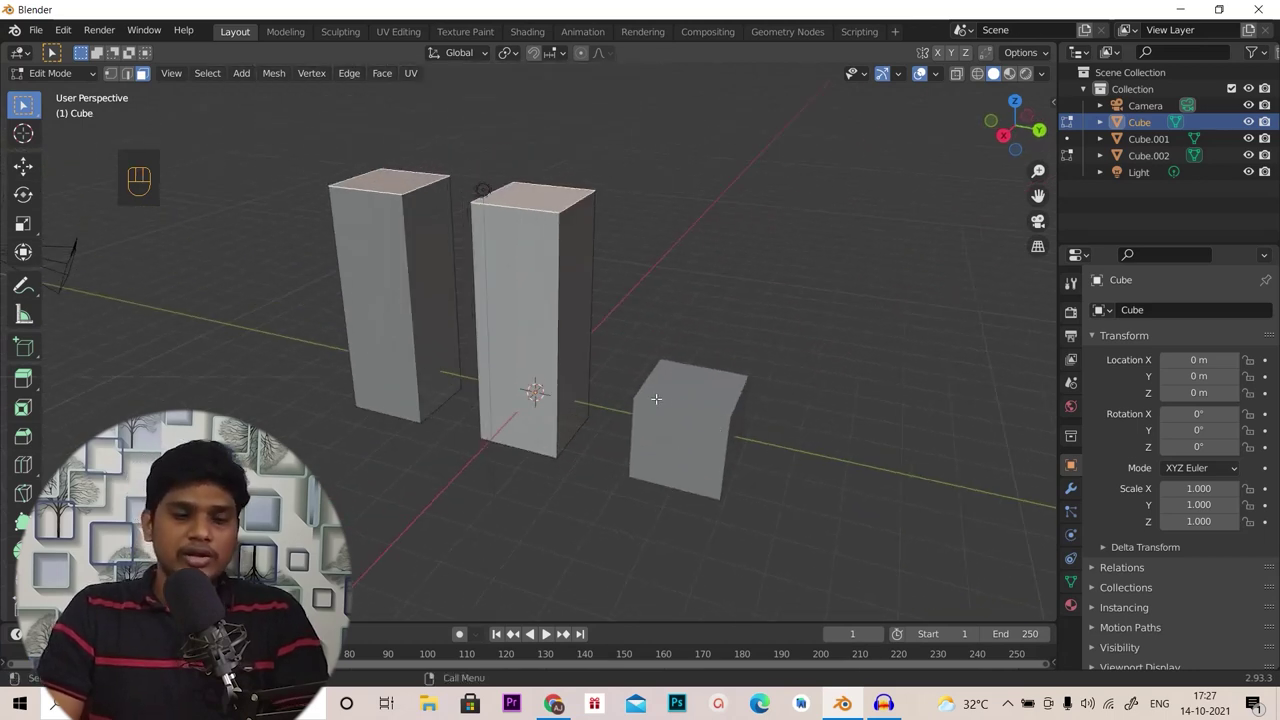
Delete all the cubes and start adding a new mesh at the origin
key("Tab")
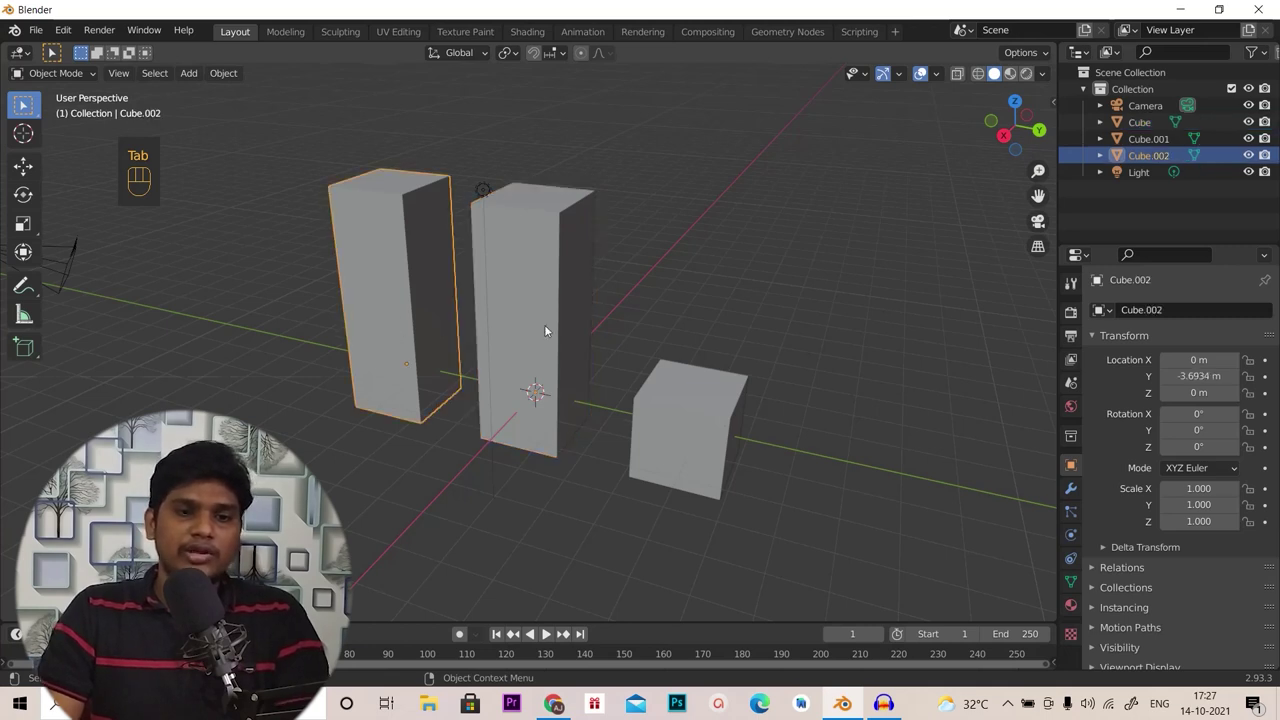
key("x")
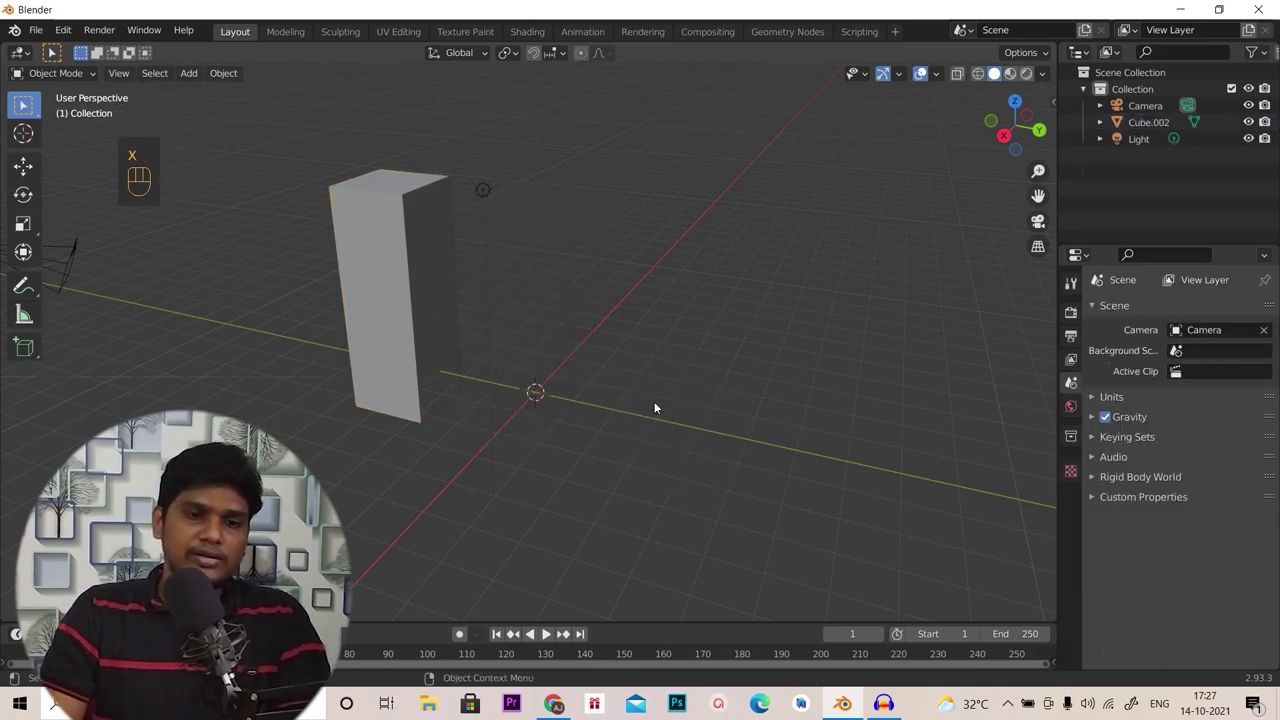
left_click(343, 310)
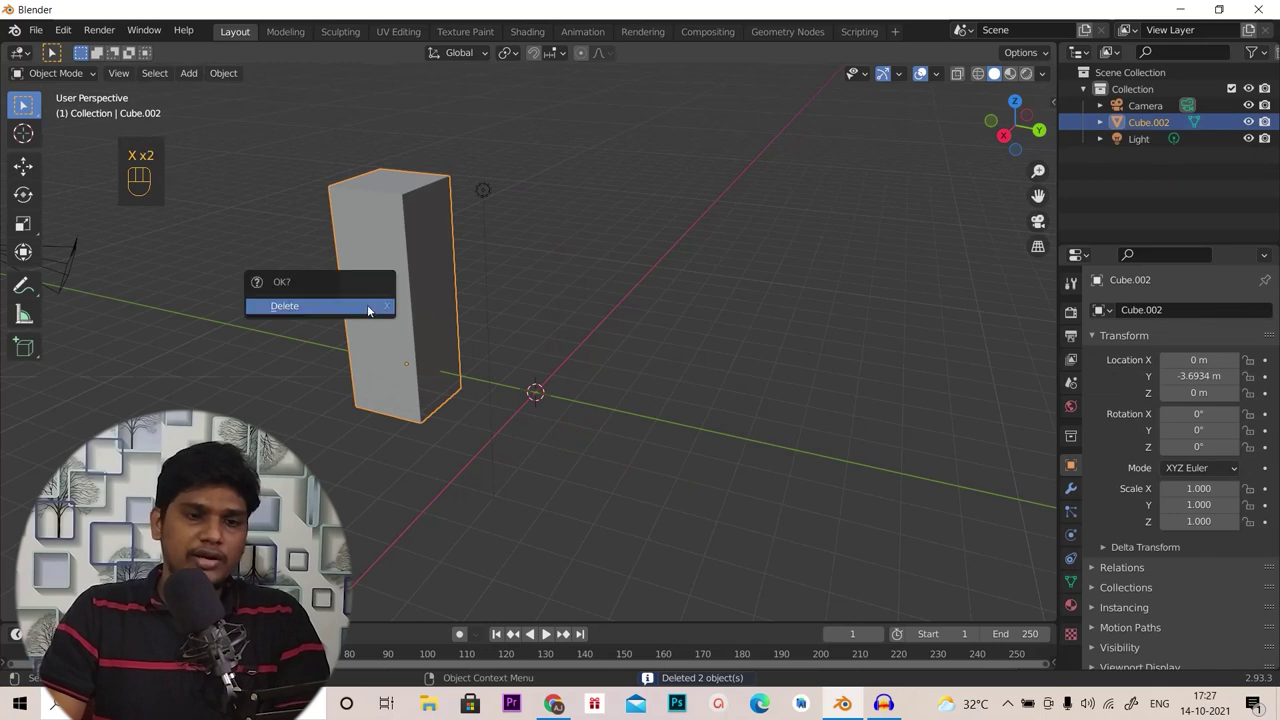
key("shift+a")
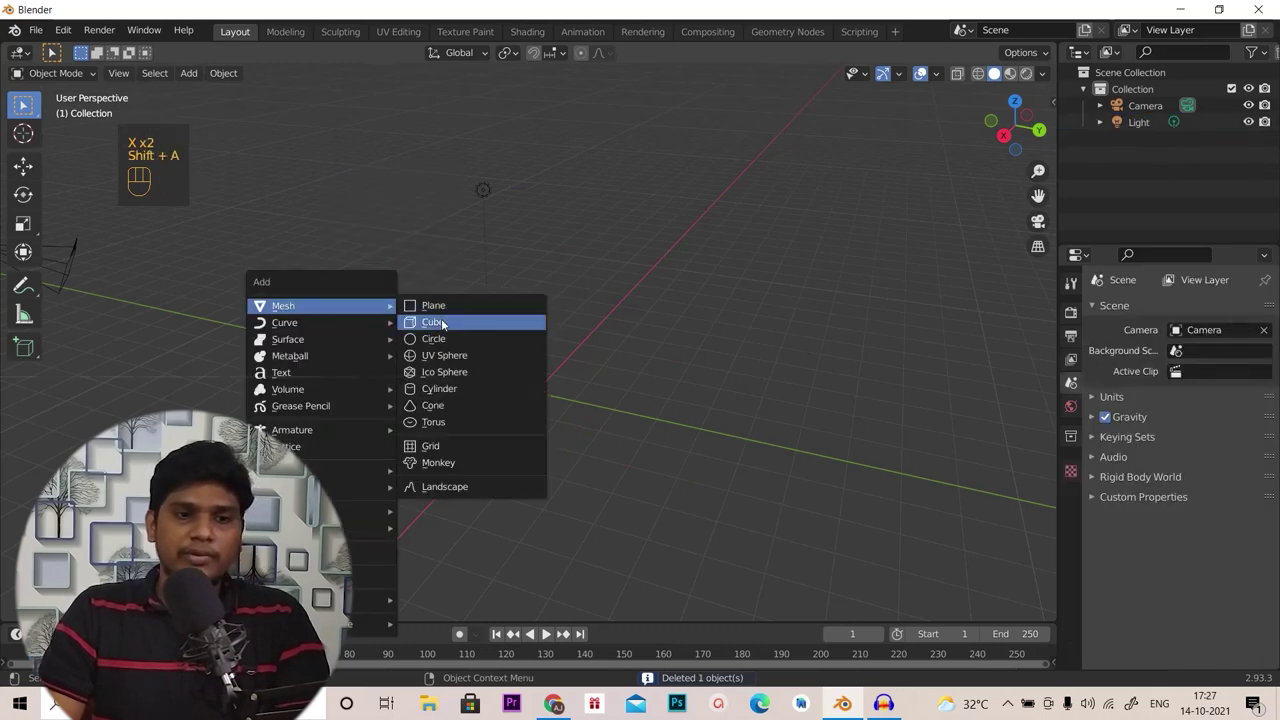
View the cube from the front, right and top numpad views
left_click_drag(661, 420, 649, 421)
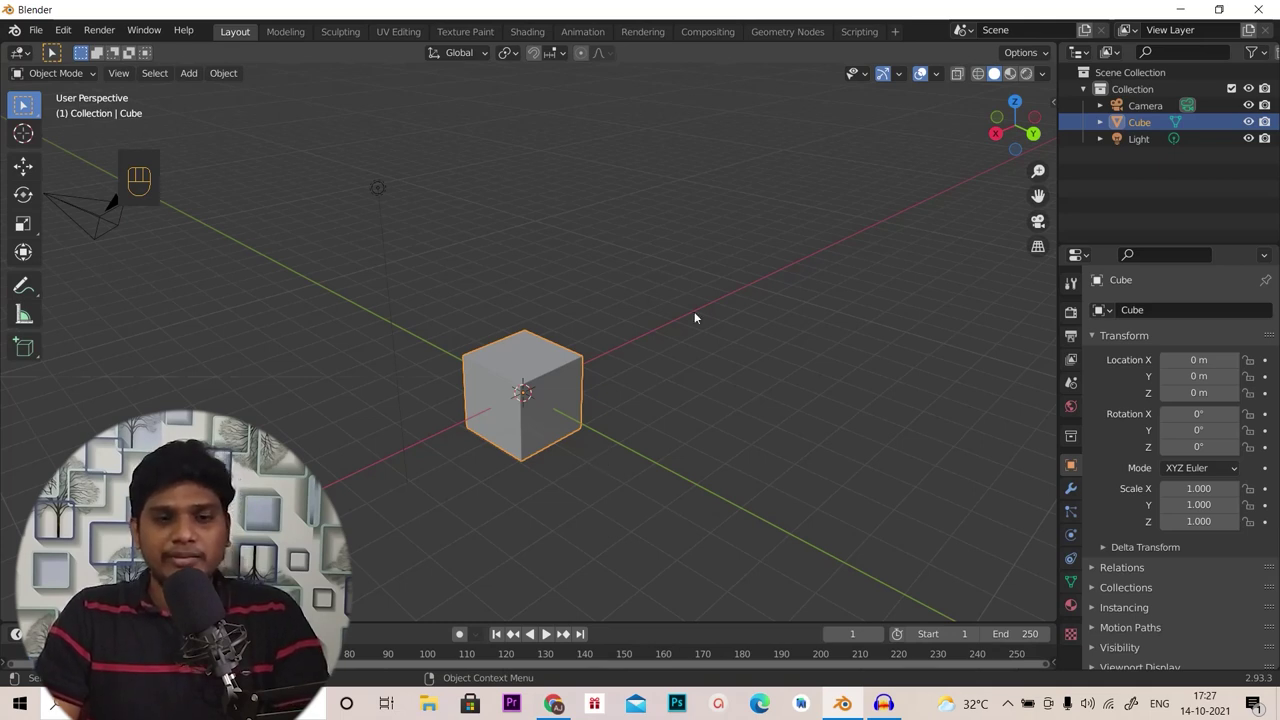
key("Tab")
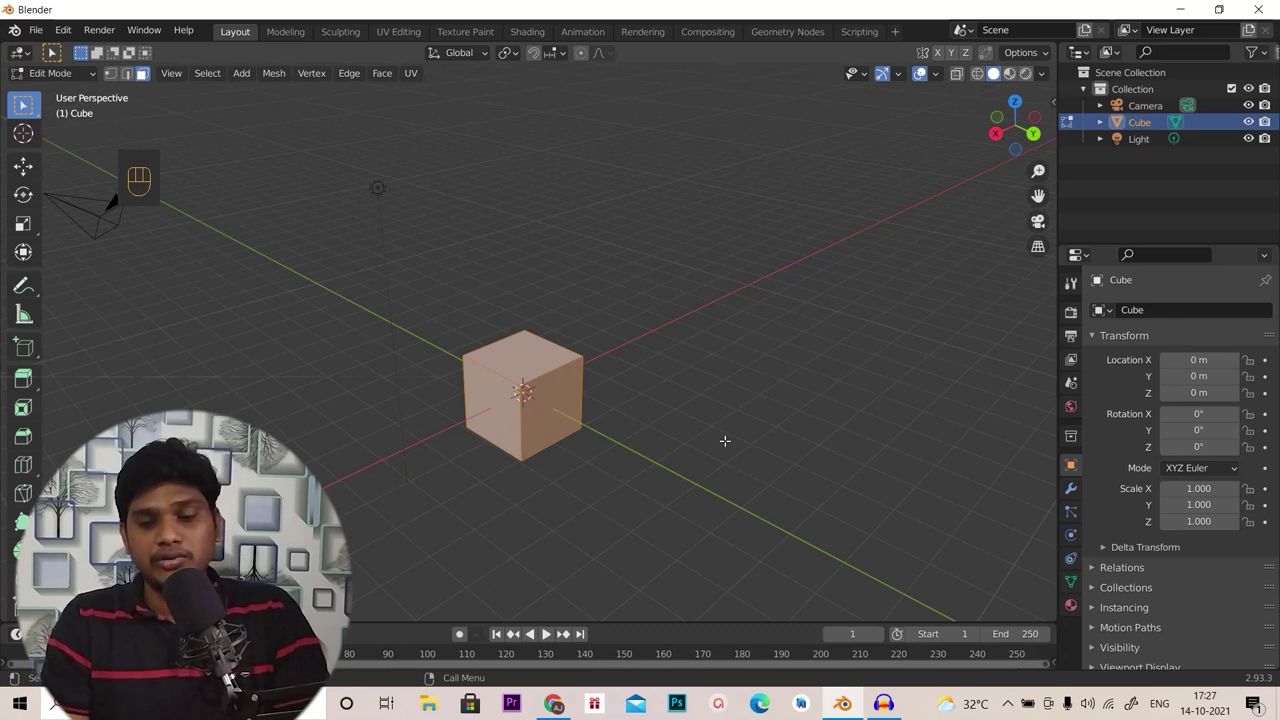
key("KP_1")
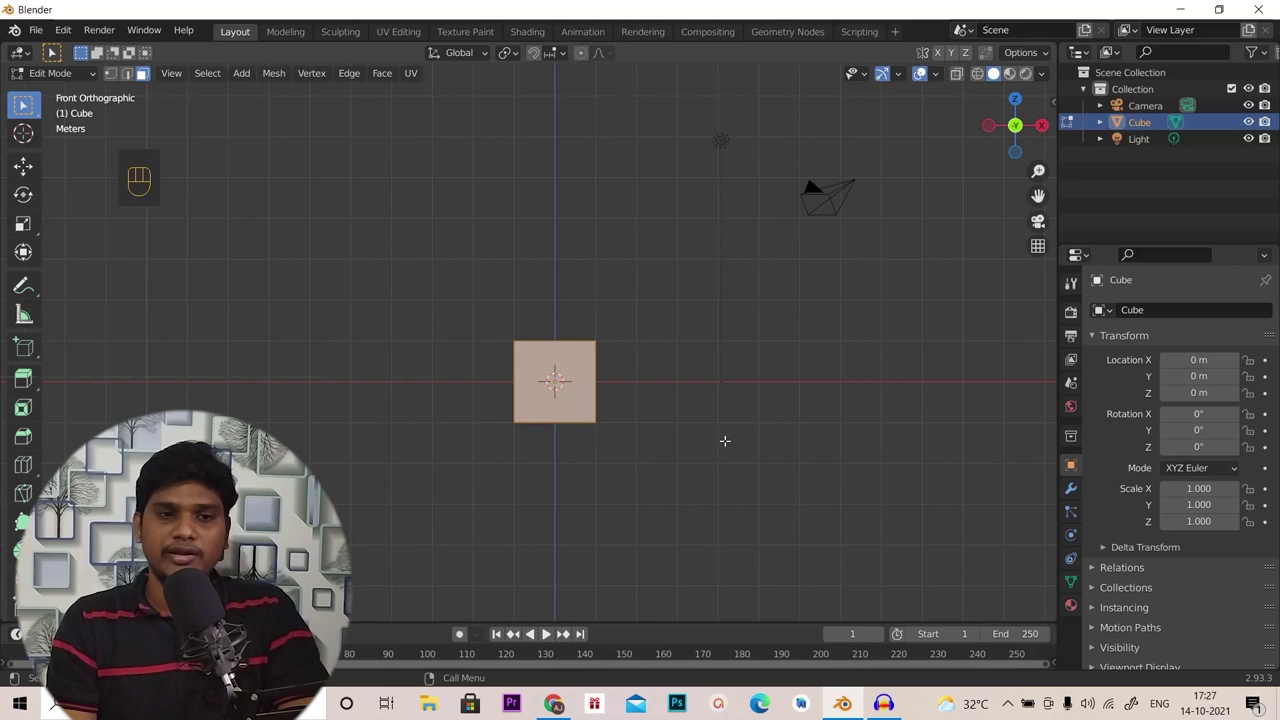
key("KP_3")
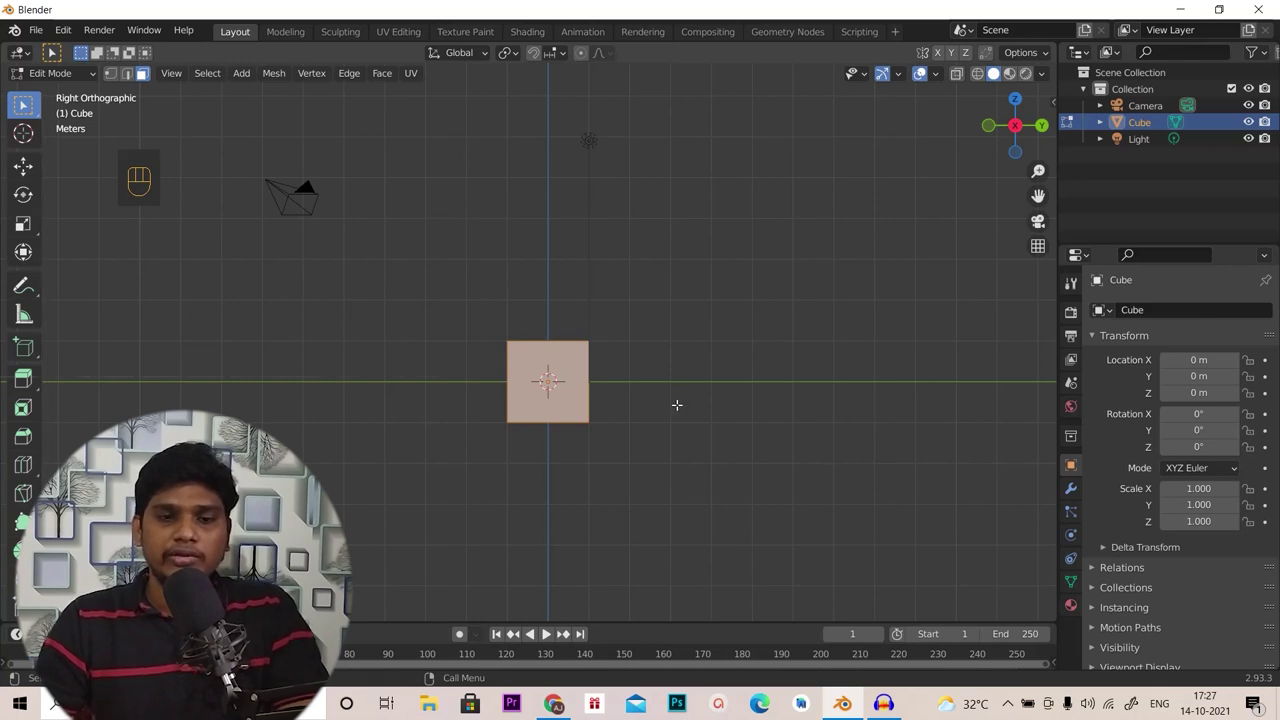
key("KP_7")
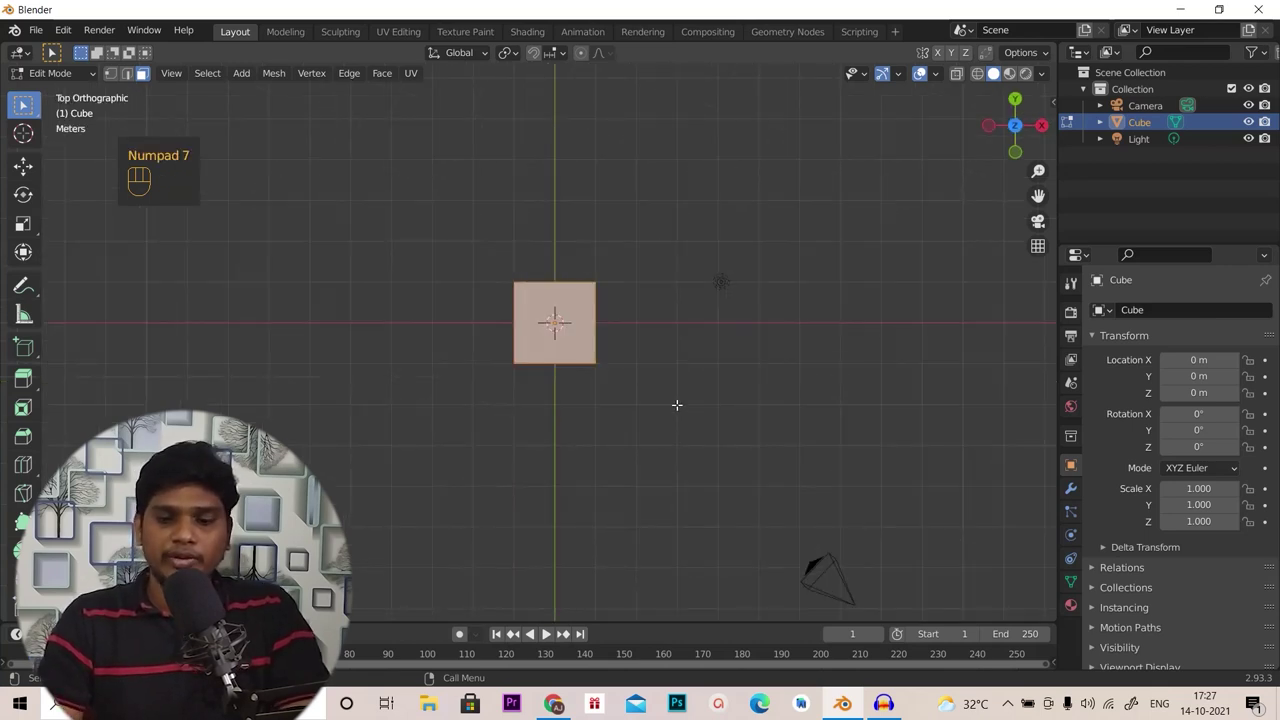
key("KP_3")
key("KP_7")
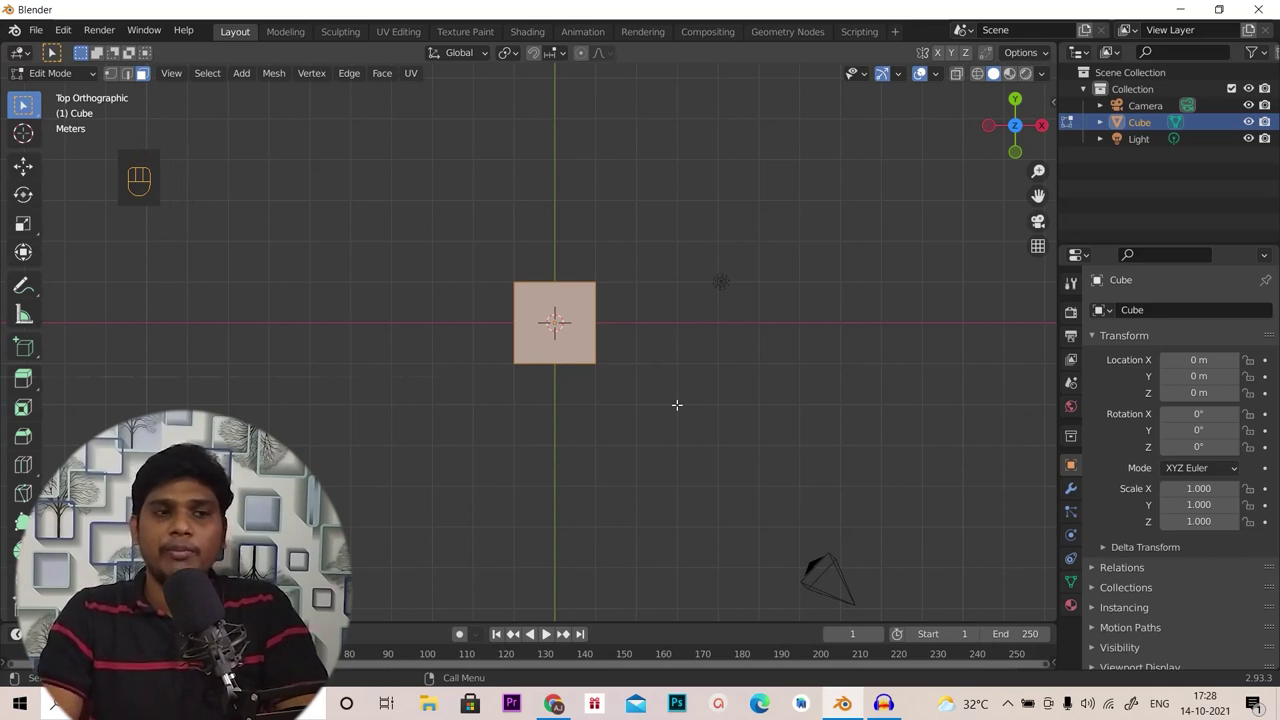
View the cube from the bottom, back and left, then return to front view
key("ctrl+KP_7")
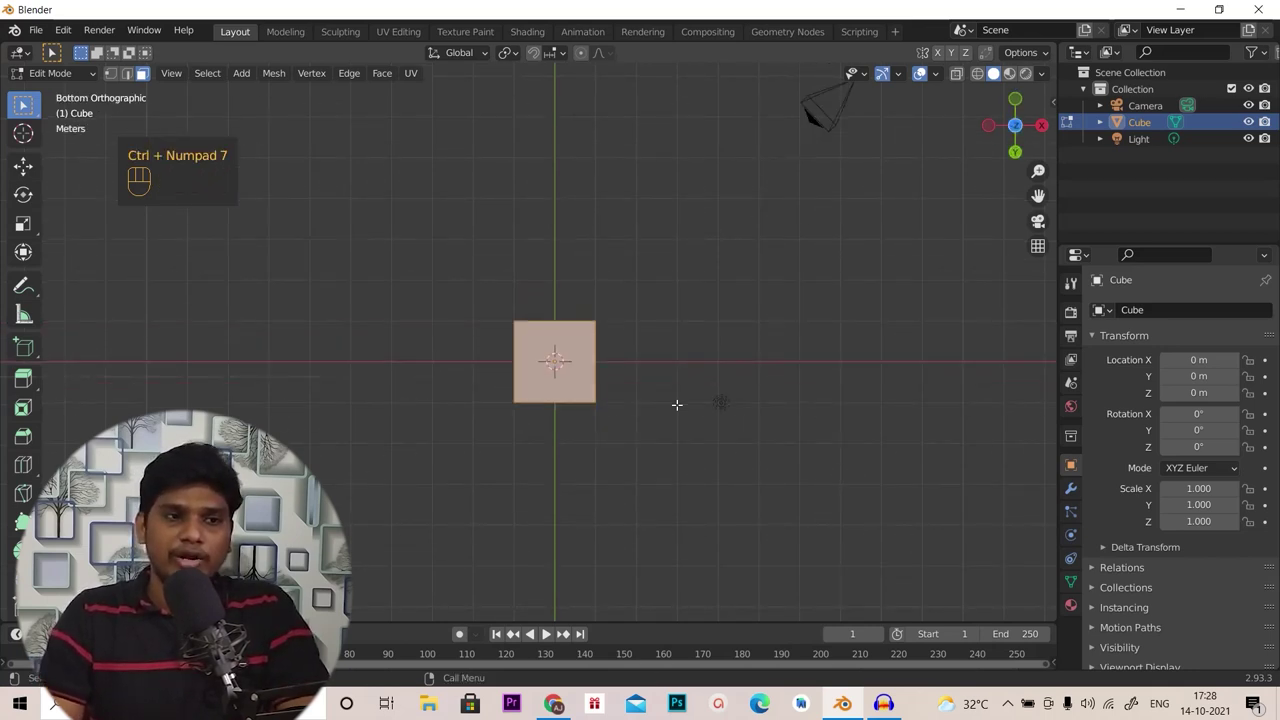
key("ctrl+KP_1")
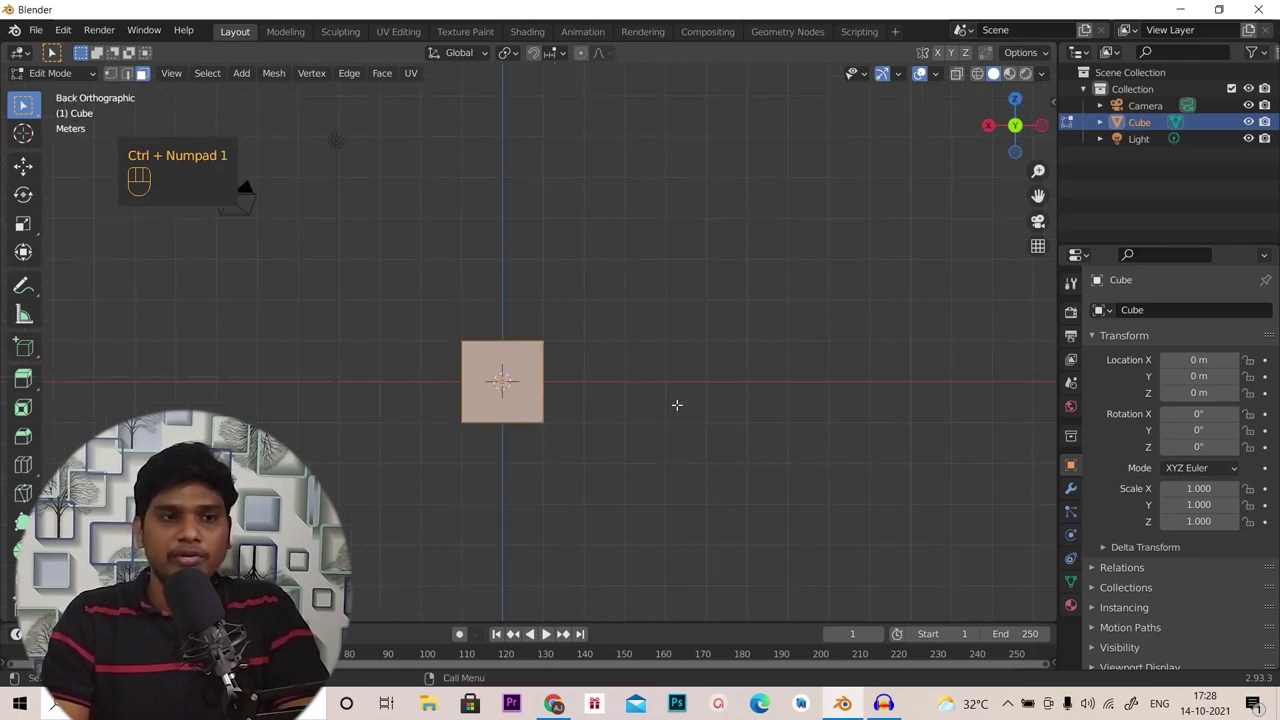
key("ctrl+KP_3")
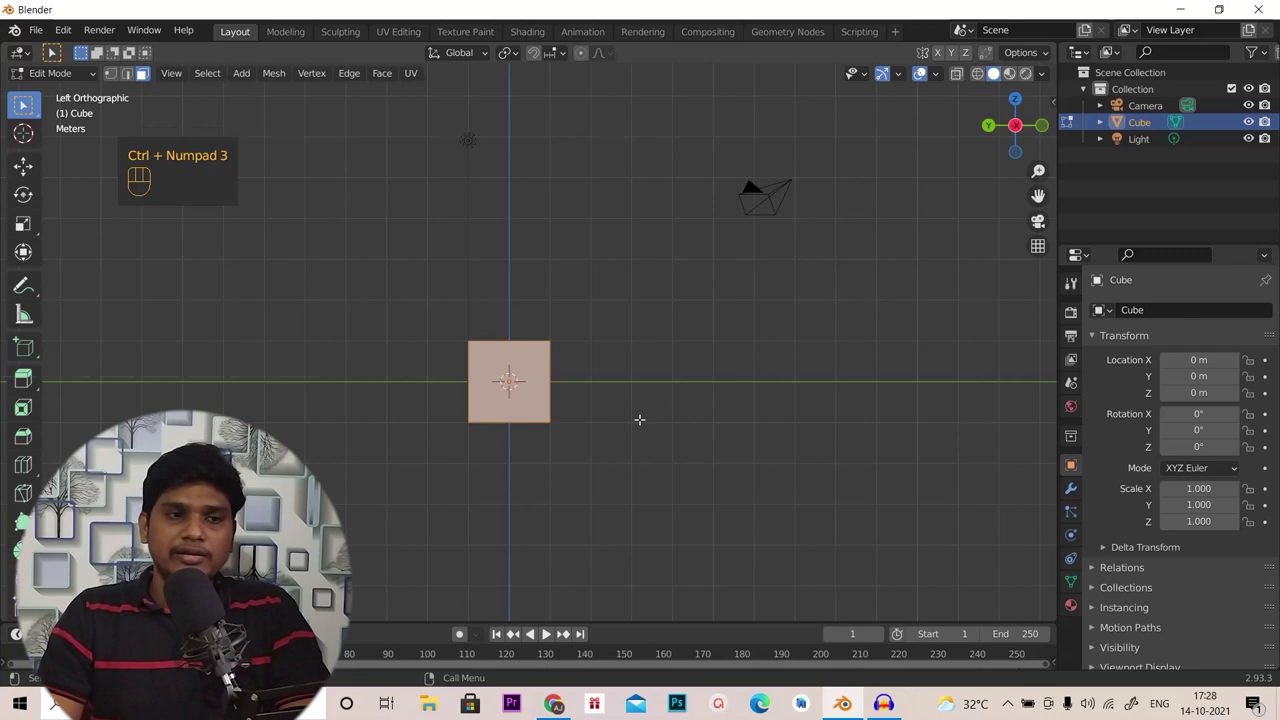
key("KP_1")
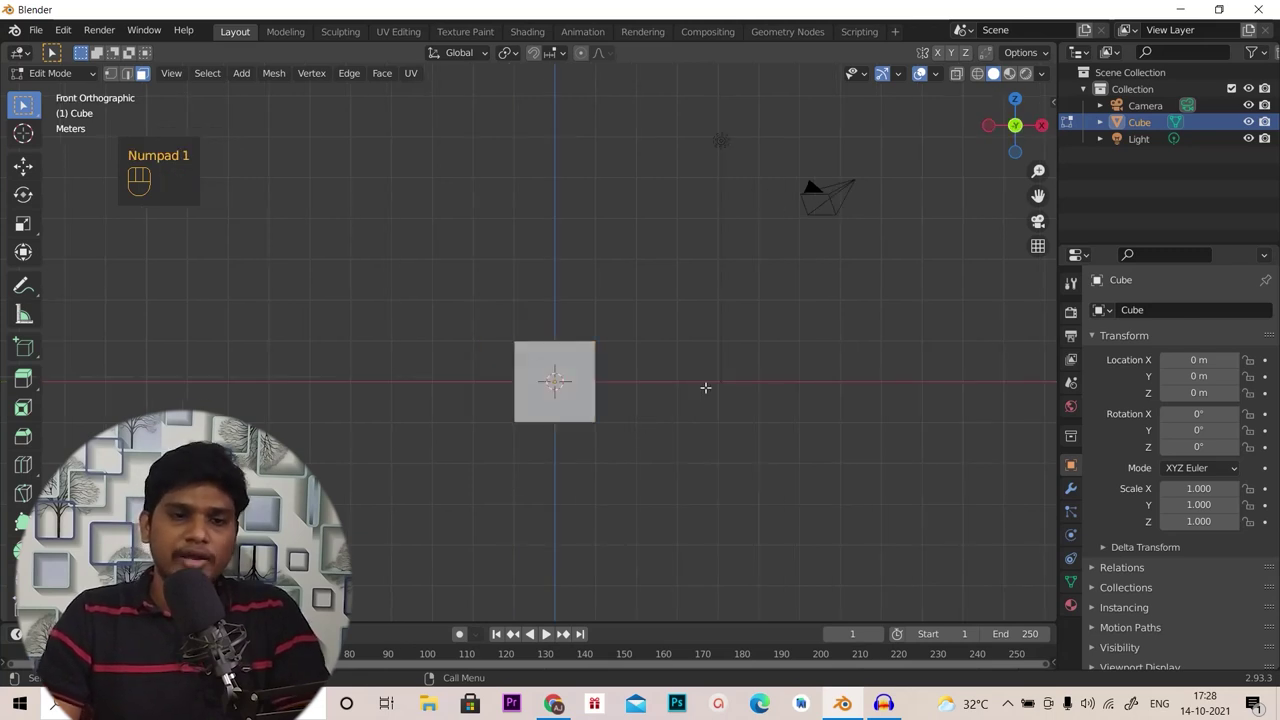
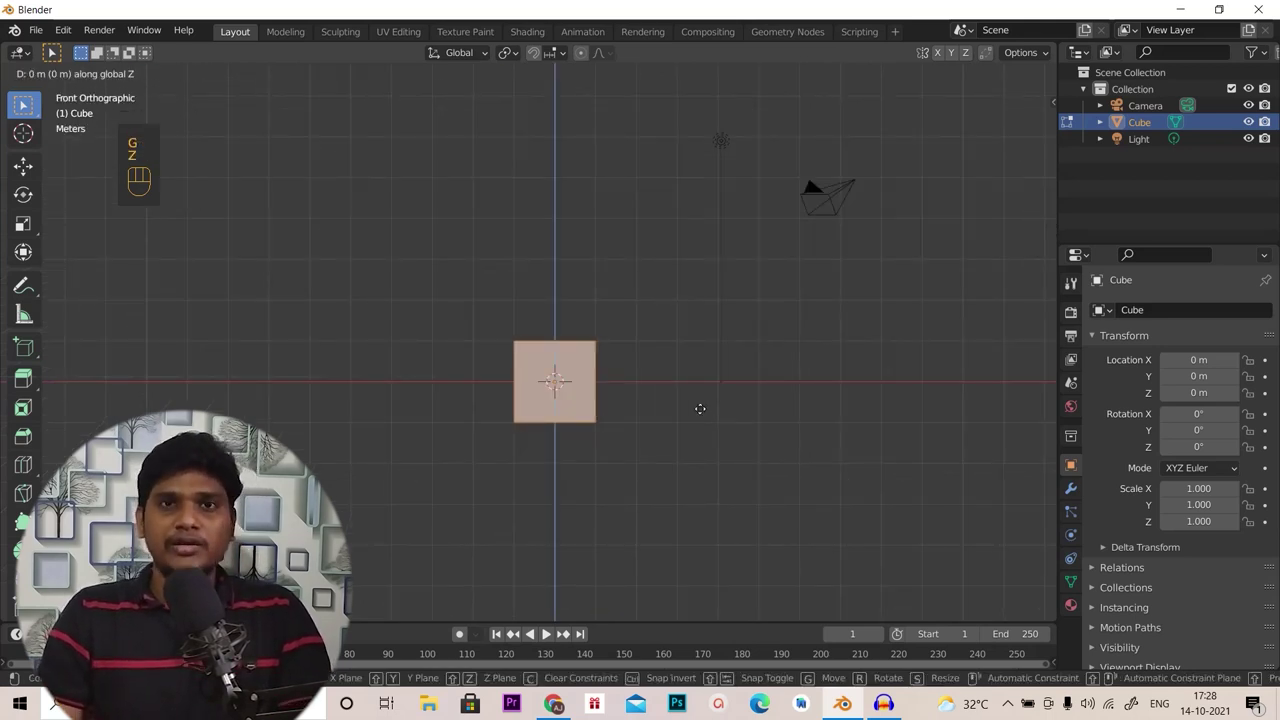
Lift the cube 1 m along Z and scale it vertically toward a thin 0.15 slab
key("1")
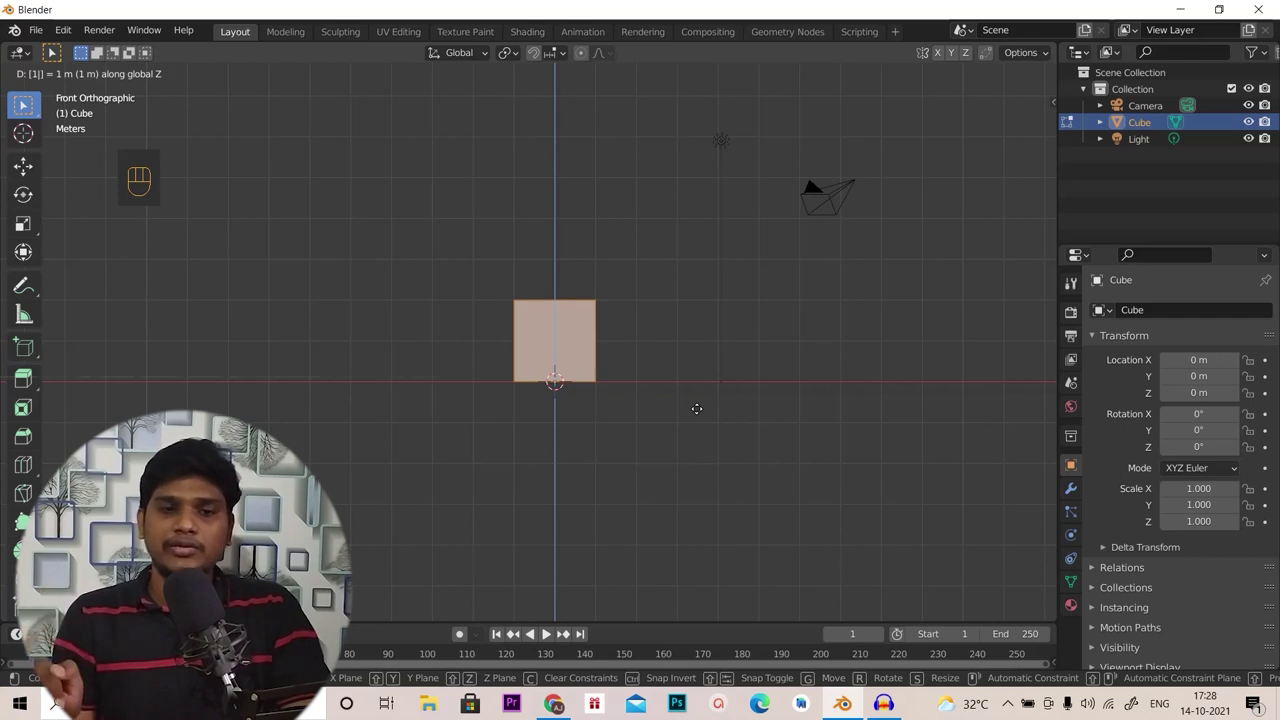
key("s")
key("5")
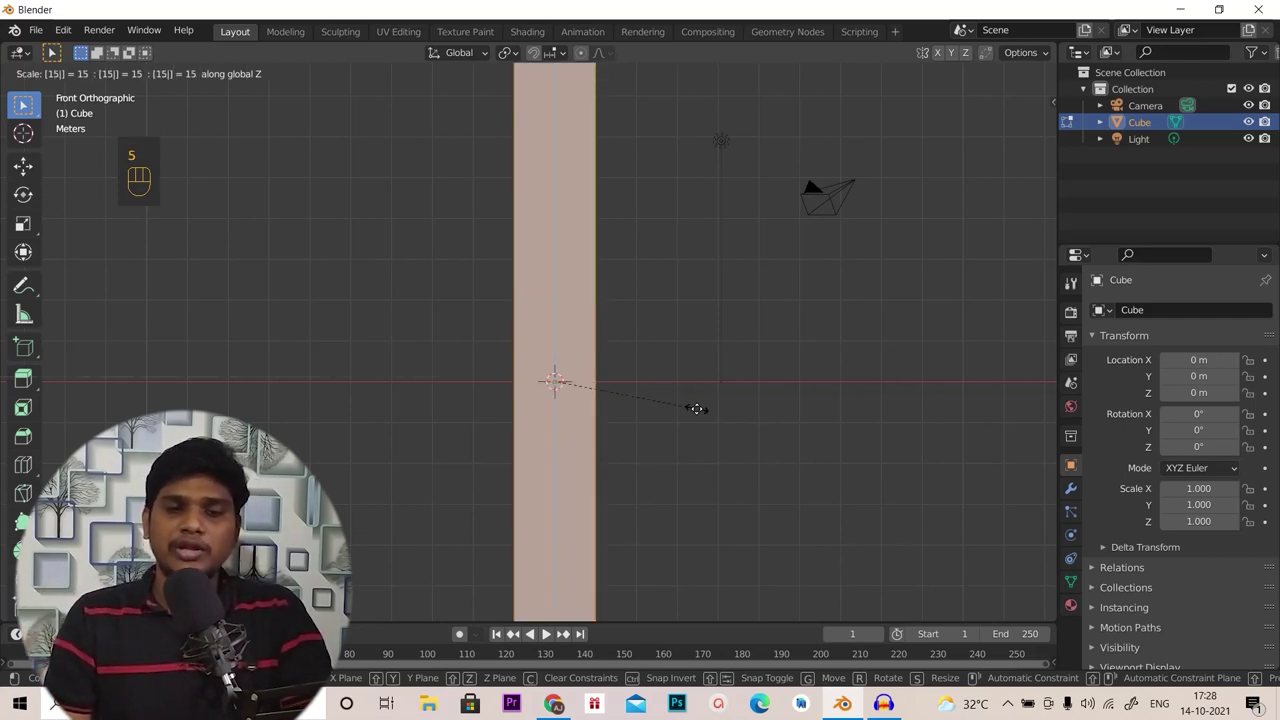
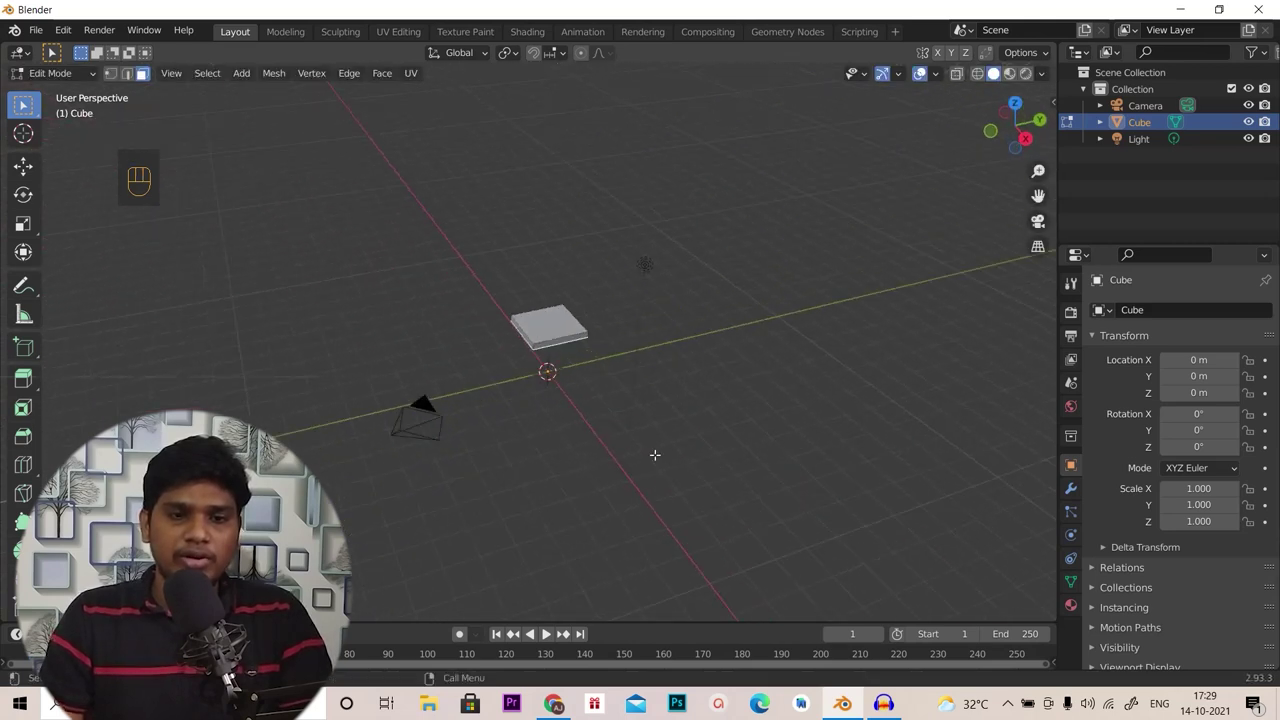
Scale the whole slab along Y to stretch it into a long desktop
key("a")
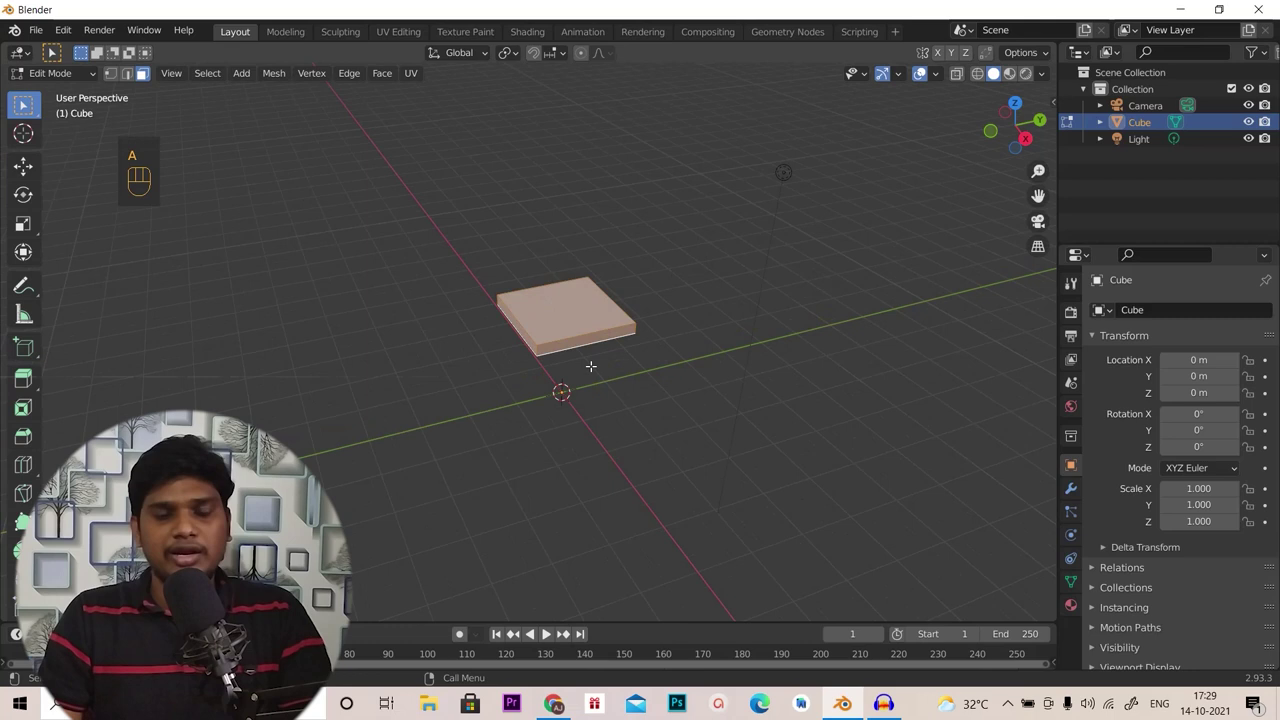
key("s")
key("y")
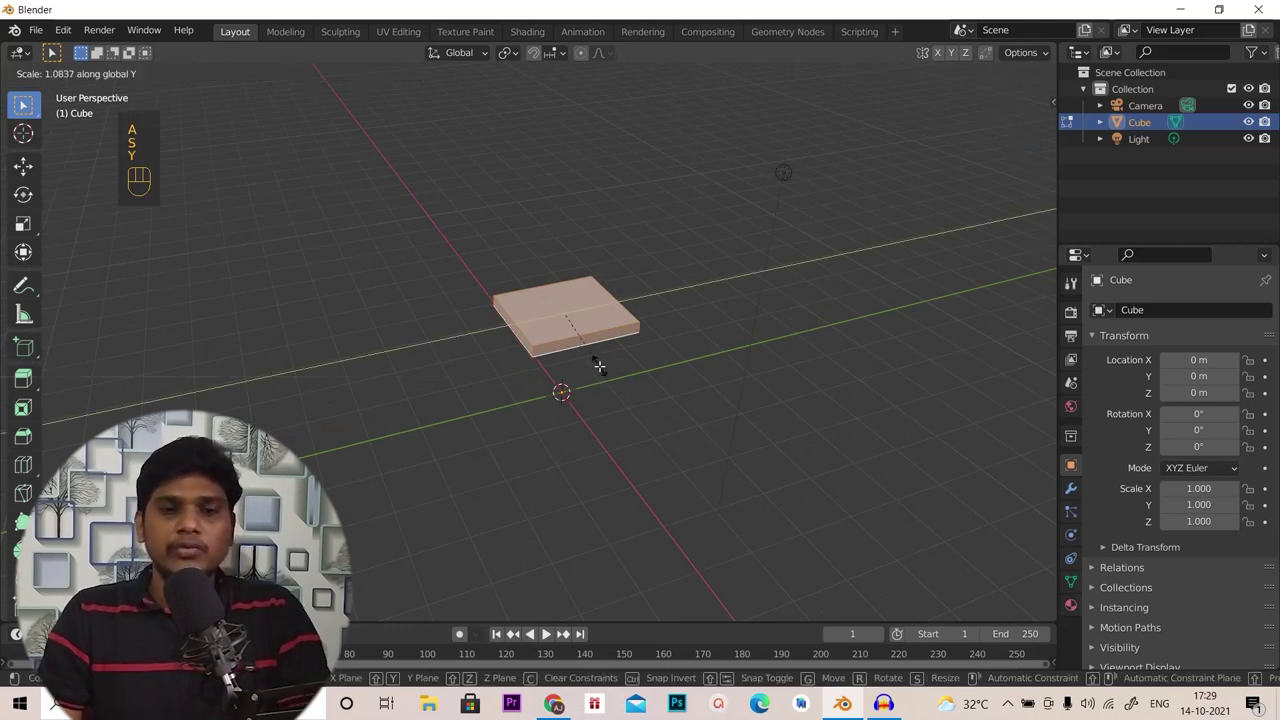
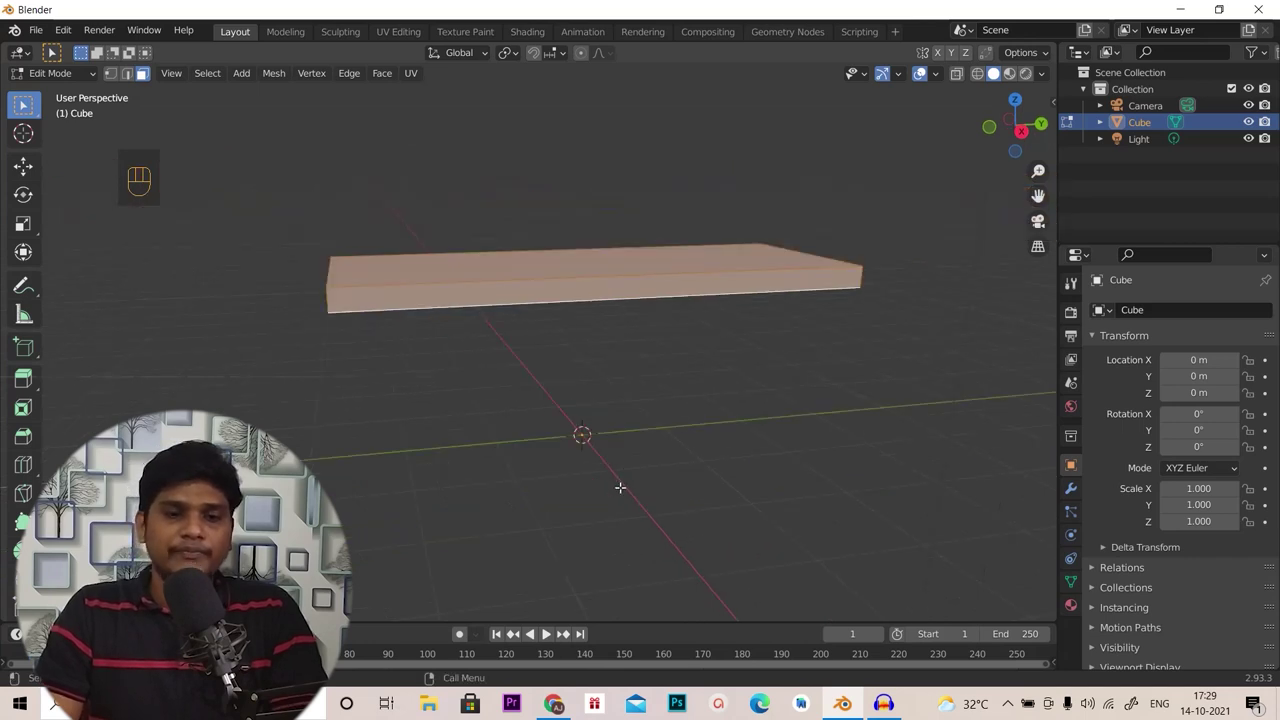
Add a new cube and thin it on X and Y, keeping its height, to form a leg
key("shift+a")
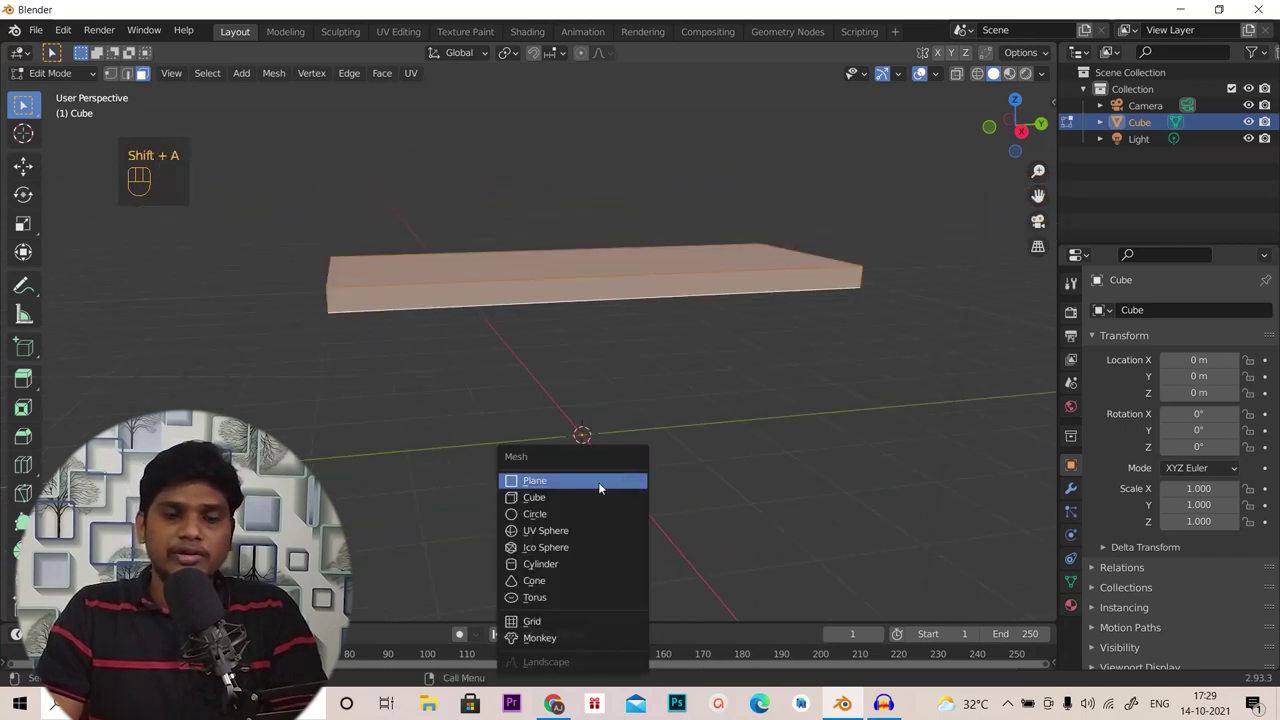
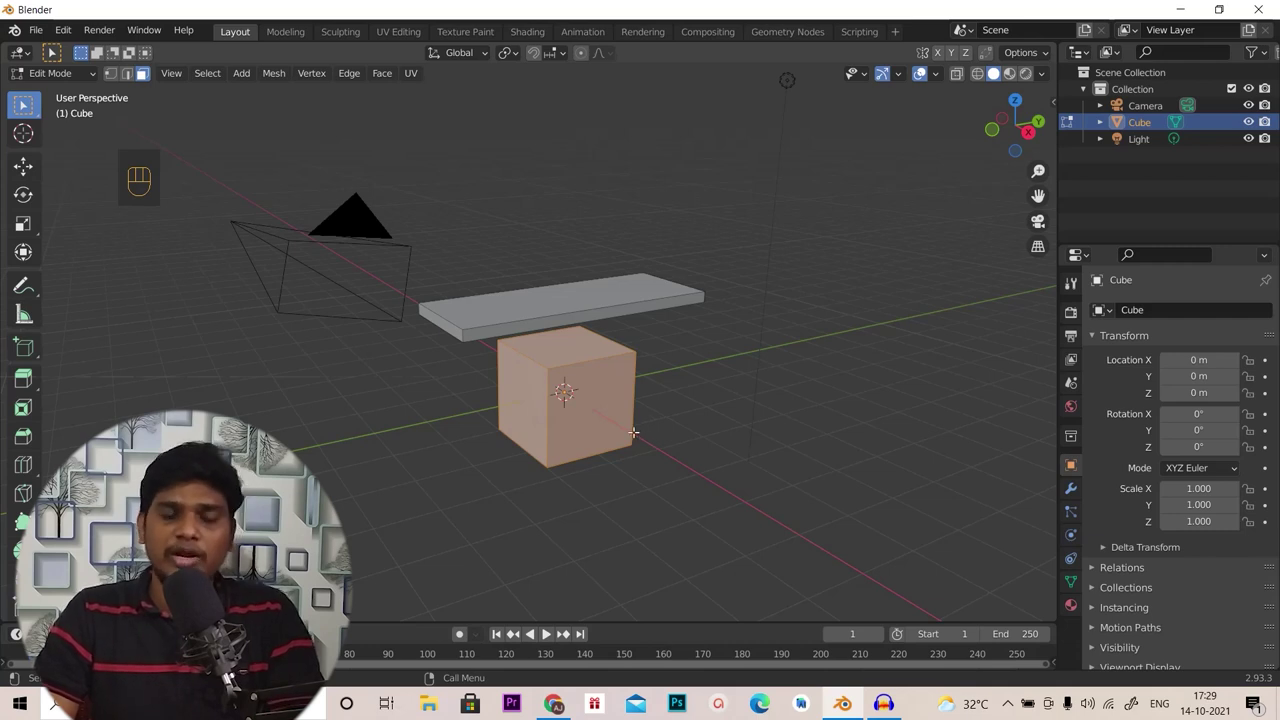
key("s")
key("shift+z")
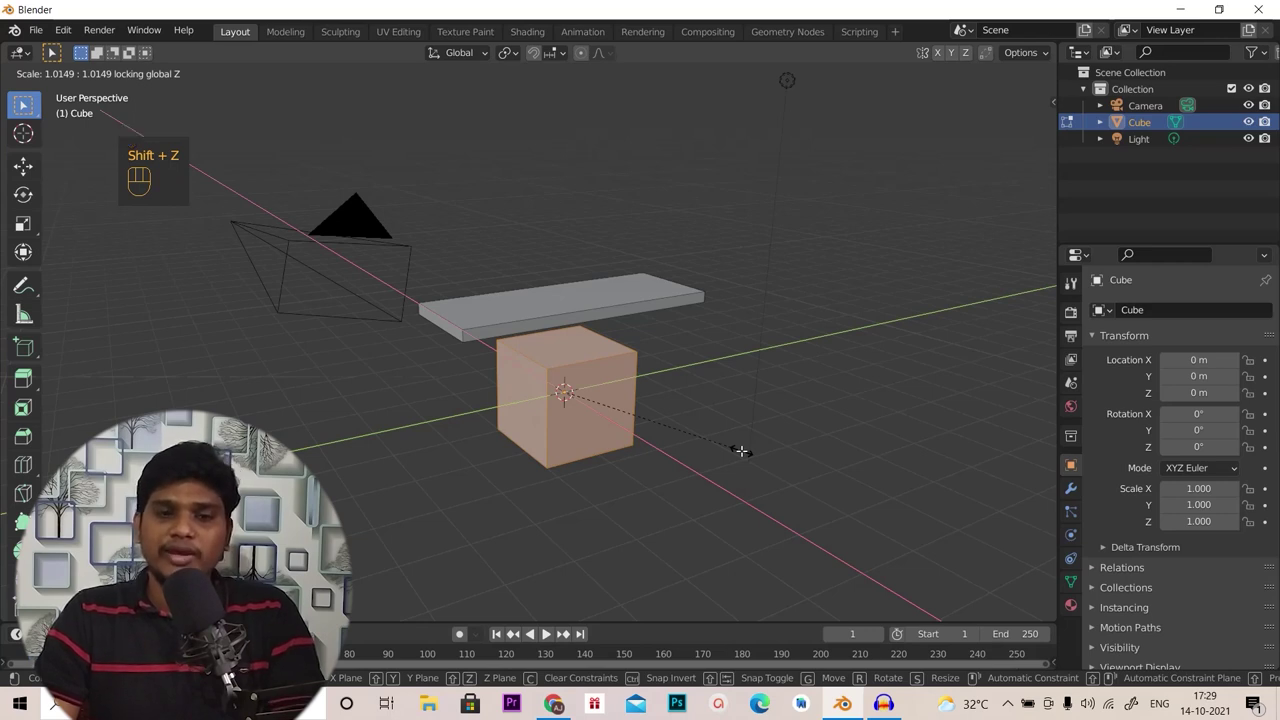
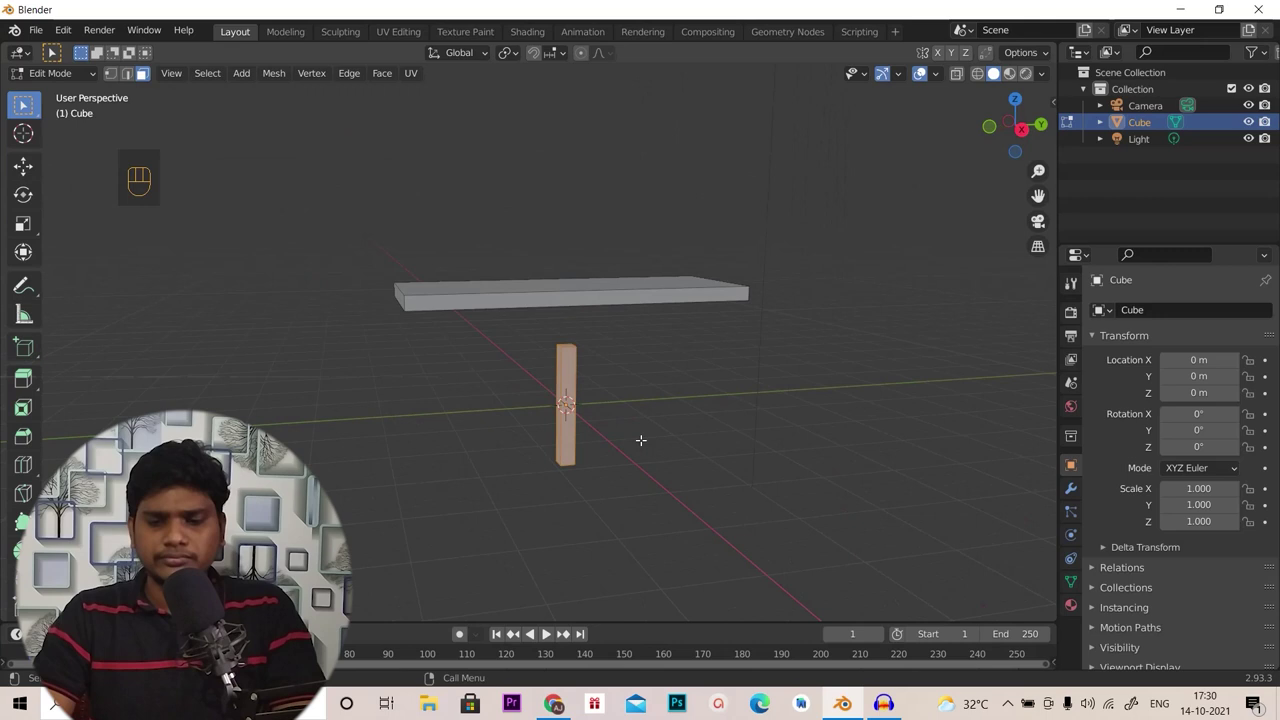
From side view move the leg under one end of the desktop, then view from below
key("KP_3")
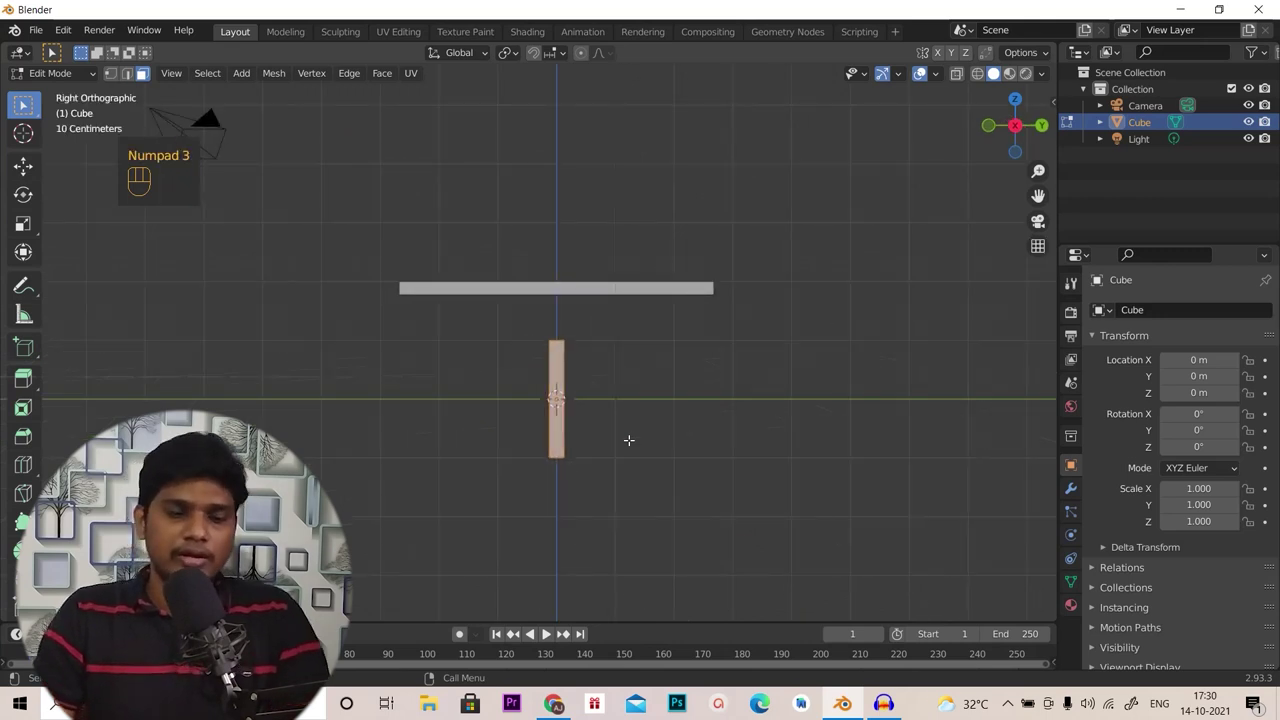
key("g")
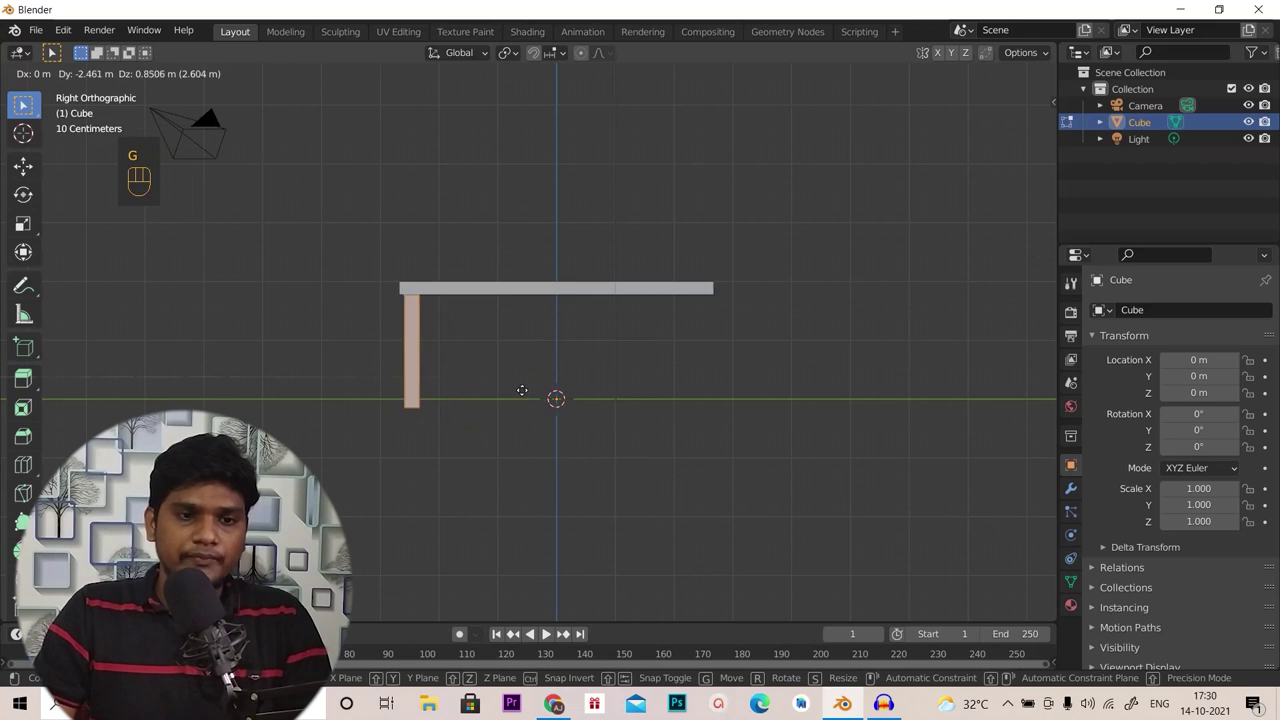
key("ctrl+KP_7")
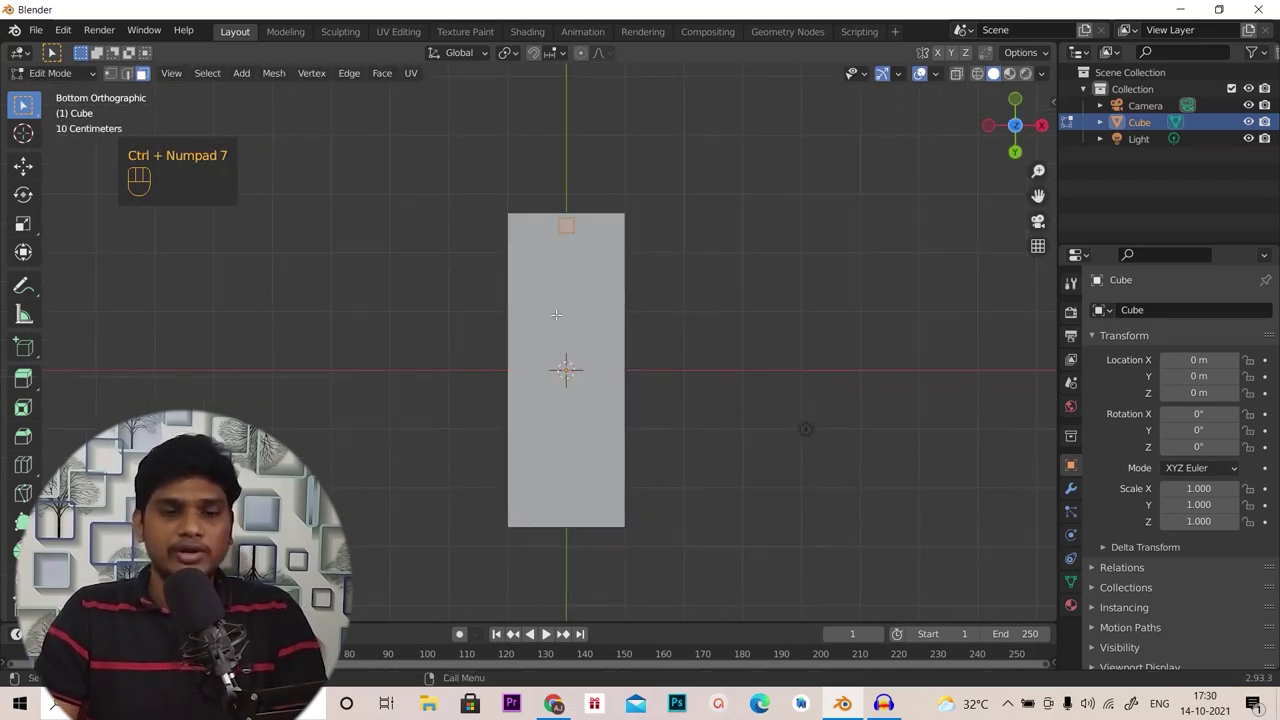
Move the leg to sit at a corner beneath the desktop
key("g")
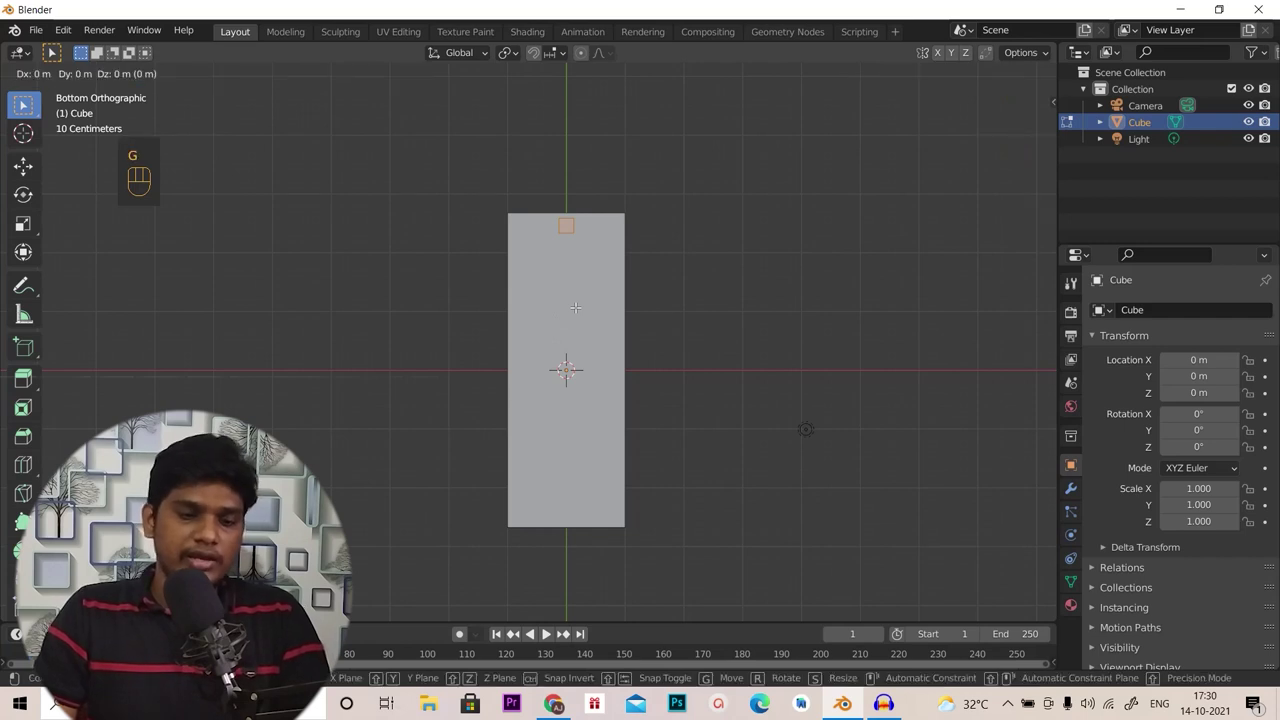
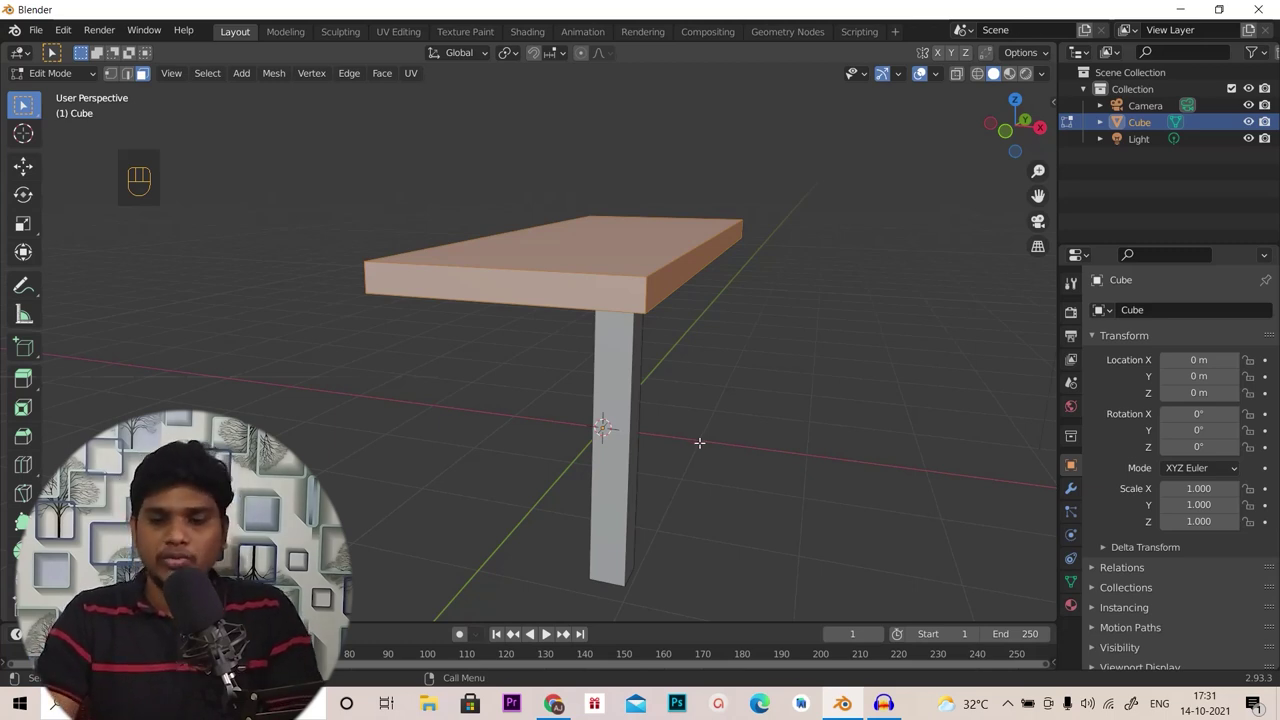
From below, duplicate the leg's corner face and slide the copy along X to the opposite corner
key("ctrl+KP_7")
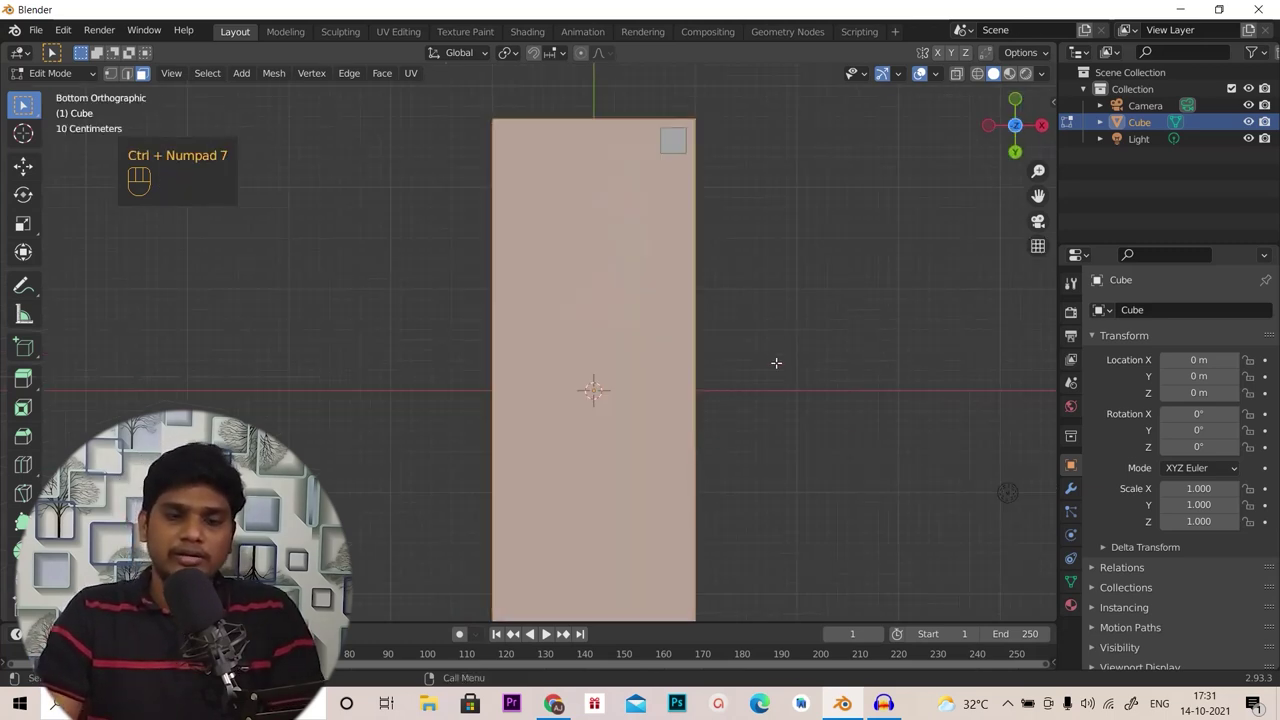
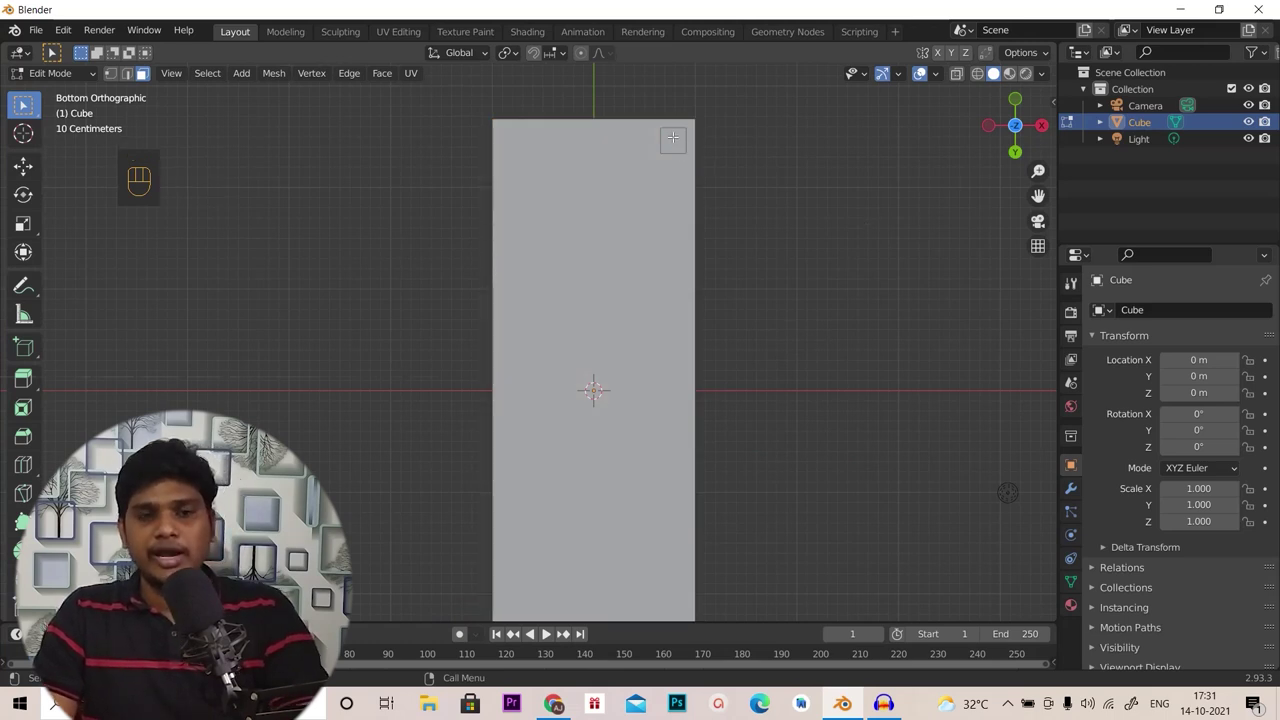
key("l")
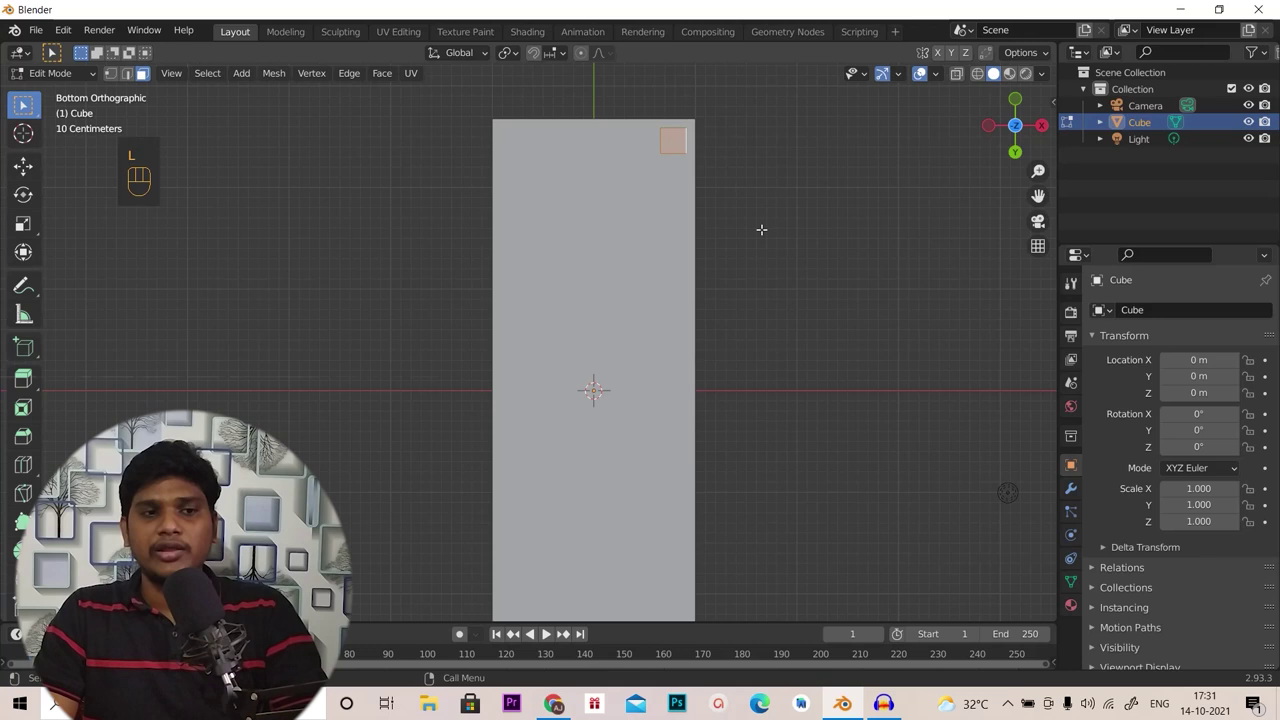
key("shift+d")
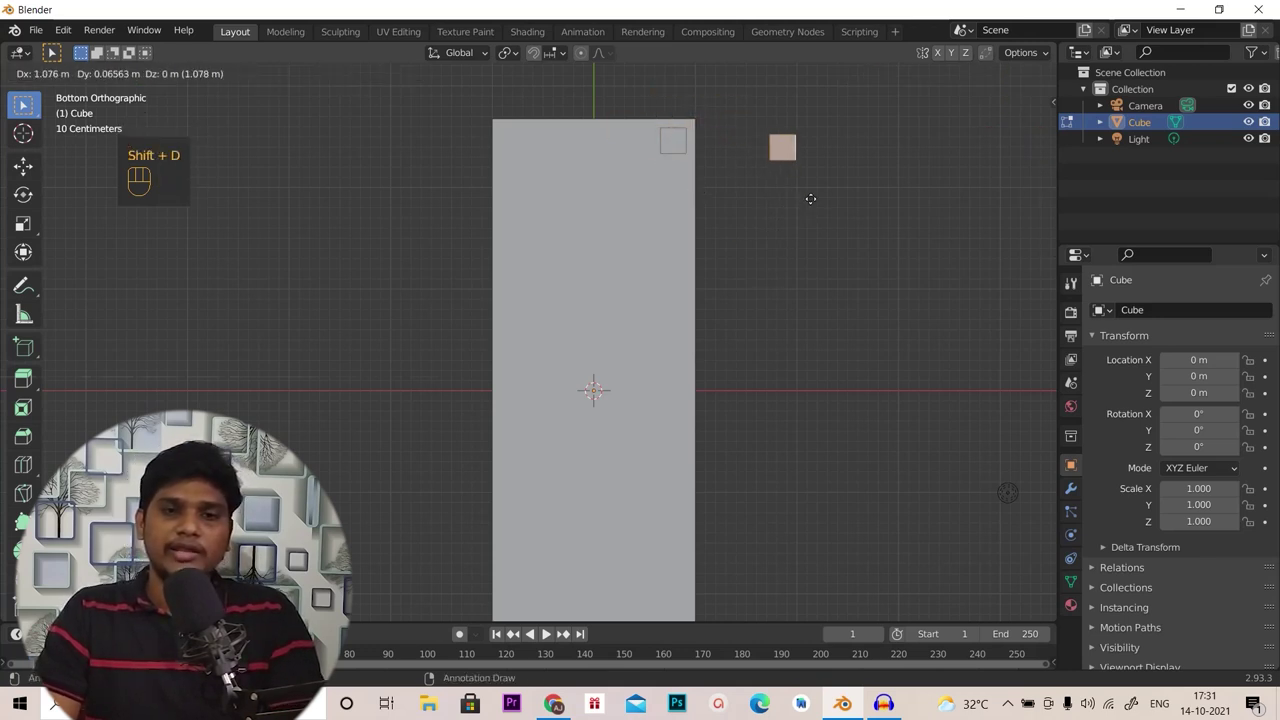
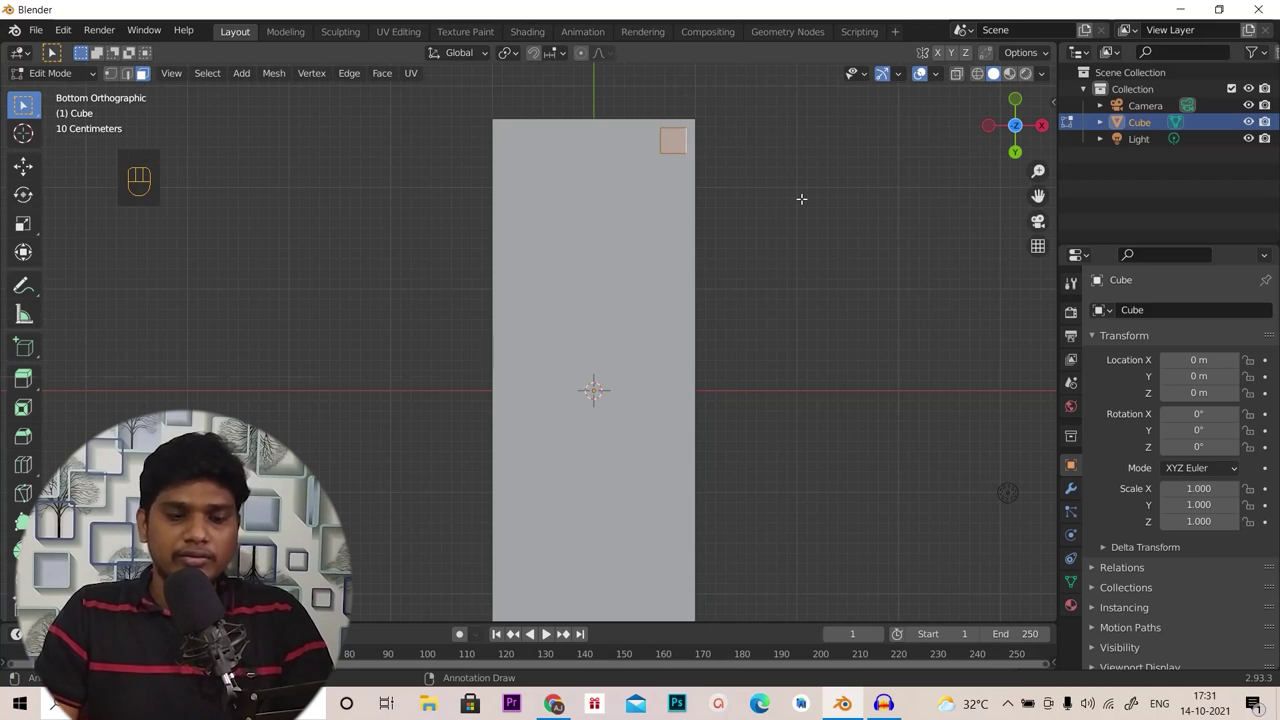
key("g")
key("x")
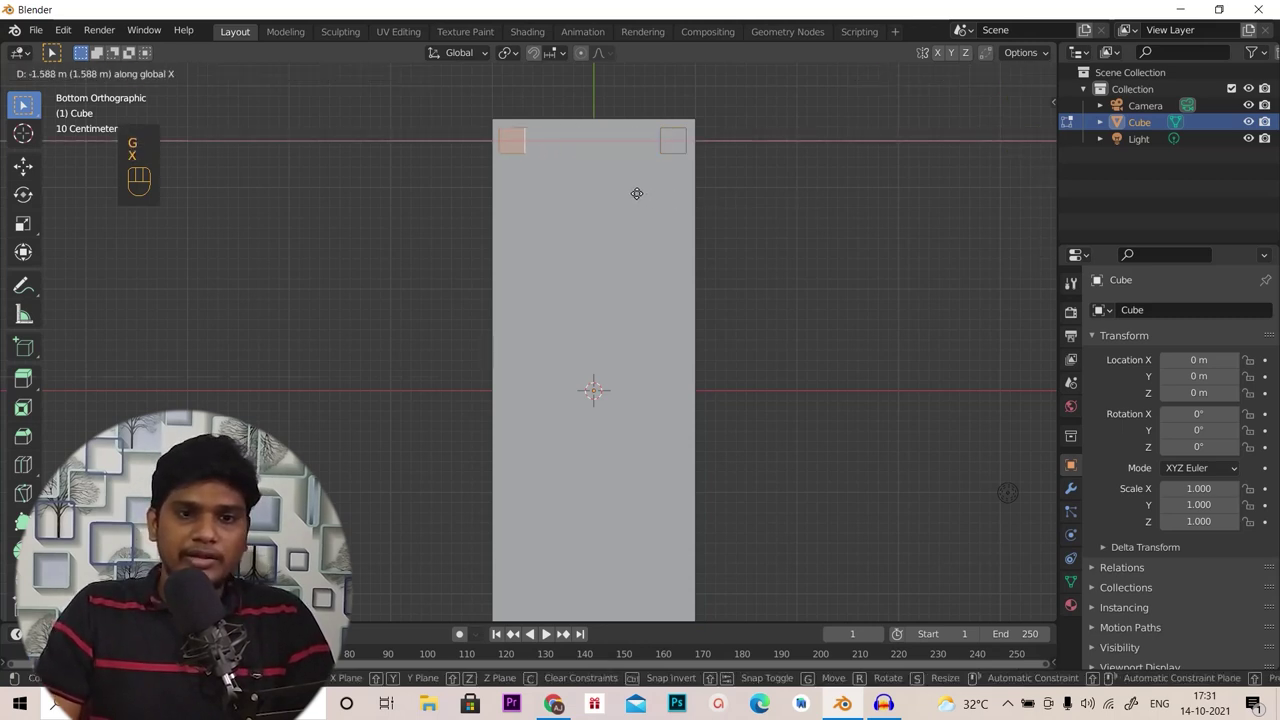
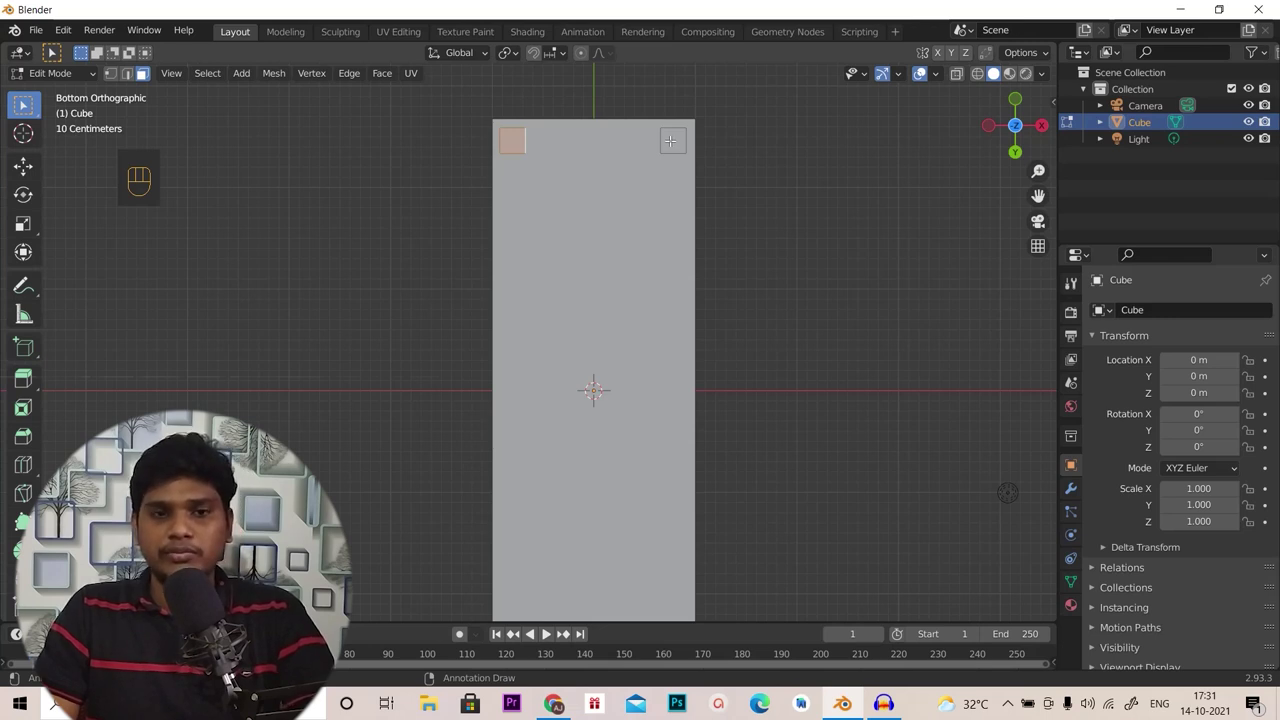
Duplicate both corner faces and slide the copies along Y to the other end of the desk
key("l")
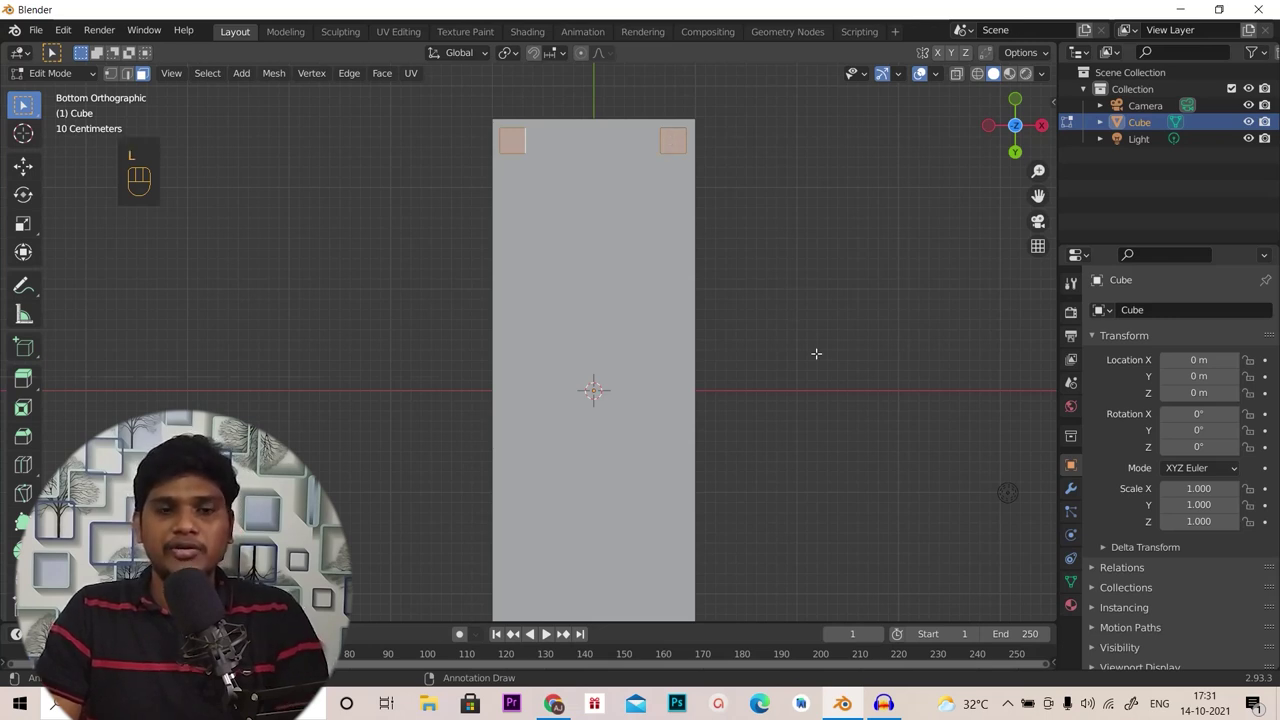
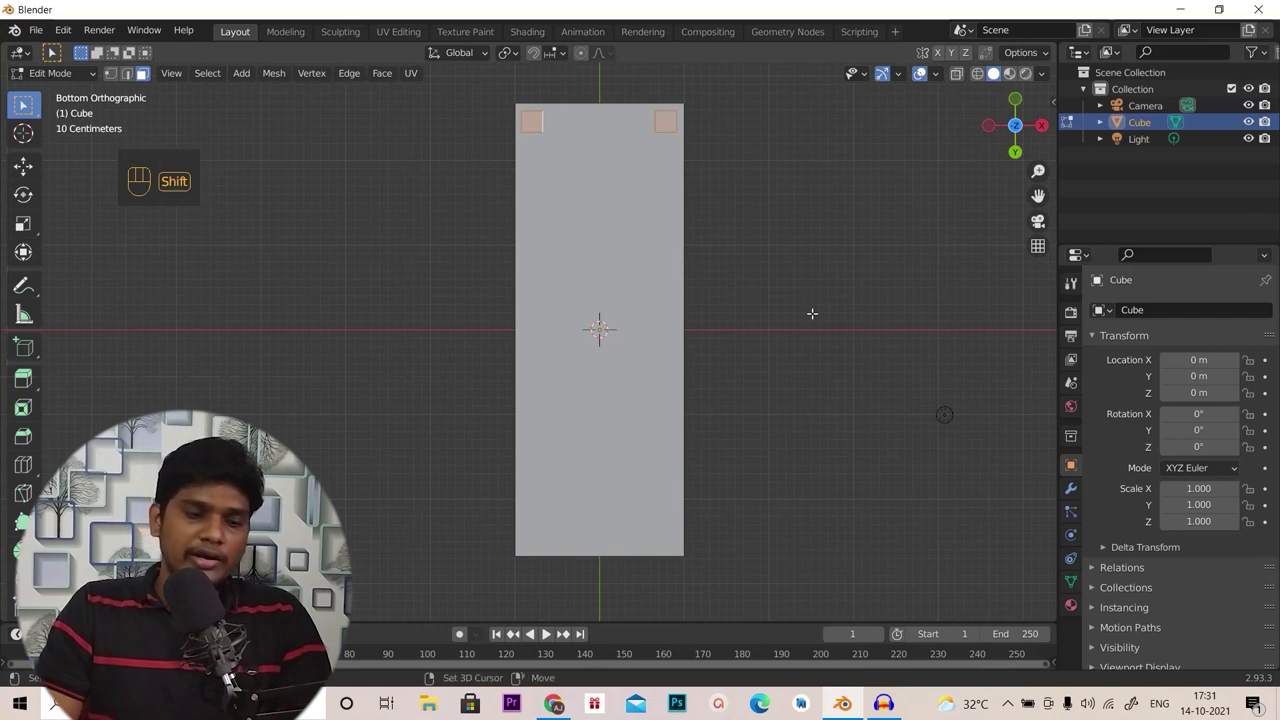
key("shift+d")
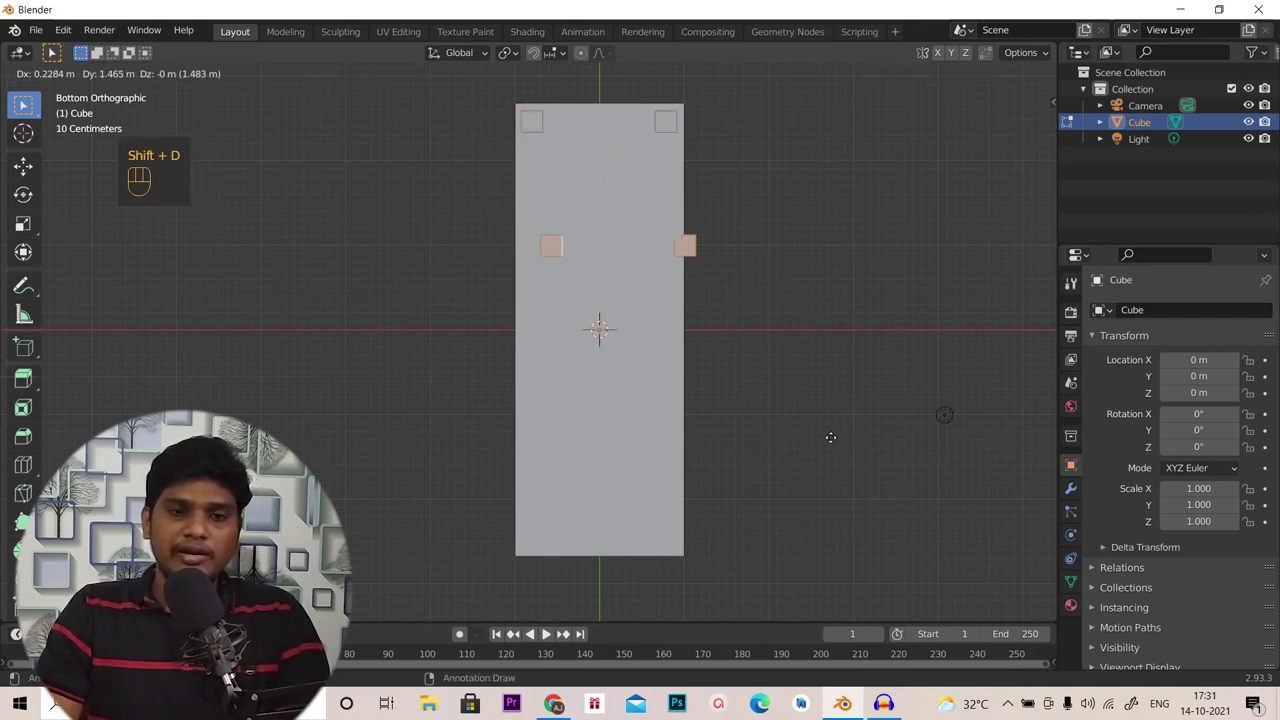
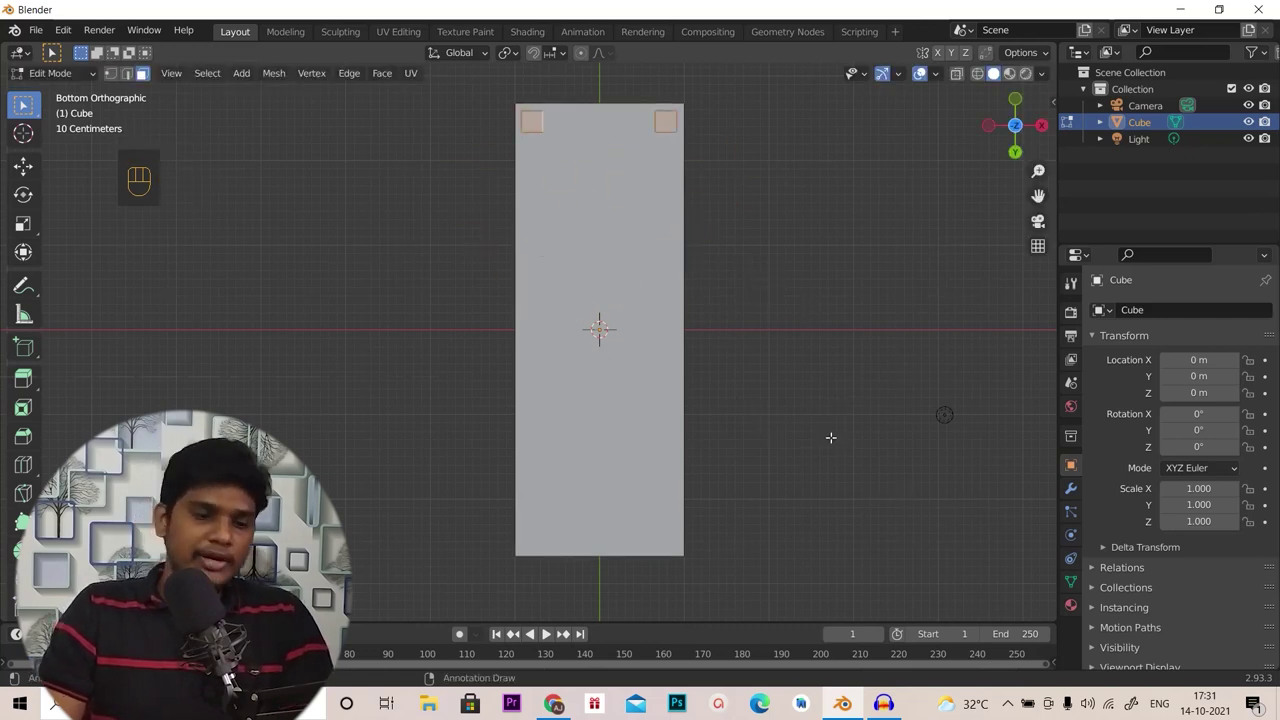
key("g")
key("y")
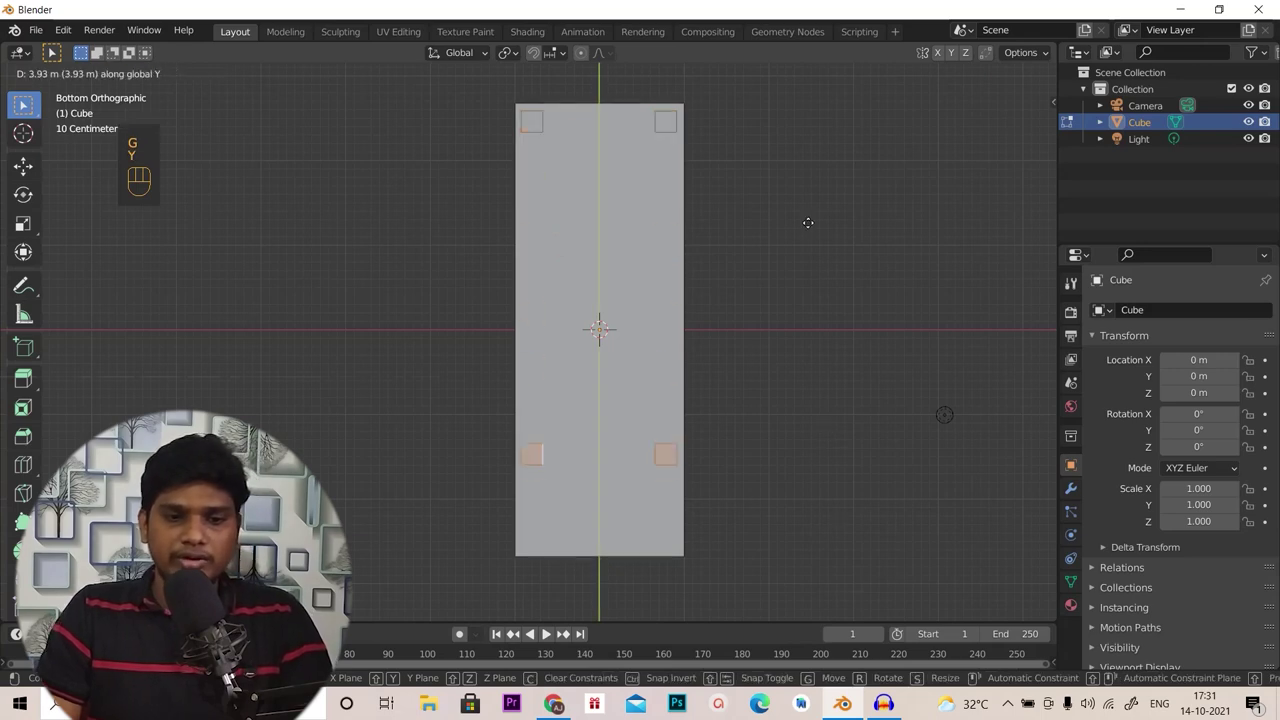
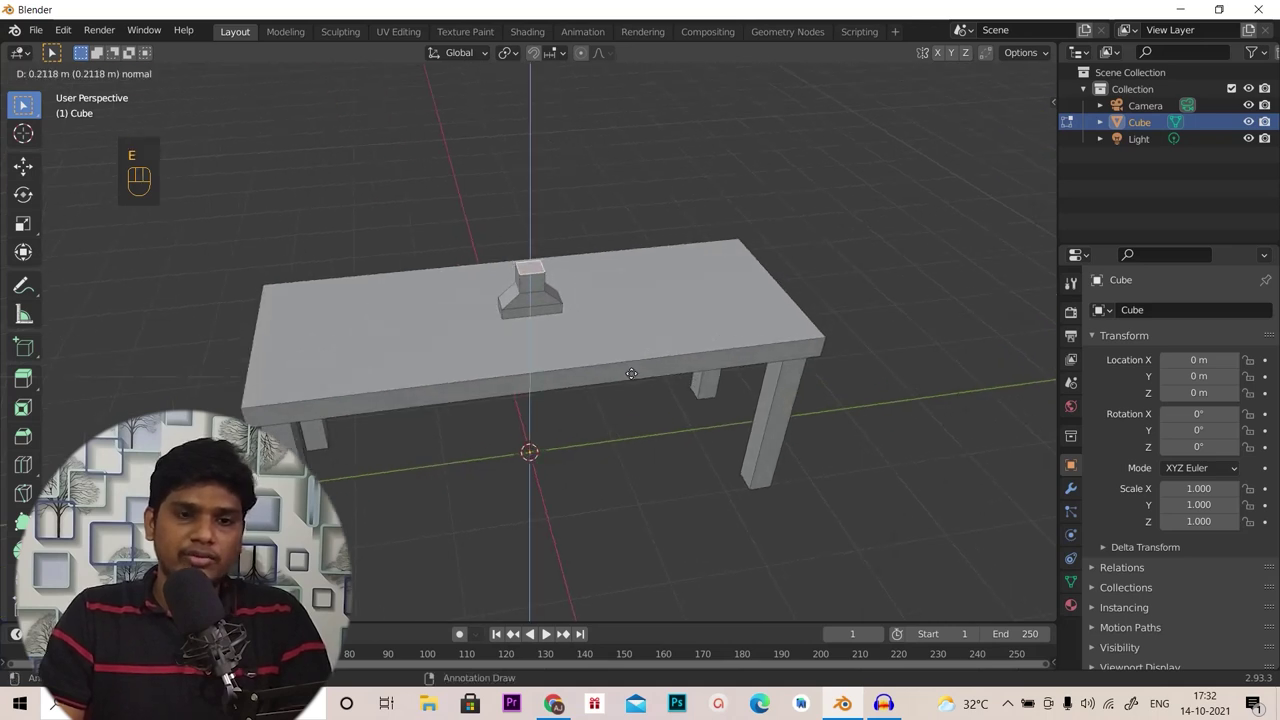
Stretch the stand top along Y and inset its front face to form a screen bezel
key("s")
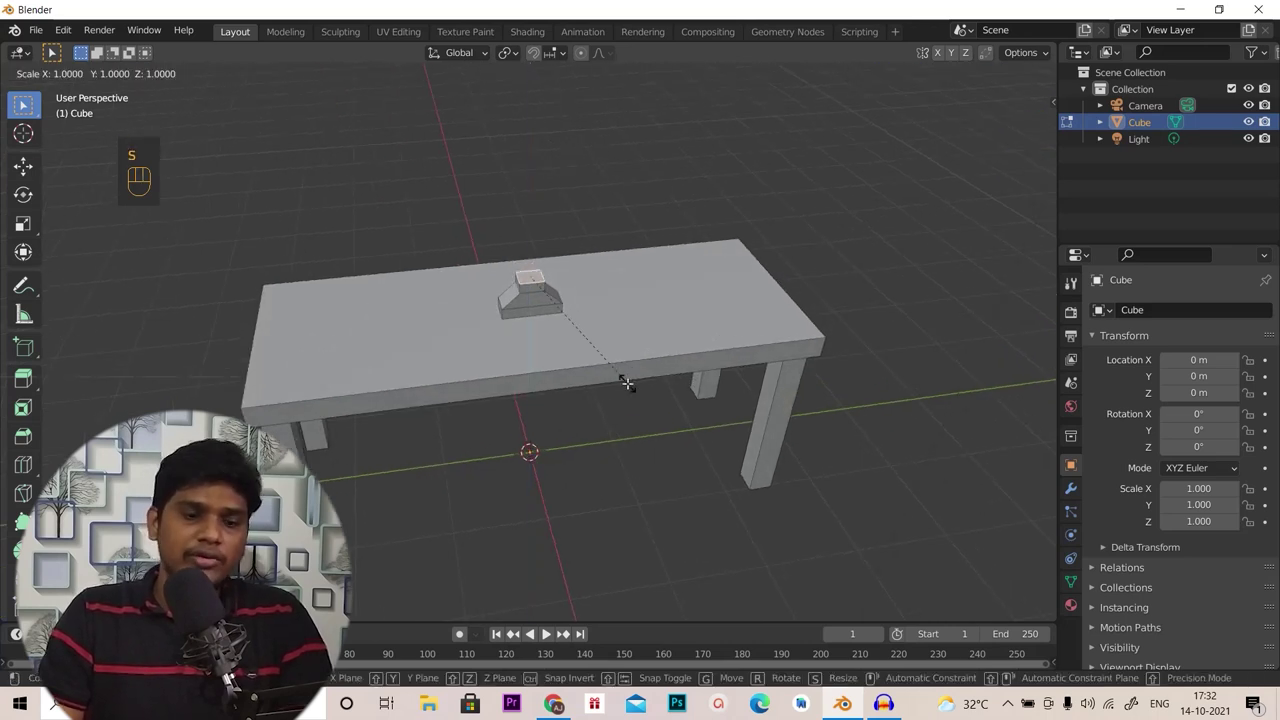
key("y")
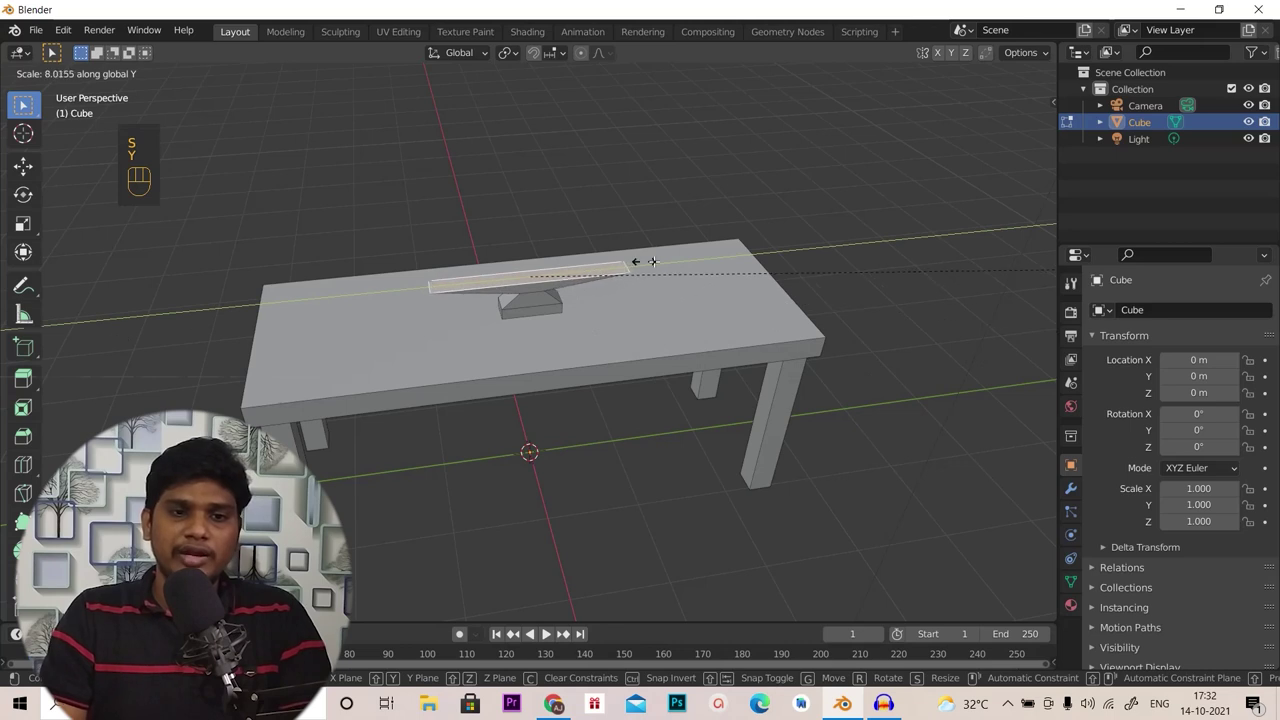
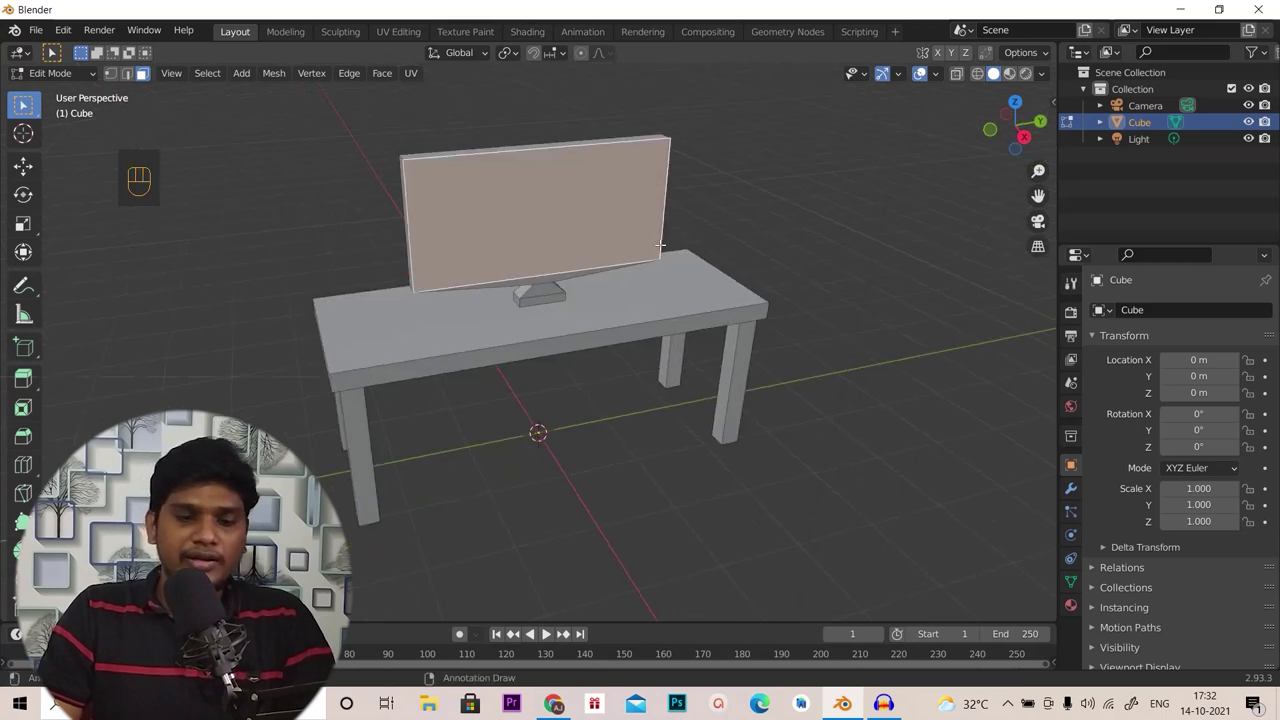
key("i")
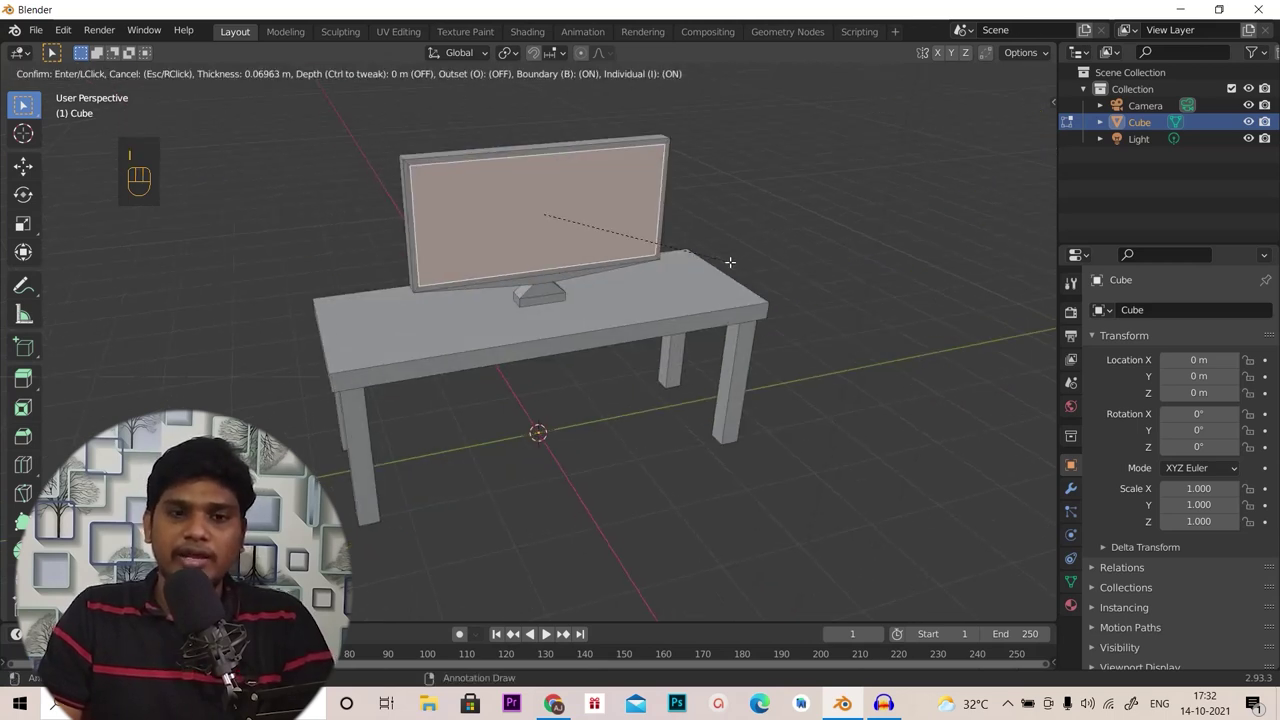
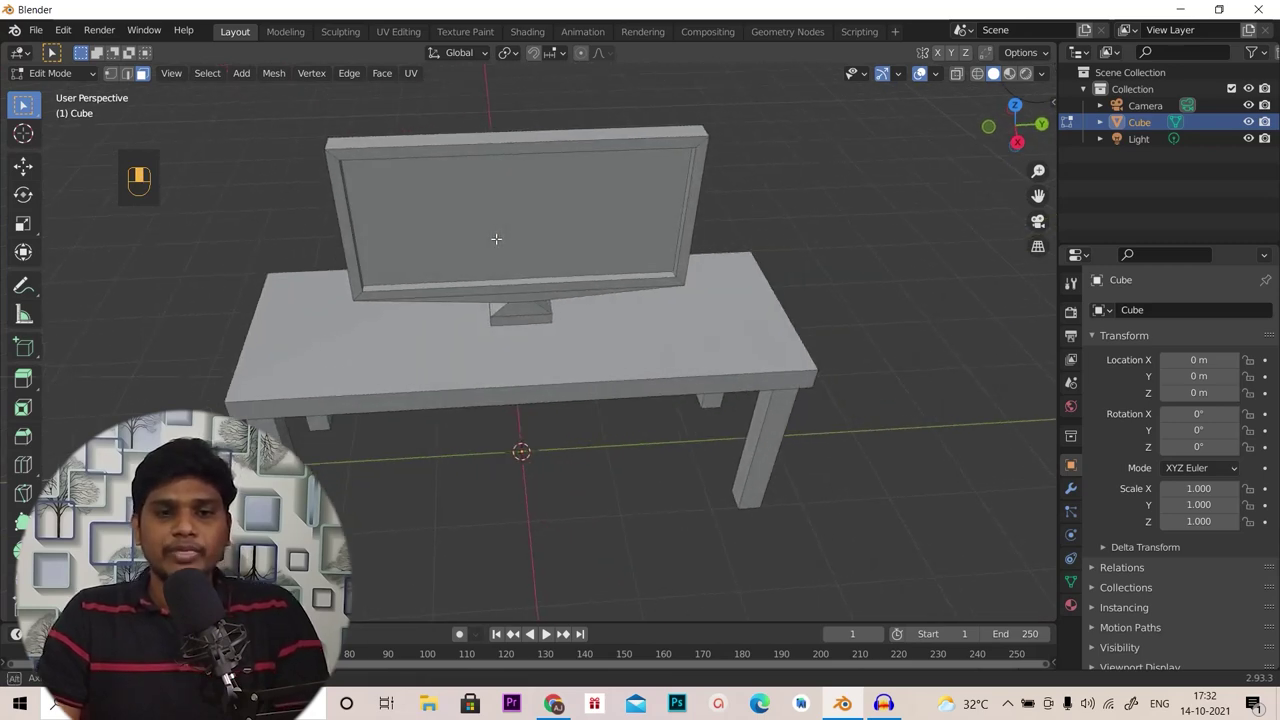
Select the whole monitor and shift it along Y toward the back of the desk
key("l")
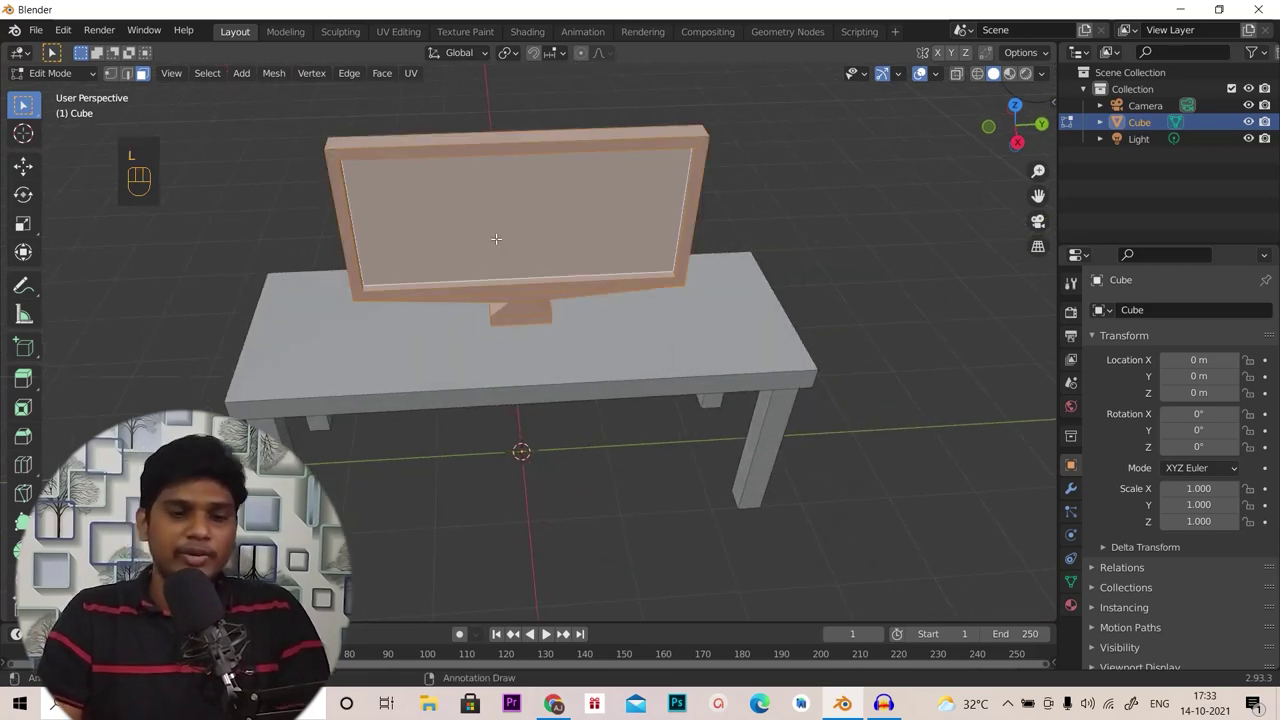
key("g")
key("y")
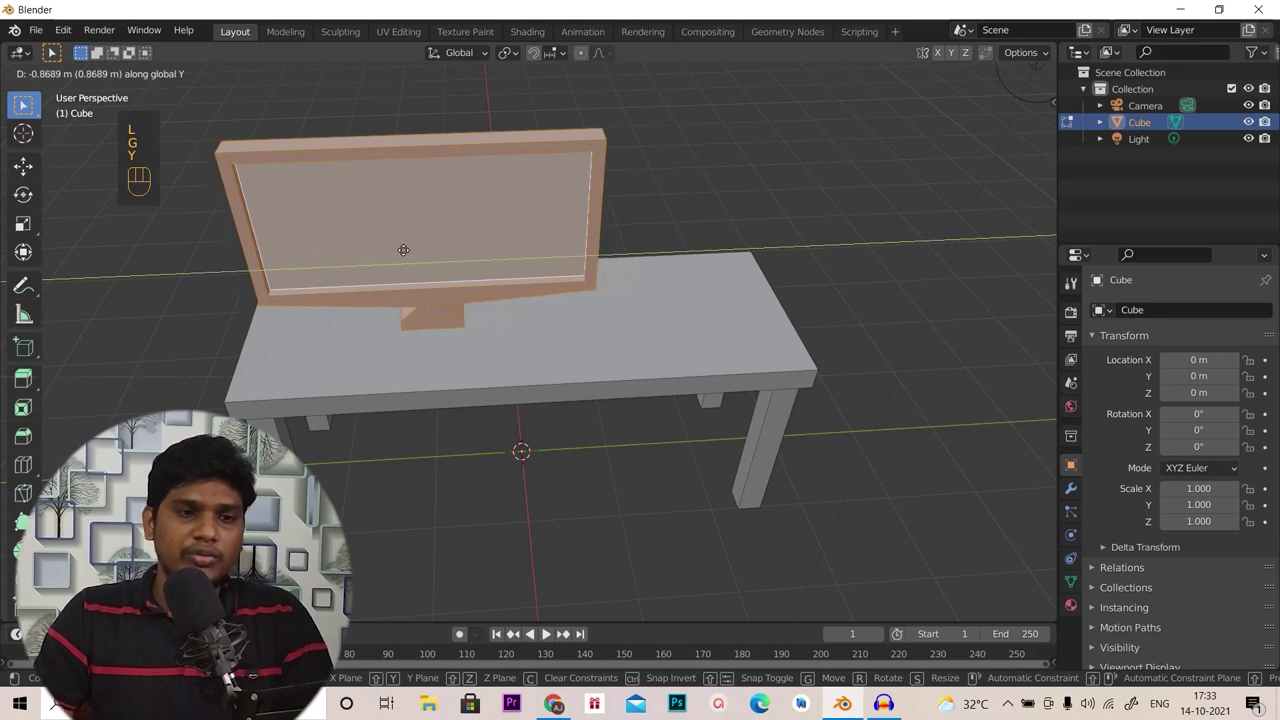
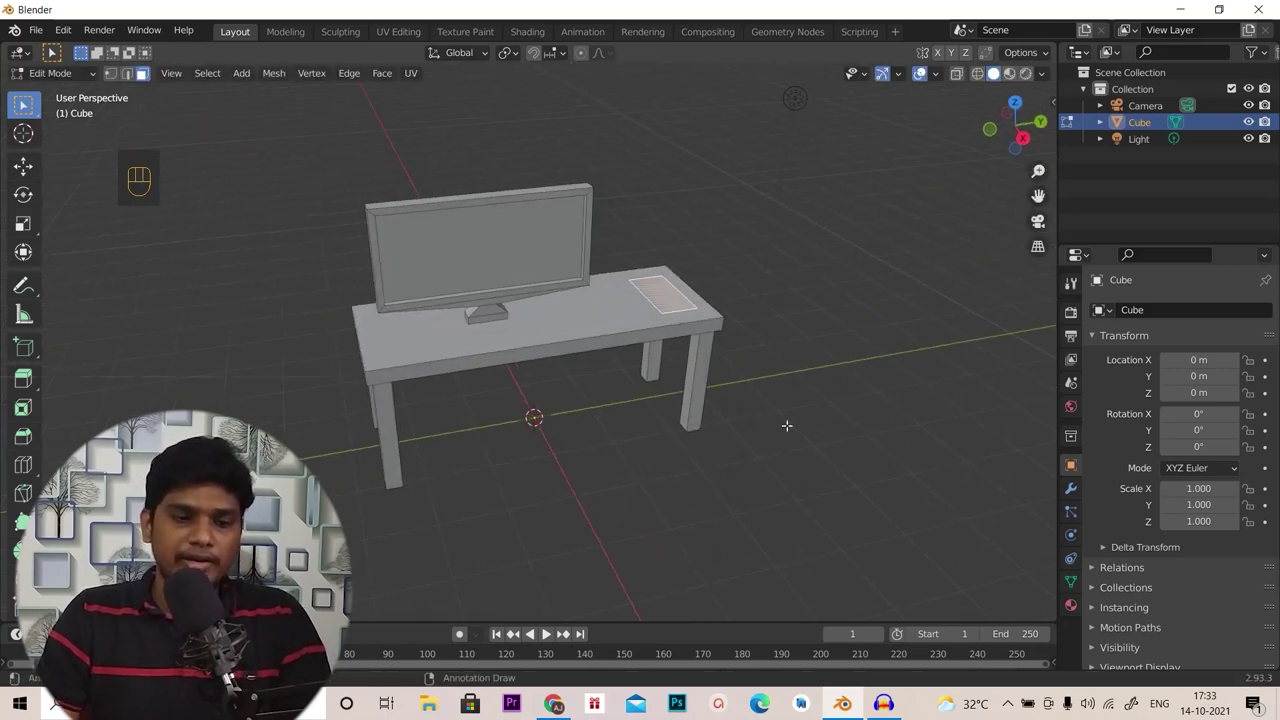
Extrude the right-end face up into a tower and widen it along X
key("e")
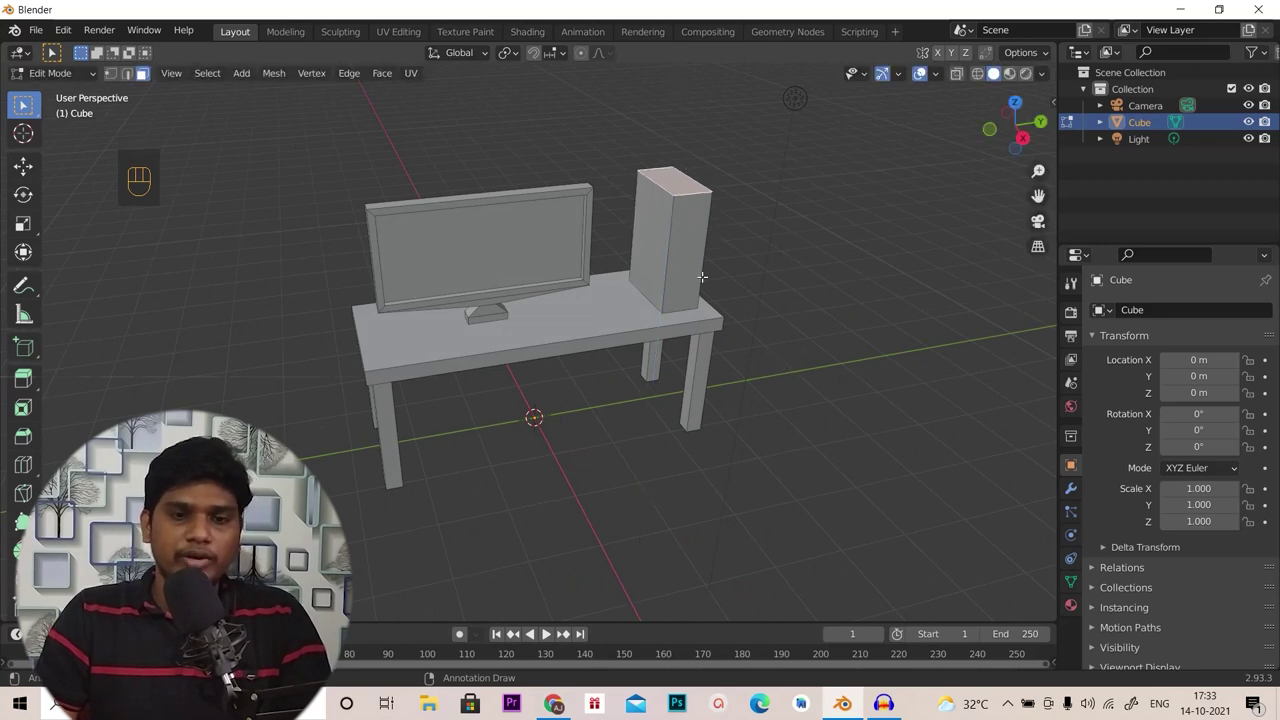
key("l")
key("s")
key("x")
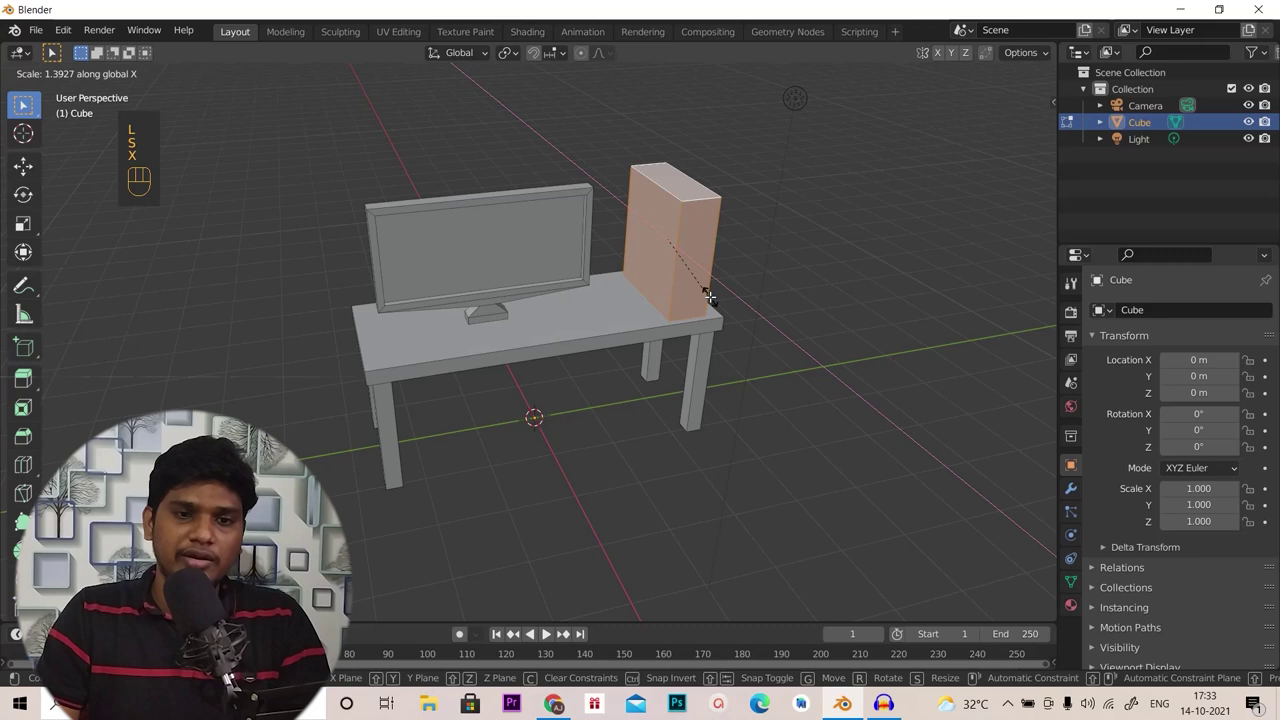
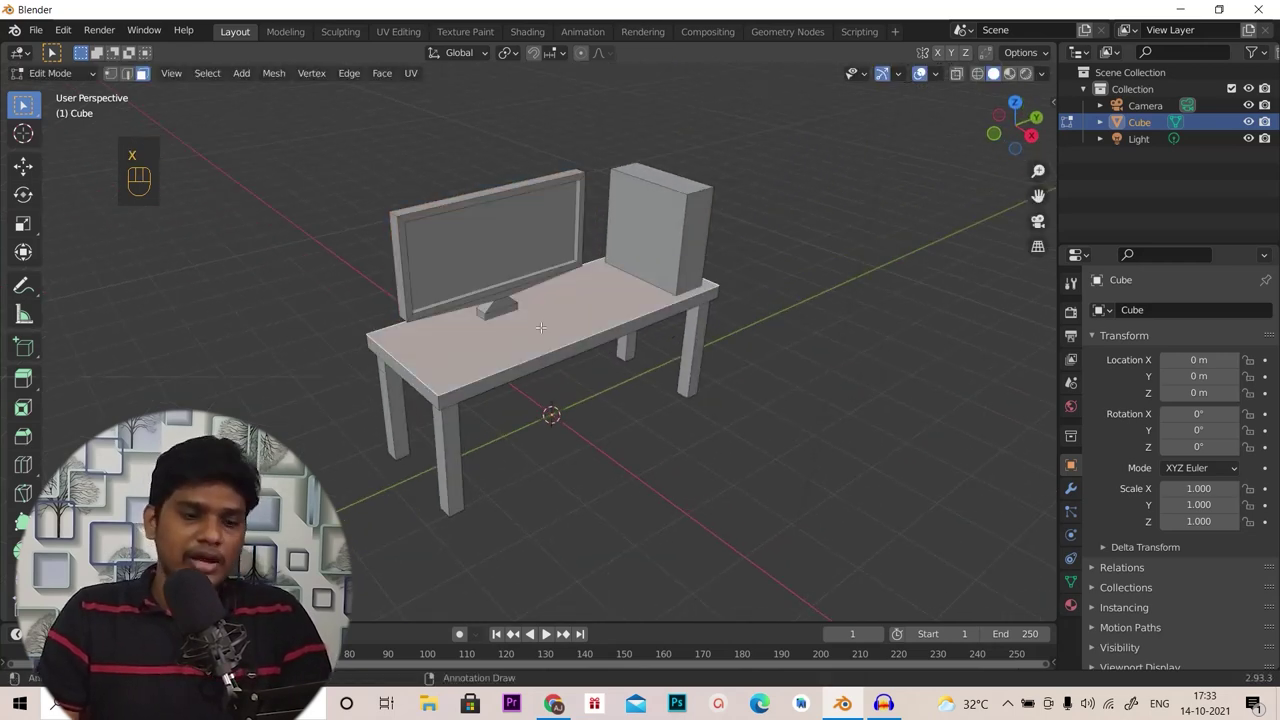
Duplicate a face to start a thin keyboard panel in front of the monitor
key("shift+d")
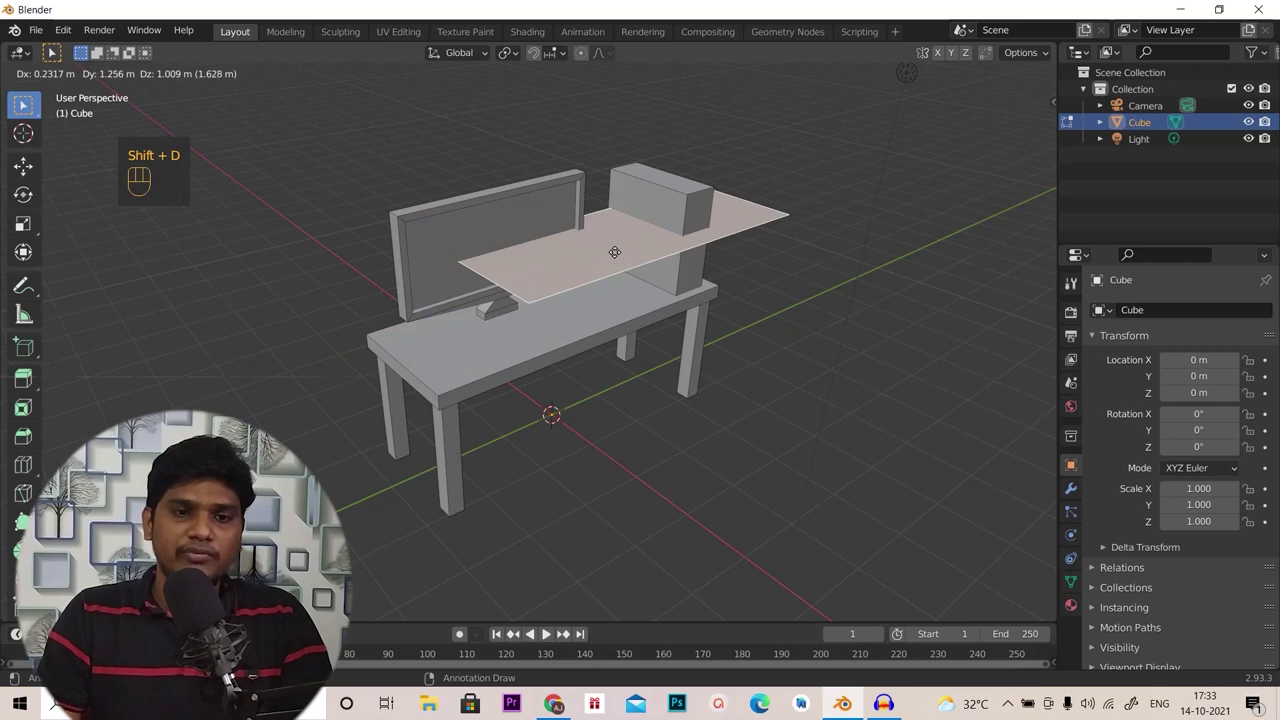
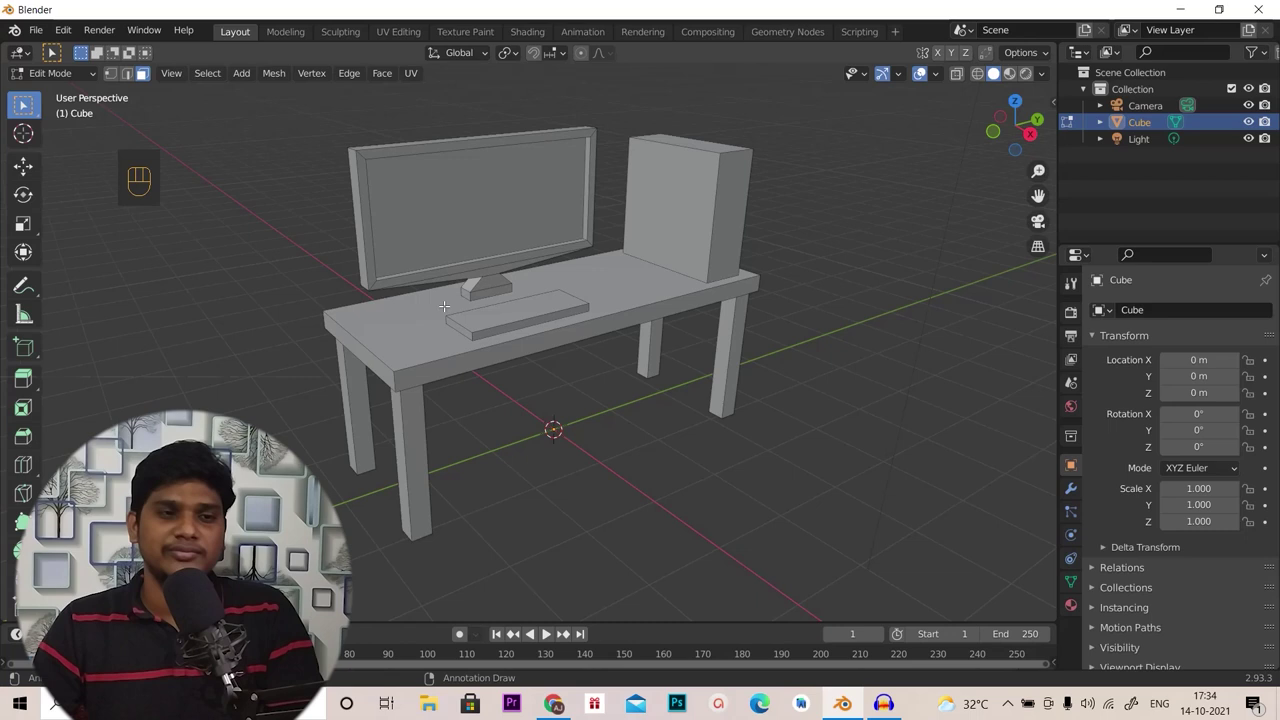
In Object Mode add a new material, Material.001, to the desk and set its base colour dark
key("Tab")
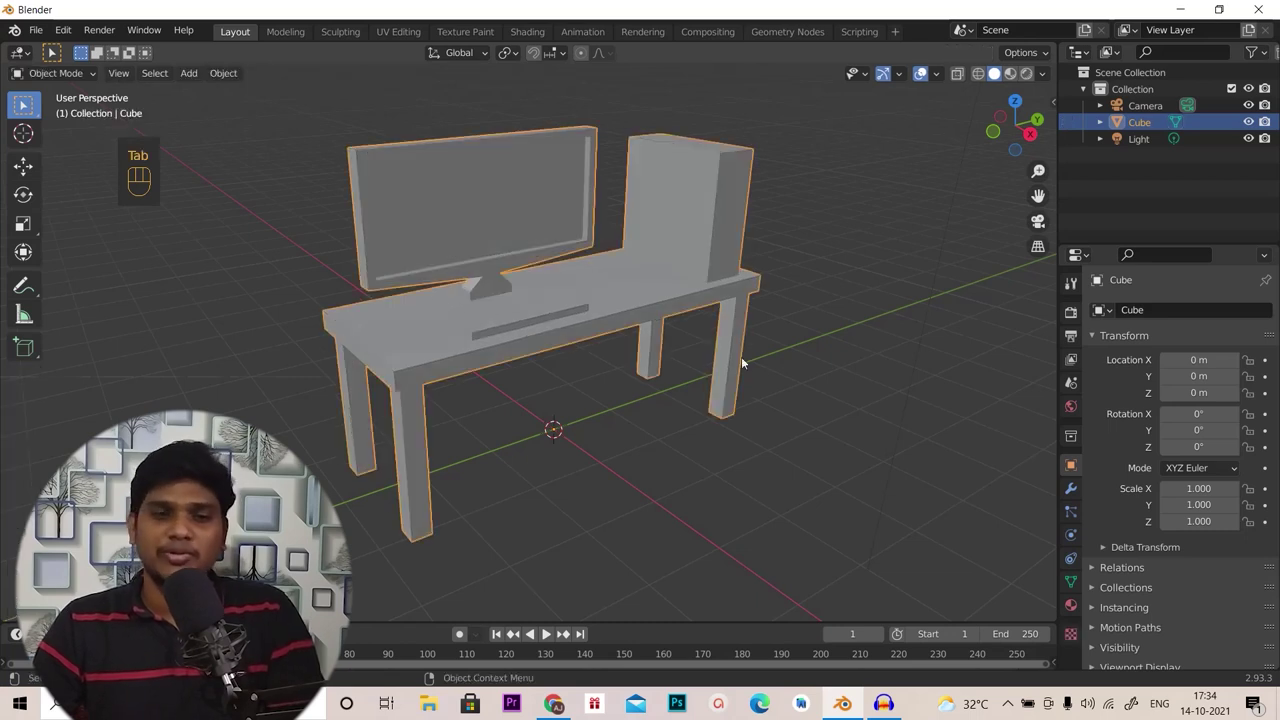
left_click(678, 355)
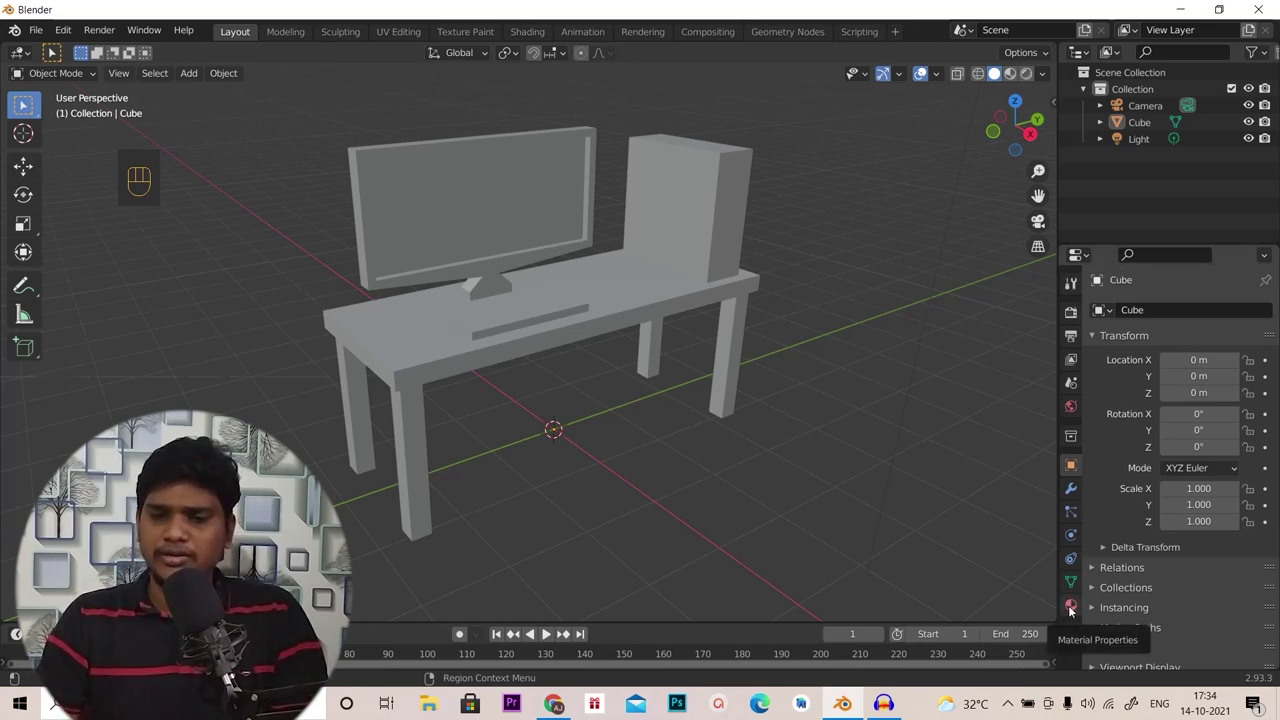
left_click(1076, 612)
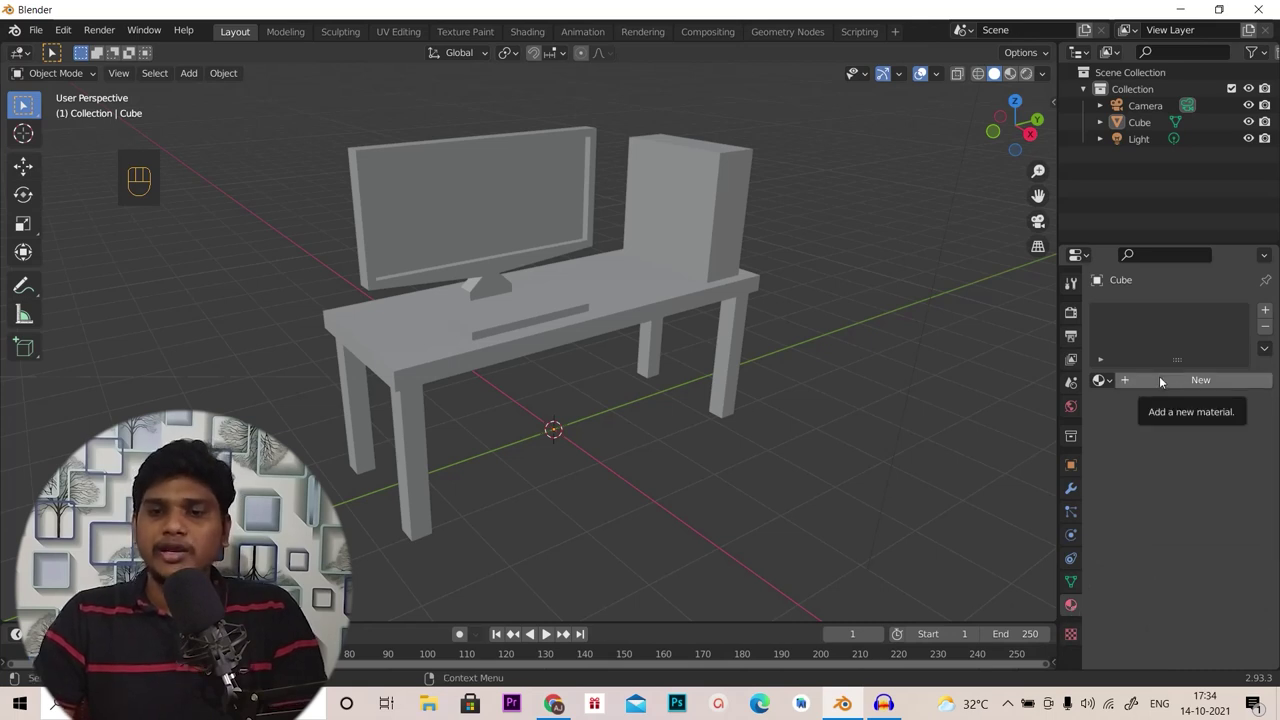
left_click(1164, 380)
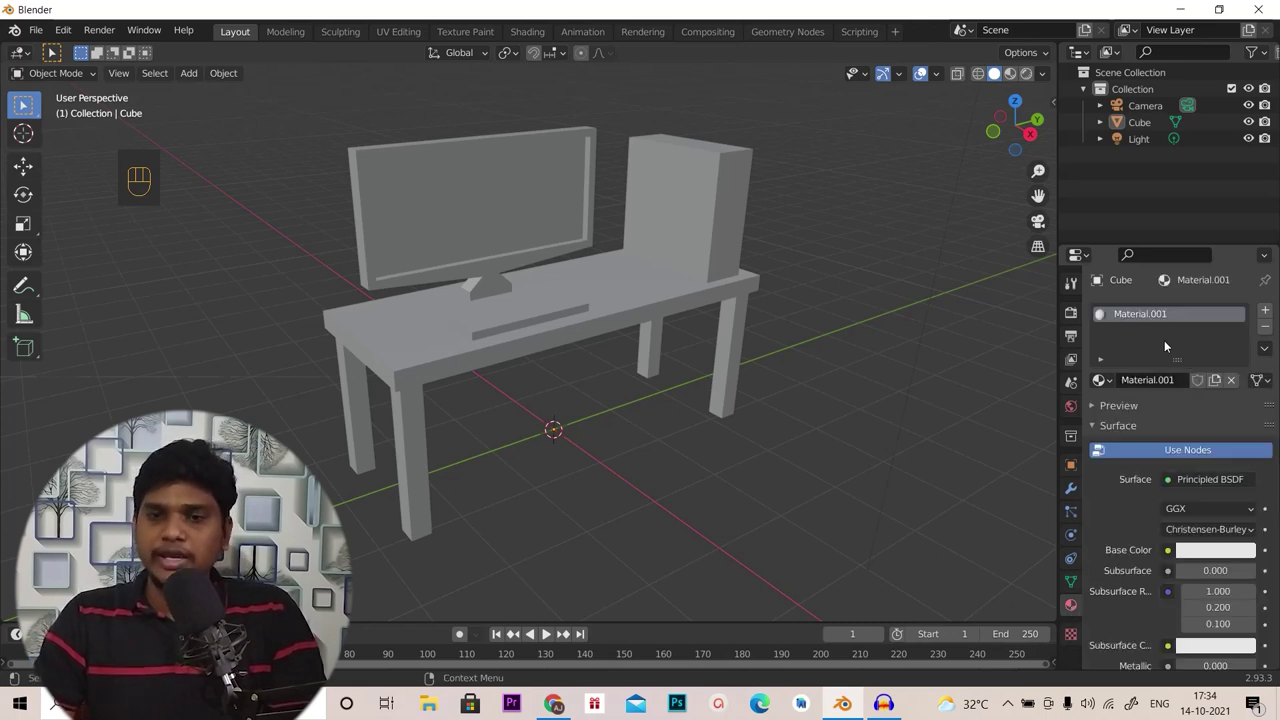
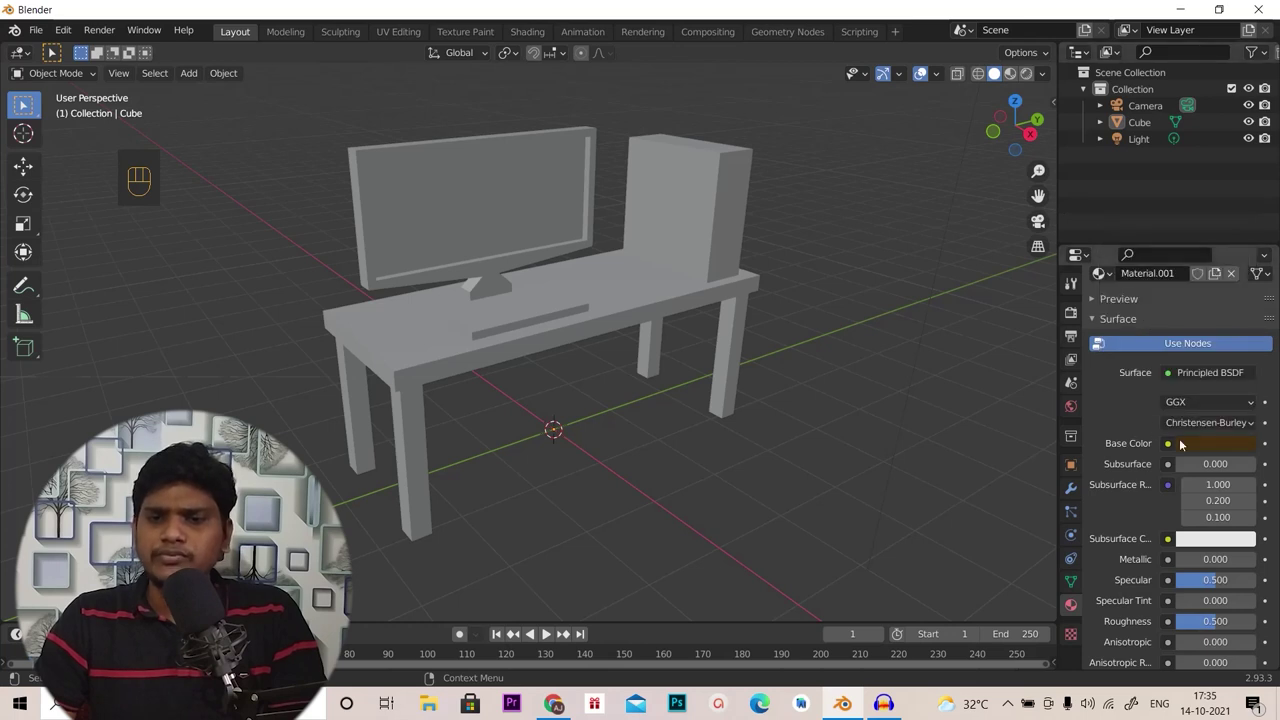
left_click(1077, 608)
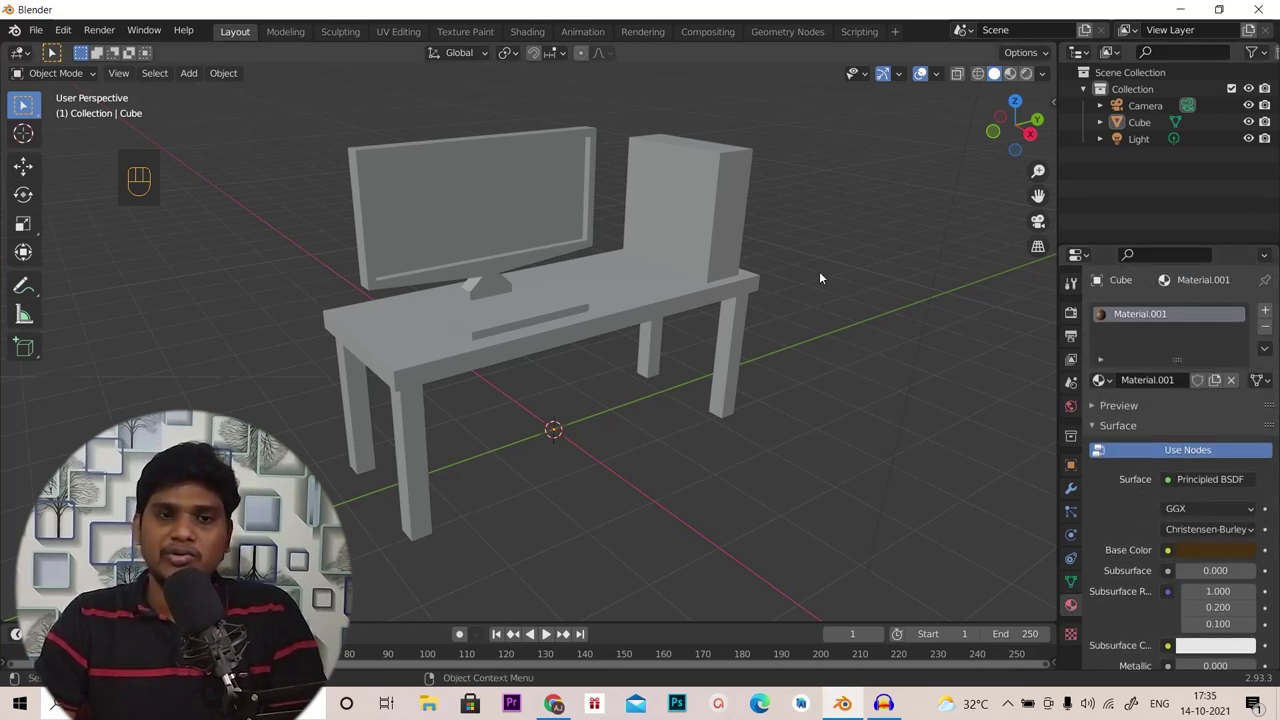
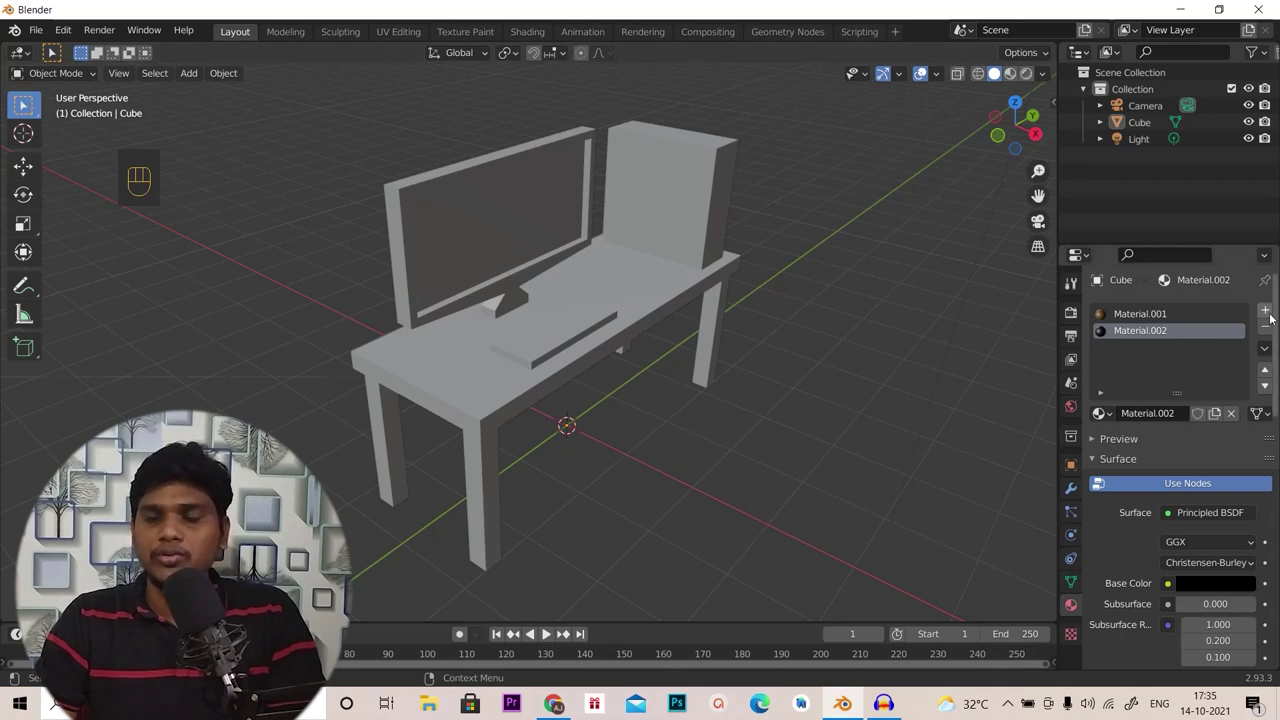
Add a third material slot with a new material and set its base colour to blue
left_click(1272, 314)
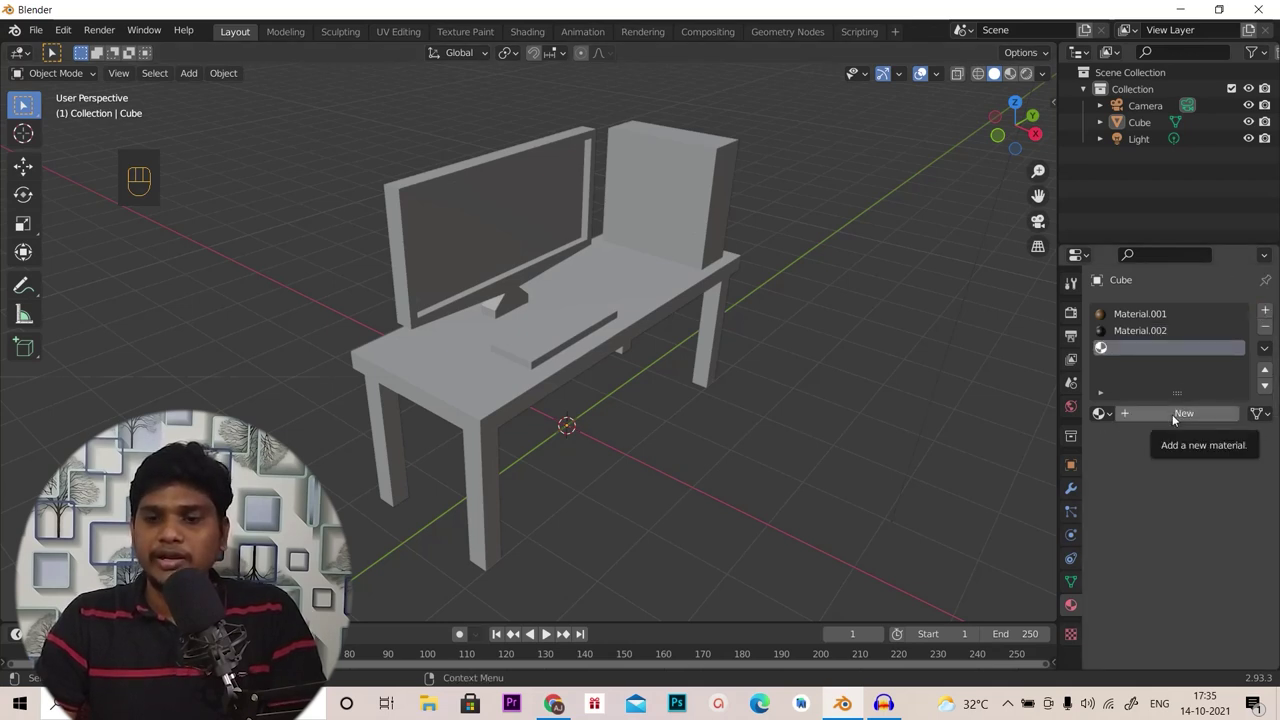
left_click(1177, 418)
left_click(1234, 597)
left_click_drag(1218, 537, 1193, 410)
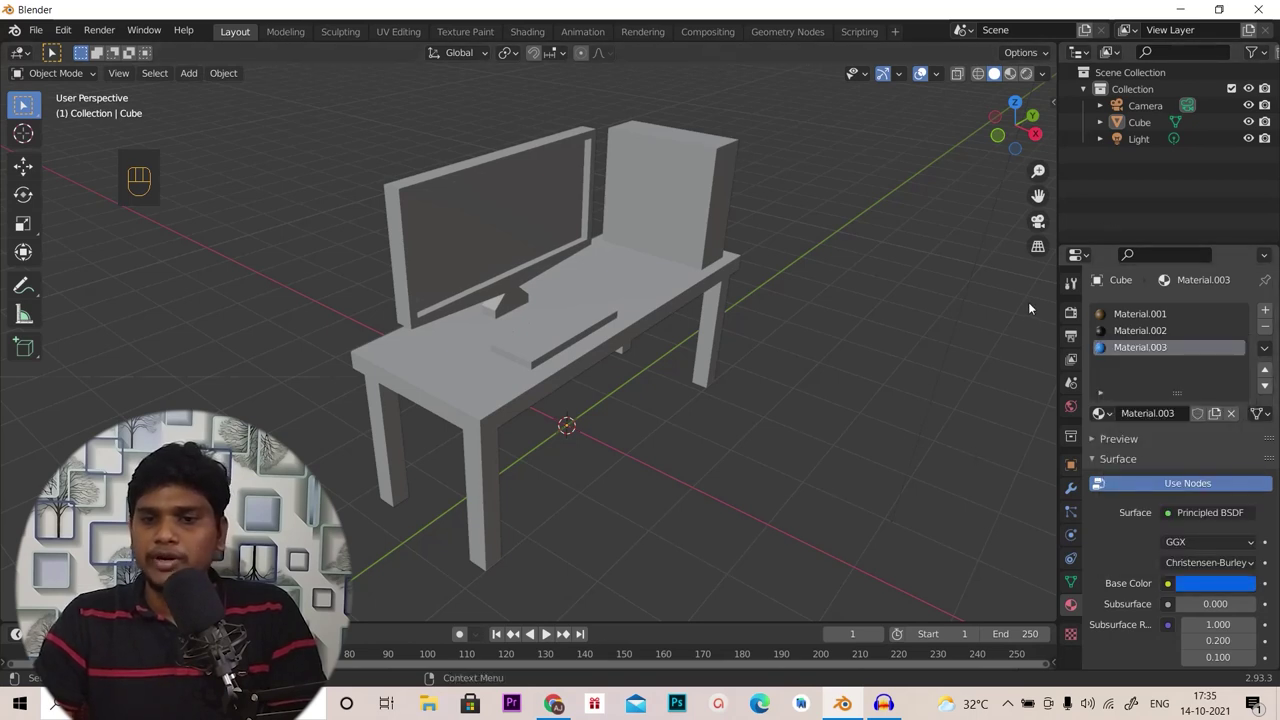
Orbit around and under the desk to inspect it and select the Cube object
middle_click(899, 409)
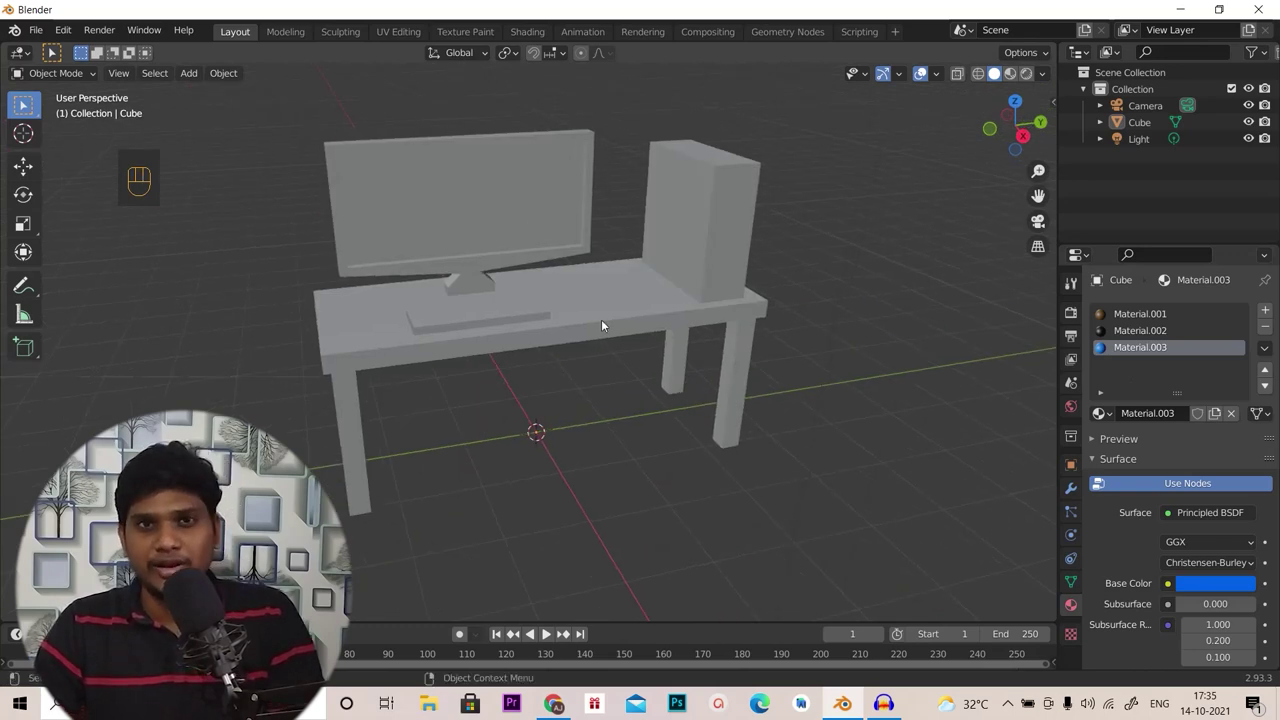
middle_click(676, 347)
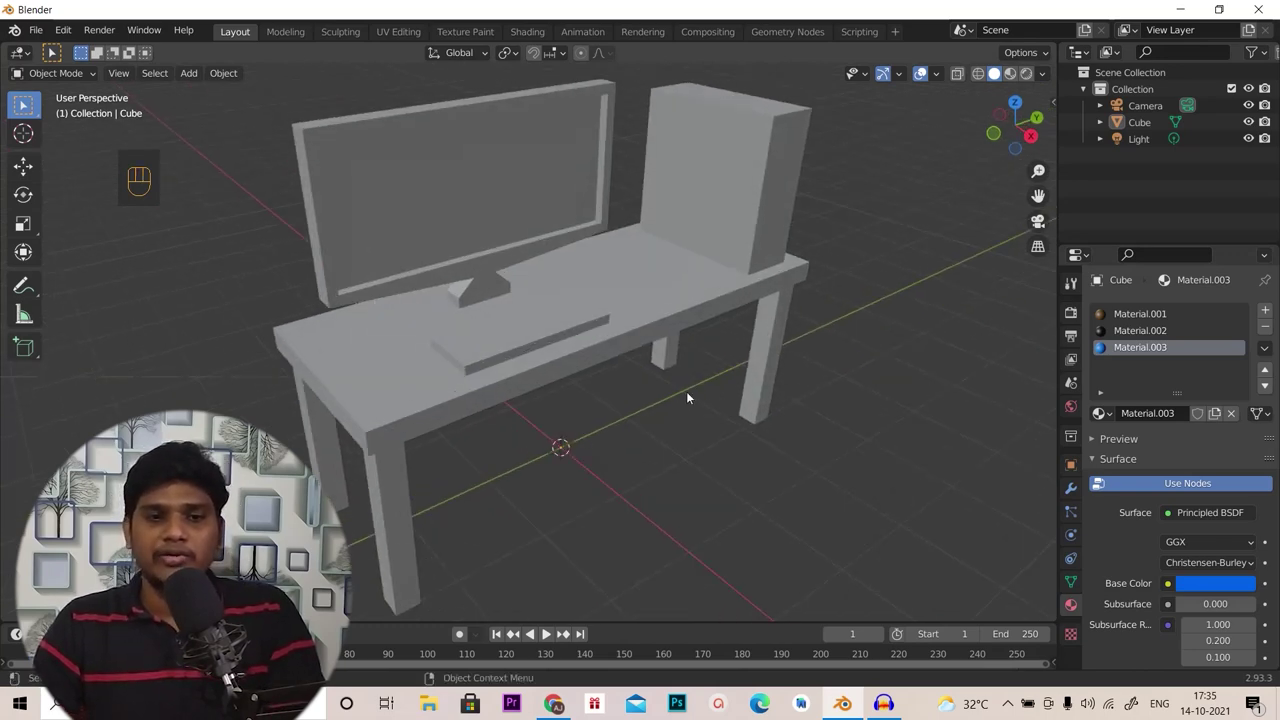
middle_click(727, 399)
left_click_drag(526, 467, 503, 422)
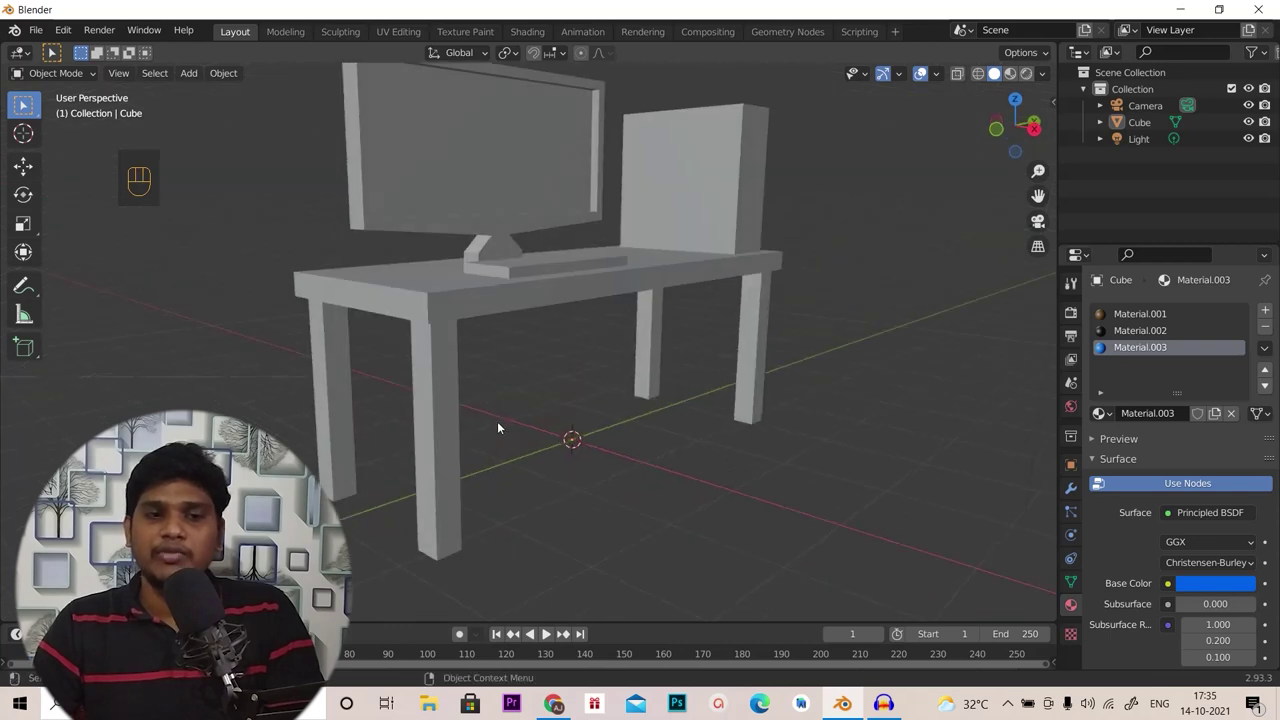
left_click_drag(467, 345, 450, 317)
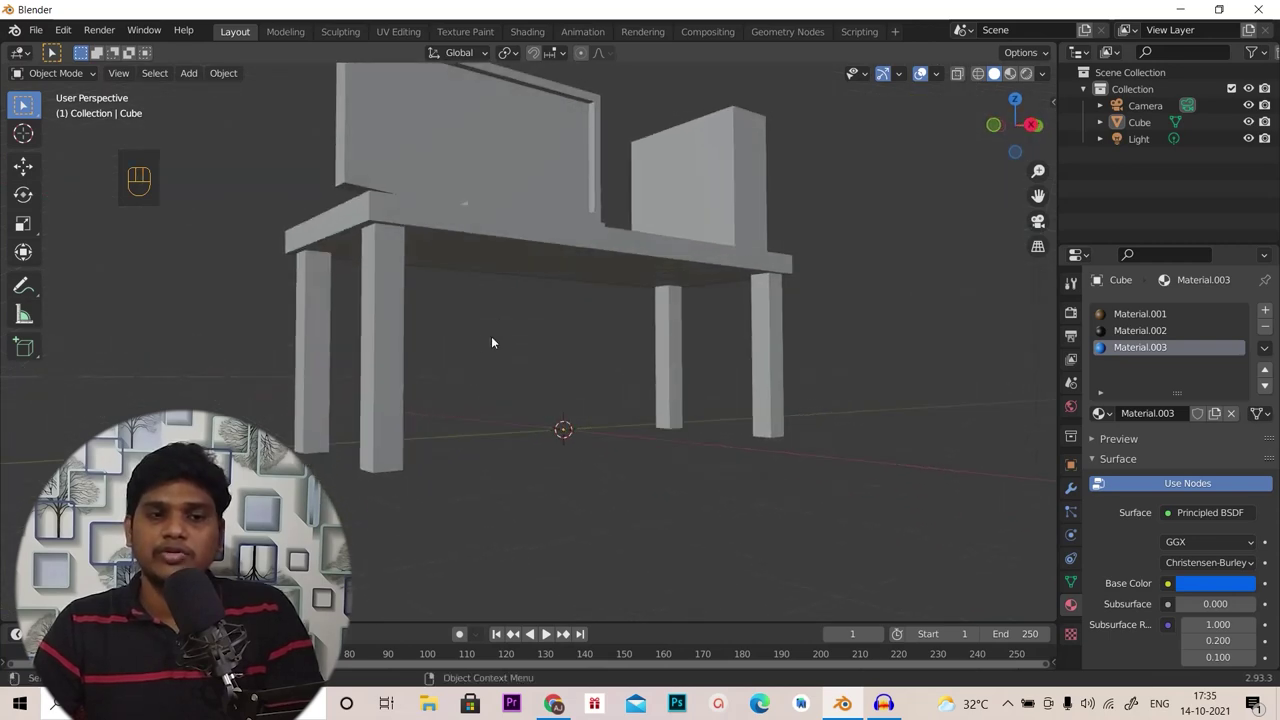
left_click_drag(431, 347, 501, 373)
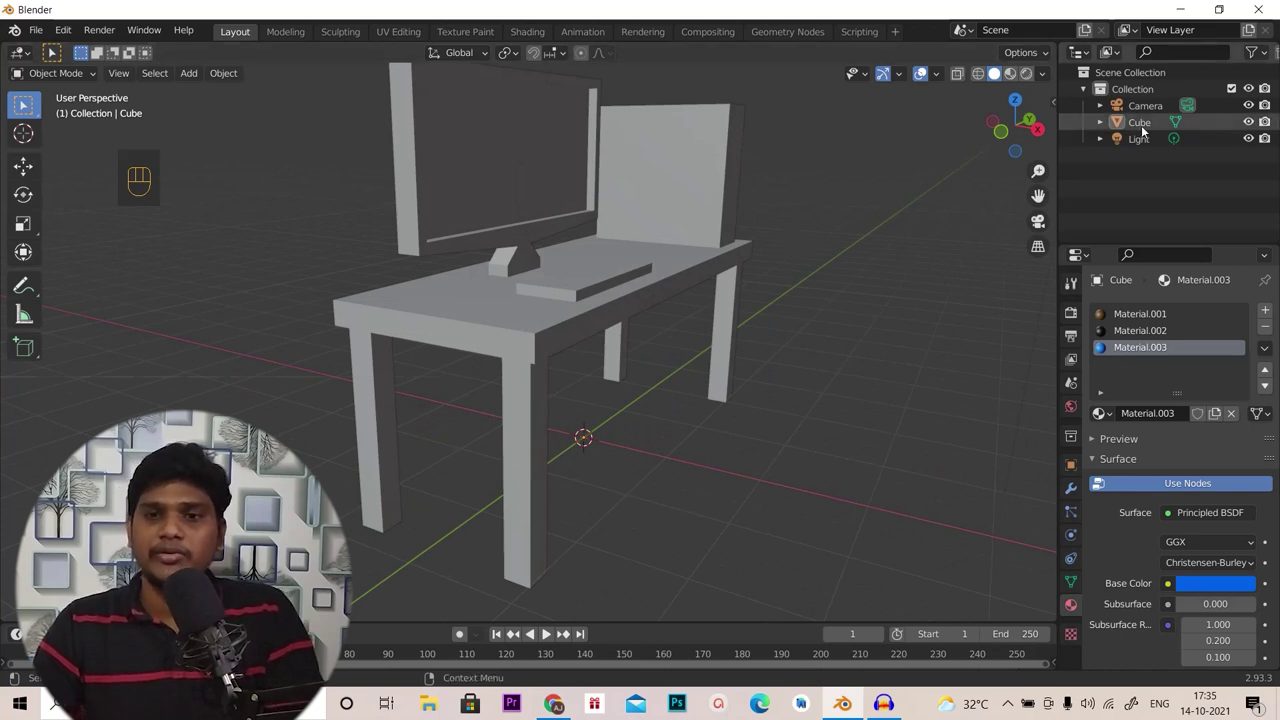
left_click(1156, 131)
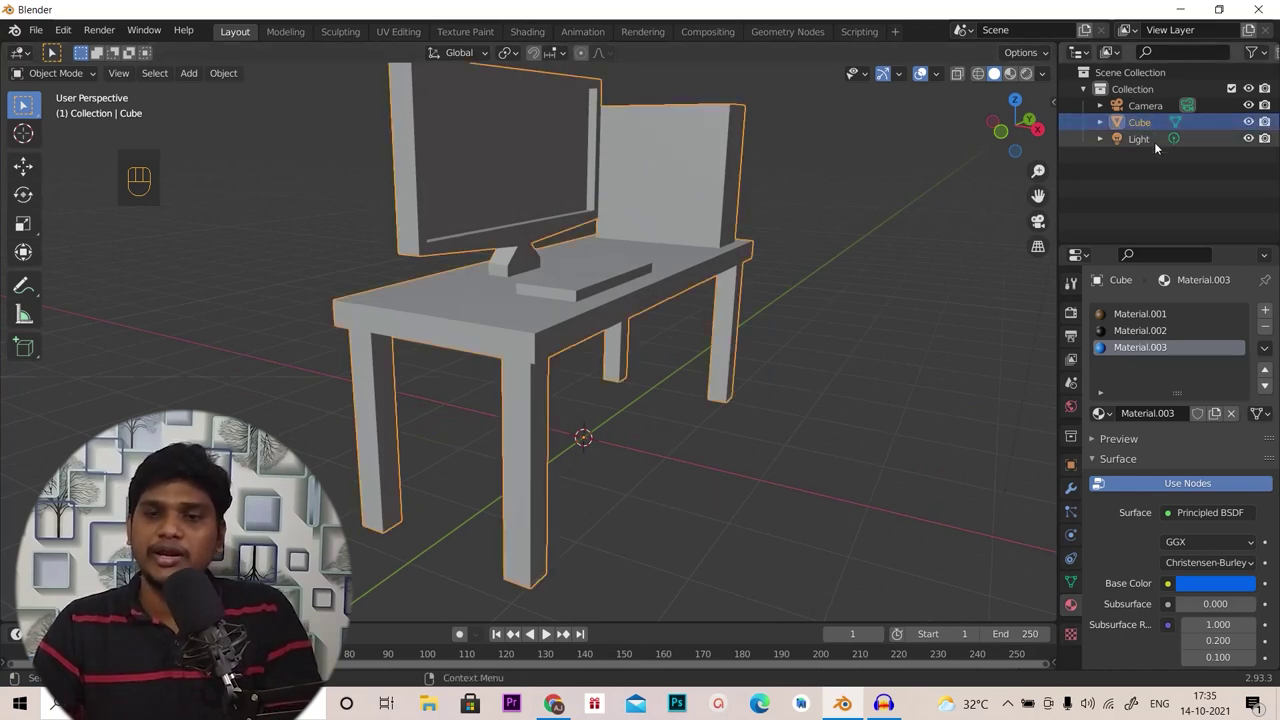
left_click_drag(743, 354, 624, 383)
left_click_drag(565, 355, 589, 354)
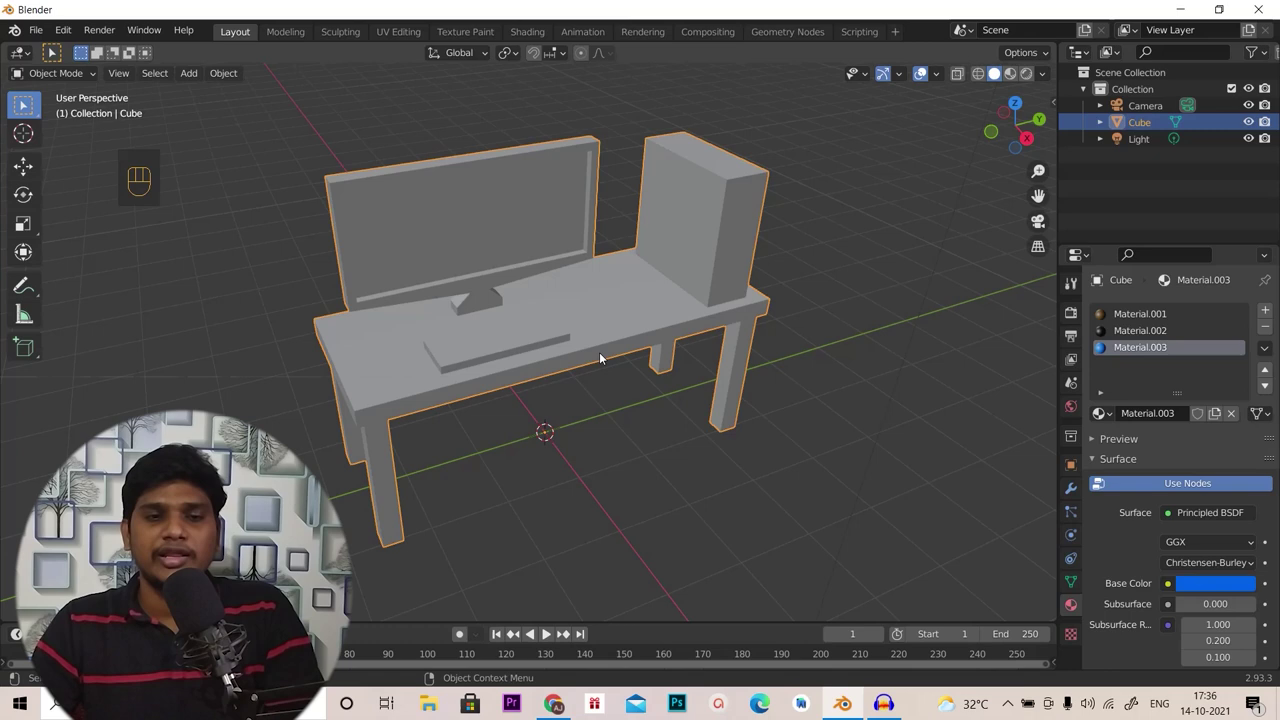
left_click_drag(615, 356, 628, 356)
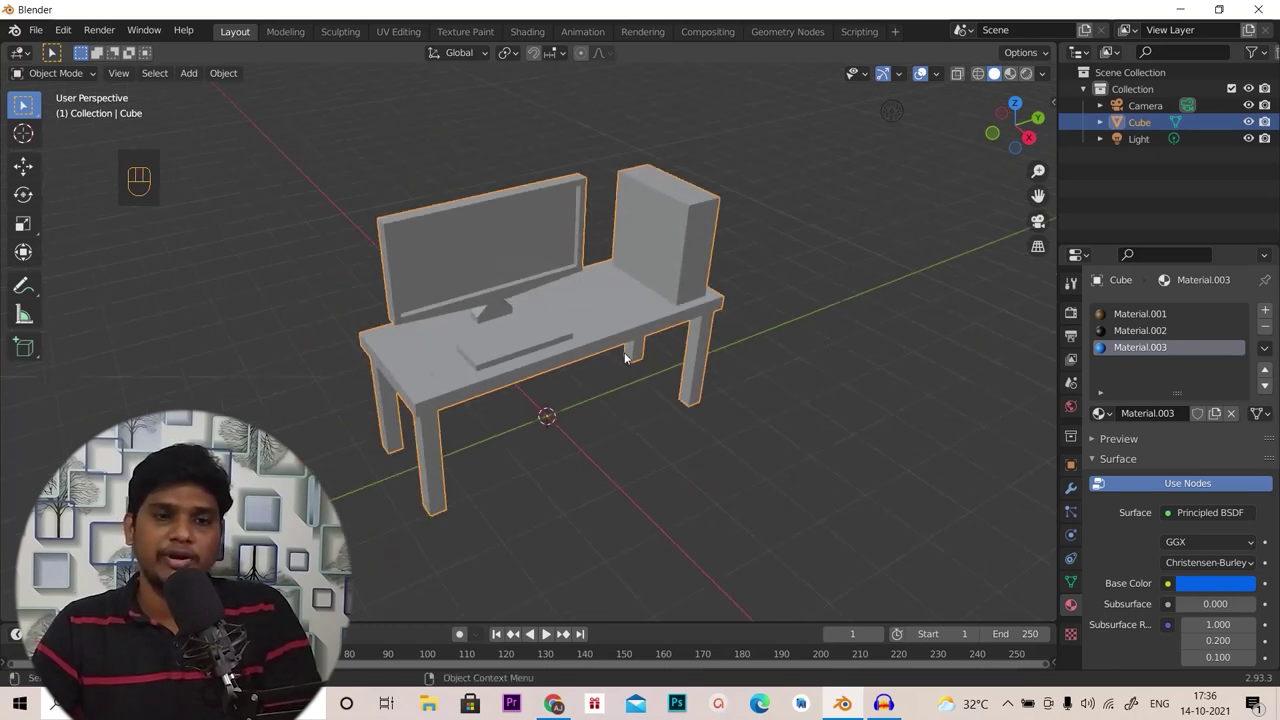
In Edit Mode with Material Preview shading, select the linked monitor piece
key("Tab")
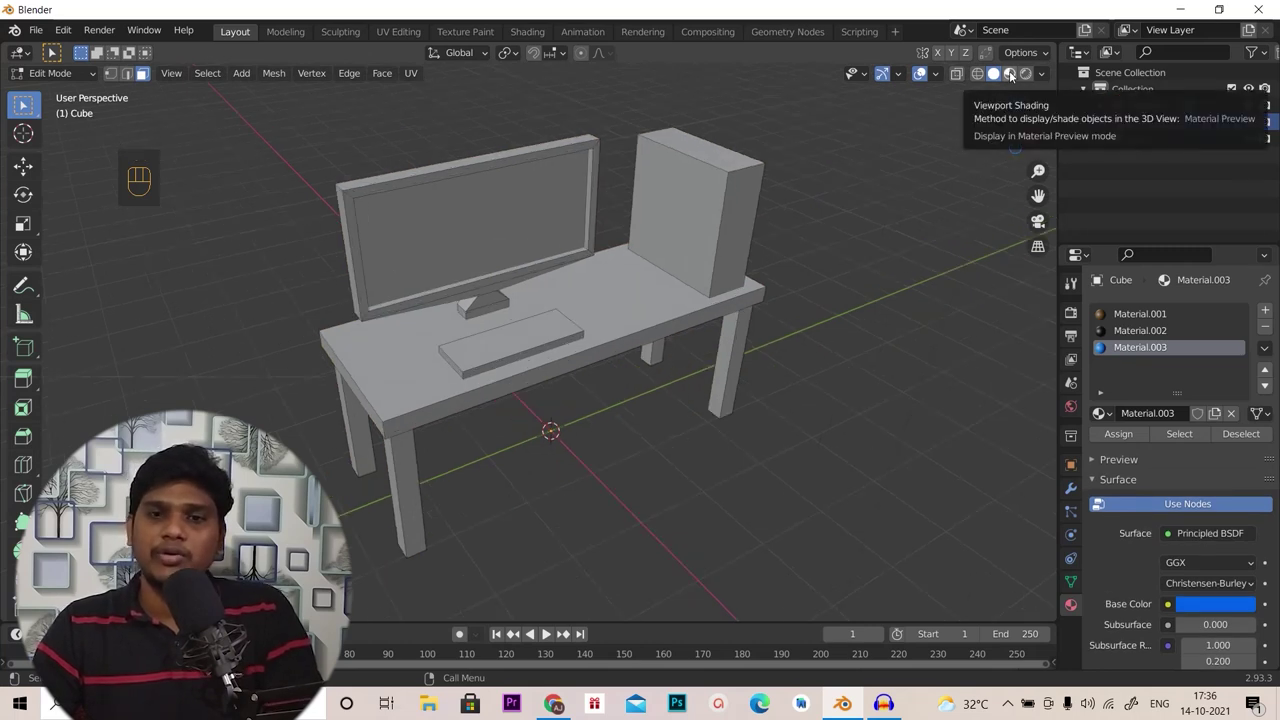
left_click(1014, 75)
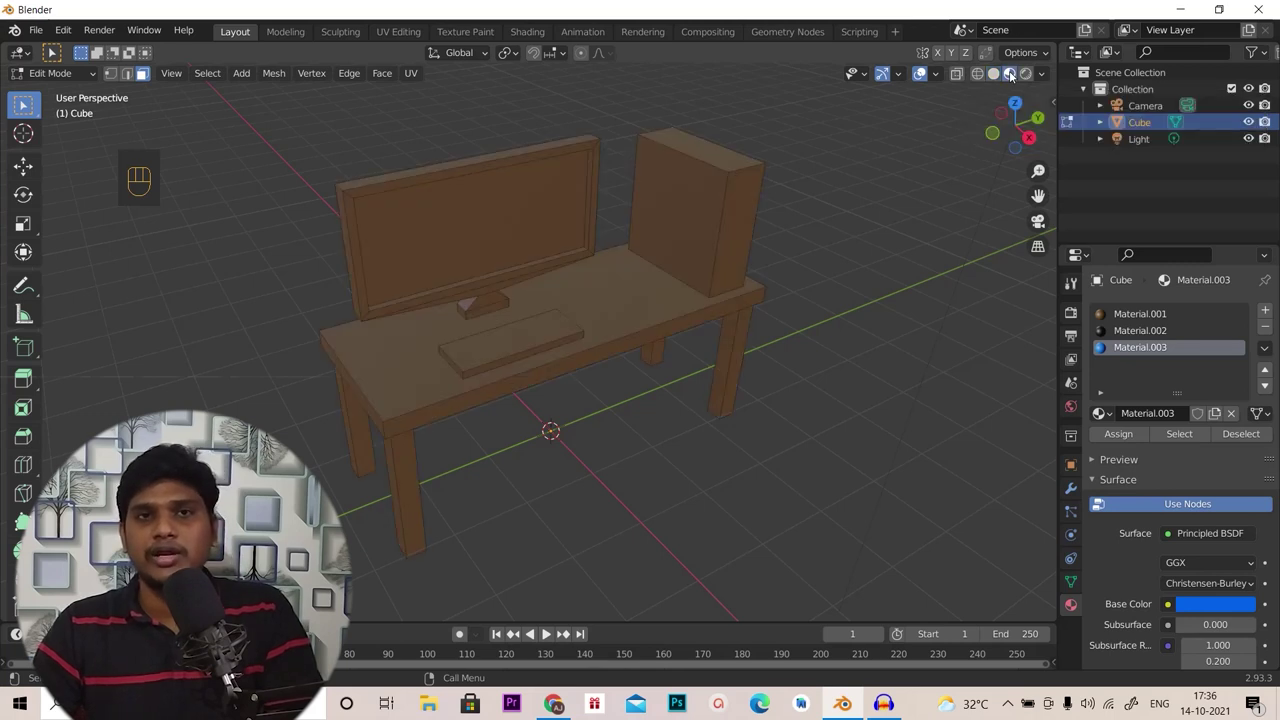
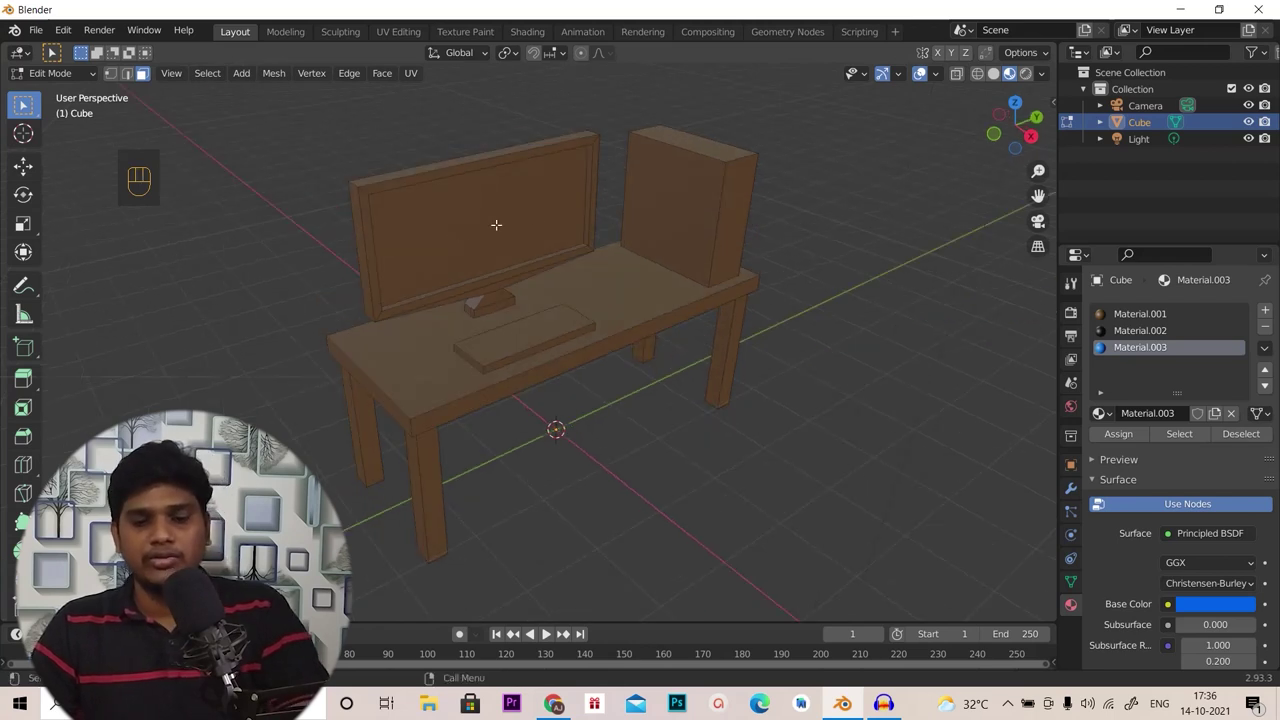
key("l")
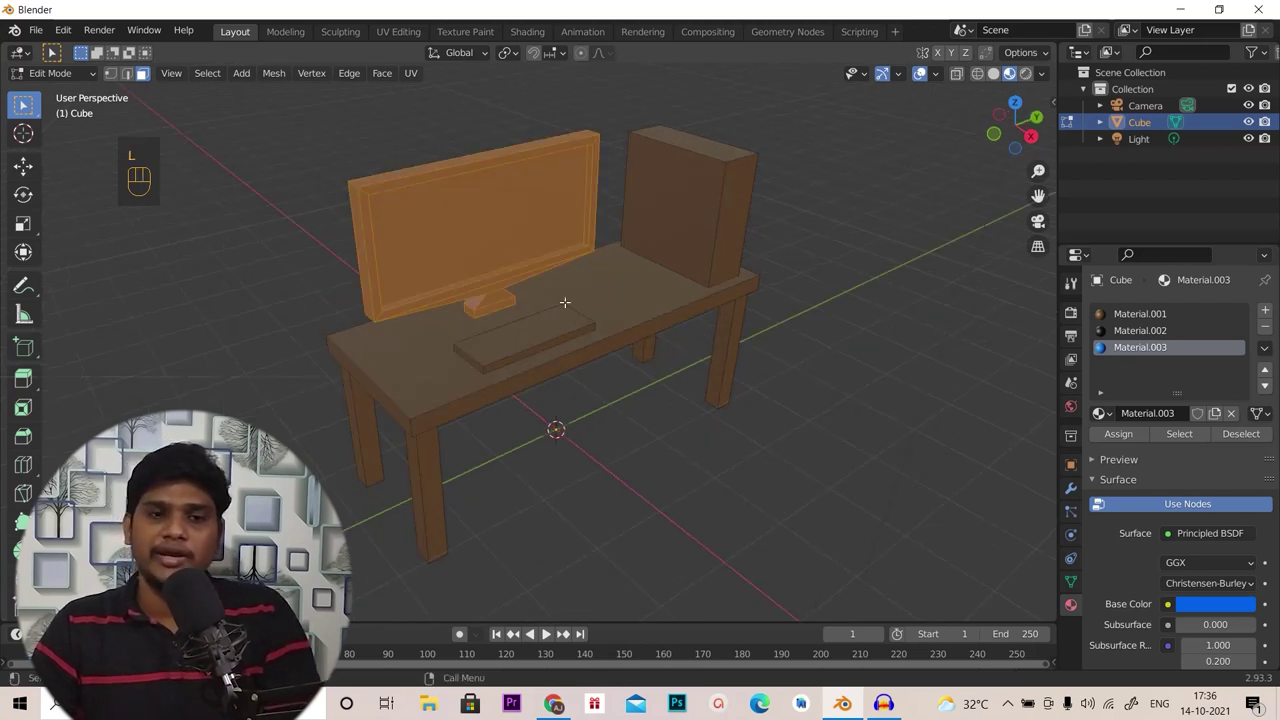
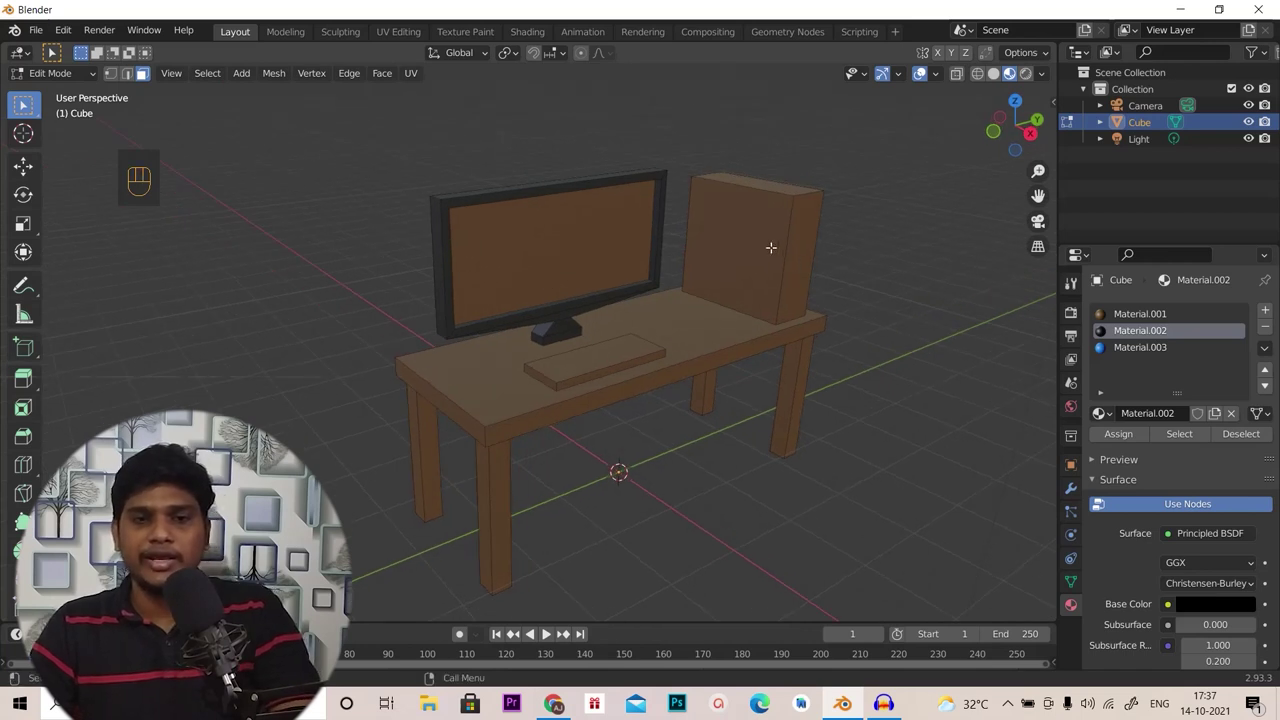
Assign the black material to the tower, keyboard and monitor frame and the blue one to the screen
key("l")
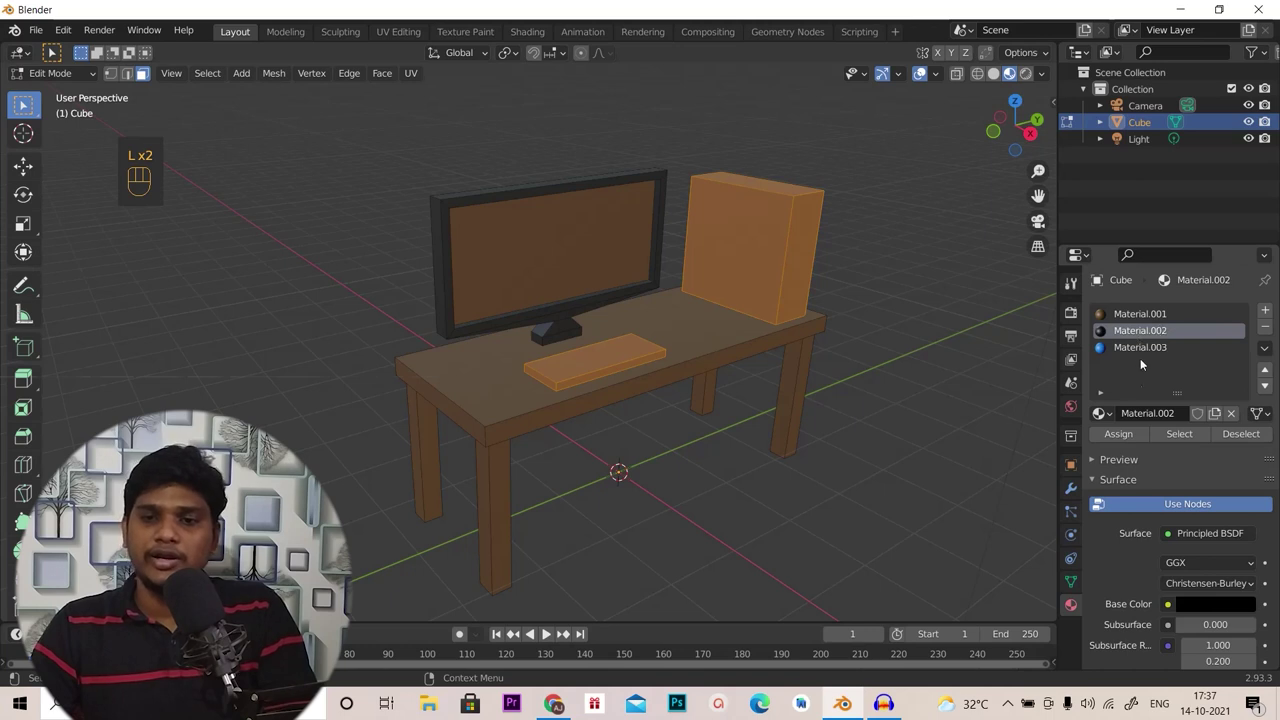
left_click(1120, 437)
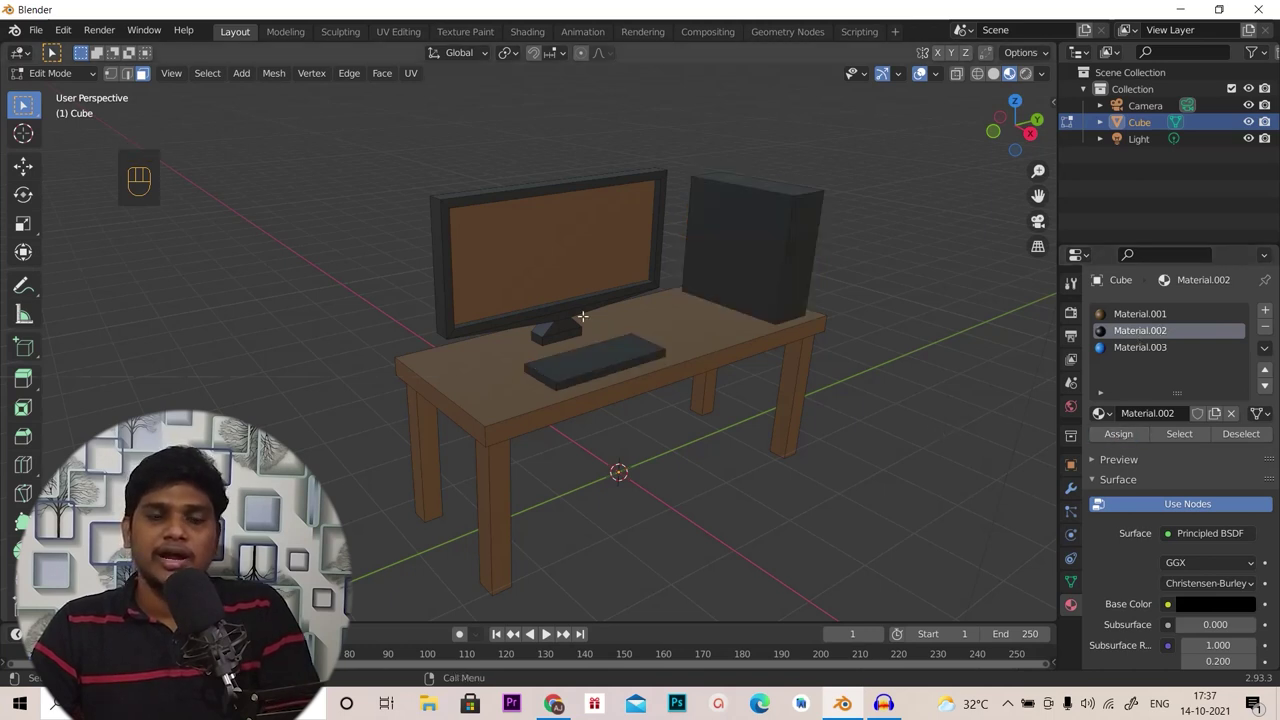
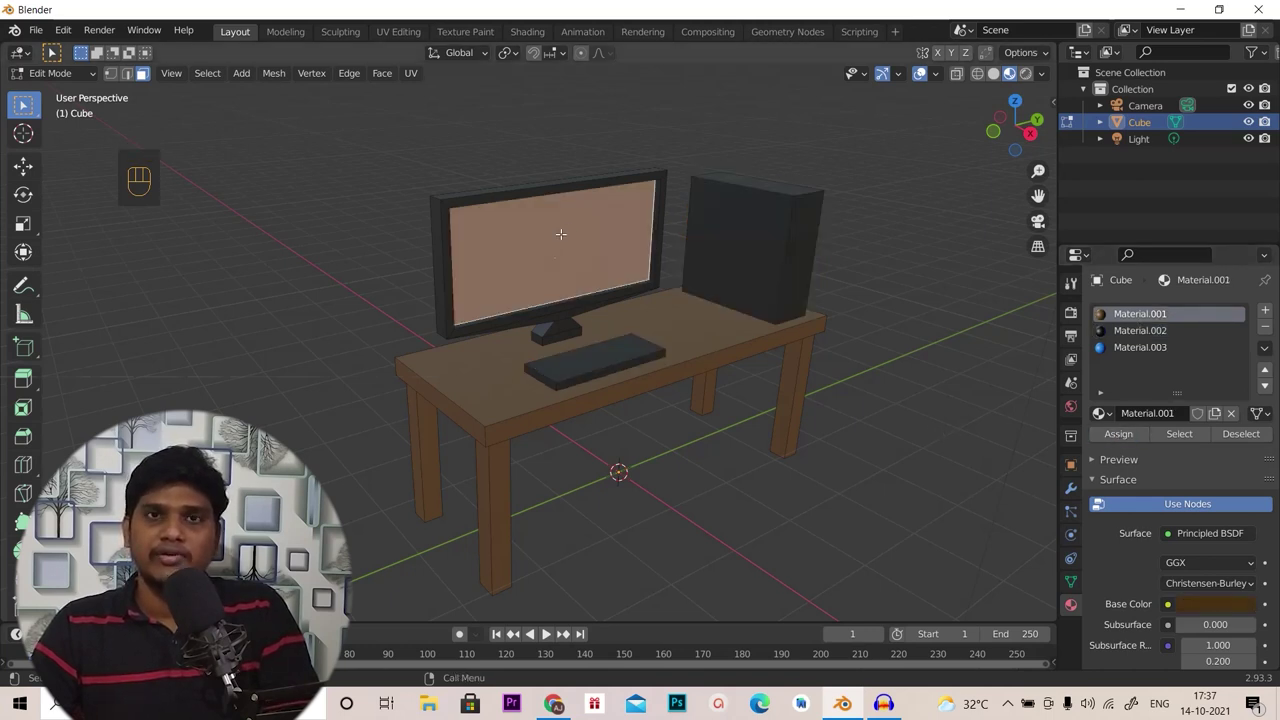
left_click(1173, 352)
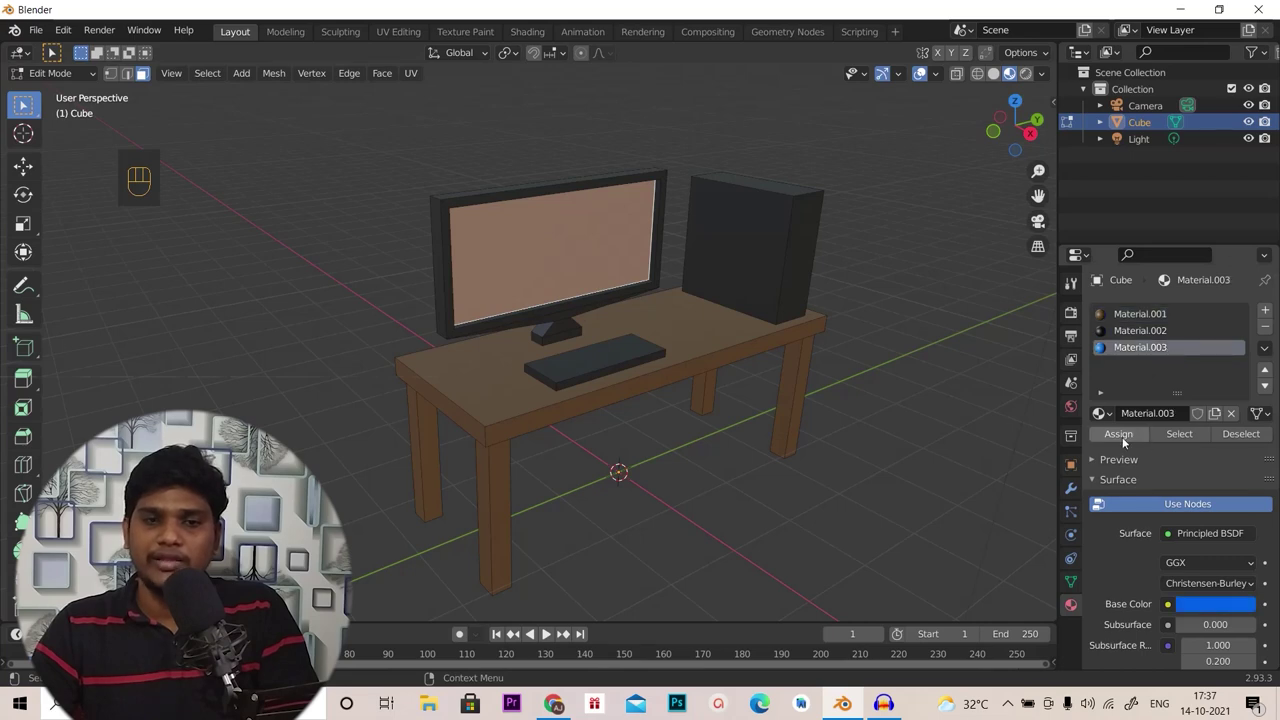
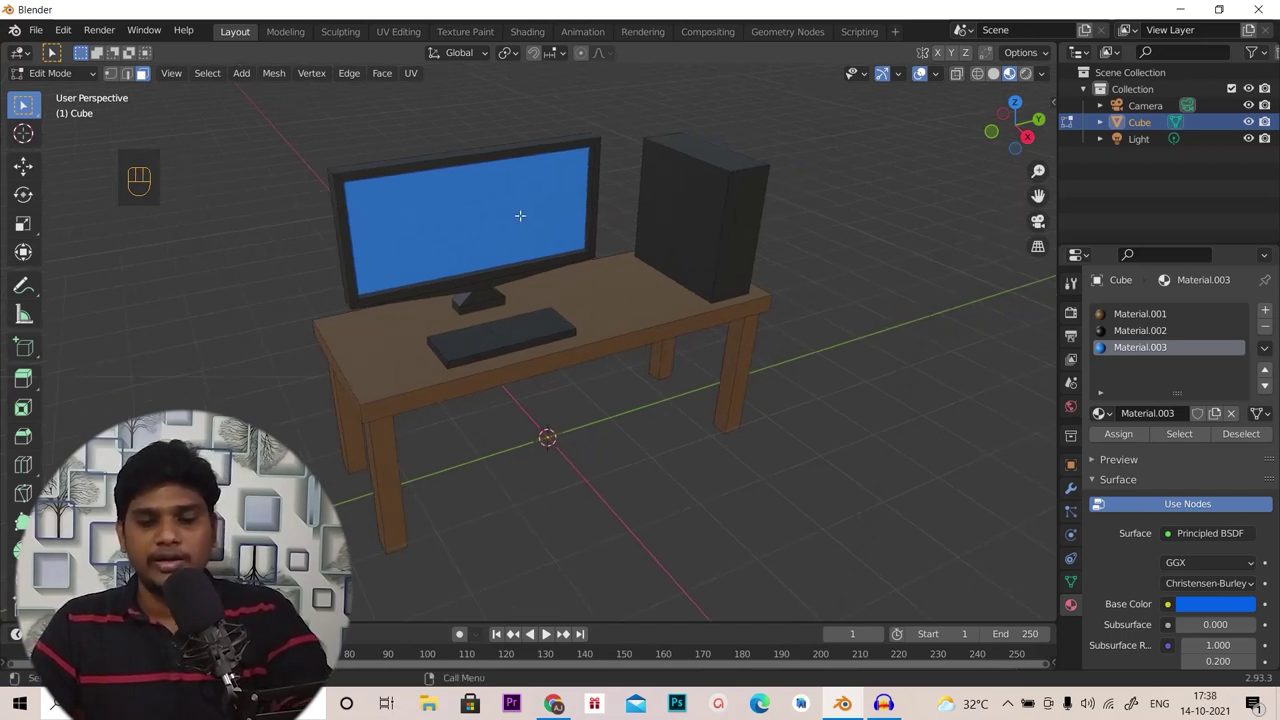
key("l")
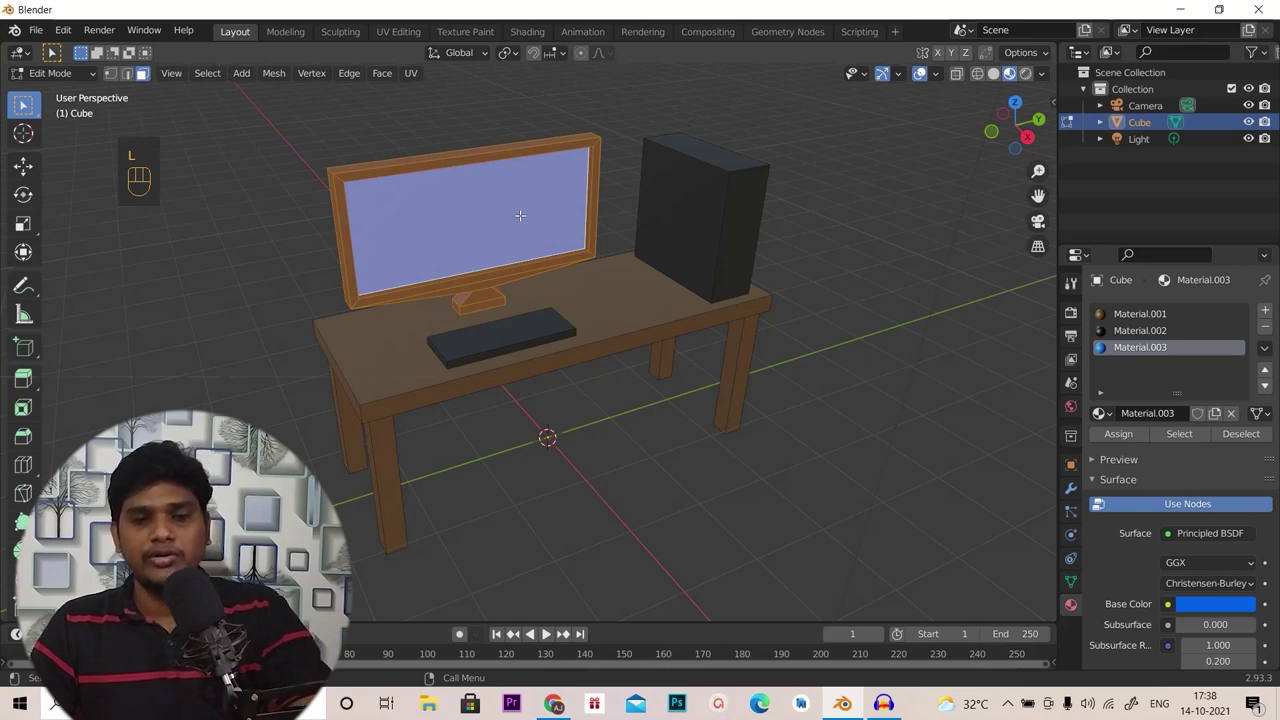
Separate the monitor, tower and keyboard meshes from the desk into objects Cube.001, Cube.002 and Cube.003
key("p")
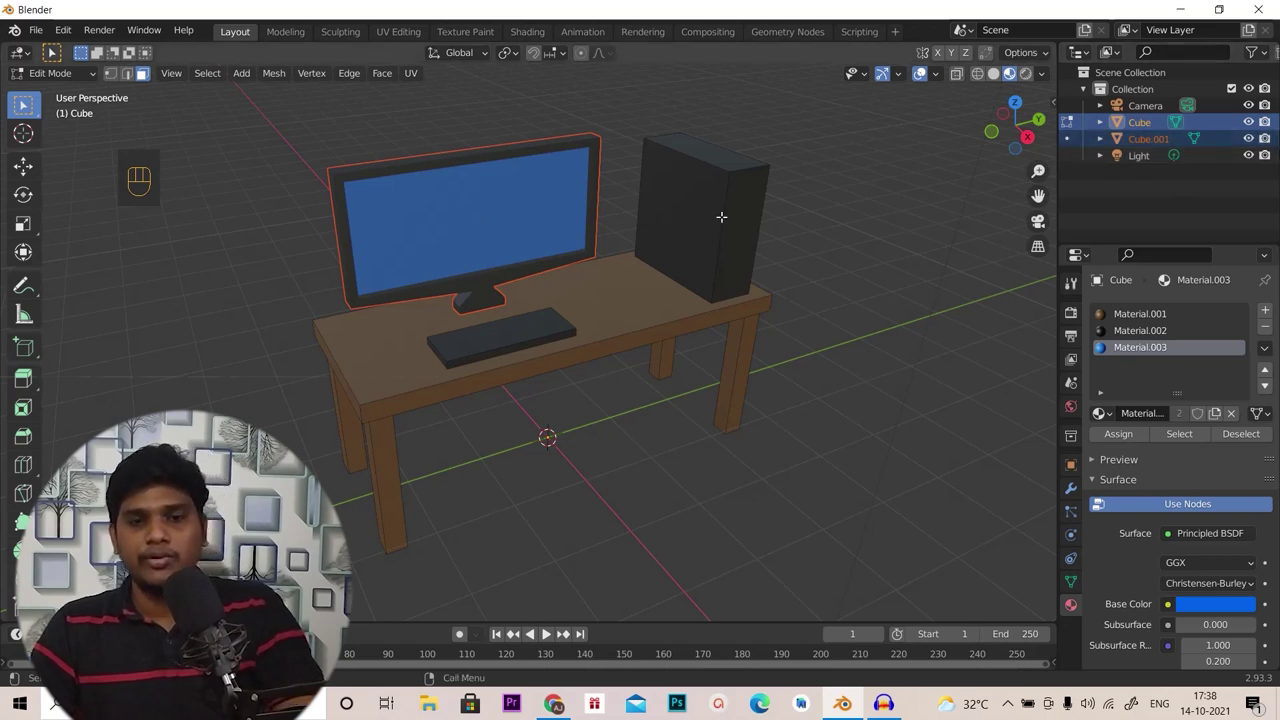
key("l")
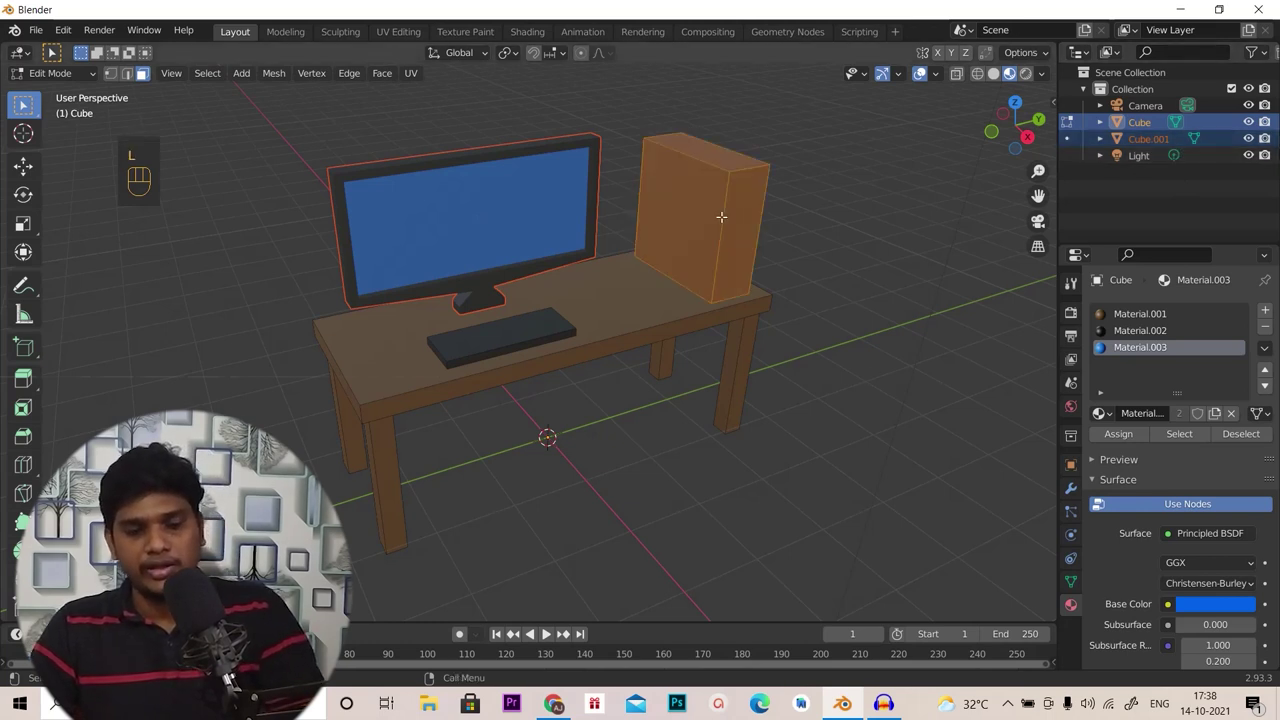
key("p")
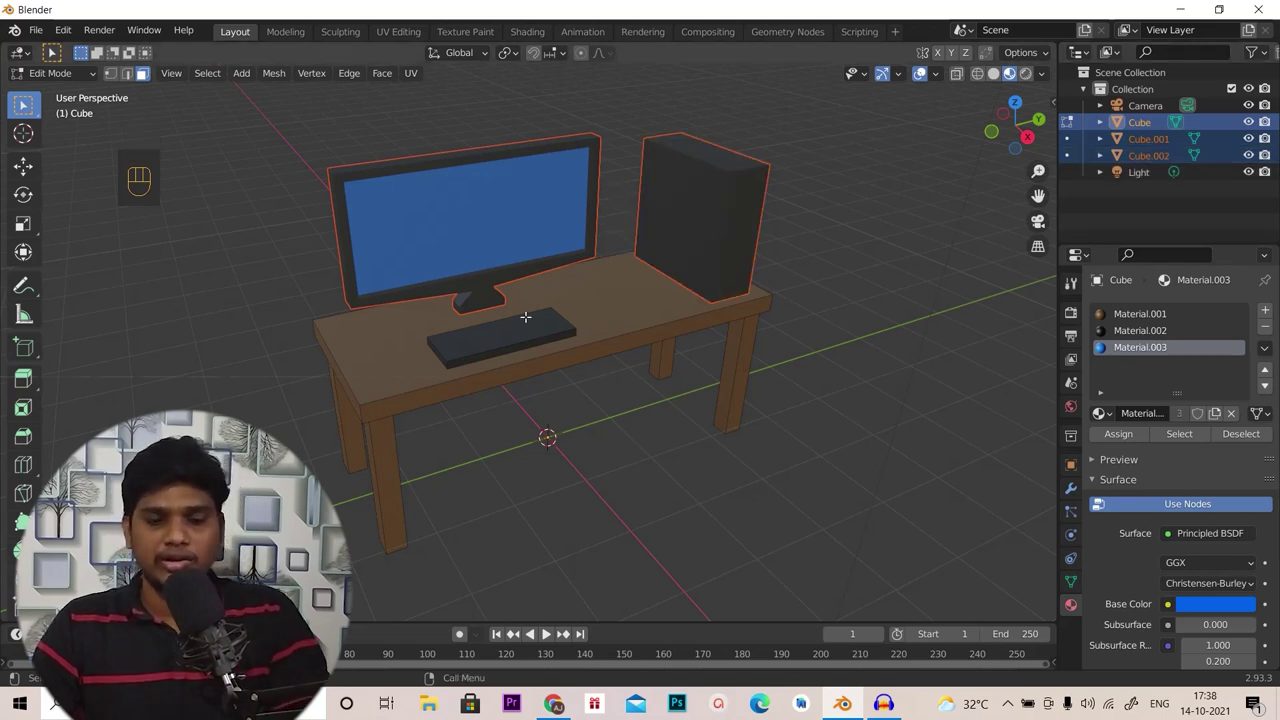
key("l")
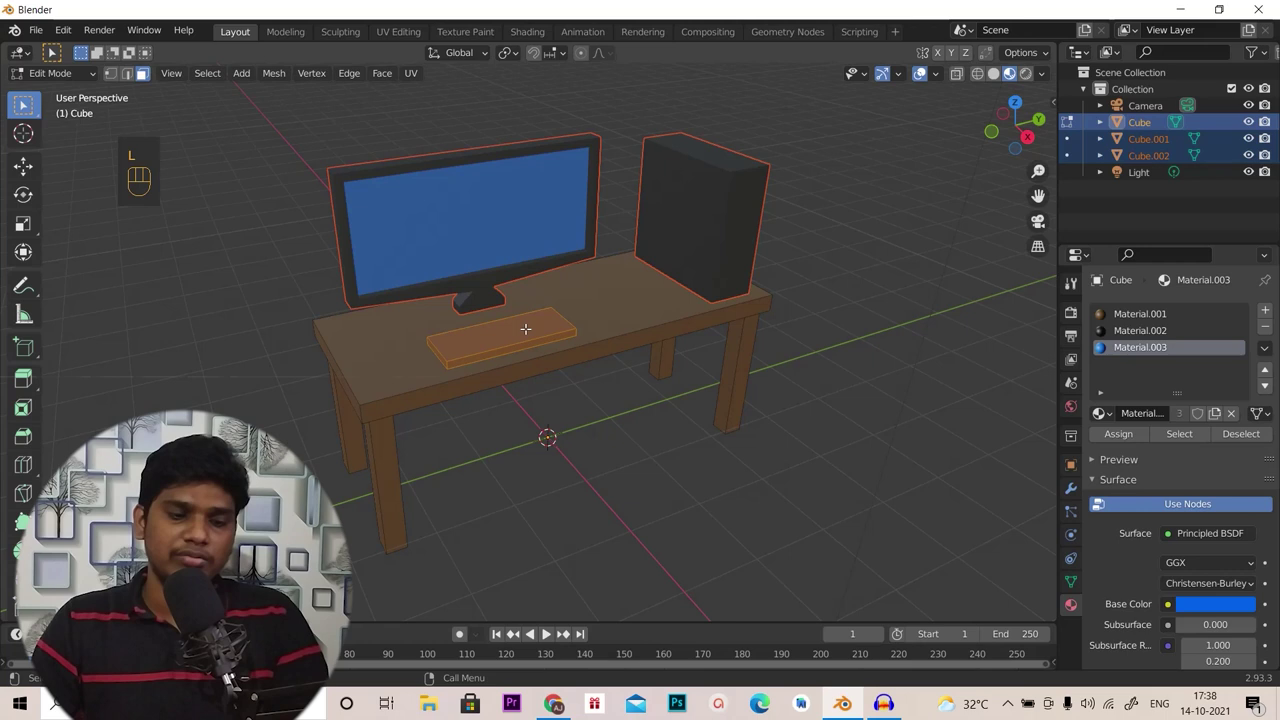
key("p")
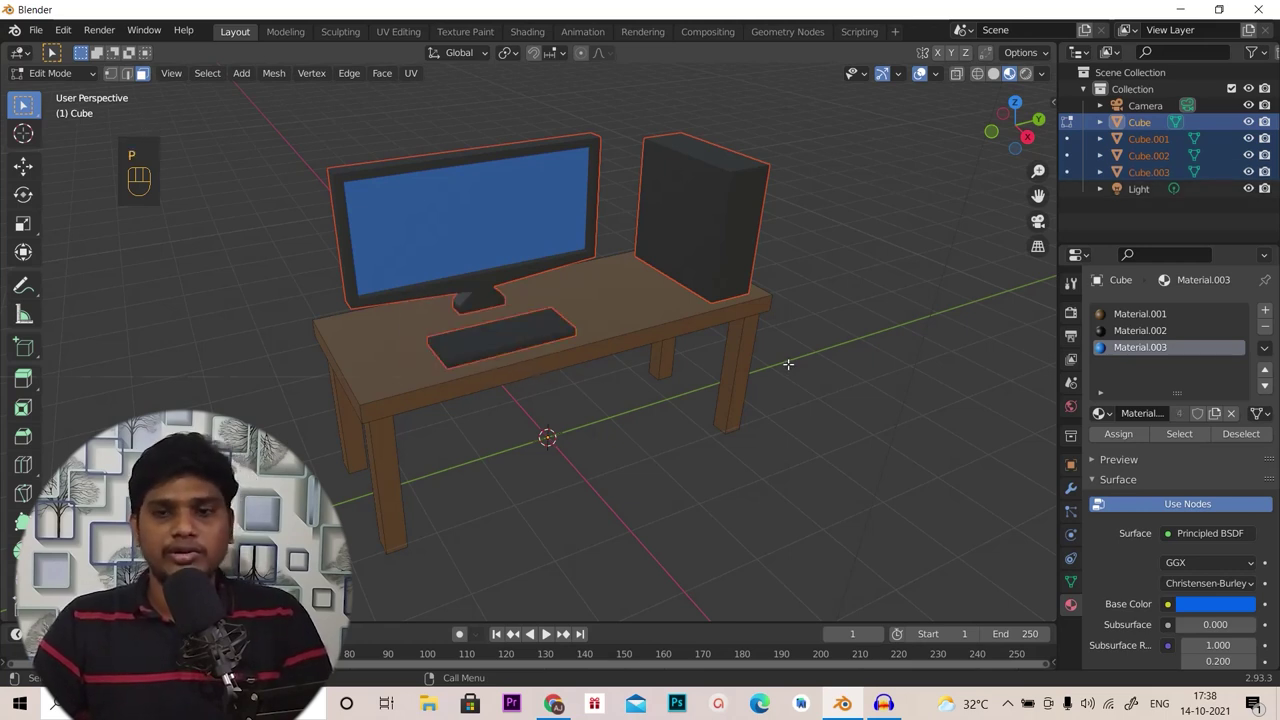
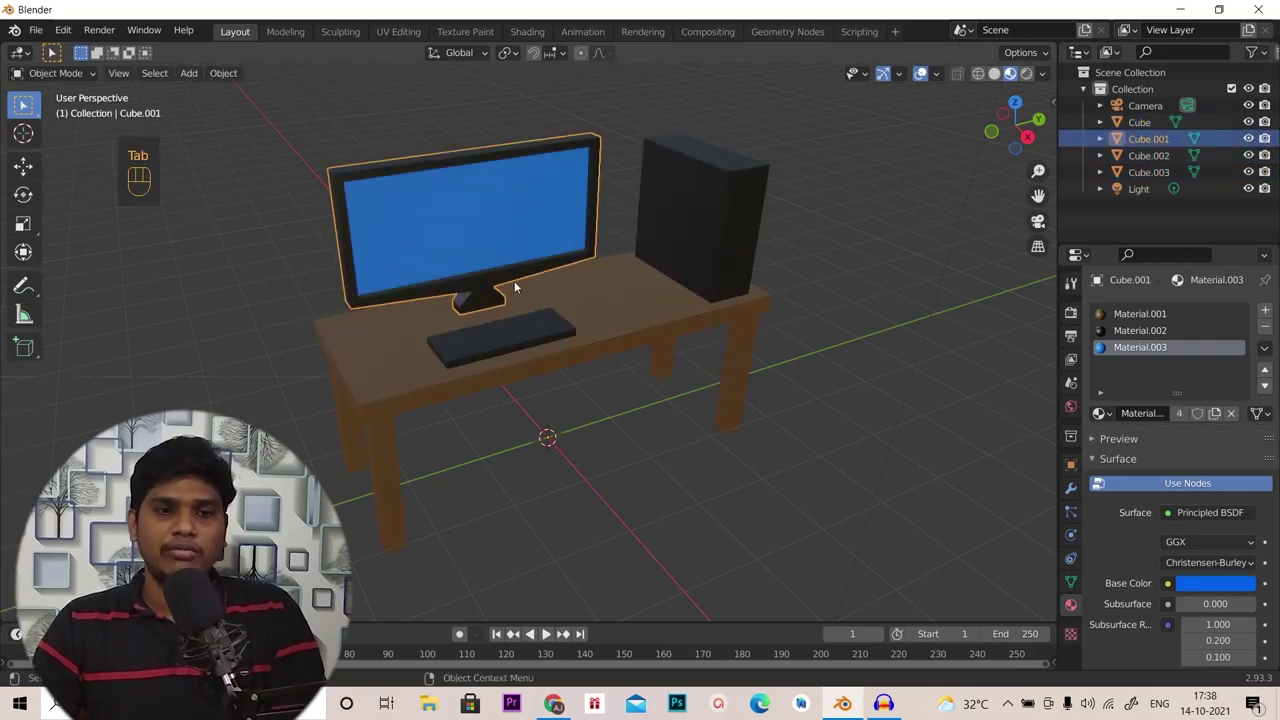
Inspect and select the split-off desk objects, settling on the monitor for renaming
left_click(520, 324)
left_click_drag(675, 395, 662, 367)
left_click_drag(705, 389, 718, 422)
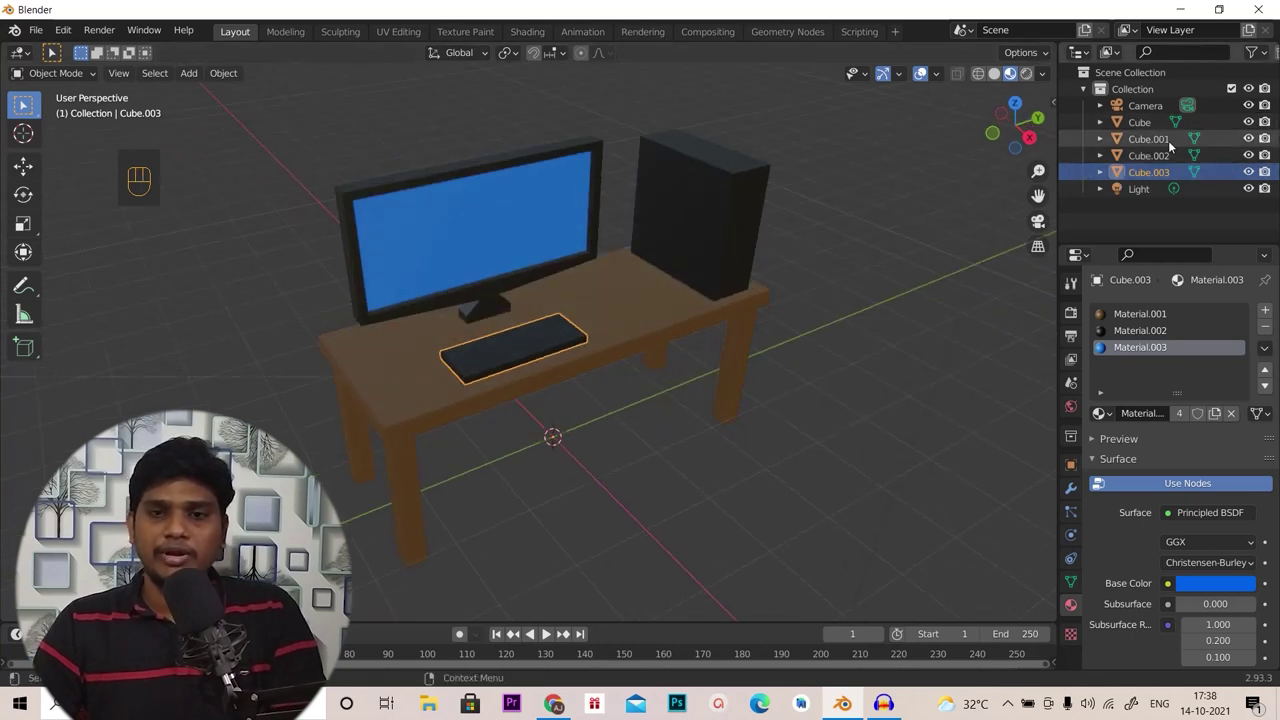
left_click(1156, 128)
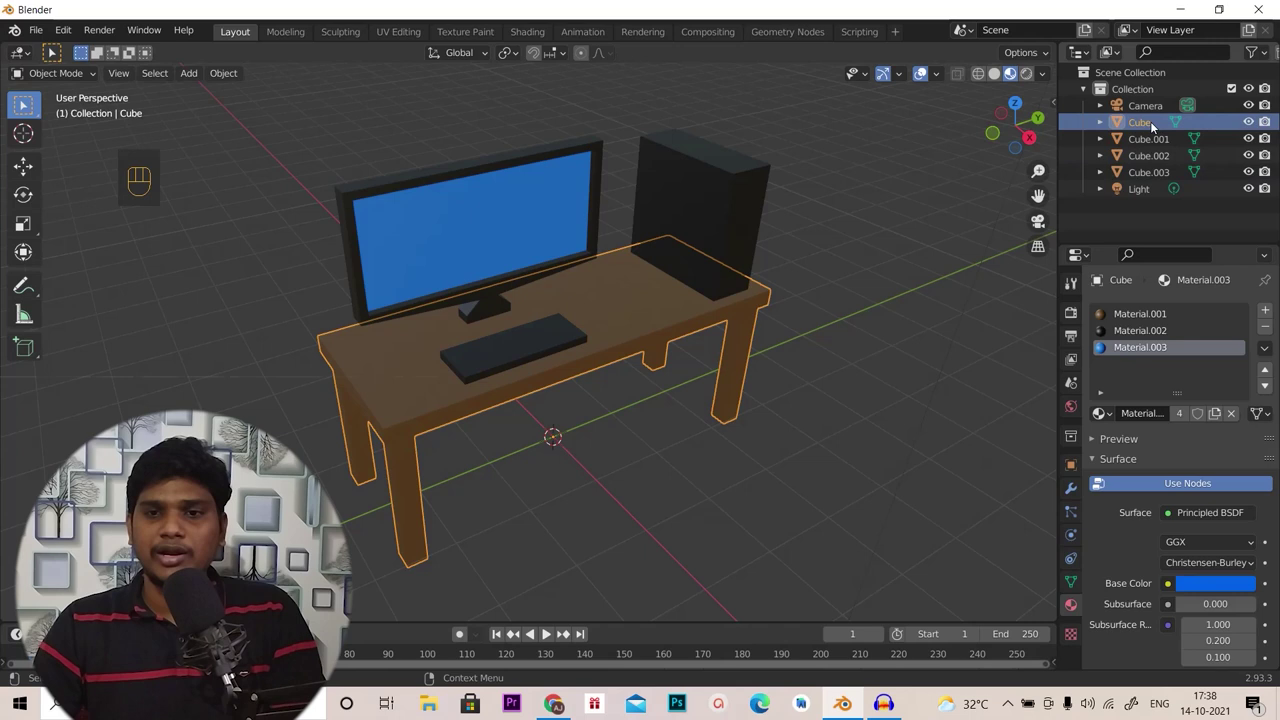
middle_click(768, 406)
left_click_drag(791, 352, 783, 345)
left_click(609, 233)
Rename Cube.001, Cube.002 and Cube.003 to monitor, cpu and keyboard
key("F2")
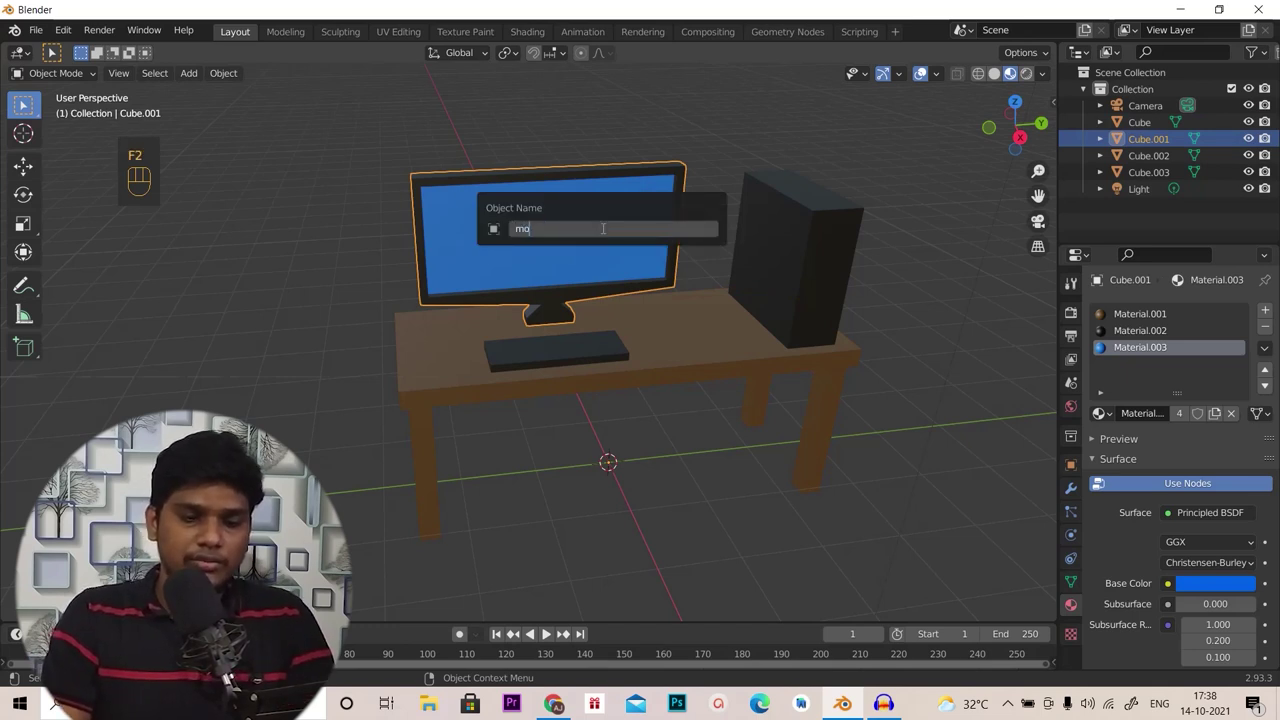
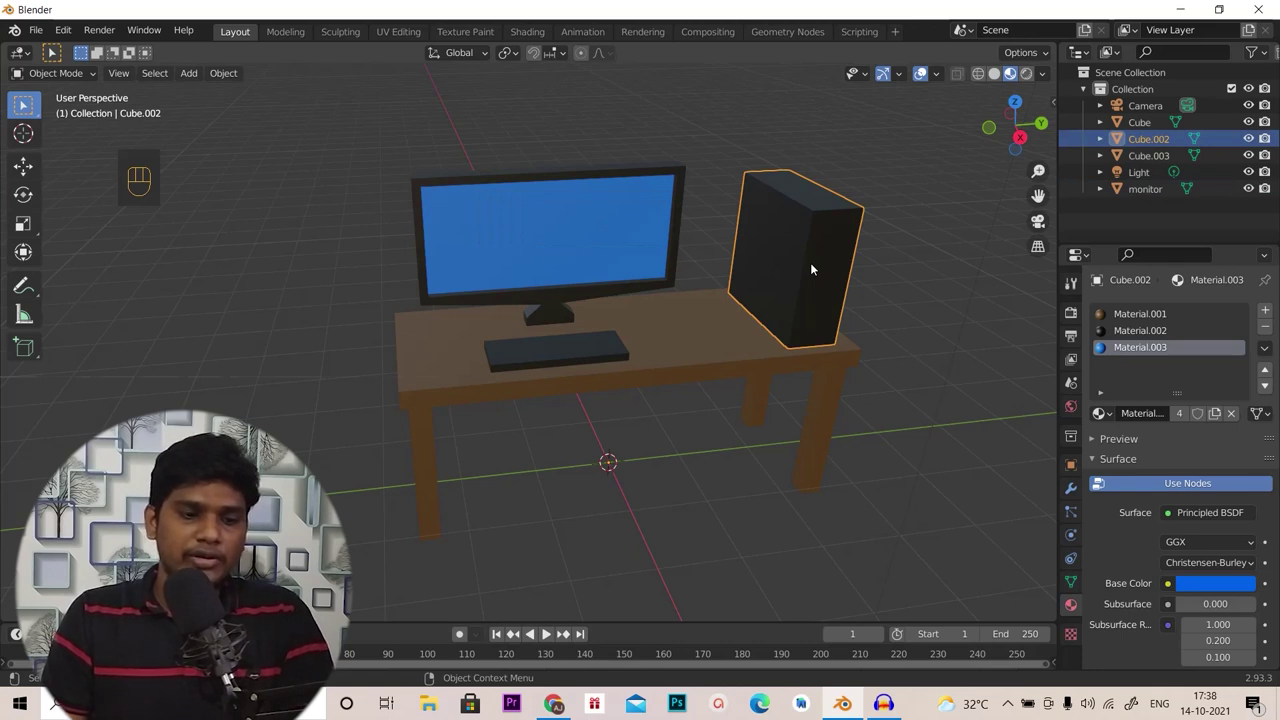
key("F2")
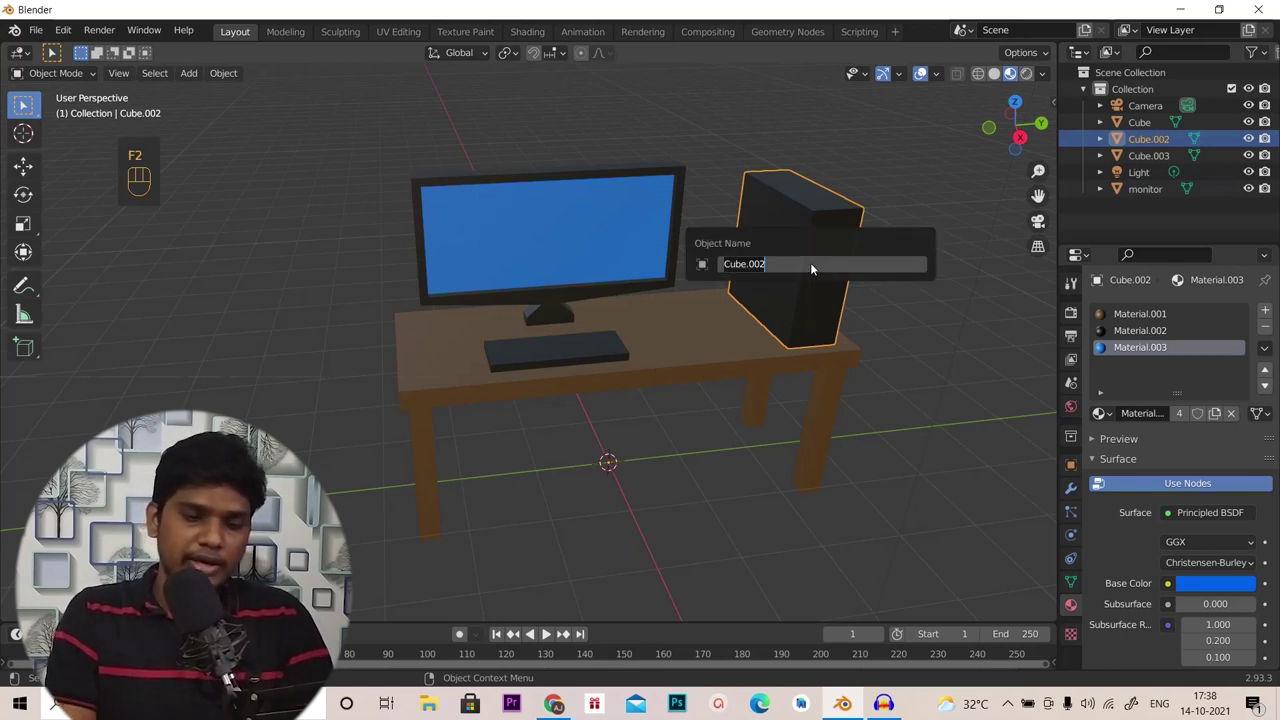
key("F2")
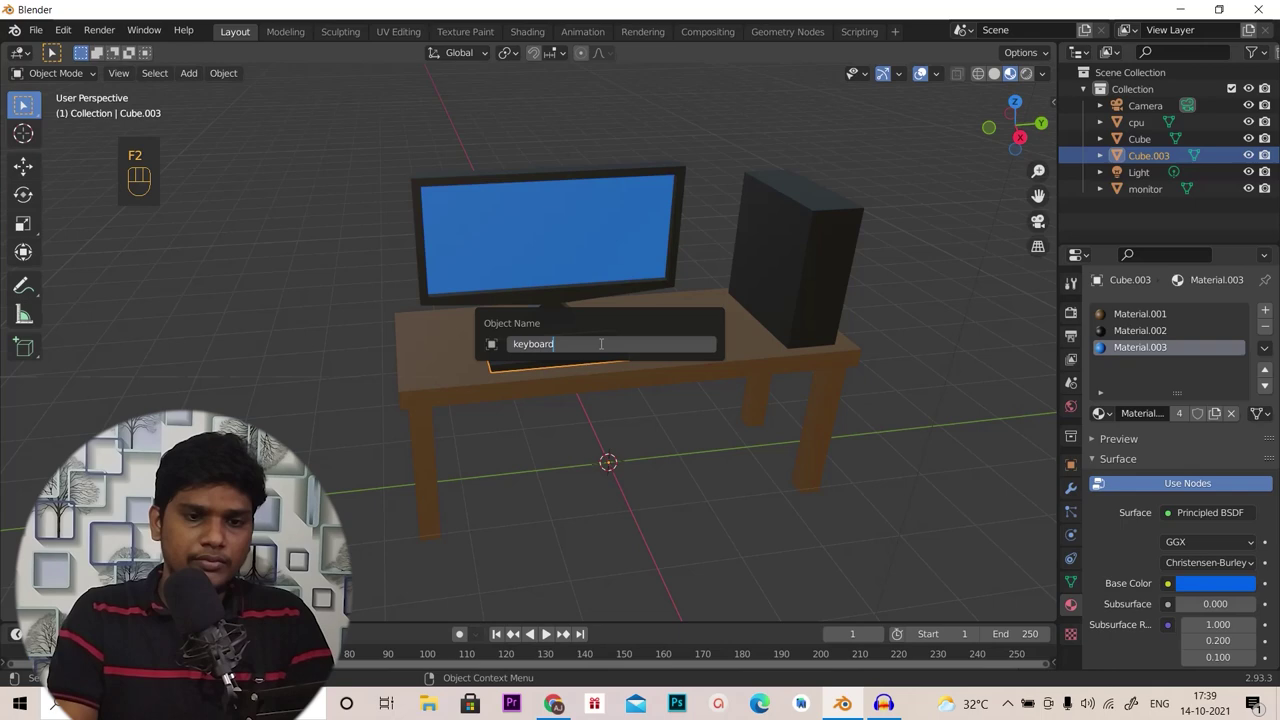
key("F2")
Rename the remaining Cube object to table and review the whole desk
left_click(1143, 180)
left_click(1152, 148)
left_click(1146, 133)
left_click_drag(710, 464, 722, 484)
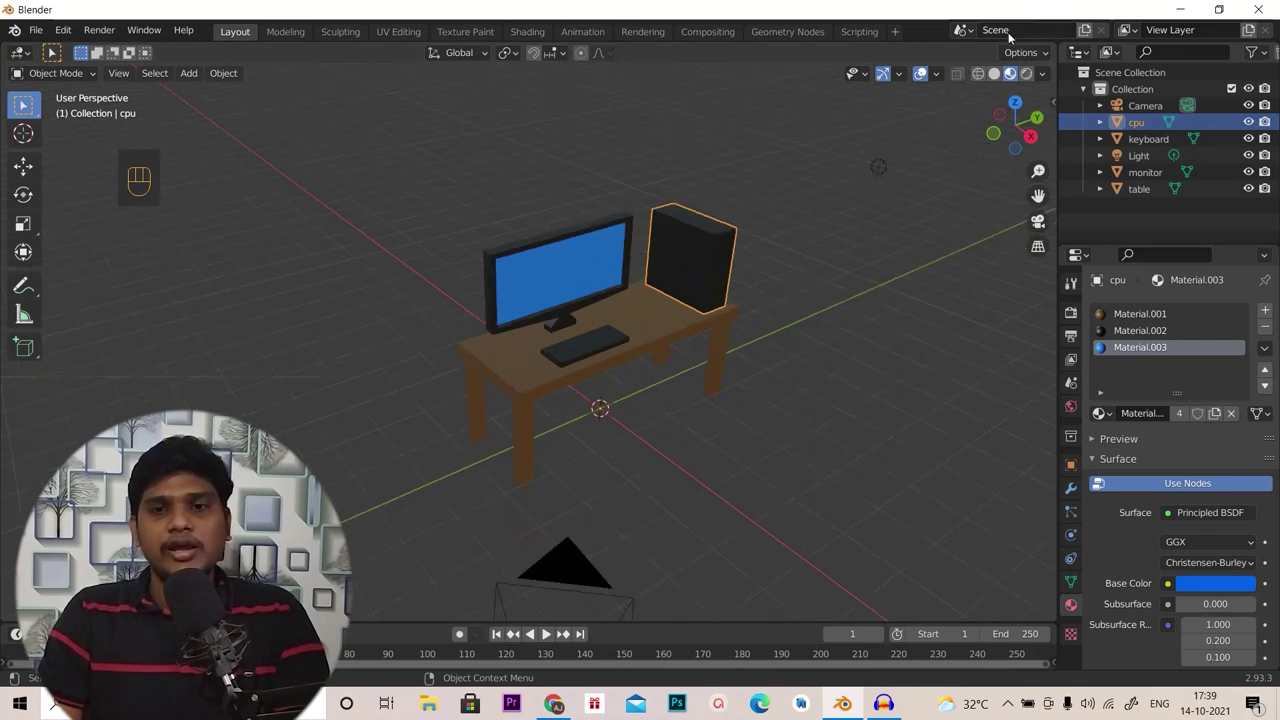
left_click(1031, 79)
left_click_drag(824, 394, 831, 391)
left_click_drag(836, 401, 822, 400)
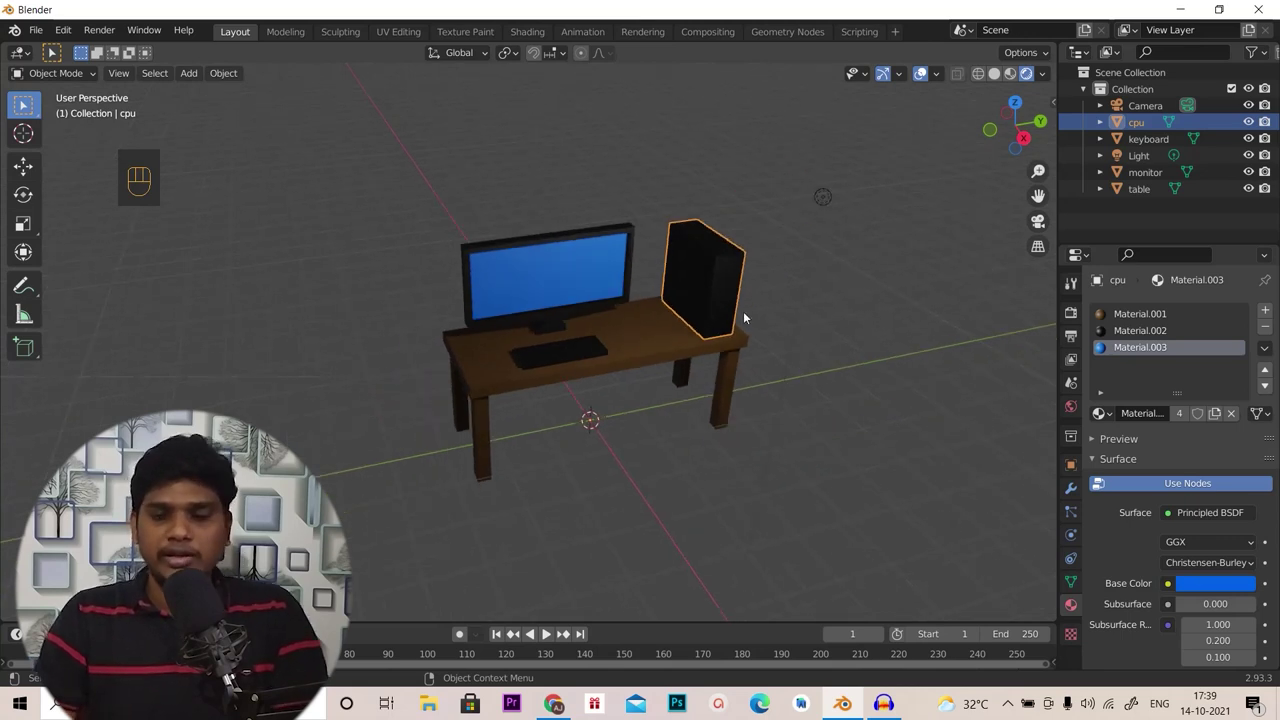
From camera view, pull the Camera back along its depth axis until the whole desk is framed
key("KP_0")
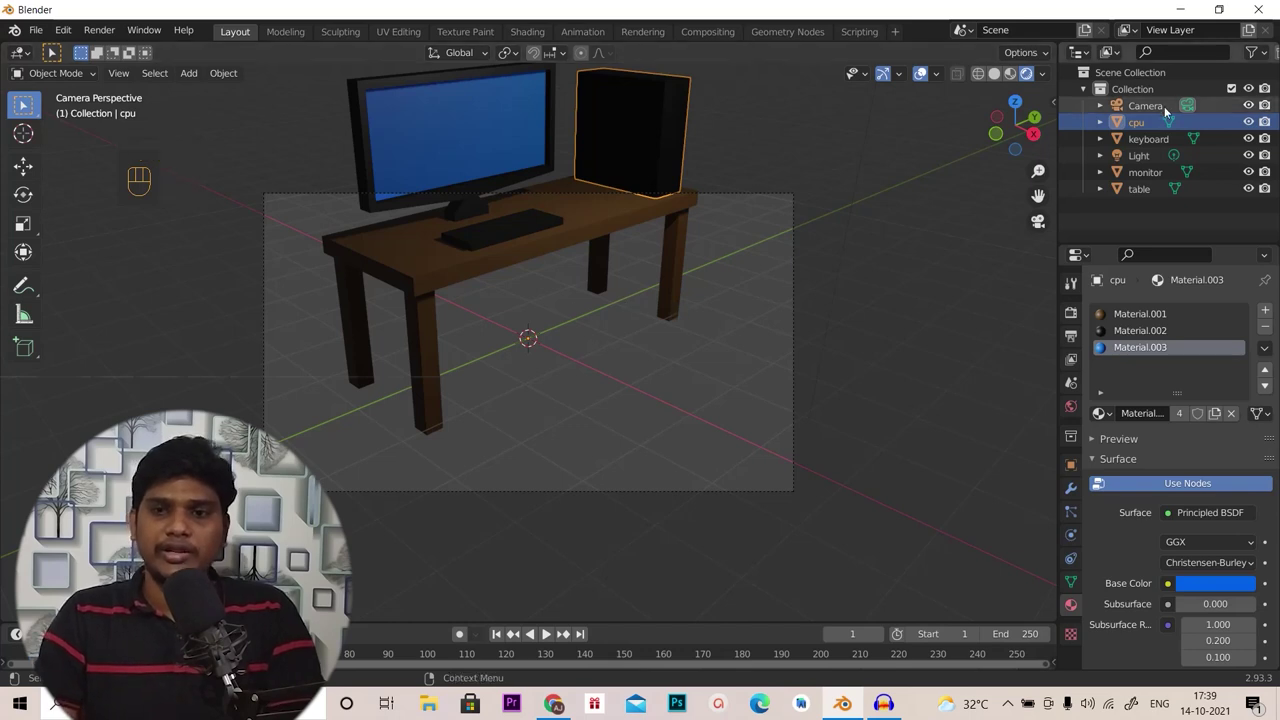
left_click(1159, 109)
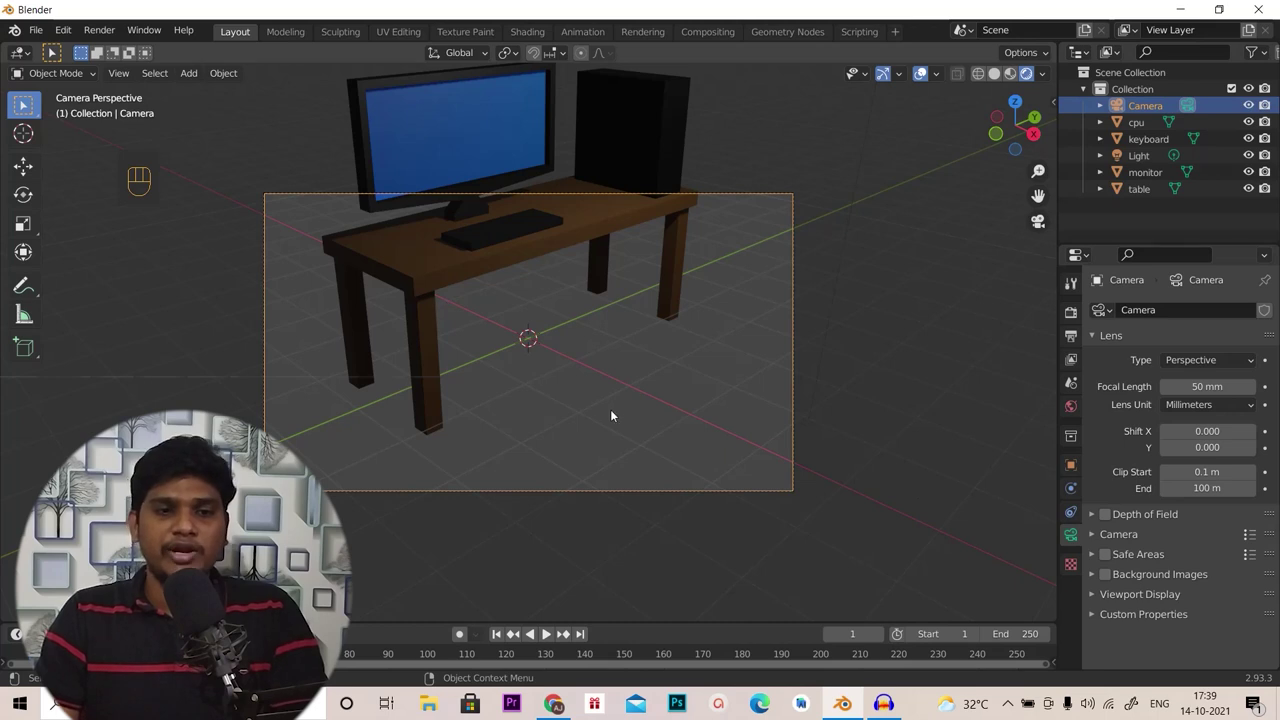
key("g")
key("z")
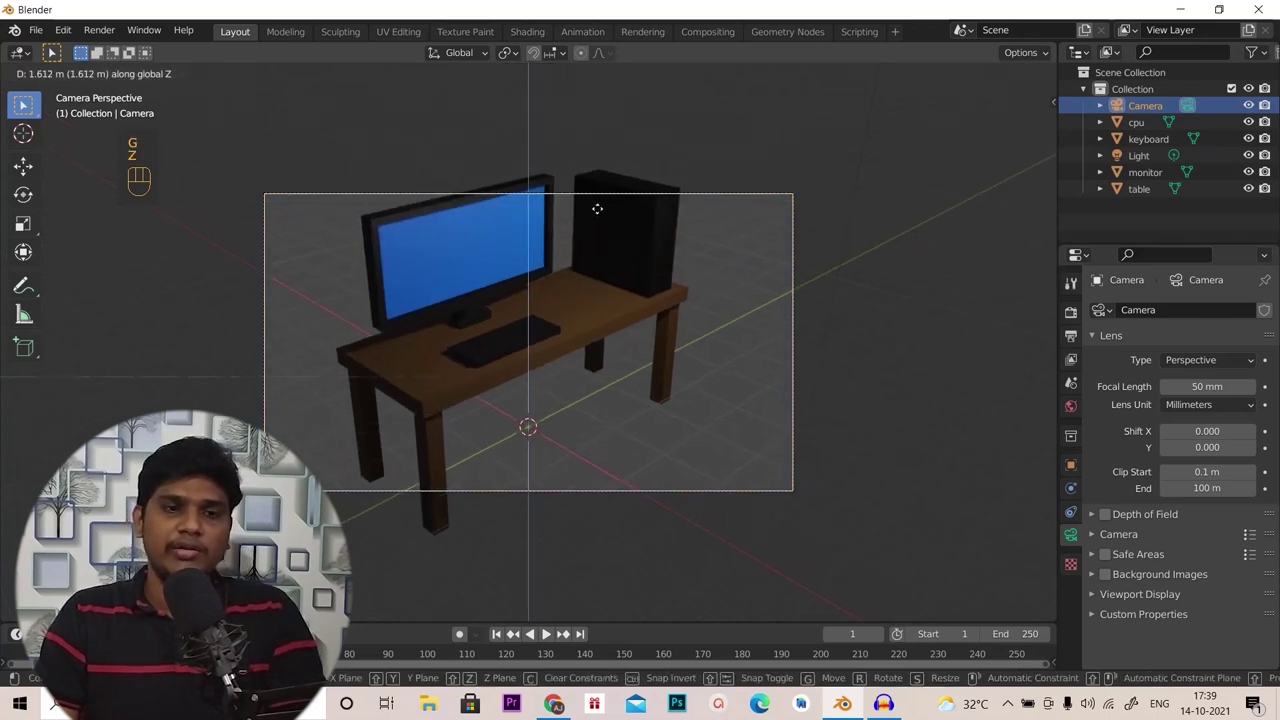
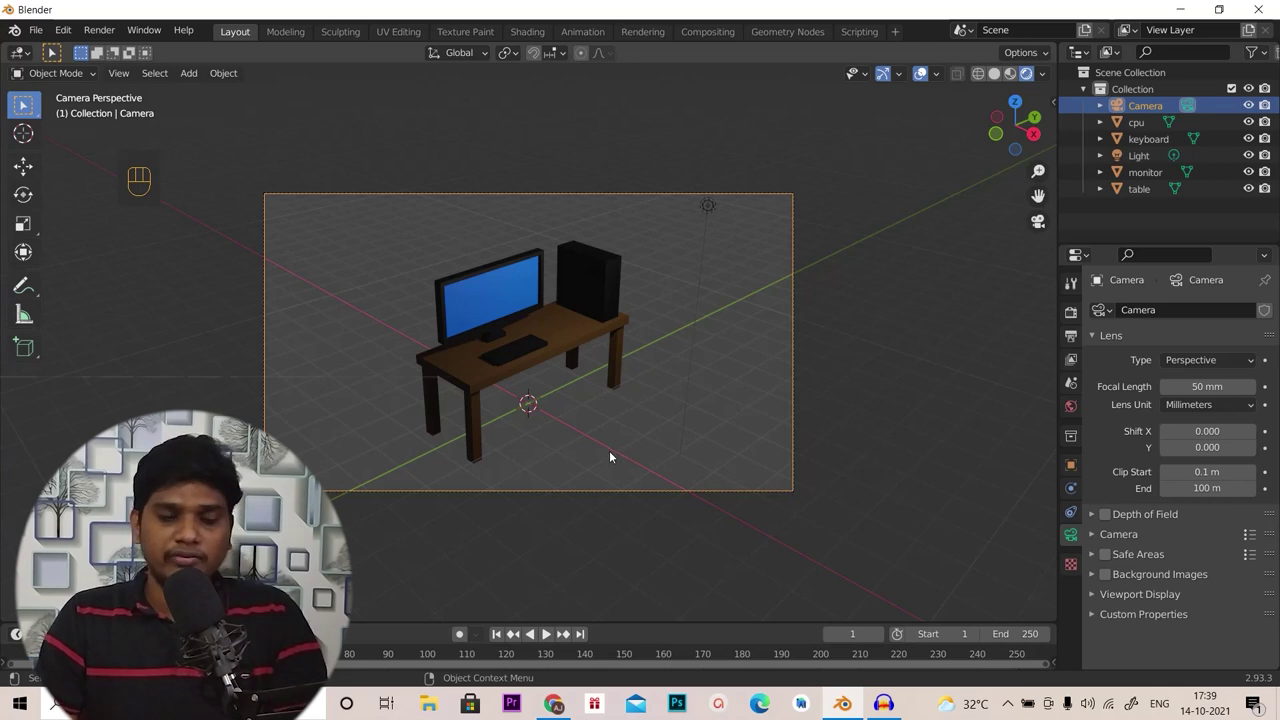
key("g")
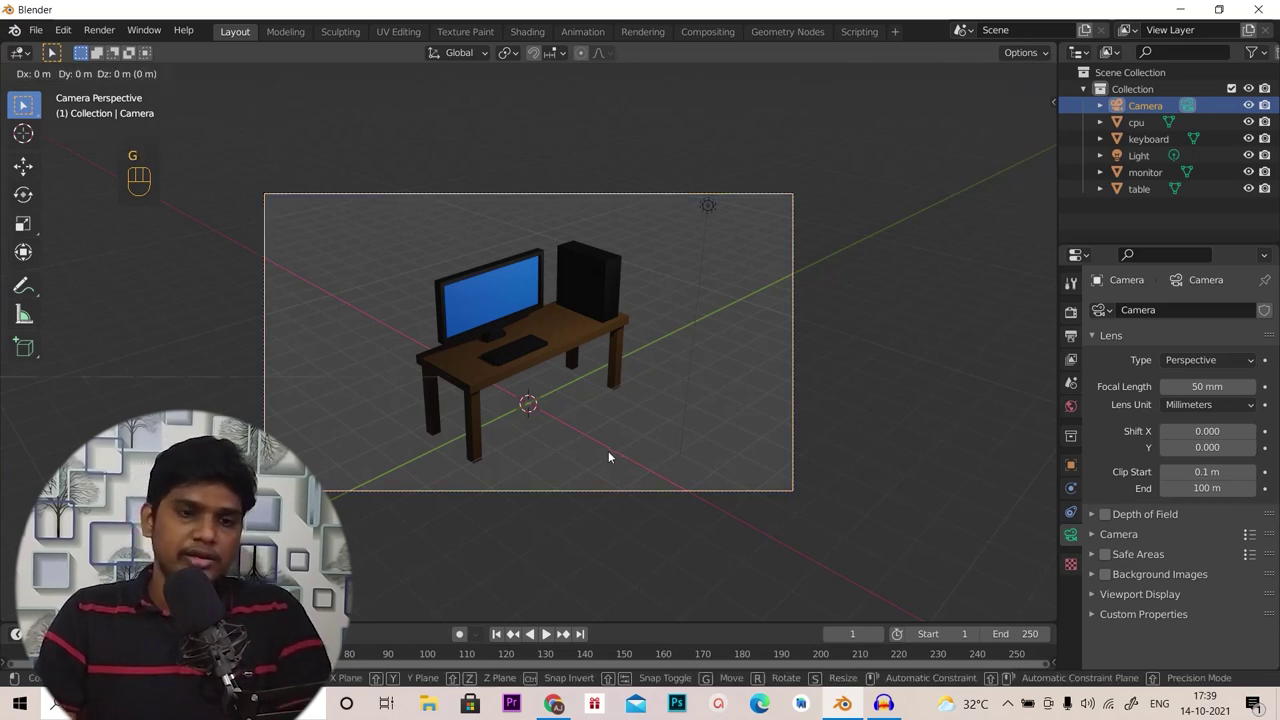
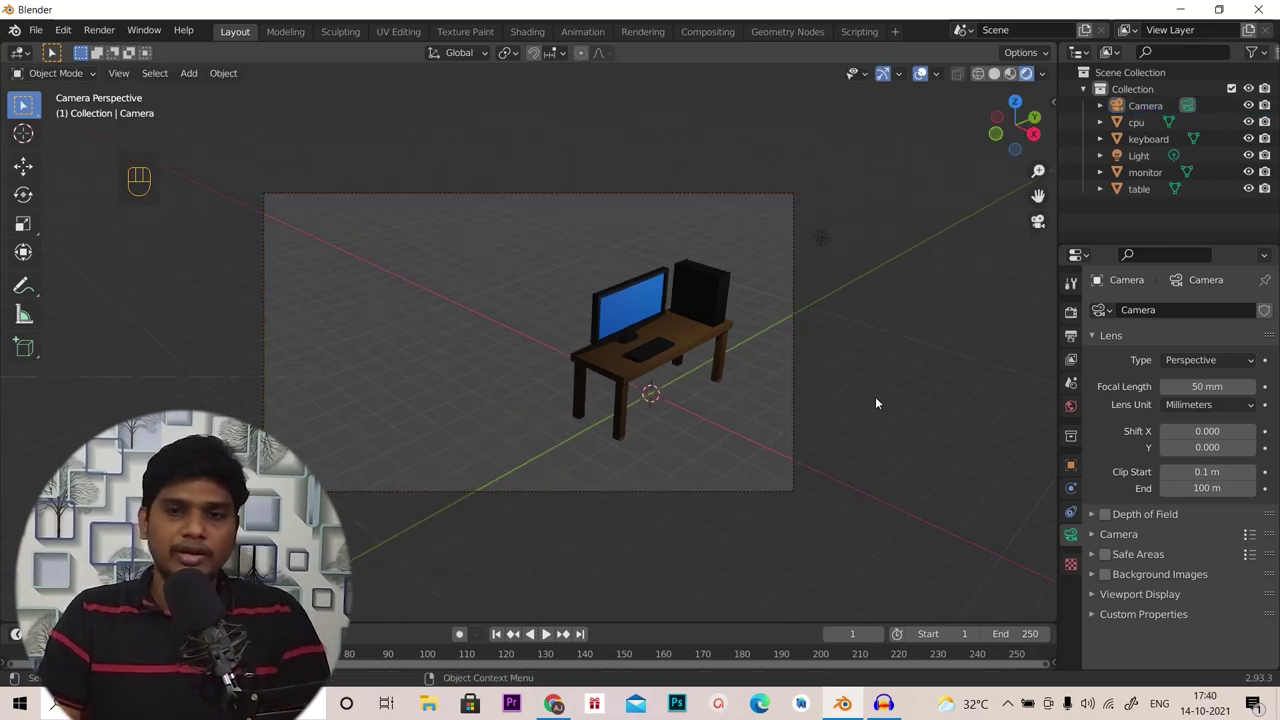
Add a mesh plane scaled by 100 under the desk and give it new material Material.004
key("shift+a")
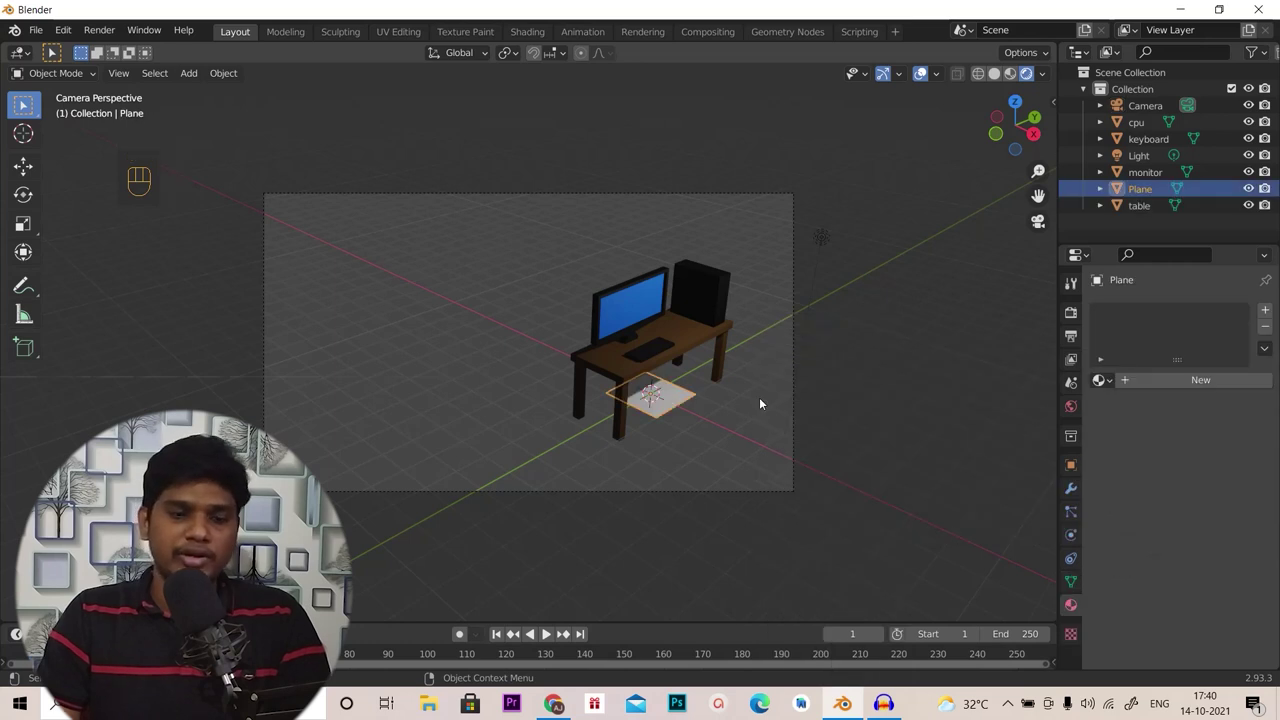
key("s")
key("KP_1")
key("KP_0")
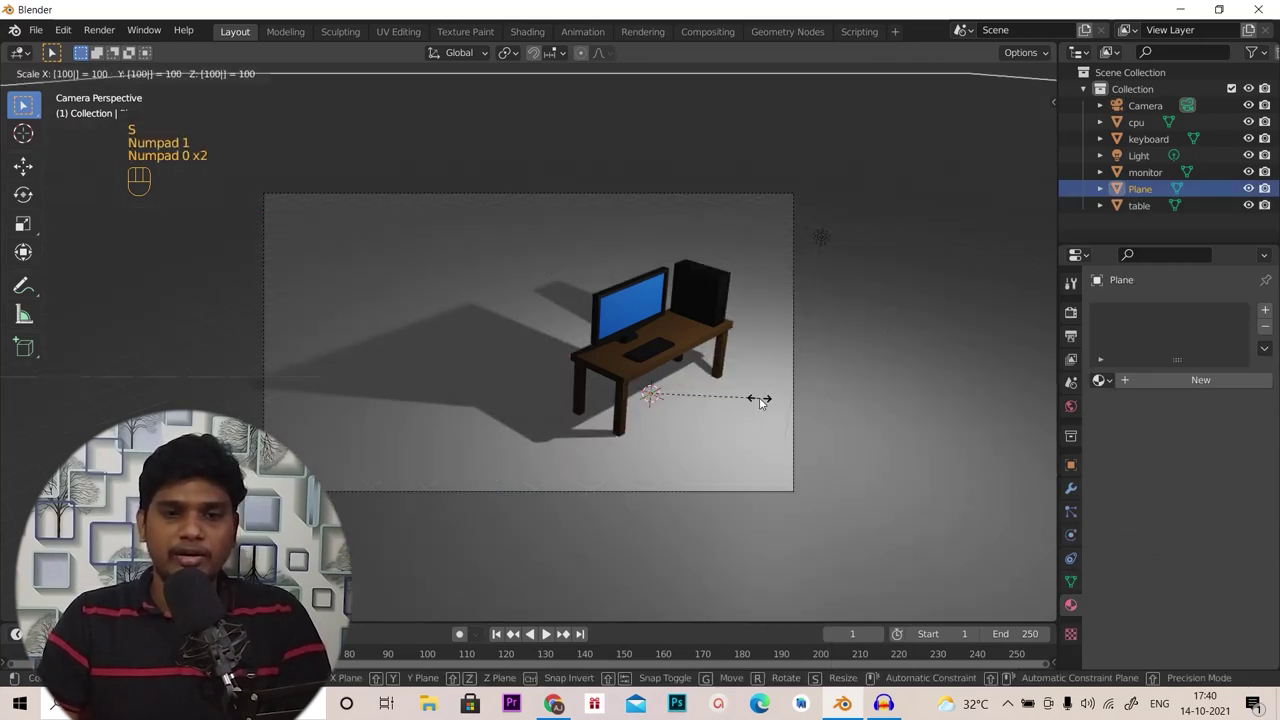
left_click(766, 403)
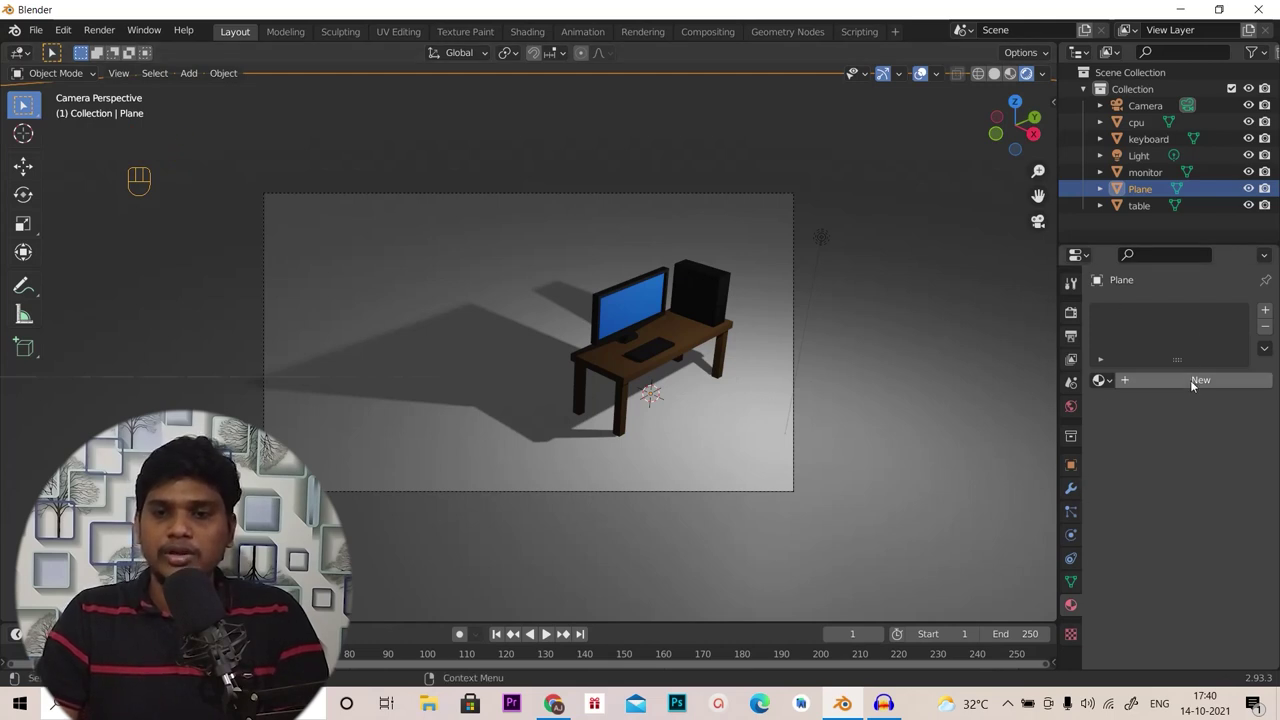
left_click(1194, 383)
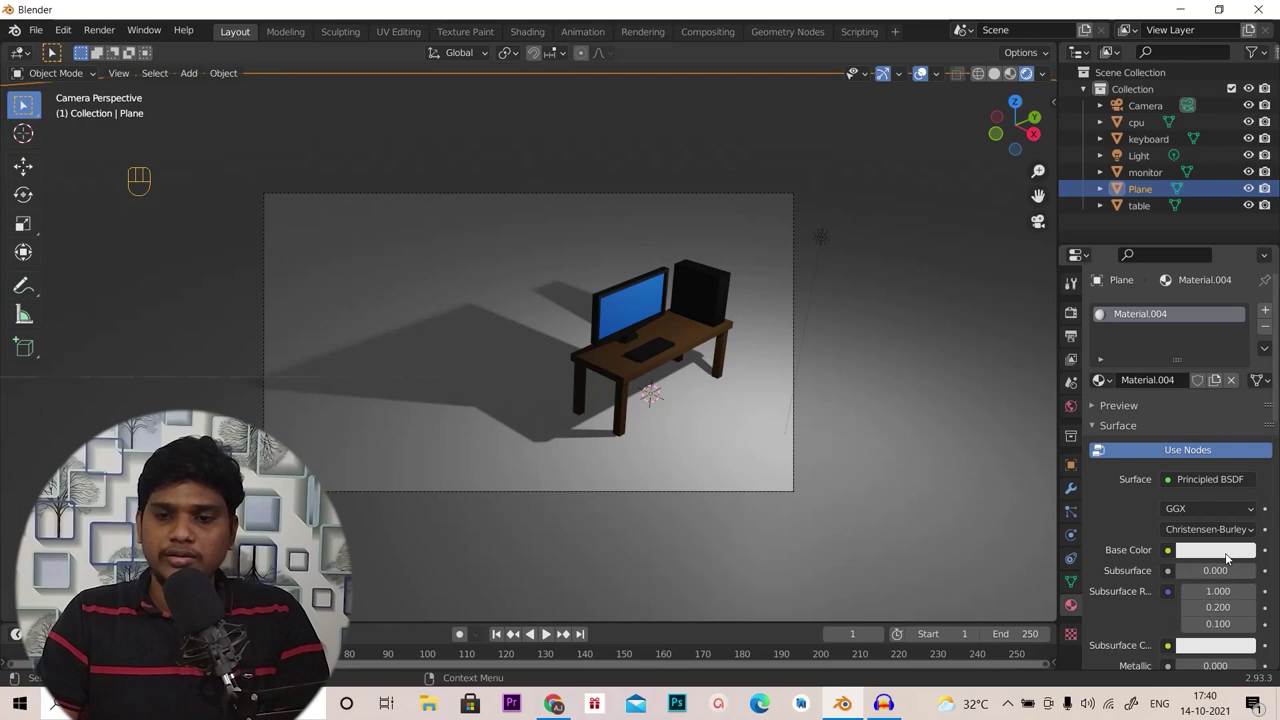
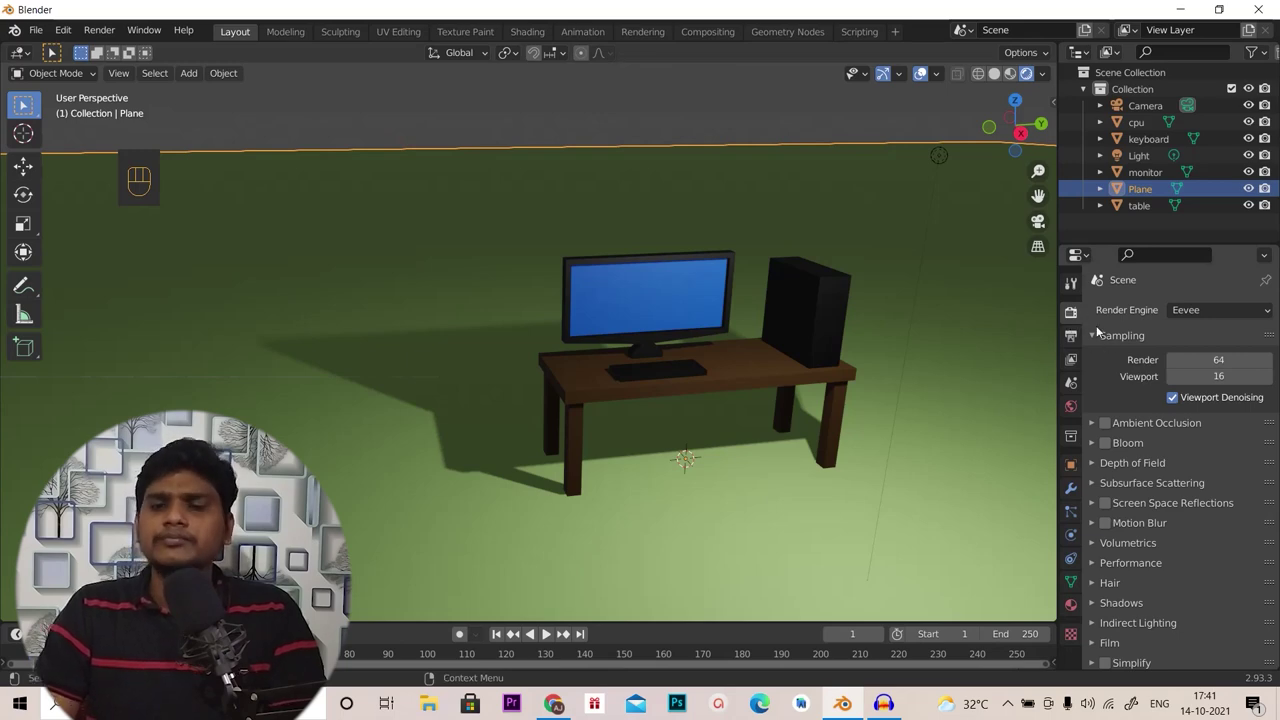
middle_click(810, 415)
left_click_drag(778, 387, 773, 392)
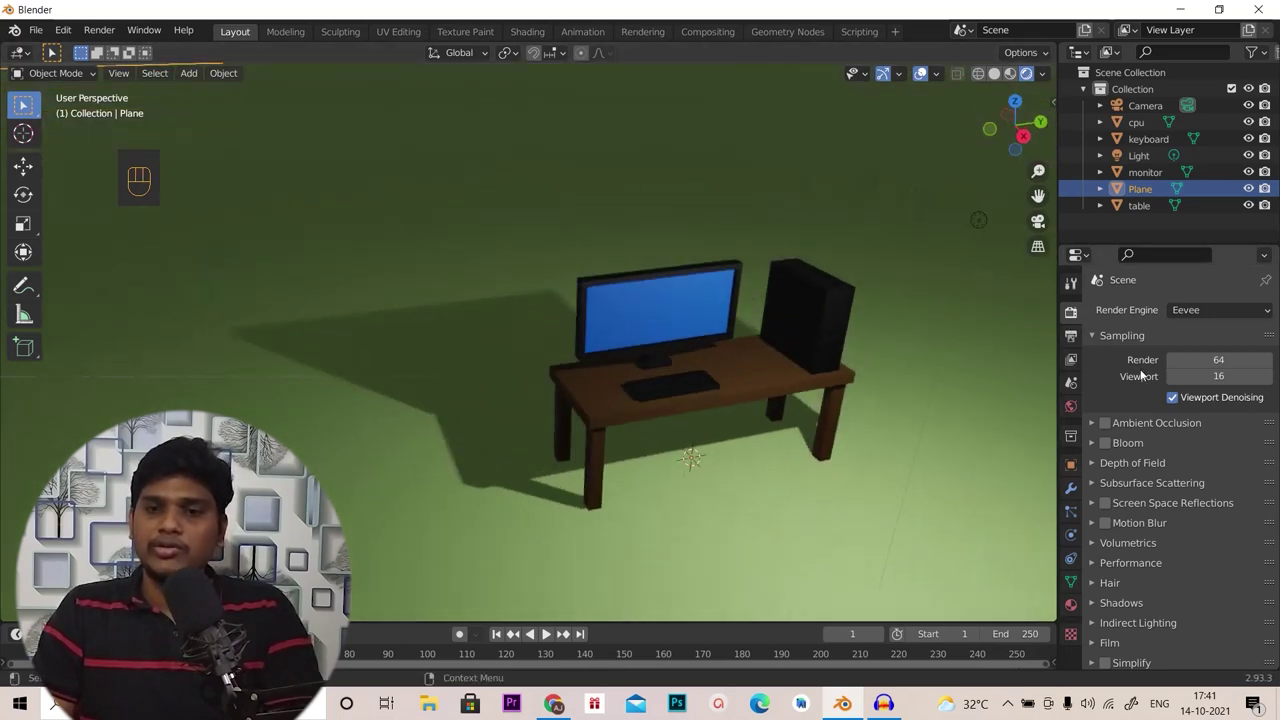
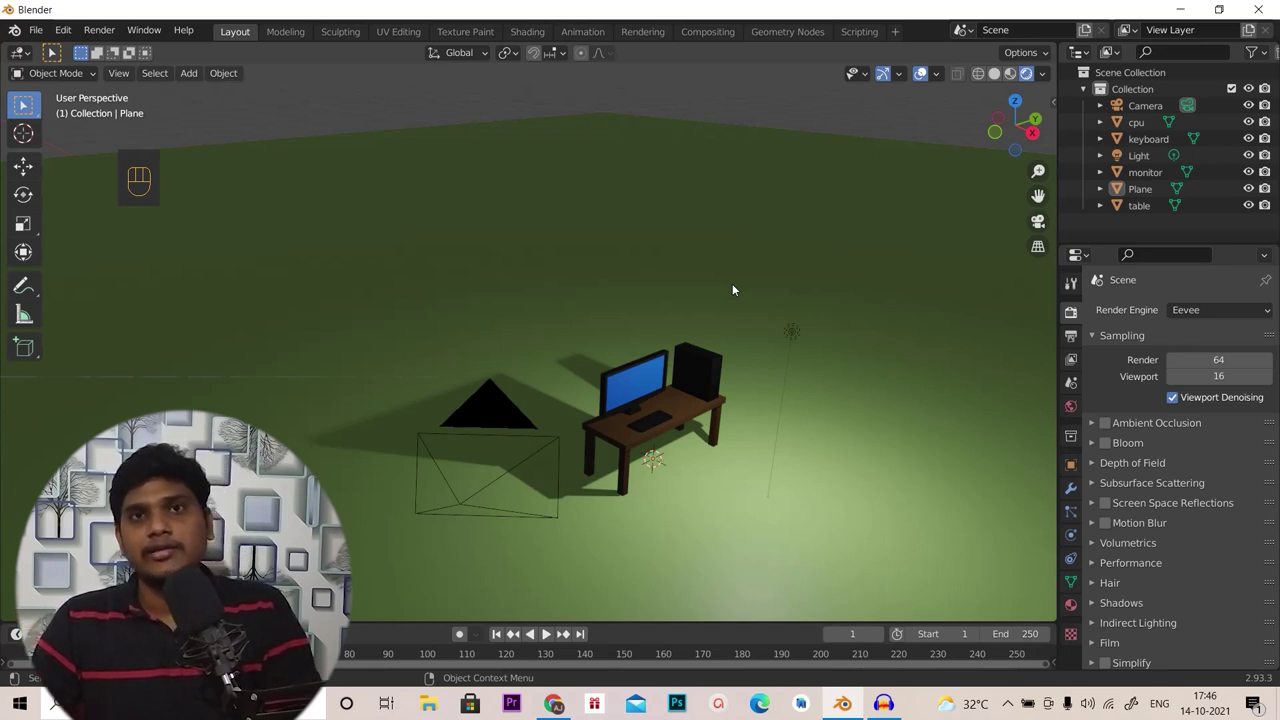
left_click_drag(772, 503, 717, 471)
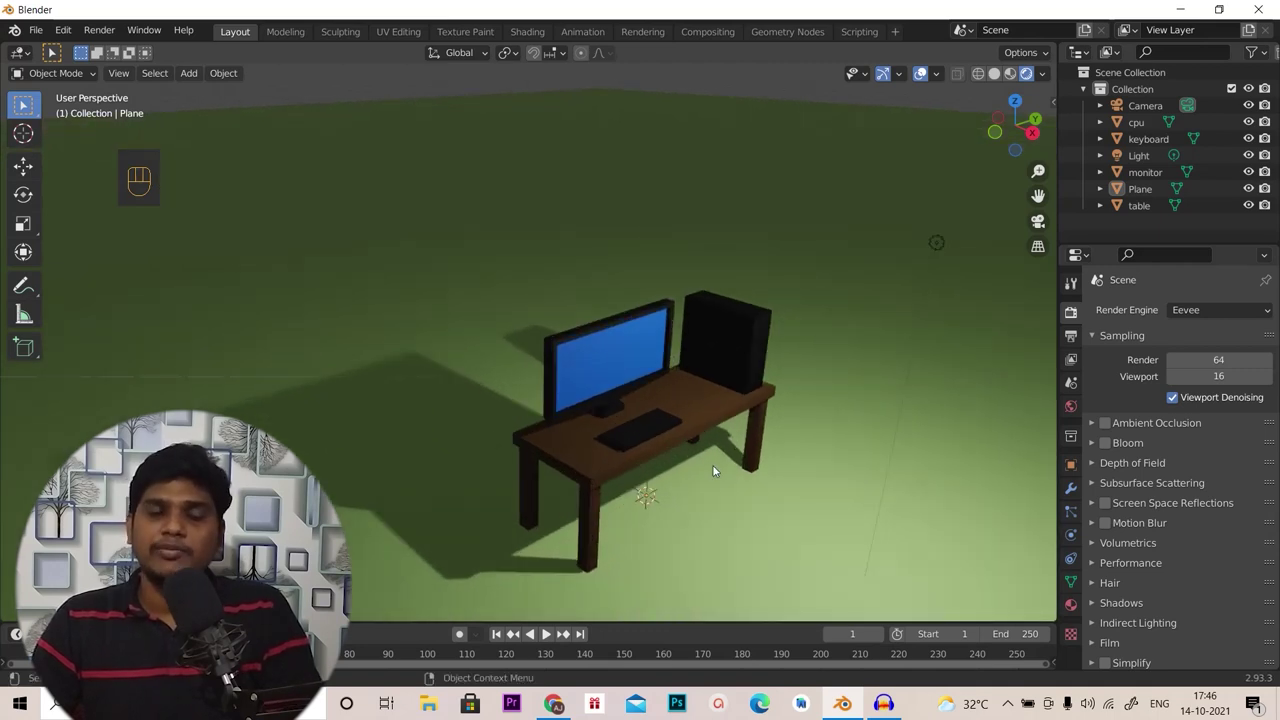